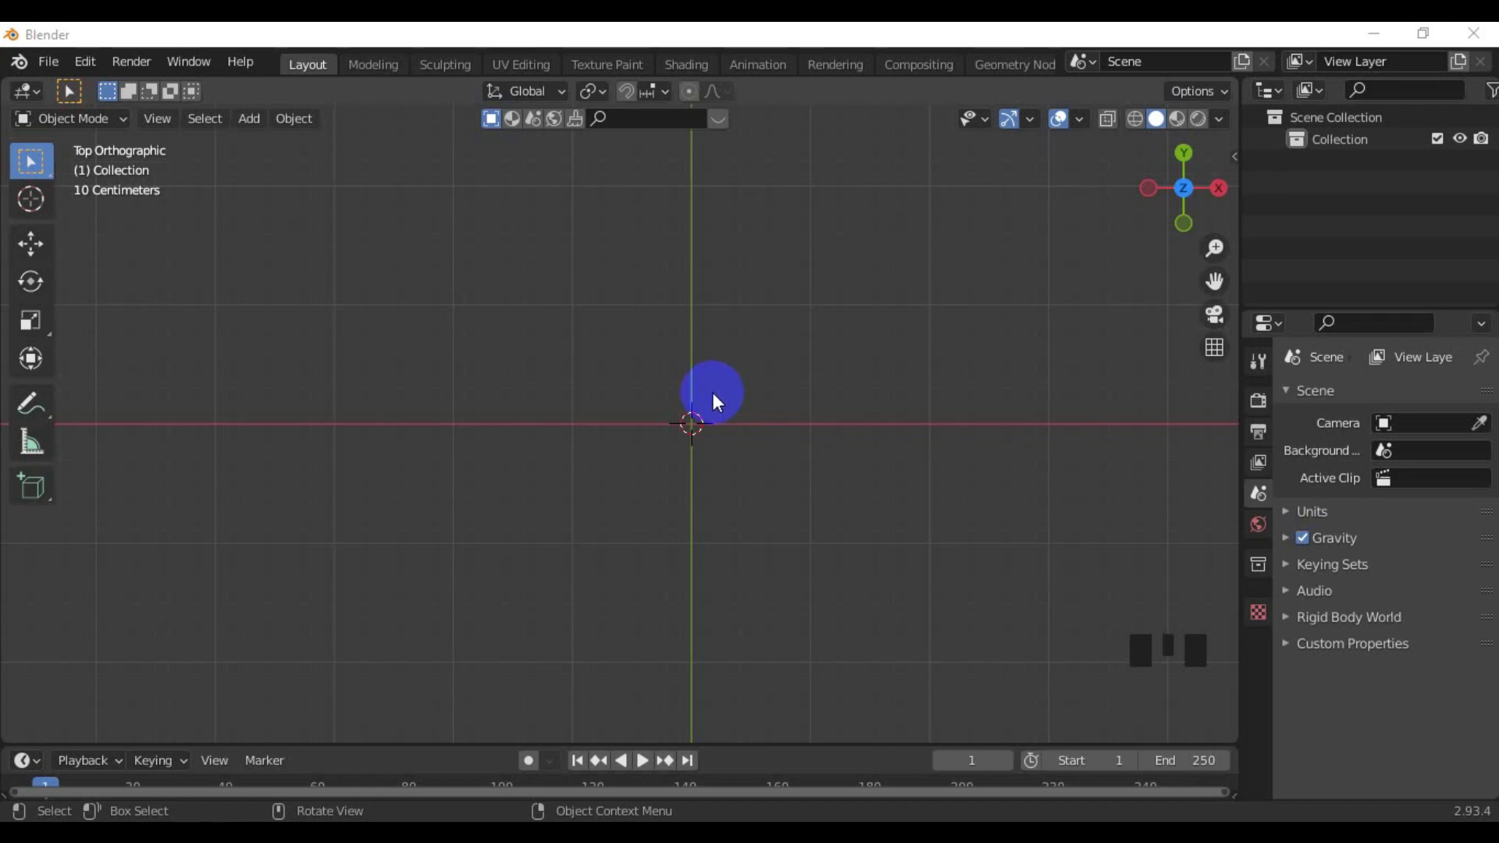
# Add a cube to the empty scene and bring it up in front orthographic view
pyautogui.click(731, 396)
pyautogui.press('shift+a')
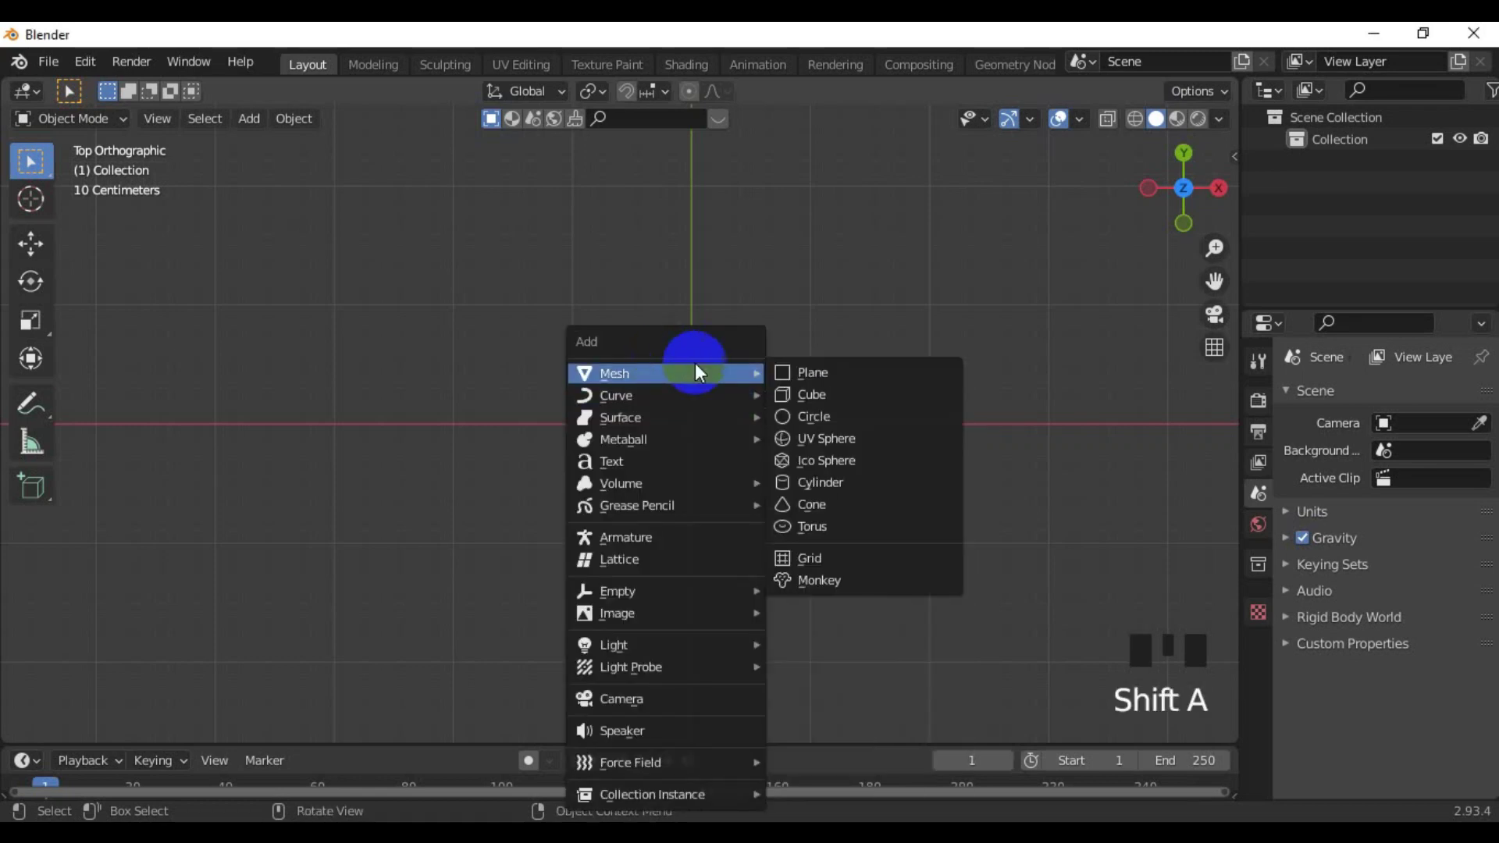
pyautogui.scroll(3)
pyautogui.press('s')
pyautogui.scroll(3)
pyautogui.moveTo(808, 445); pyautogui.dragTo(800, 427)
pyautogui.press('g')
pyautogui.press('g')
pyautogui.press('g')
pyautogui.scroll(-3)
pyautogui.press('KP_1')
pyautogui.scroll(-3)
pyautogui.middleClick(783, 444)
pyautogui.scroll(3)
# Lift the cube along Z onto the grid floor and scale it into a tall block
pyautogui.click(735, 446)
pyautogui.press('g')
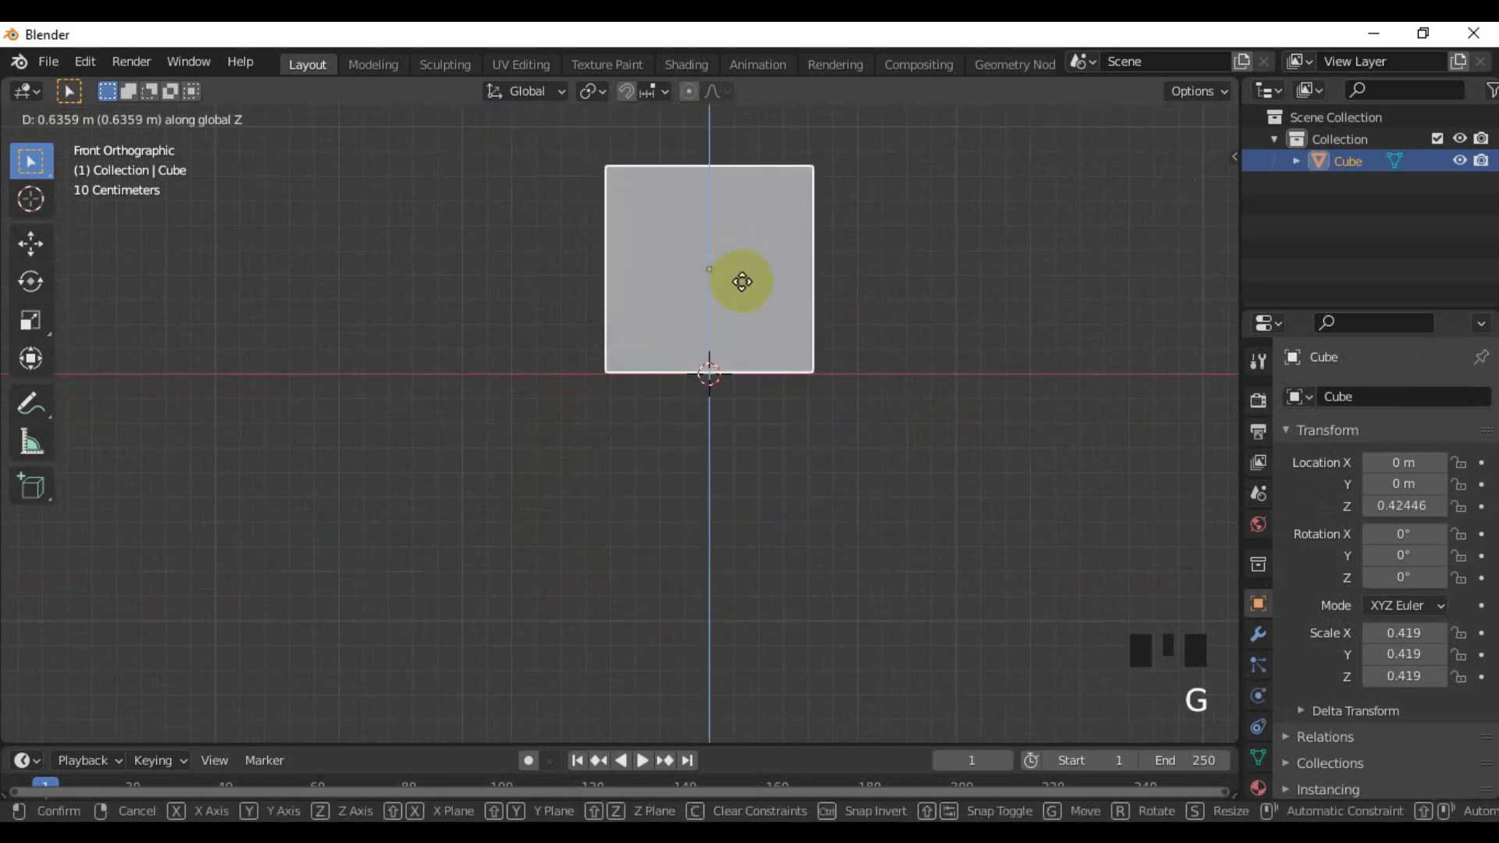
pyautogui.scroll(3)
pyautogui.moveTo(753, 348); pyautogui.dragTo(872, 486)
pyautogui.press('s')
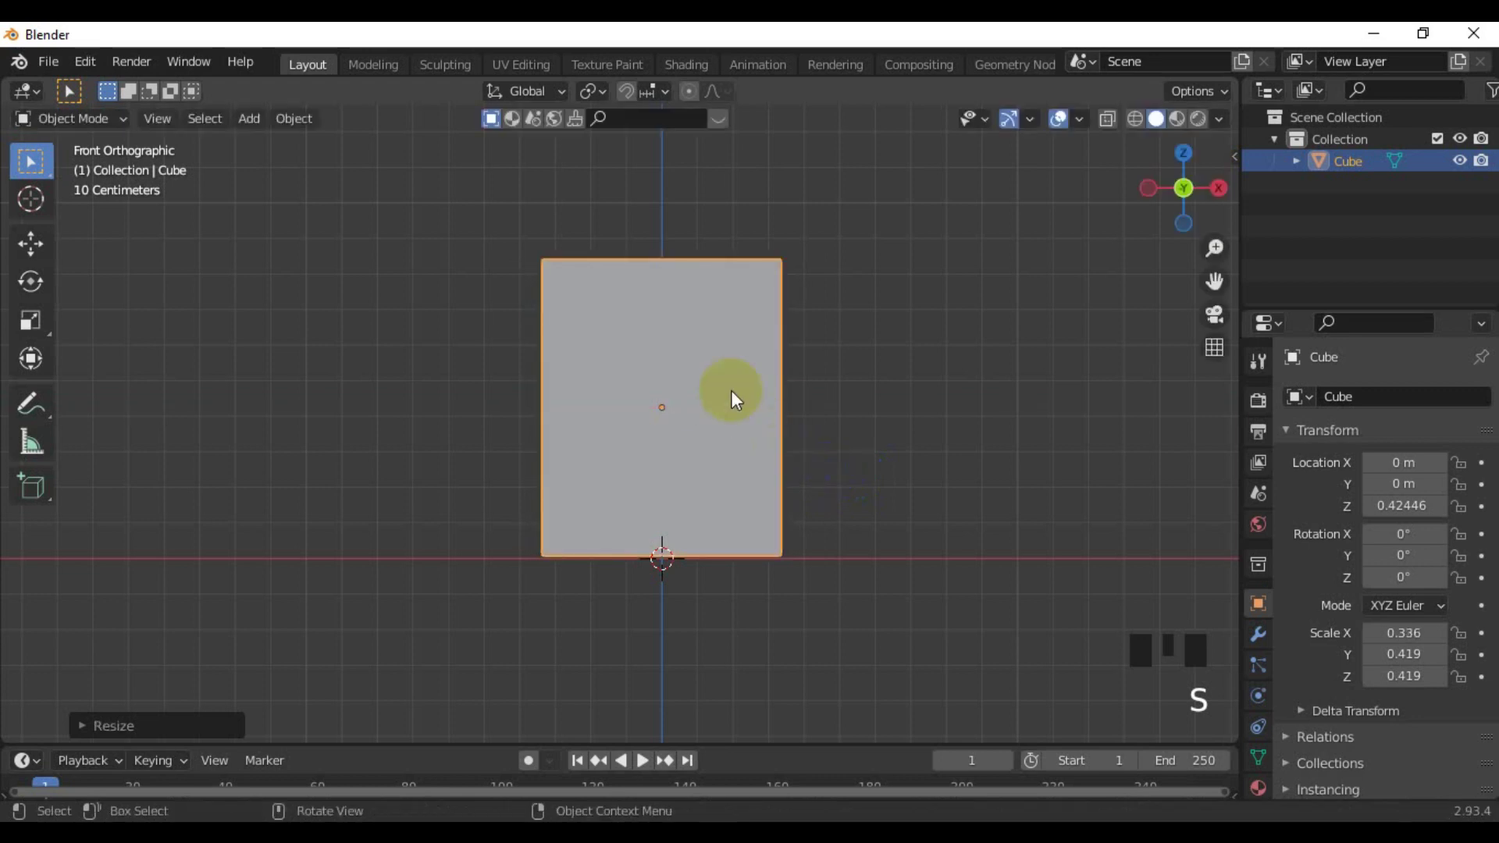
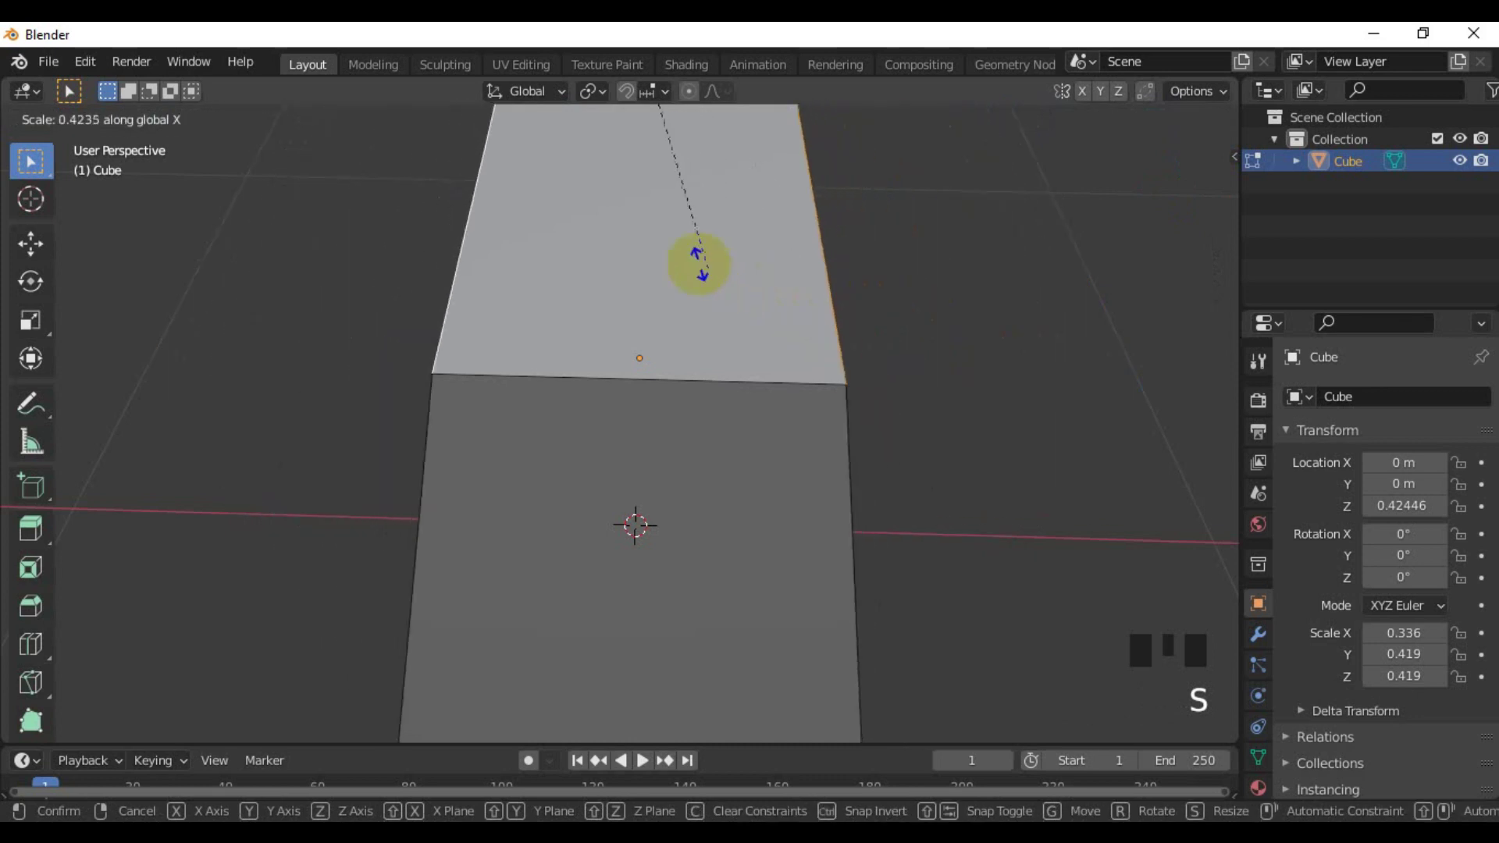
# Scale the block's top face along X toward zero so it tapers to a narrow ridge
pyautogui.press('s')
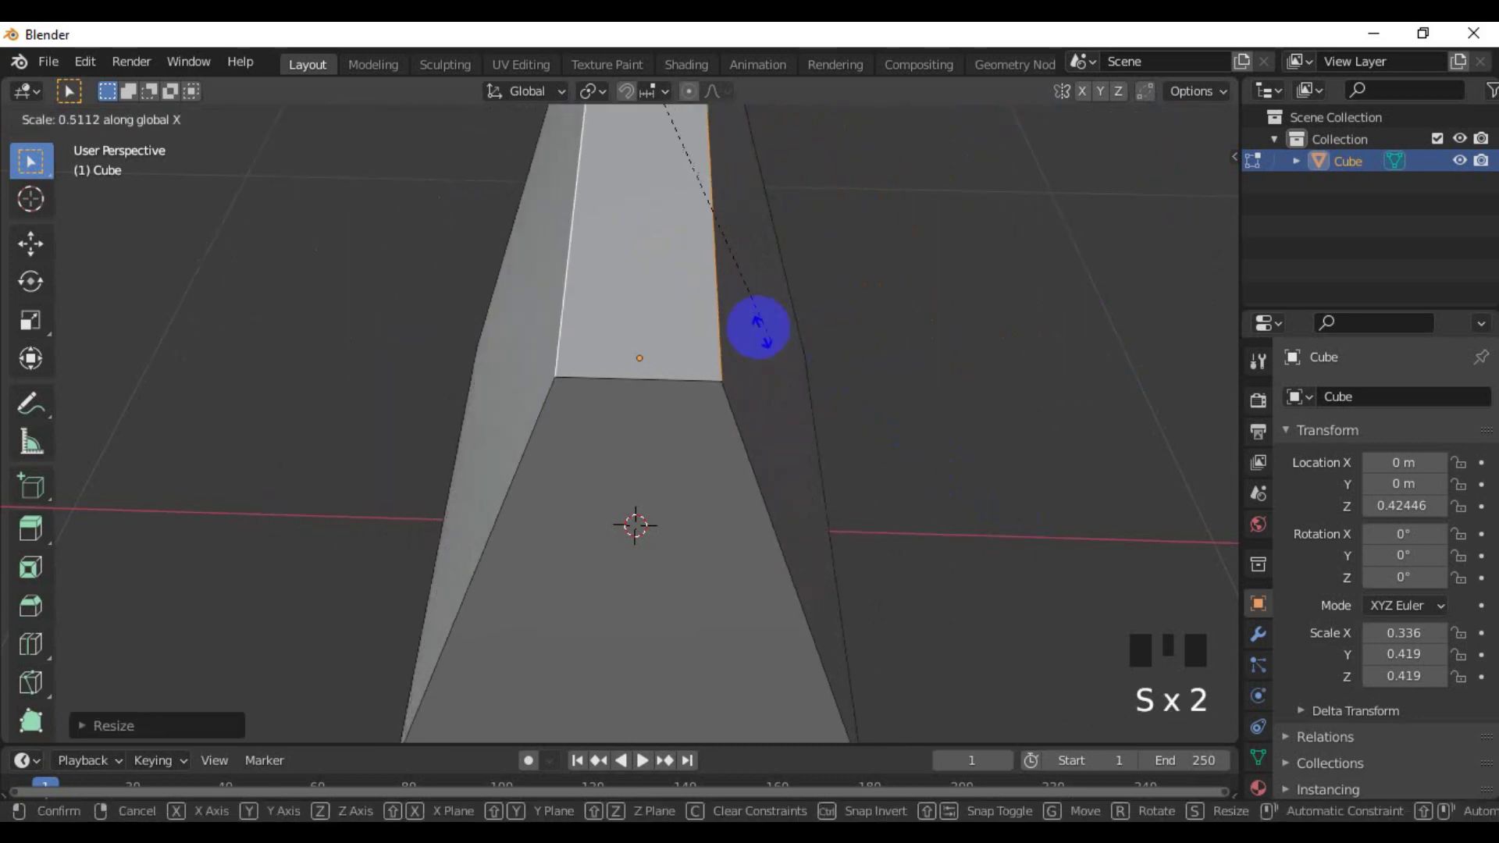
pyautogui.press('s')
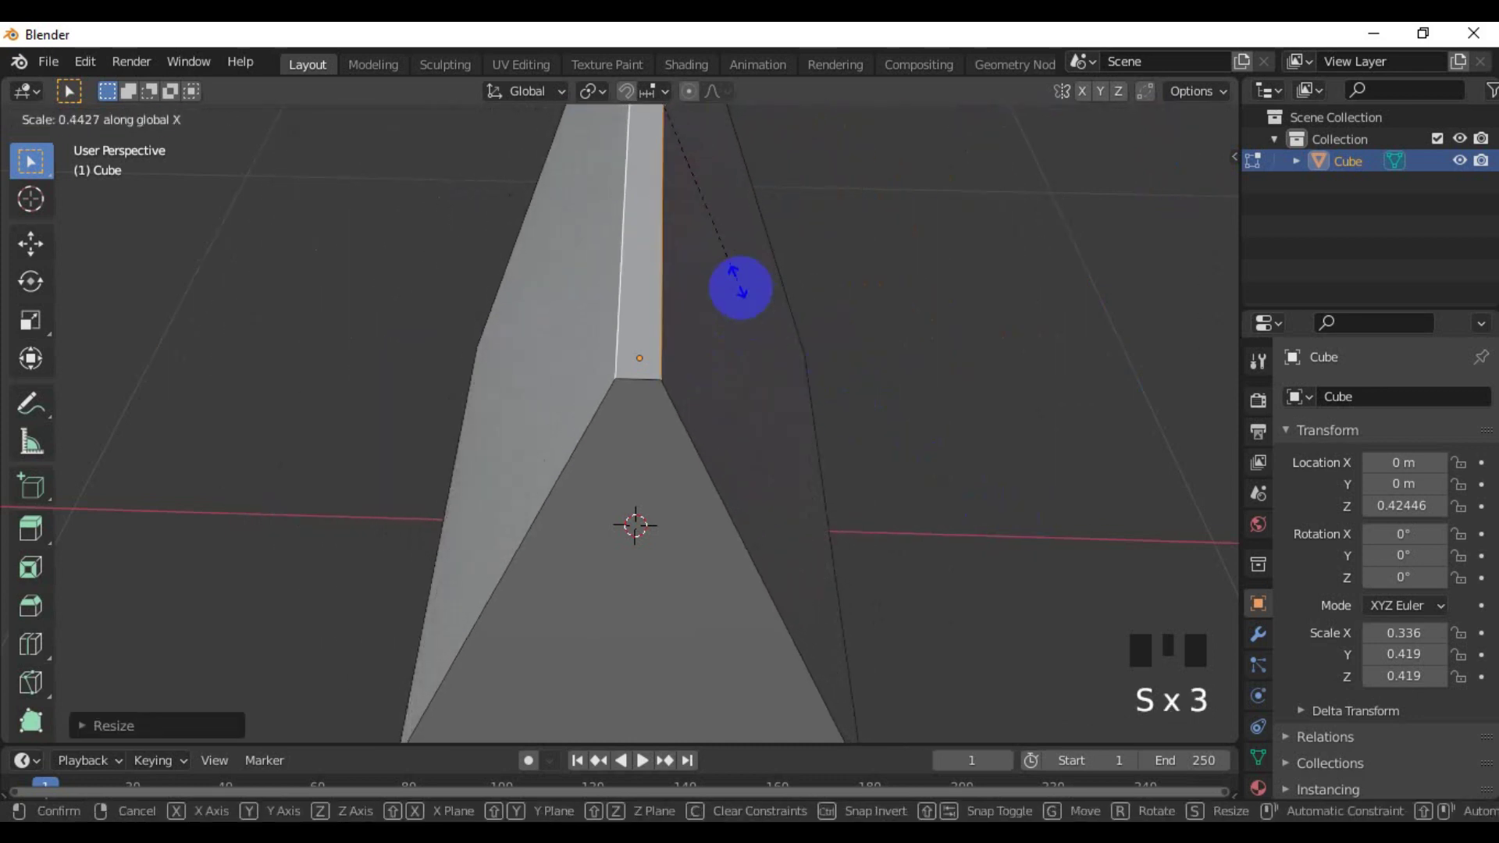
pyautogui.press('s')
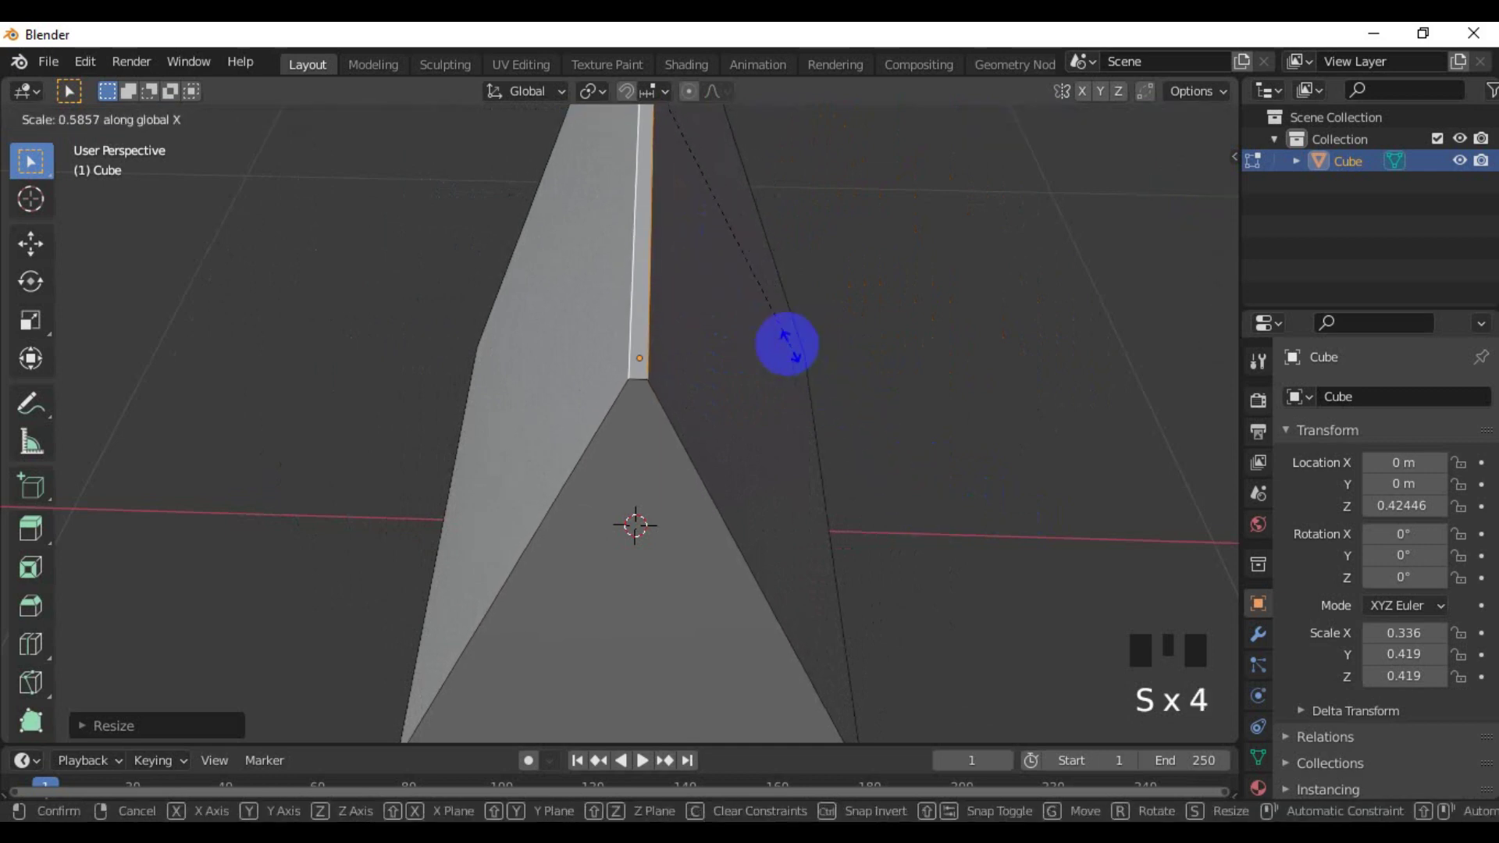
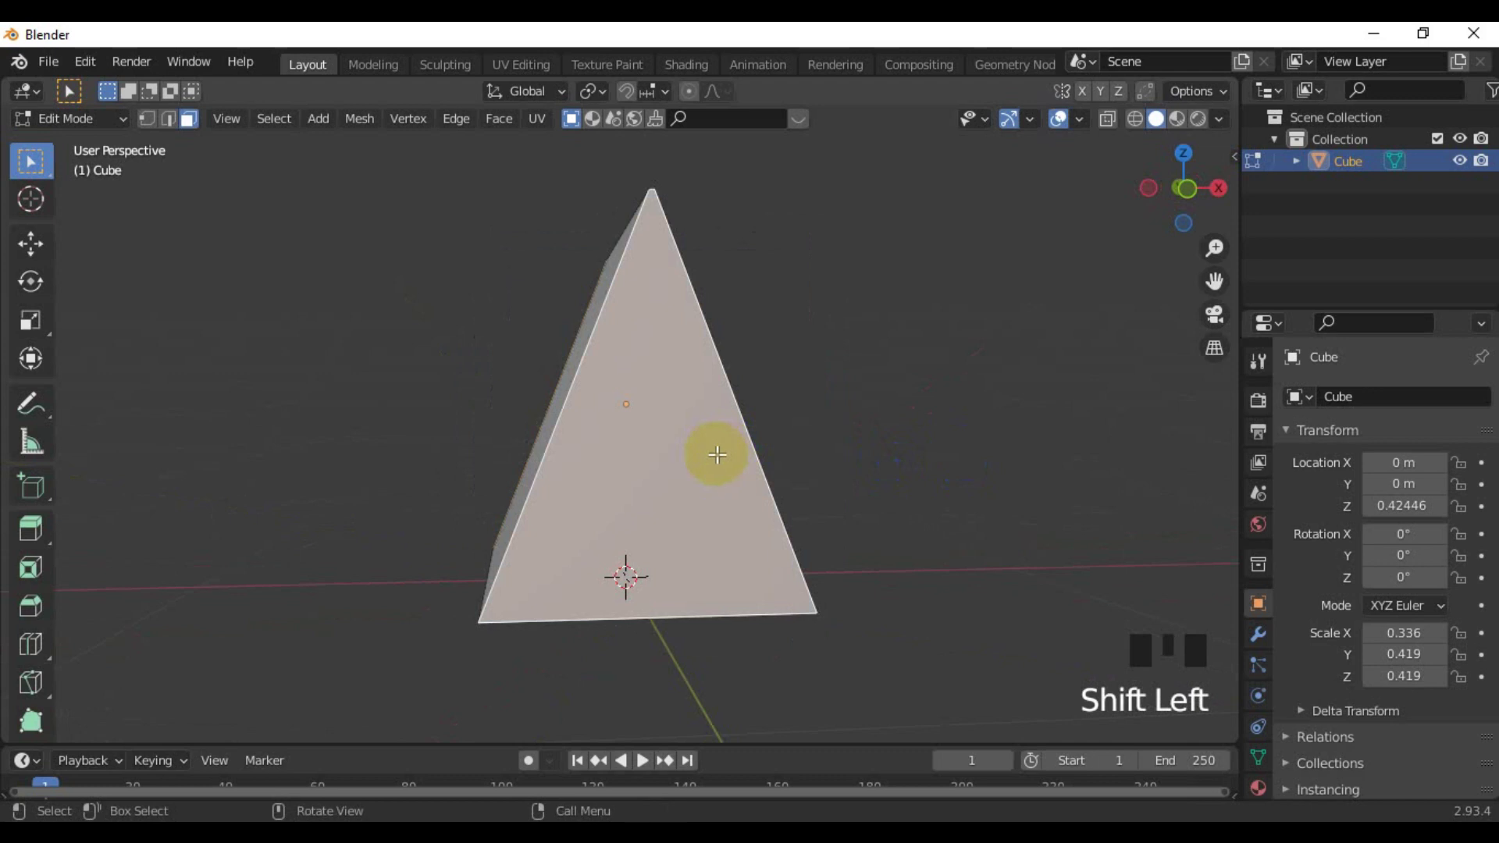
# Bevel the prism's top ridge edge into a narrow chamfered strip with Ctrl+B
pyautogui.press('Delete')
pyautogui.middleClick(630, 557)
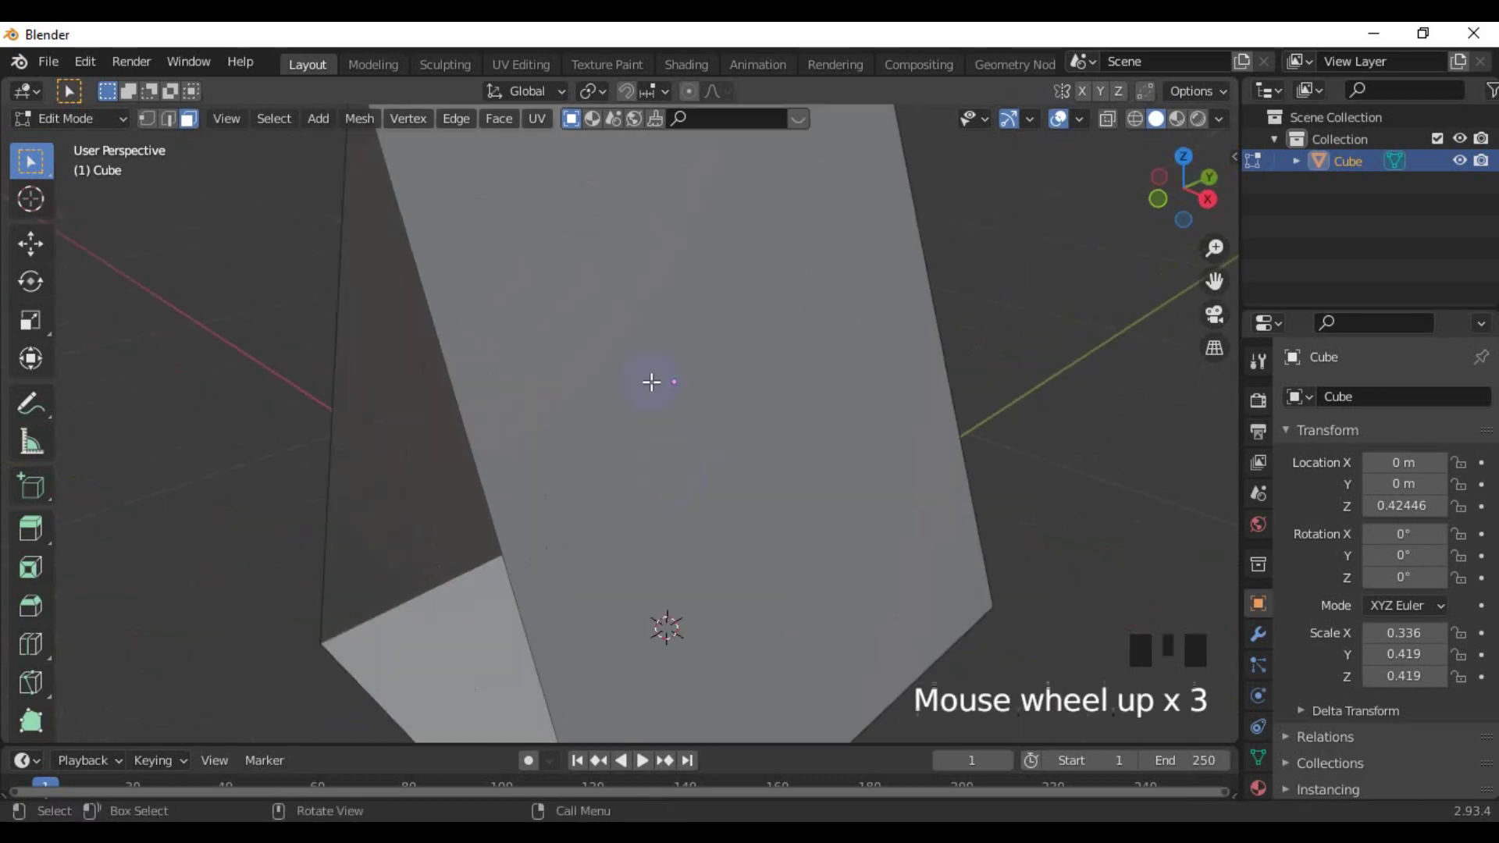
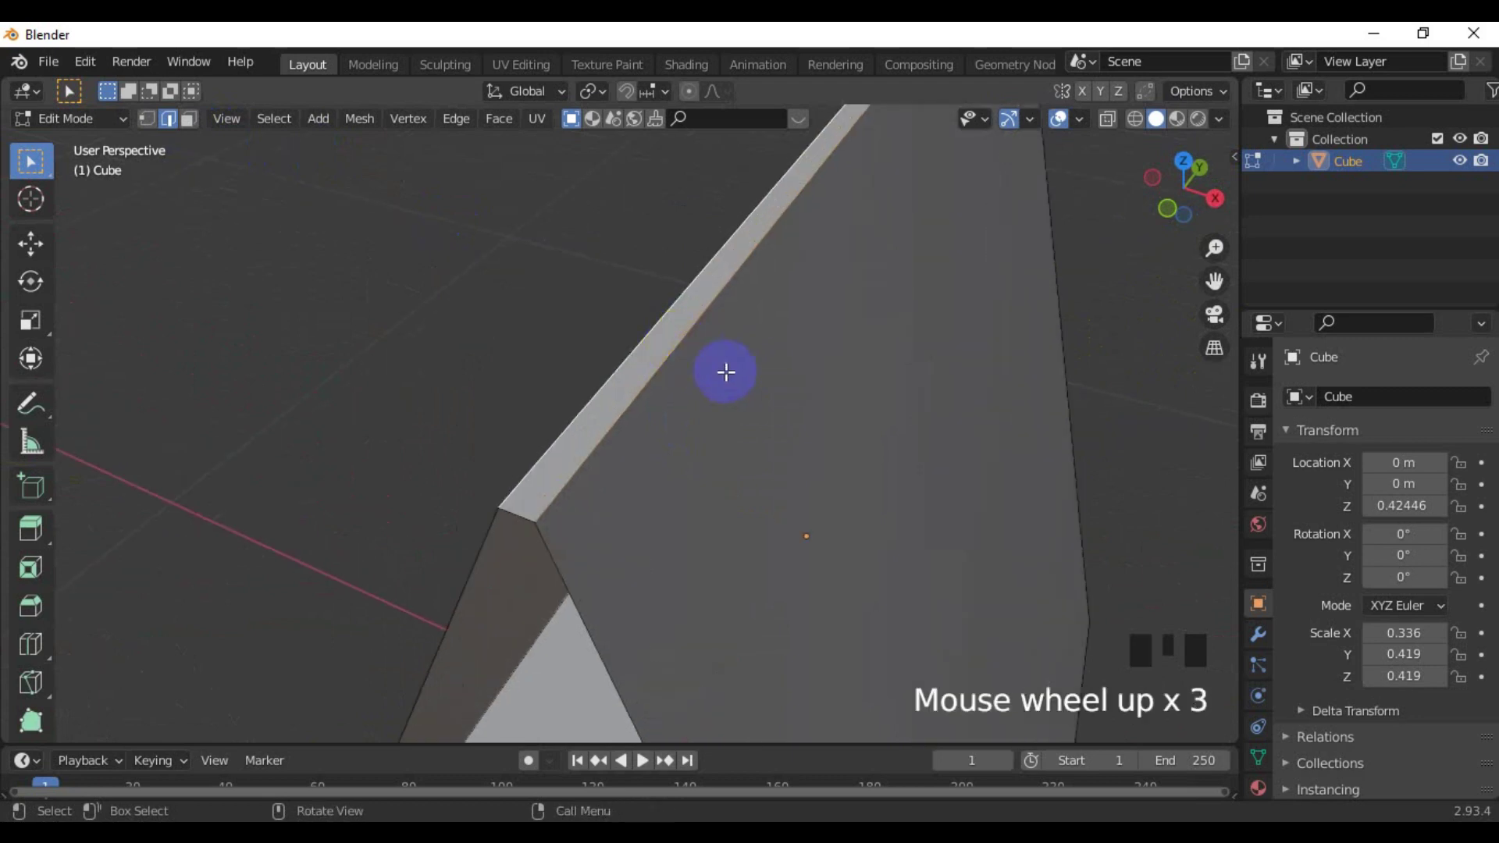
pyautogui.press('ctrl+b')
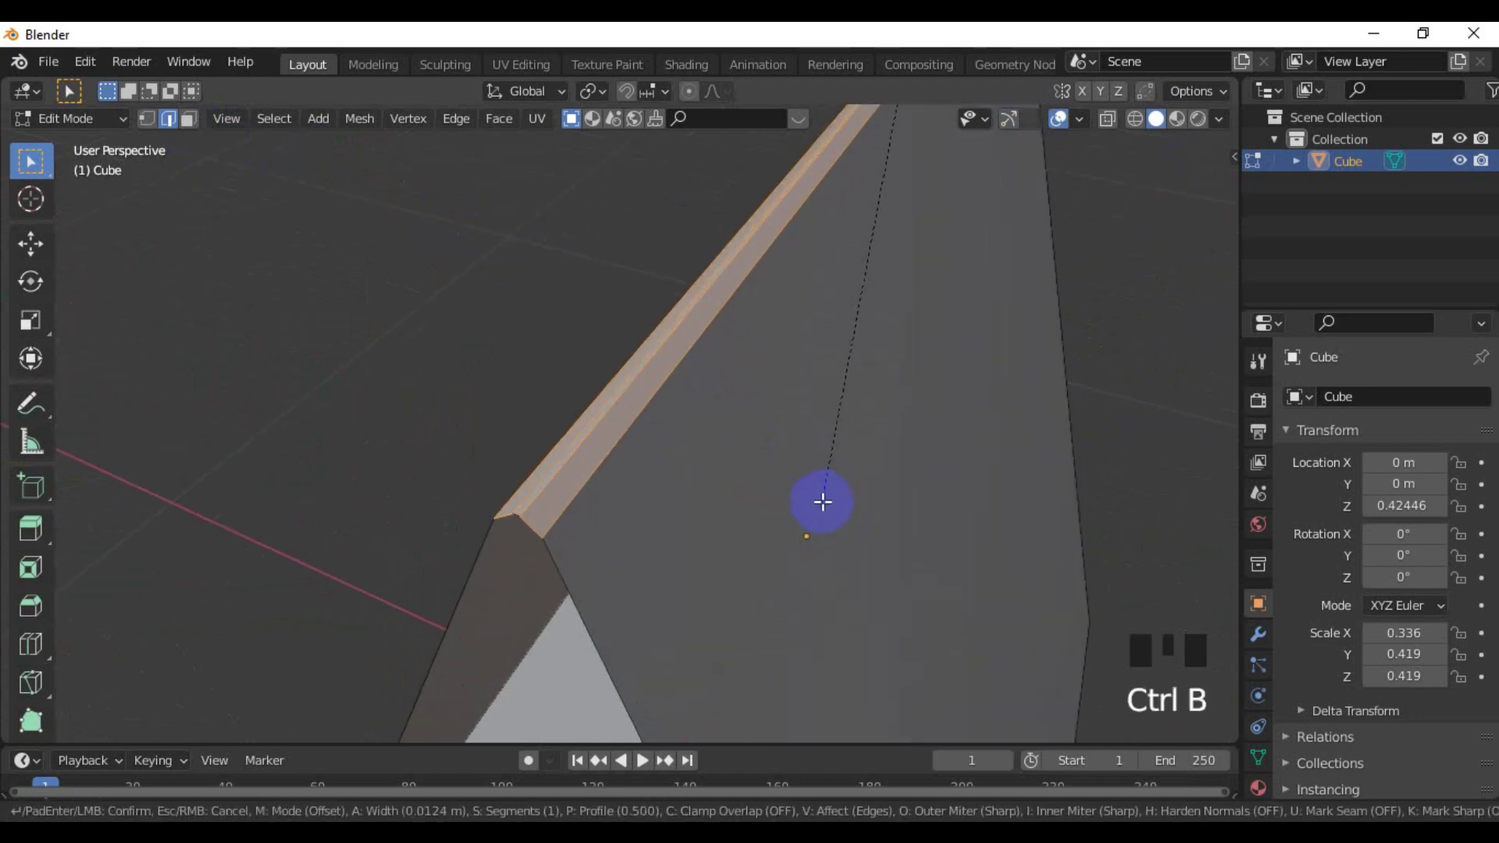
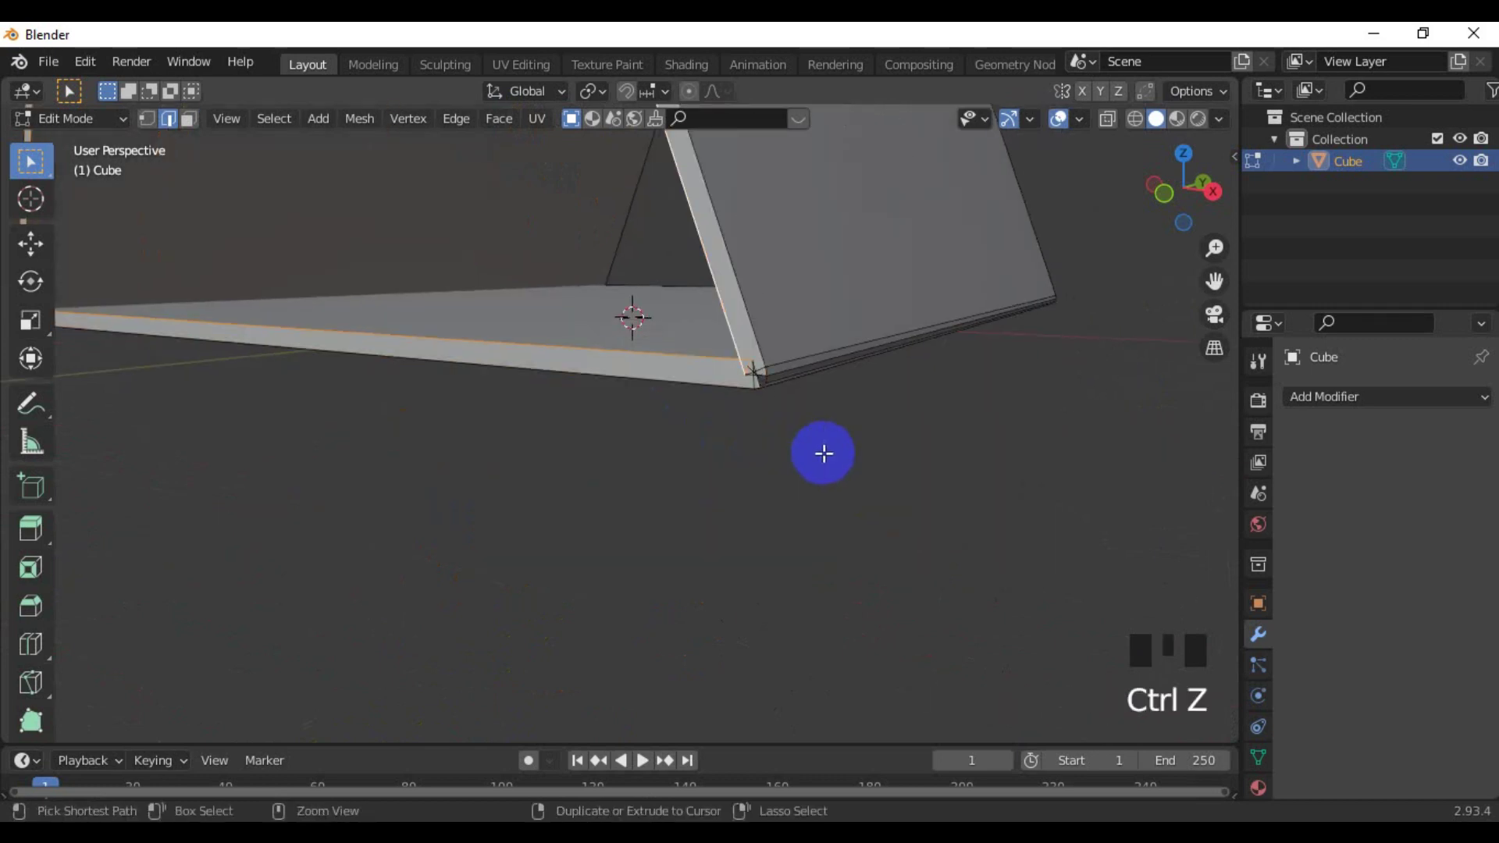
# Undo the stray bevel steps, then select the rounded ridge edge loops of the A-frame
pyautogui.press('ctrl+z')
pyautogui.press('ctrl+z')
pyautogui.press('ctrl+z')
pyautogui.press('ctrl+z')
pyautogui.press('ctrl+z')
pyautogui.press('ctrl+z')
pyautogui.press('ctrl+z')
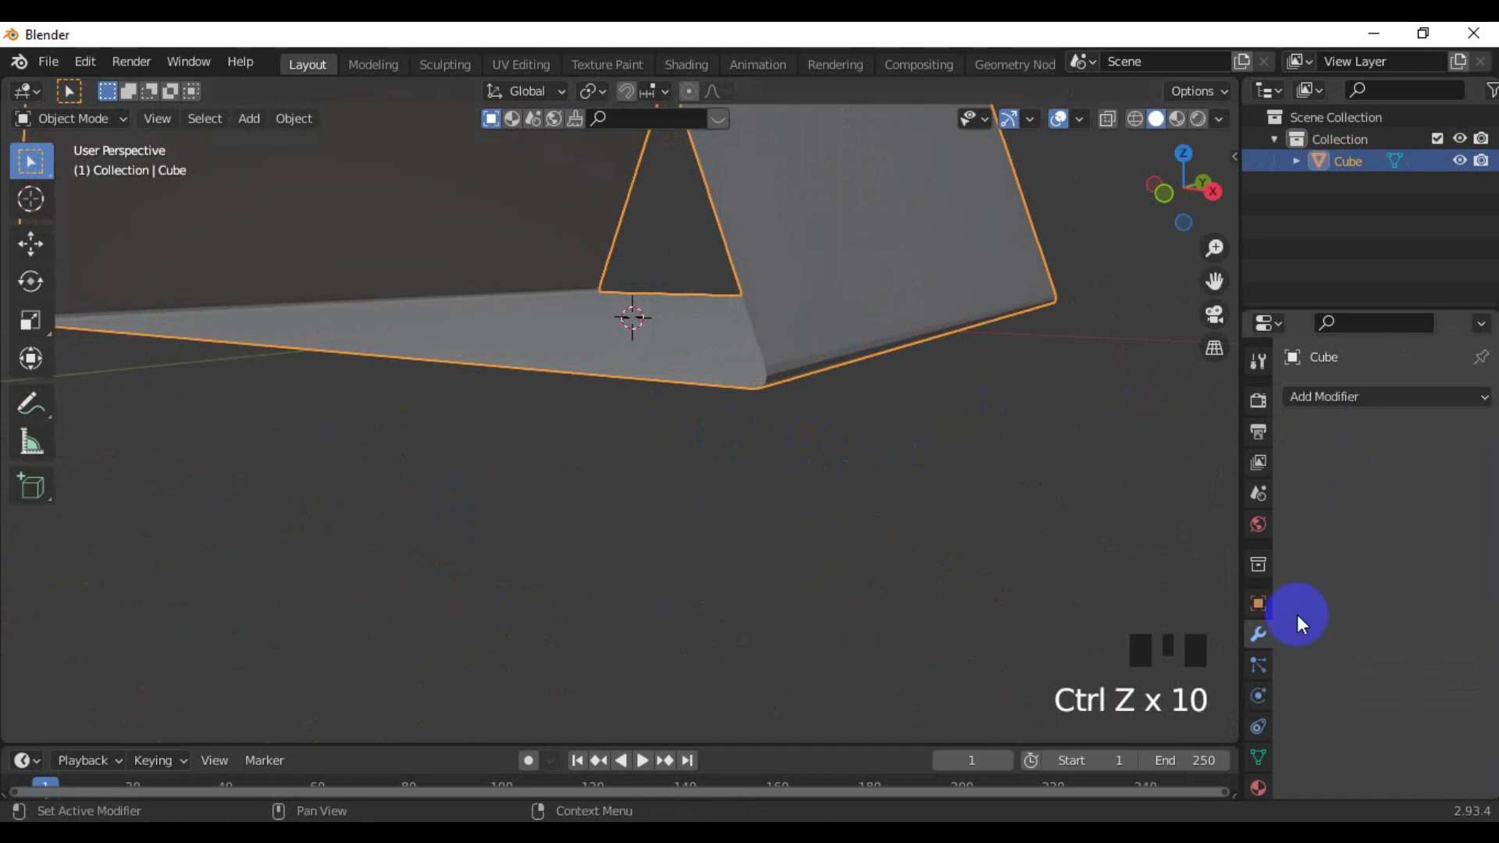
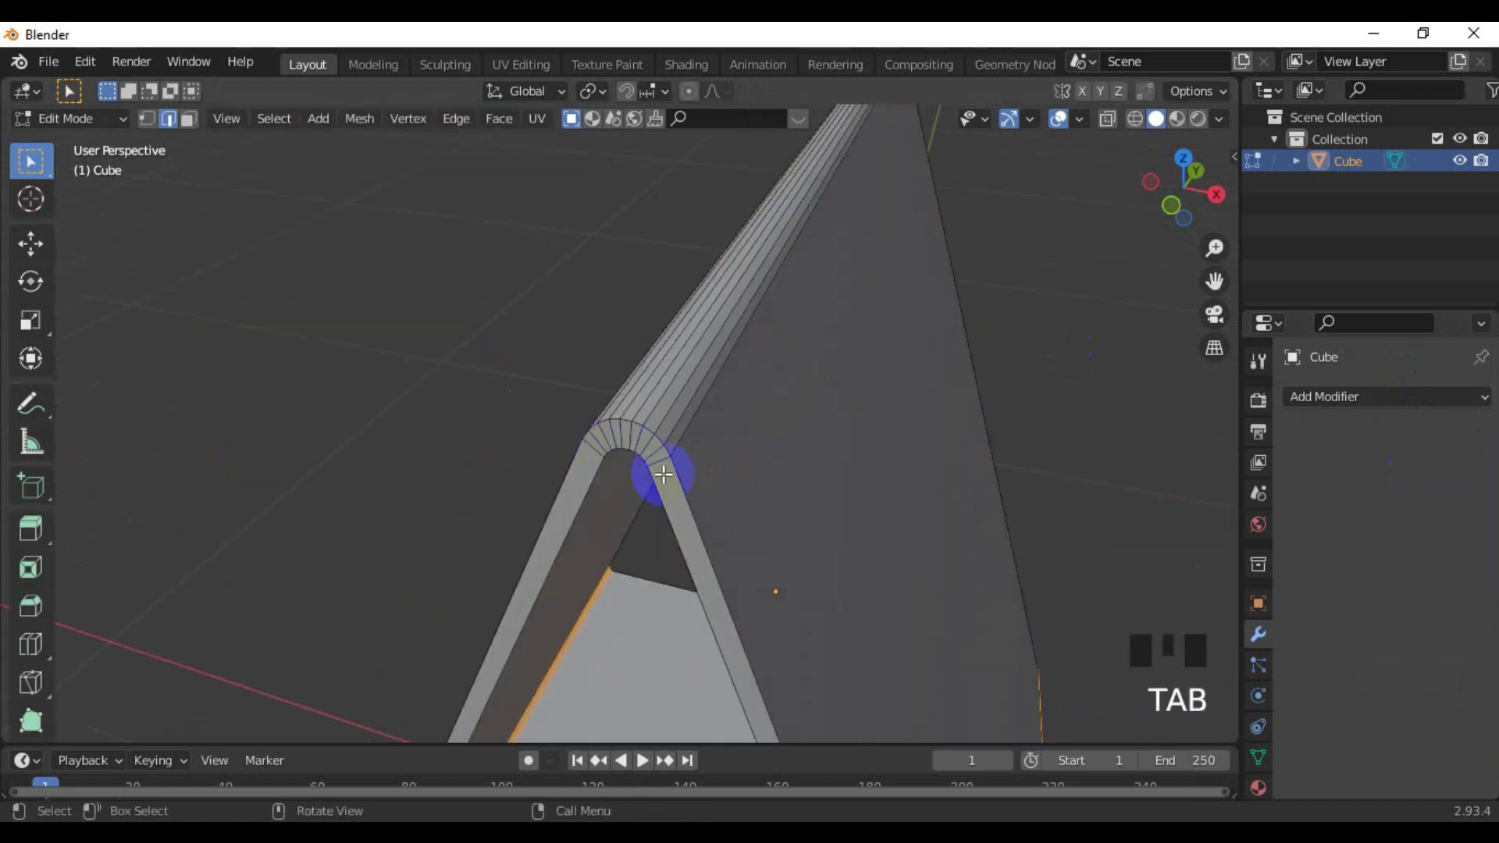
pyautogui.click(684, 473)
pyautogui.click(662, 490)
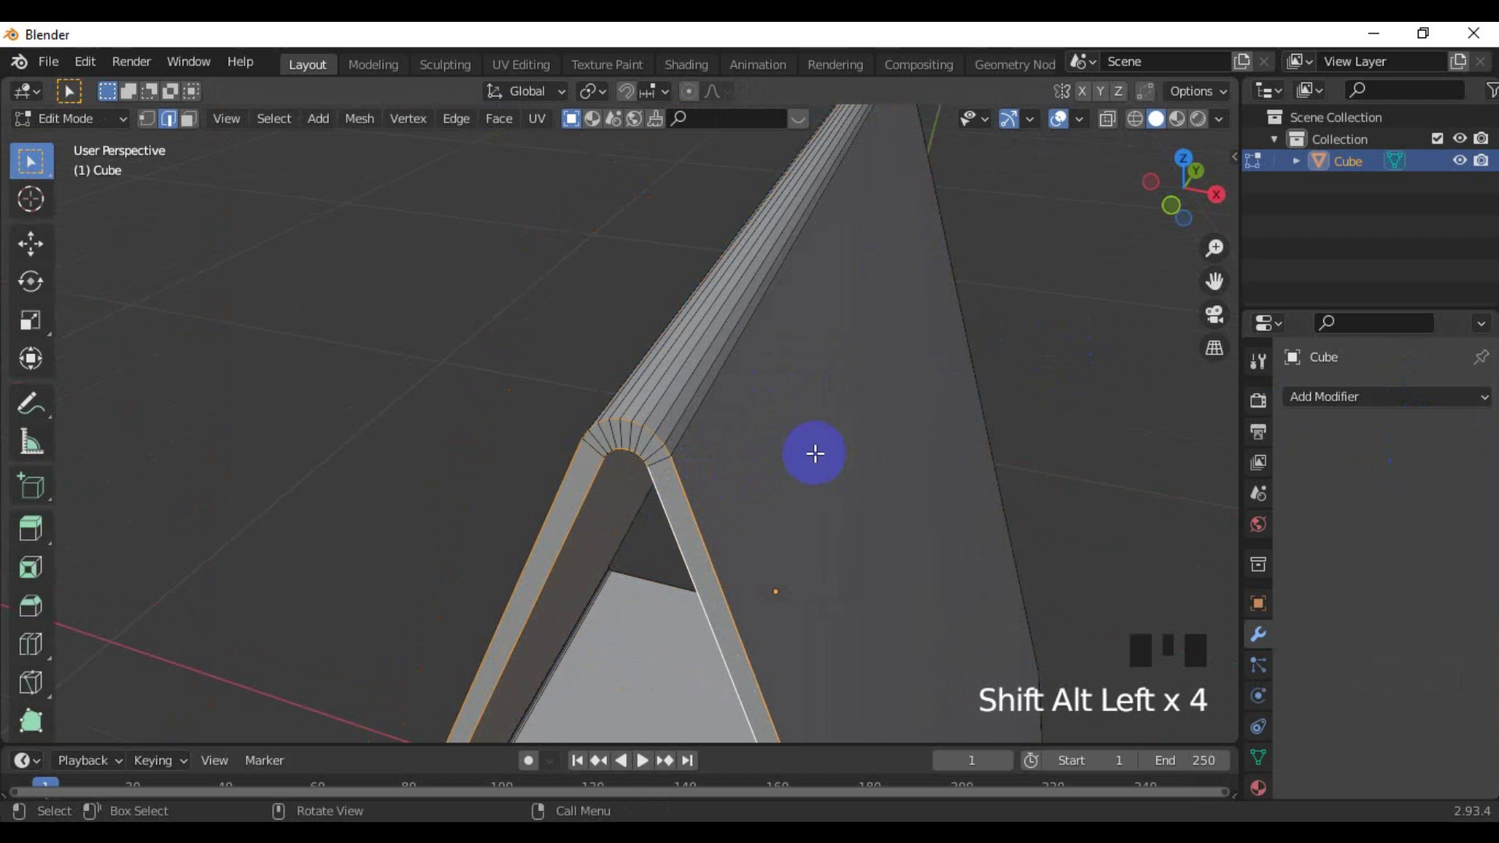
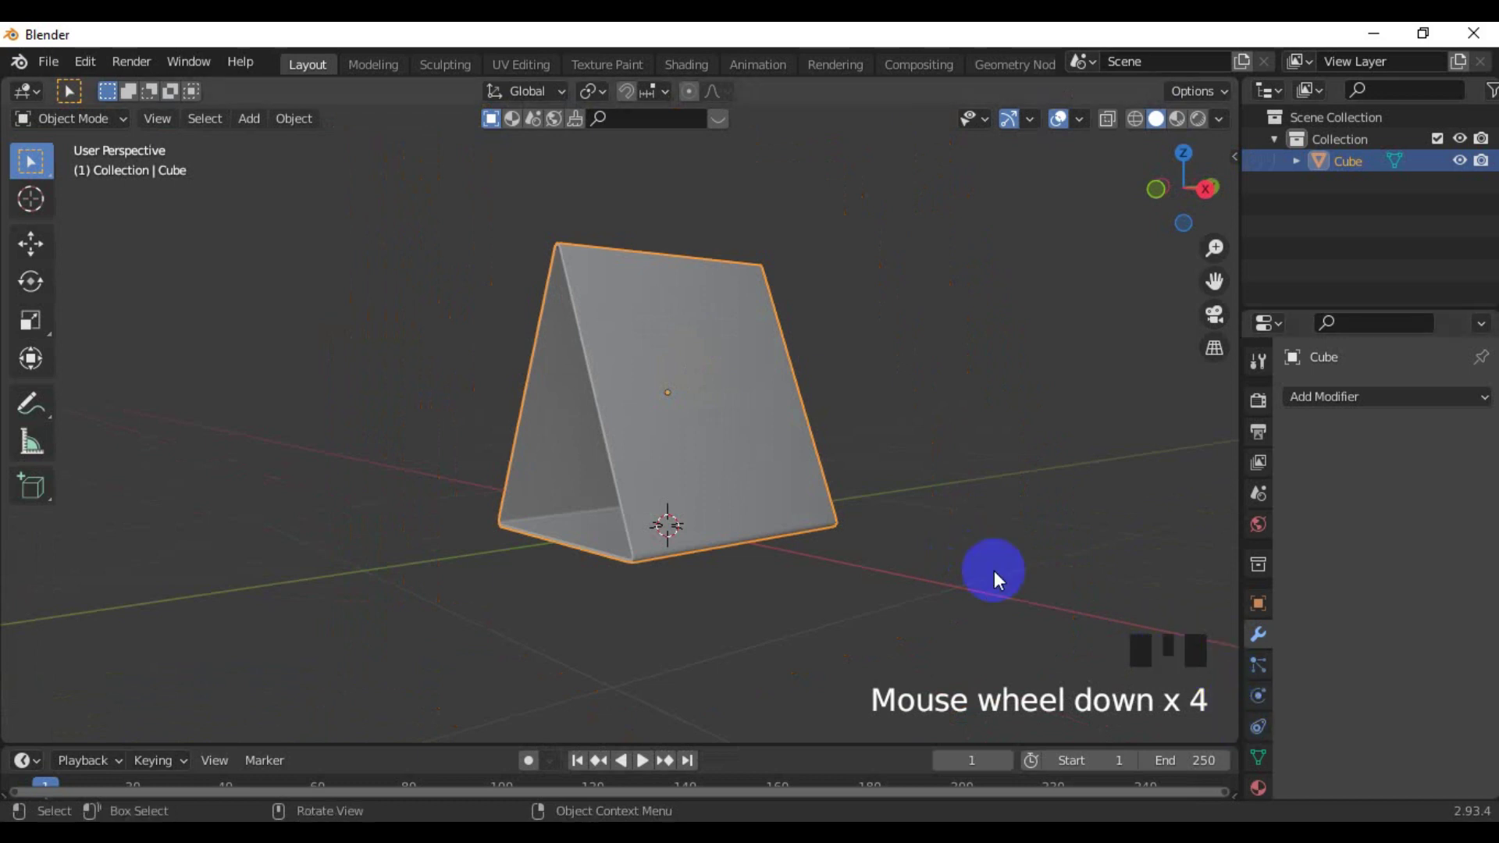
# Add a mesh plane from top view and resize it to cover the stand as a page
pyautogui.click(1268, 772)
pyautogui.scroll(-3)
pyautogui.moveTo(1348, 688); pyautogui.dragTo(1388, 725)
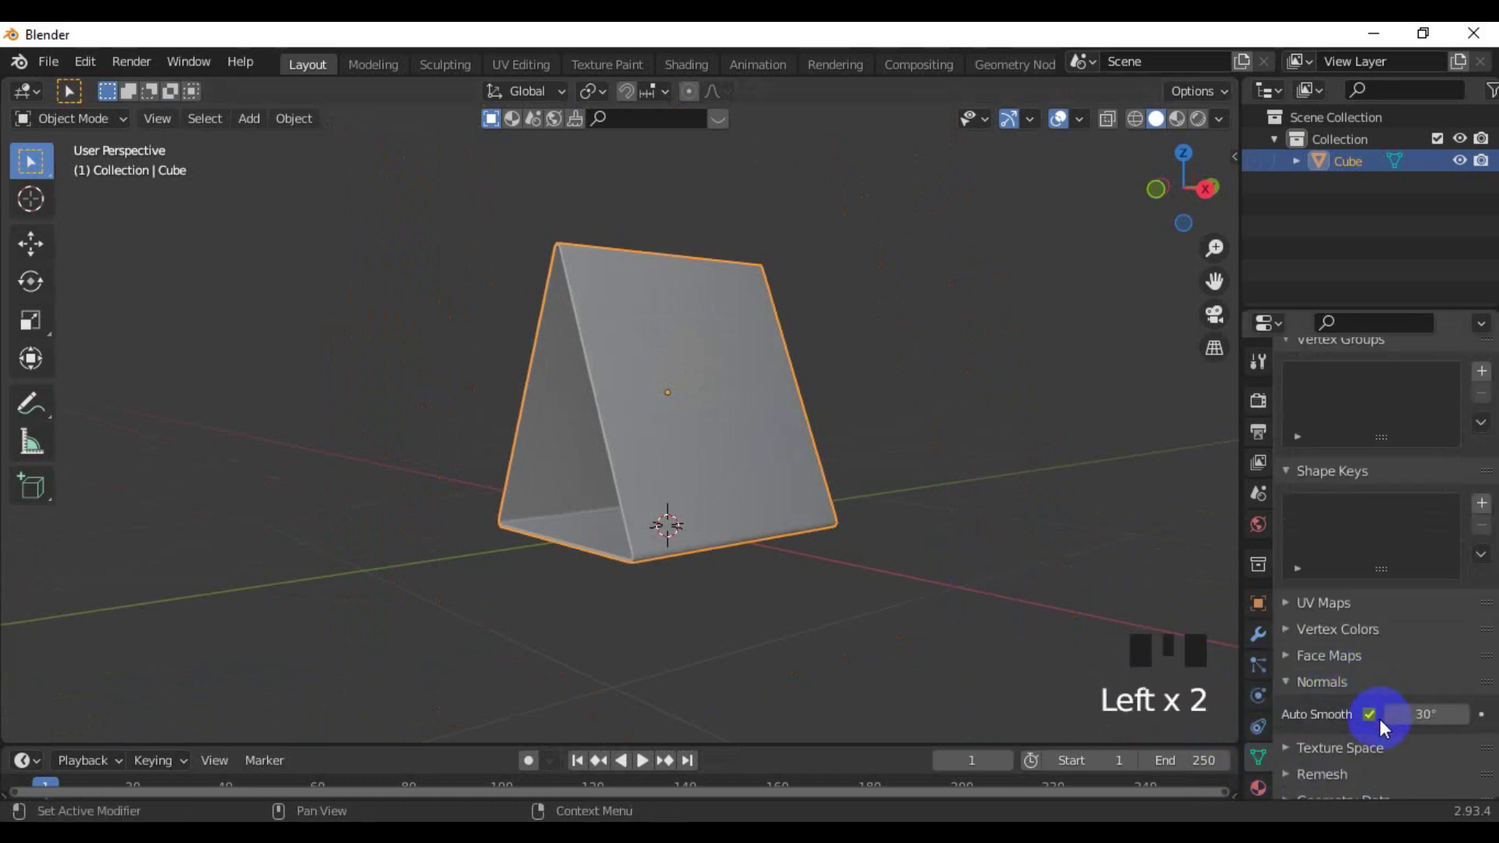
pyautogui.click(1050, 510)
pyautogui.middleClick(985, 466)
pyautogui.click(511, 426)
pyautogui.moveTo(611, 420); pyautogui.dragTo(770, 425)
pyautogui.press('KP_7')
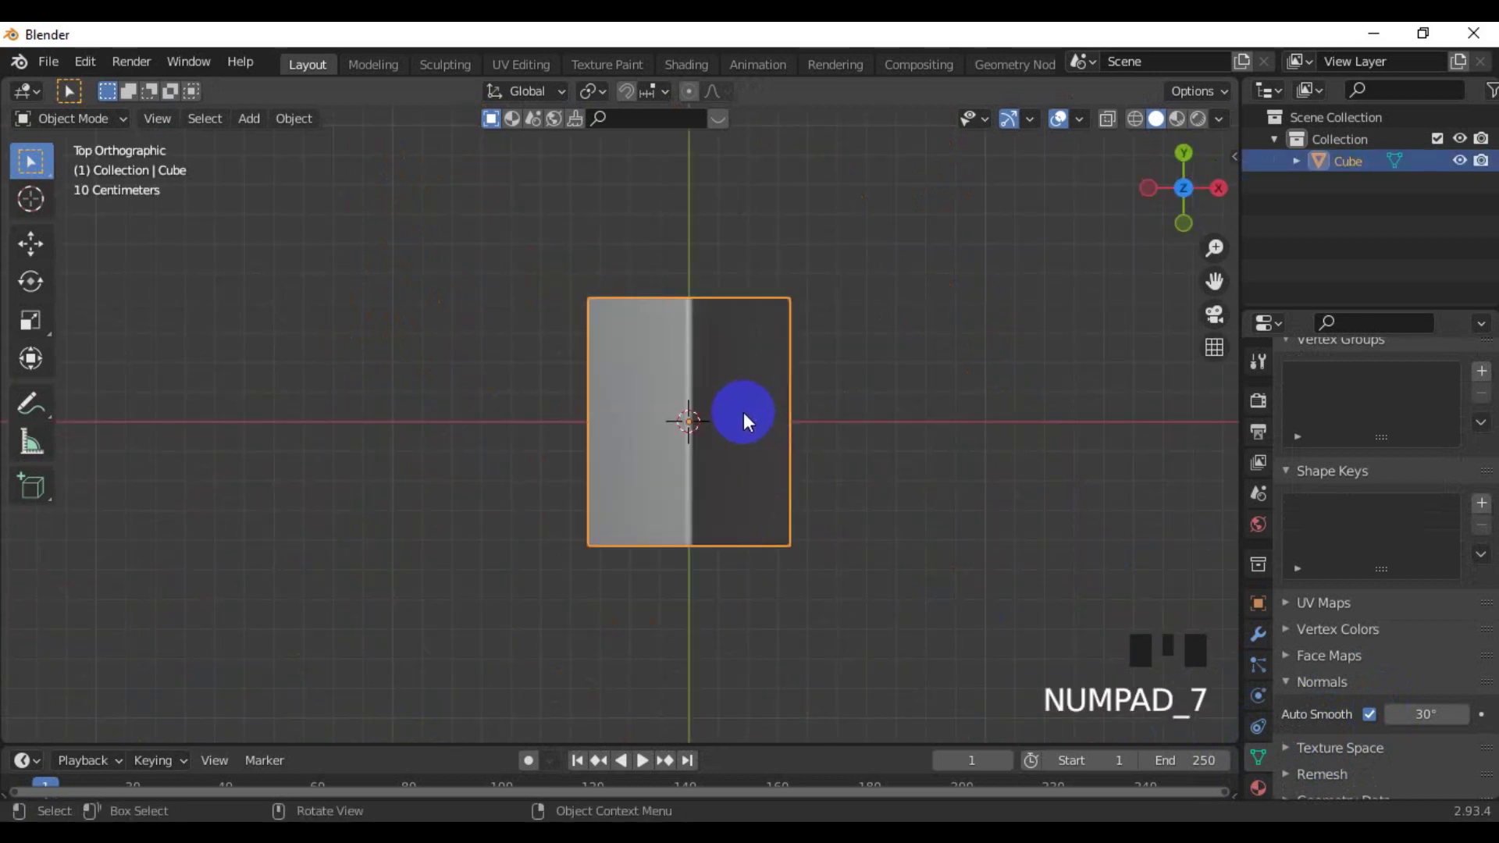
pyautogui.press('shift+a')
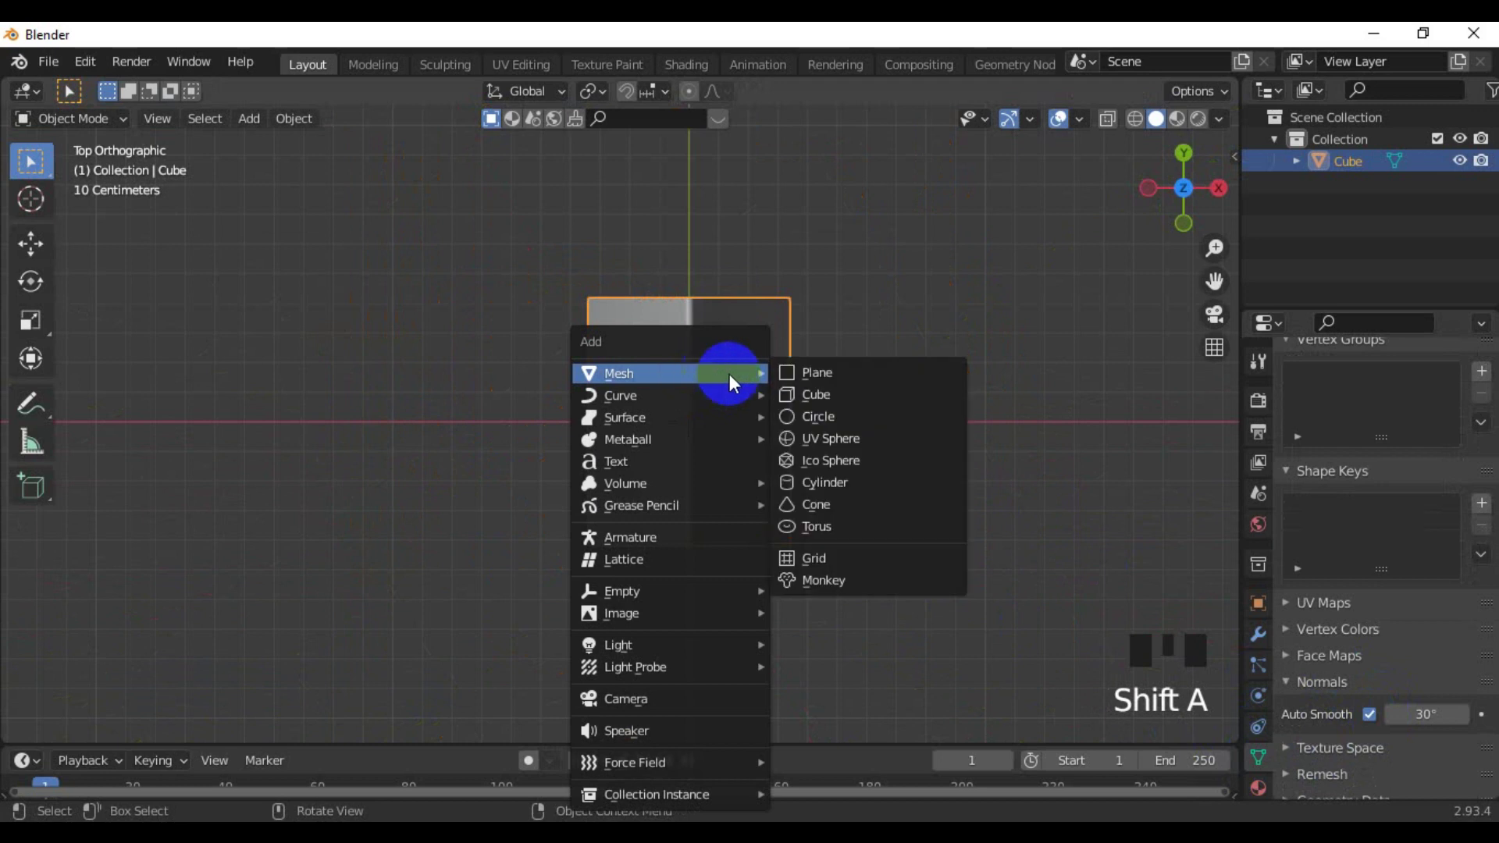
pyautogui.press('s')
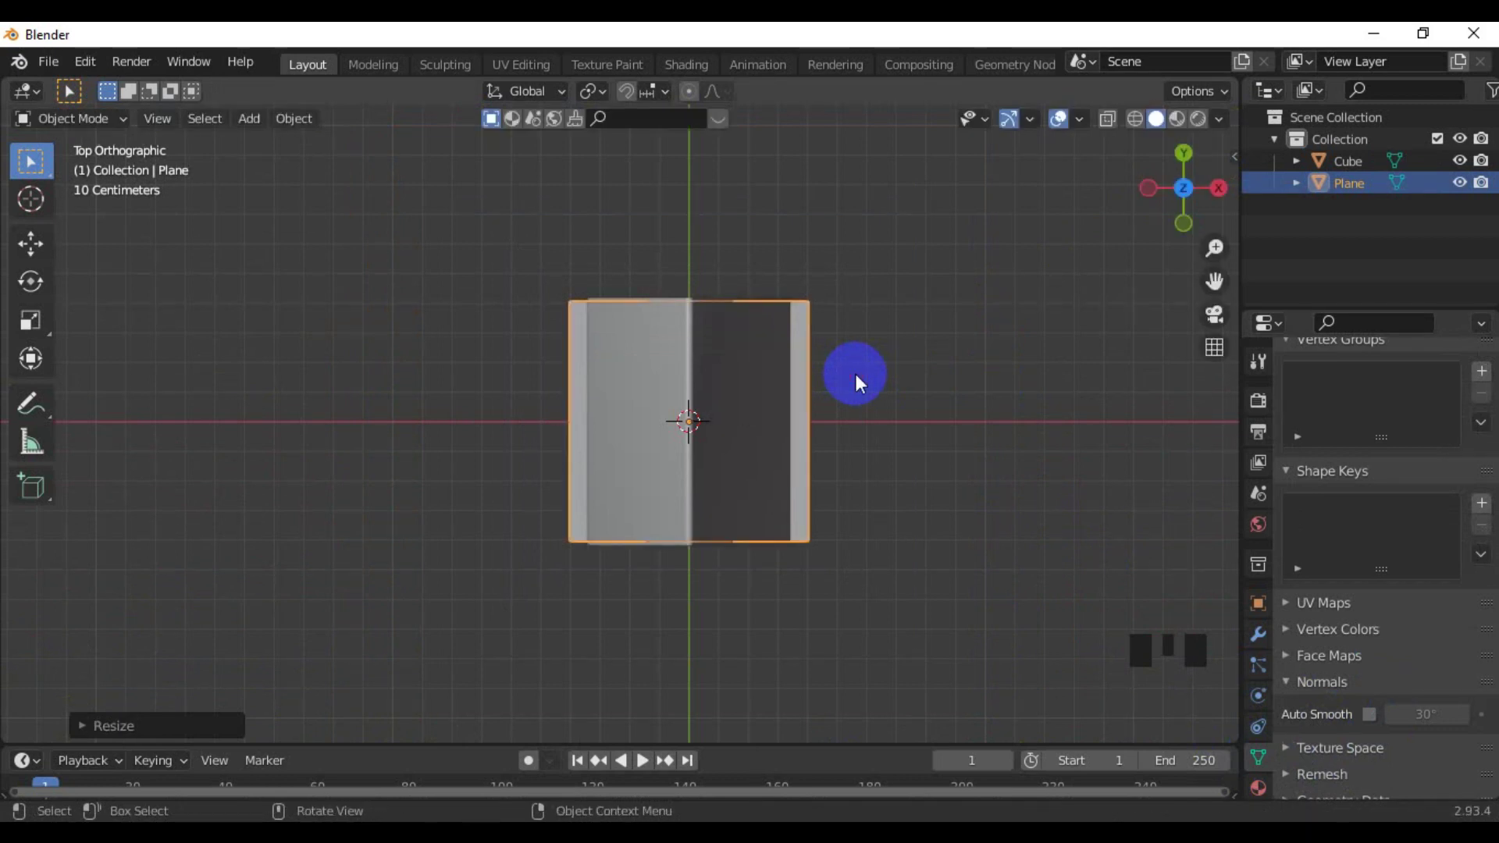
pyautogui.scroll(-3)
pyautogui.moveTo(852, 381); pyautogui.dragTo(559, 522)
# From front view, tilt the plane around Y to match the stand's right slope
pyautogui.press('KP_3')
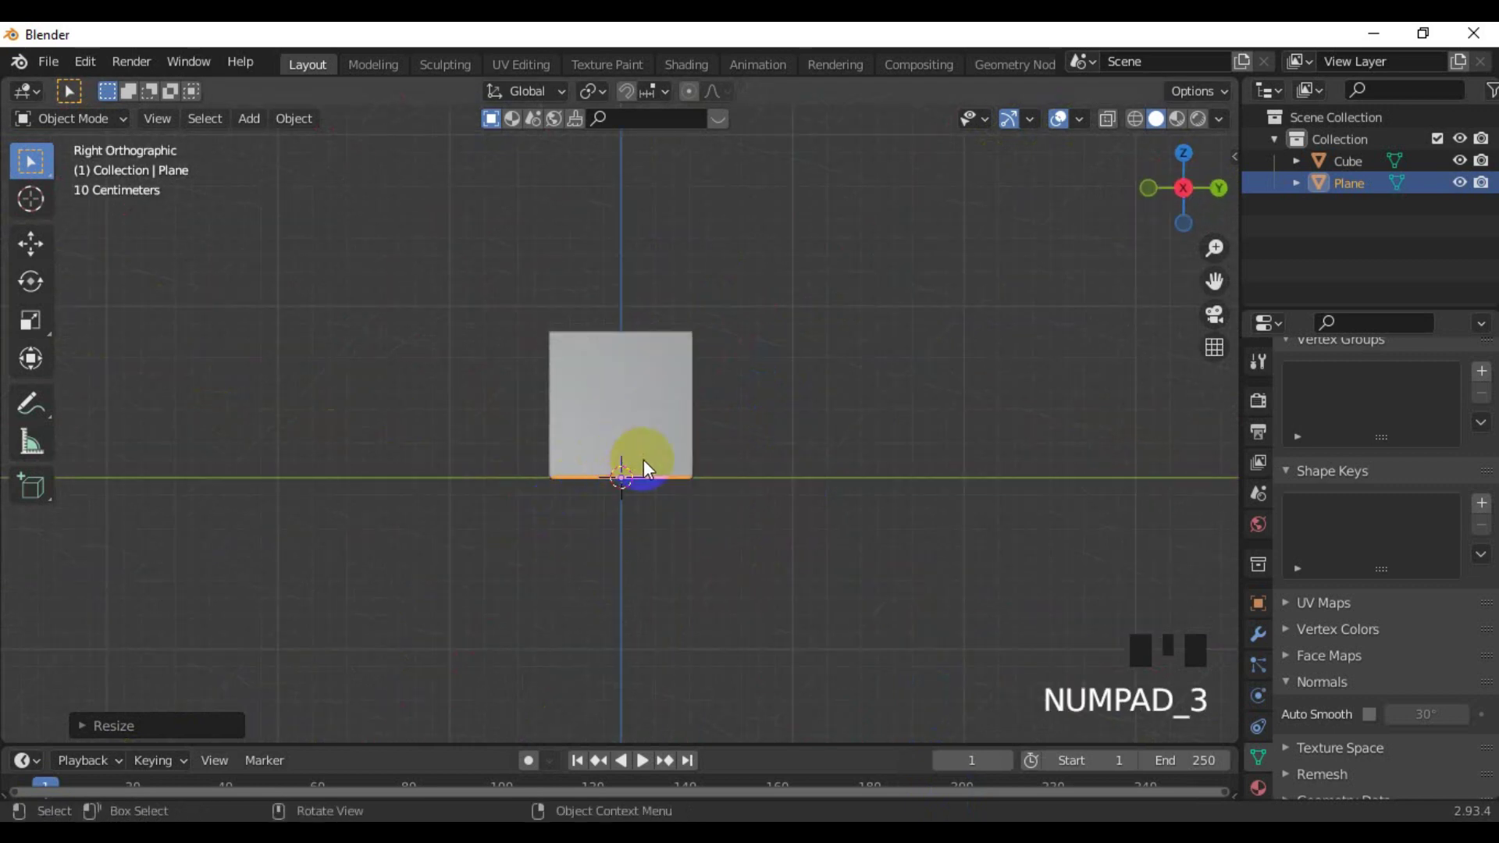
pyautogui.press('KP_1')
pyautogui.press('r')
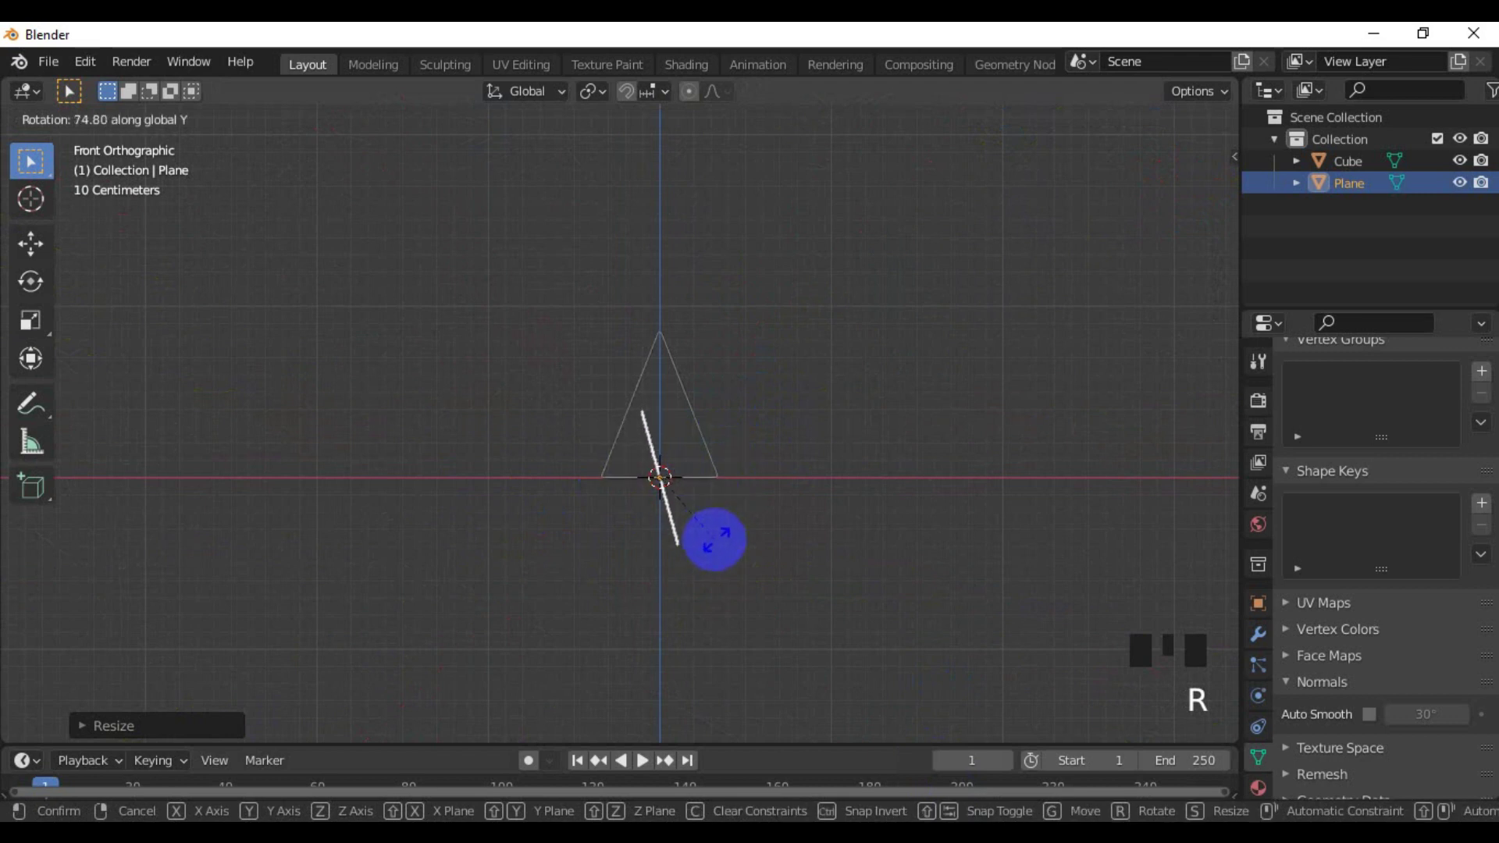
pyautogui.scroll(3)
pyautogui.moveTo(712, 548); pyautogui.dragTo(773, 572)
pyautogui.press('g')
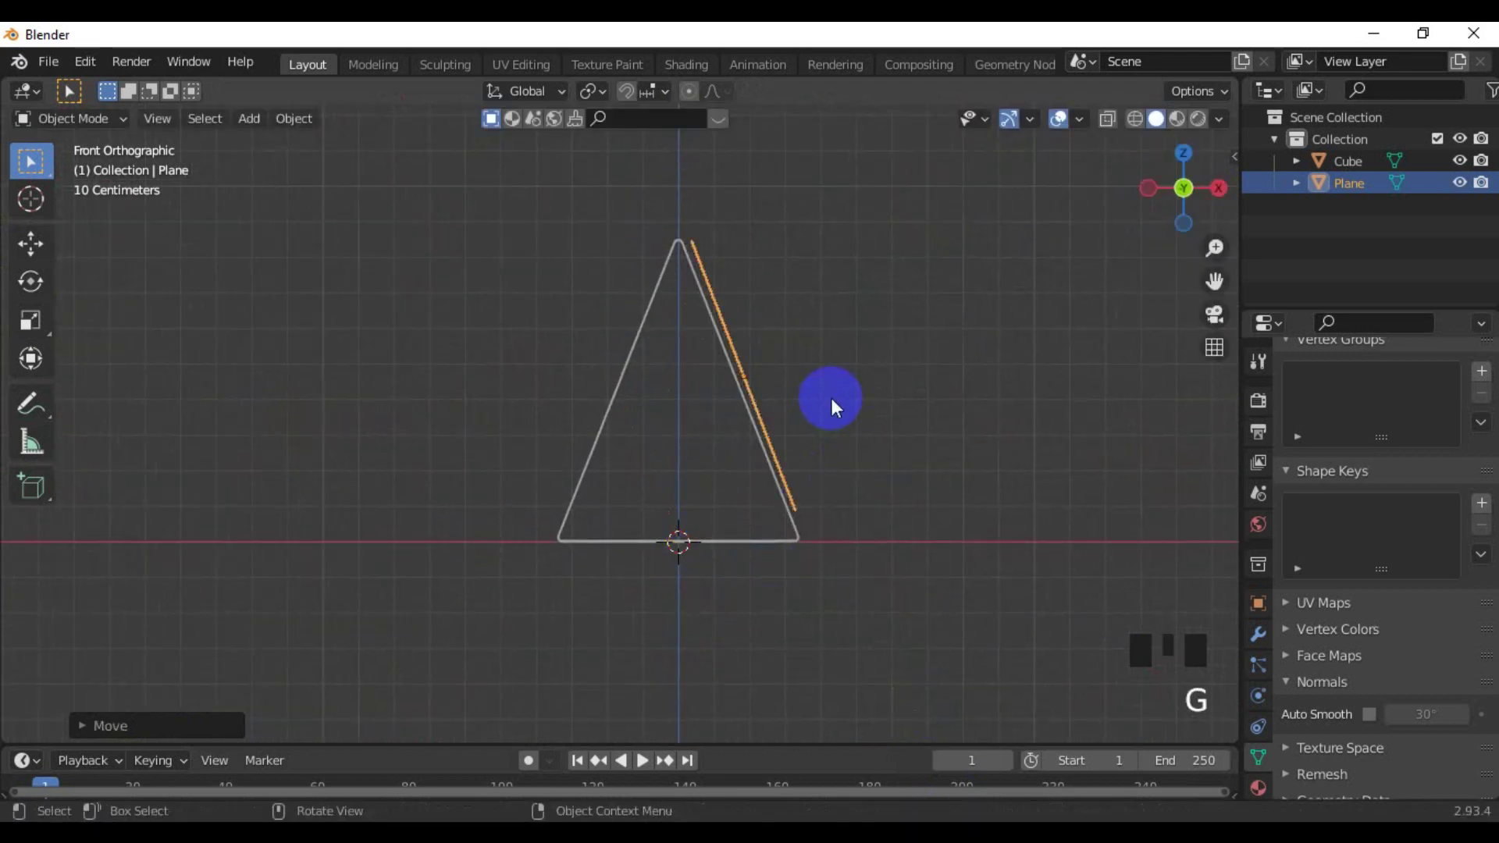
pyautogui.scroll(3)
pyautogui.moveTo(834, 411); pyautogui.dragTo(730, 468)
pyautogui.scroll(3)
# Move the page onto the right slope and fine-tune its tilt to lie flush
pyautogui.press('r')
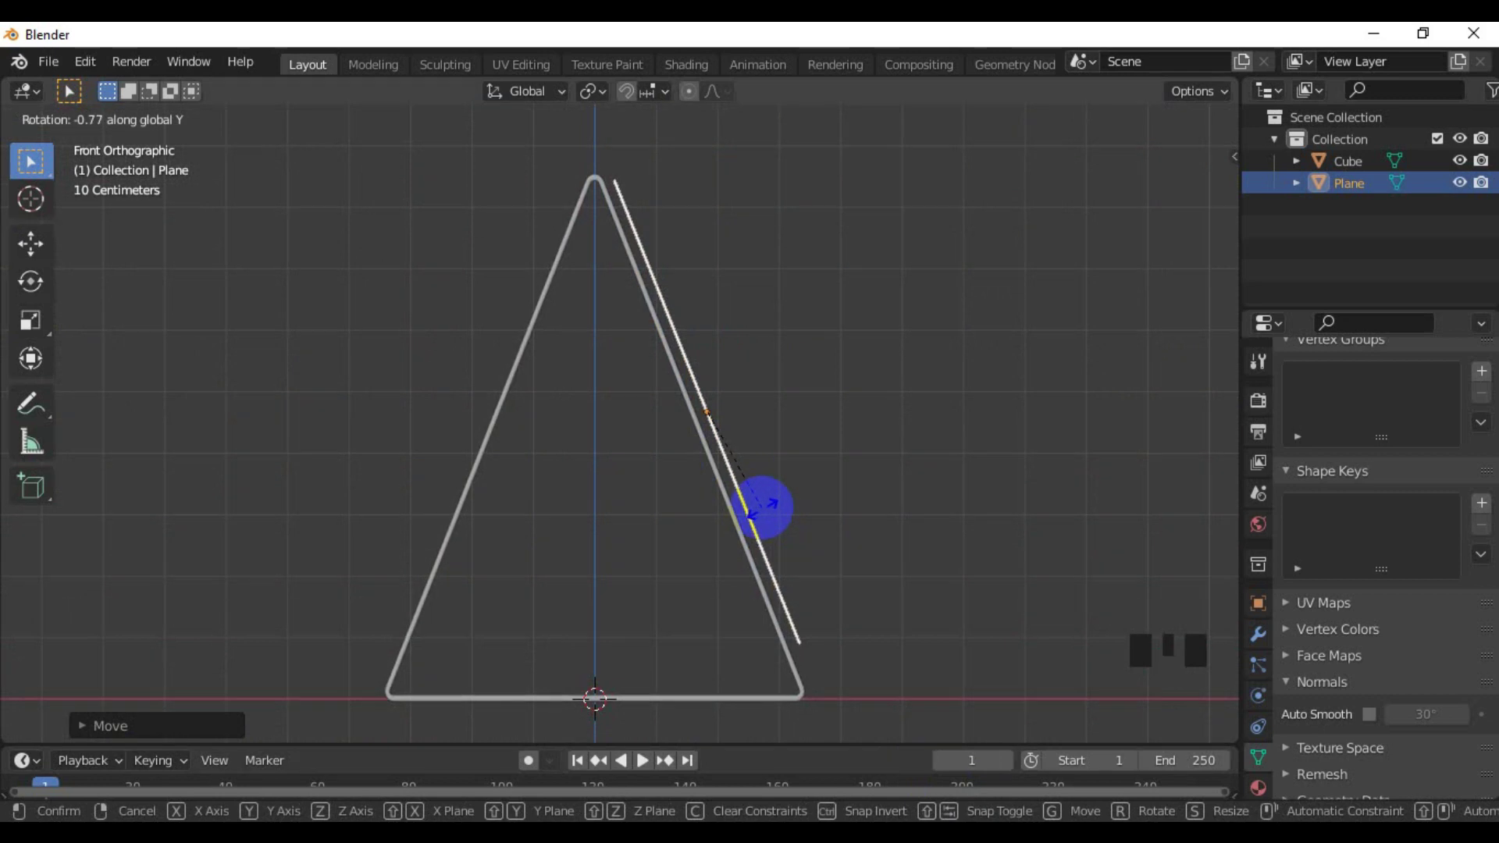
pyautogui.press('g')
pyautogui.press('g')
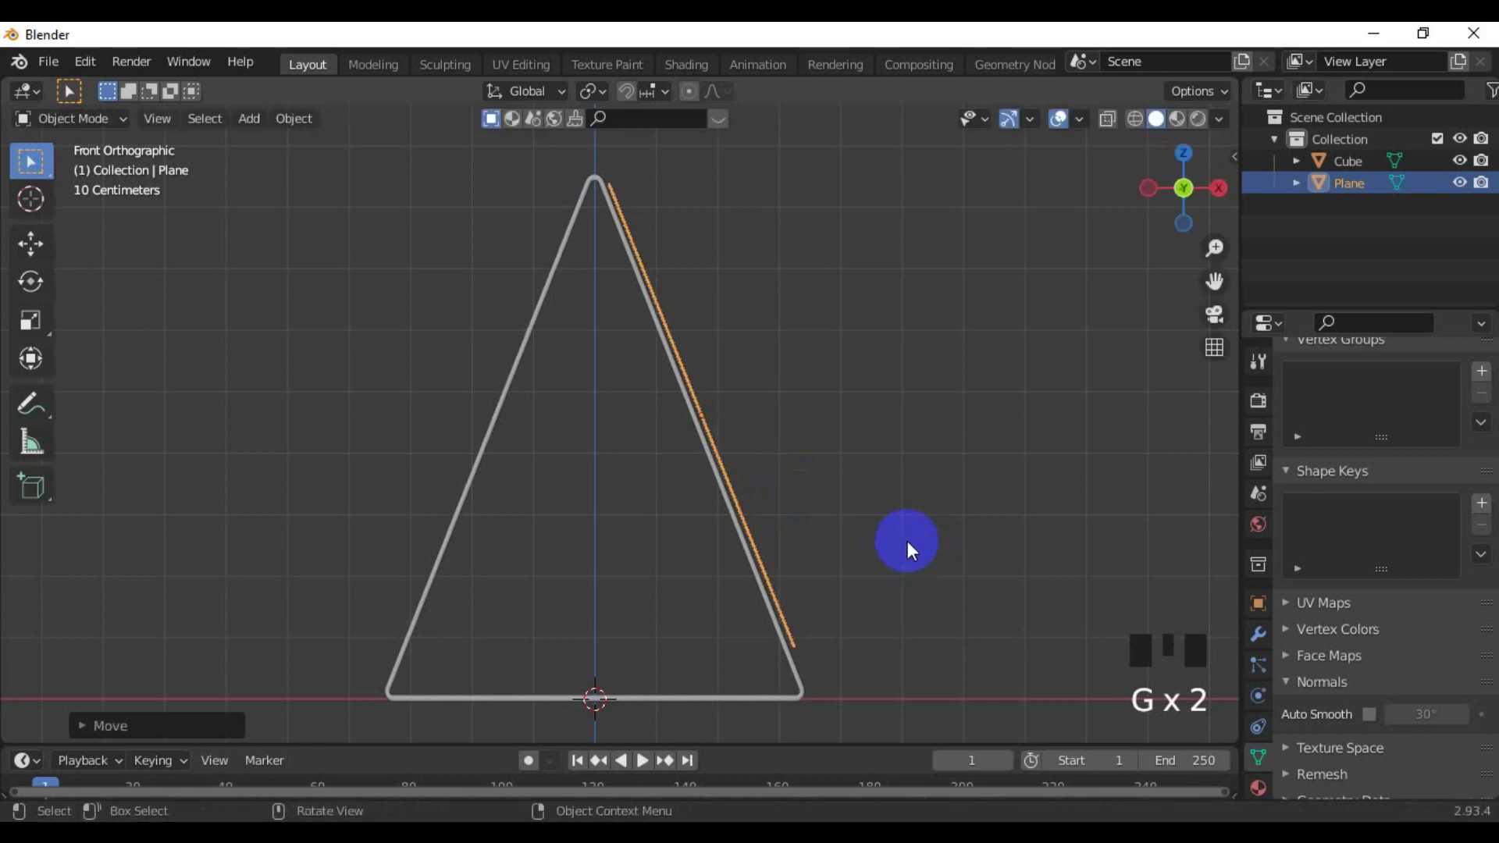
pyautogui.press('r')
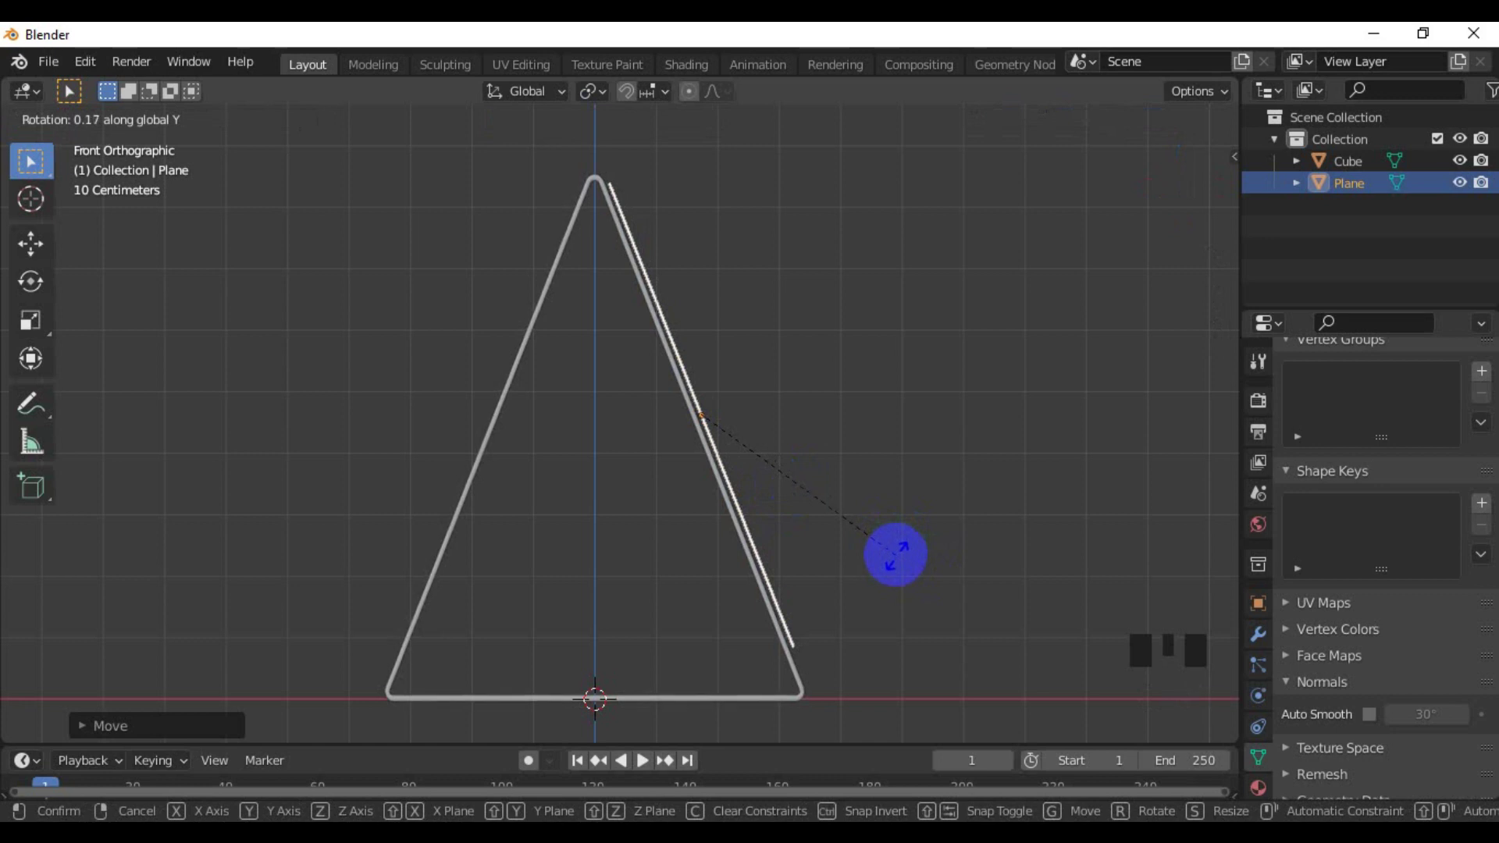
# Give the page a Solidify modifier and adjust its thickness to a thin sheet
pyautogui.click(1255, 645)
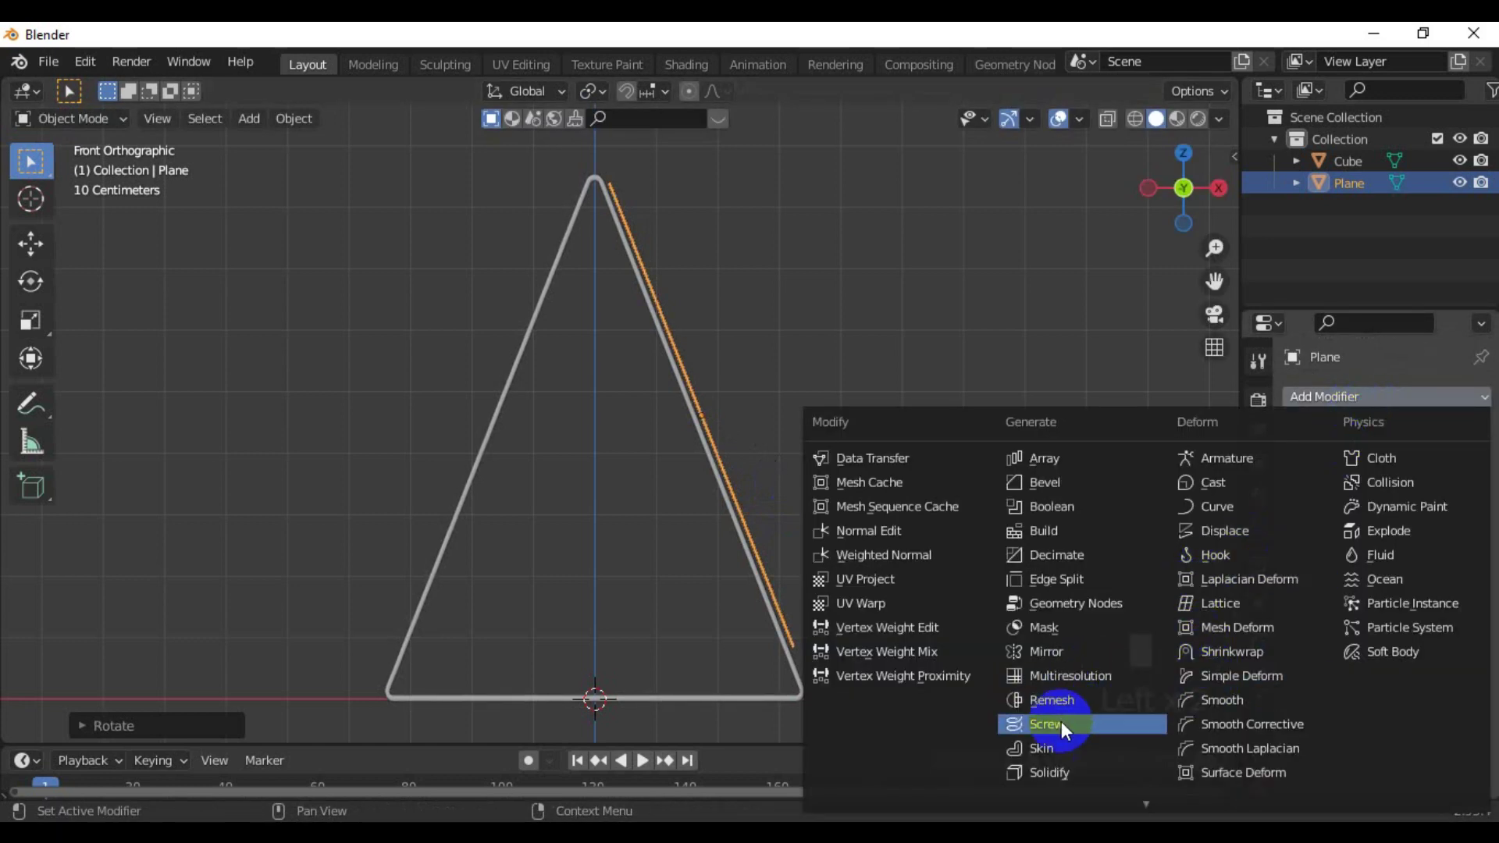
pyautogui.click(1052, 787)
pyautogui.scroll(3)
pyautogui.moveTo(869, 592); pyautogui.dragTo(1130, 430)
pyautogui.click(1130, 430)
pyautogui.scroll(-3)
pyautogui.moveTo(789, 519); pyautogui.dragTo(814, 456)
pyautogui.scroll(3)
pyautogui.moveTo(739, 429); pyautogui.dragTo(670, 477)
pyautogui.click(670, 477)
# Tune the solidify offset, then from top view resize the page along Y to fit the stand
pyautogui.scroll(-3)
pyautogui.moveTo(698, 511); pyautogui.dragTo(710, 475)
pyautogui.scroll(3)
pyautogui.moveTo(698, 483); pyautogui.dragTo(577, 534)
pyautogui.press('KP_1')
pyautogui.press('KP_7')
pyautogui.press('s')
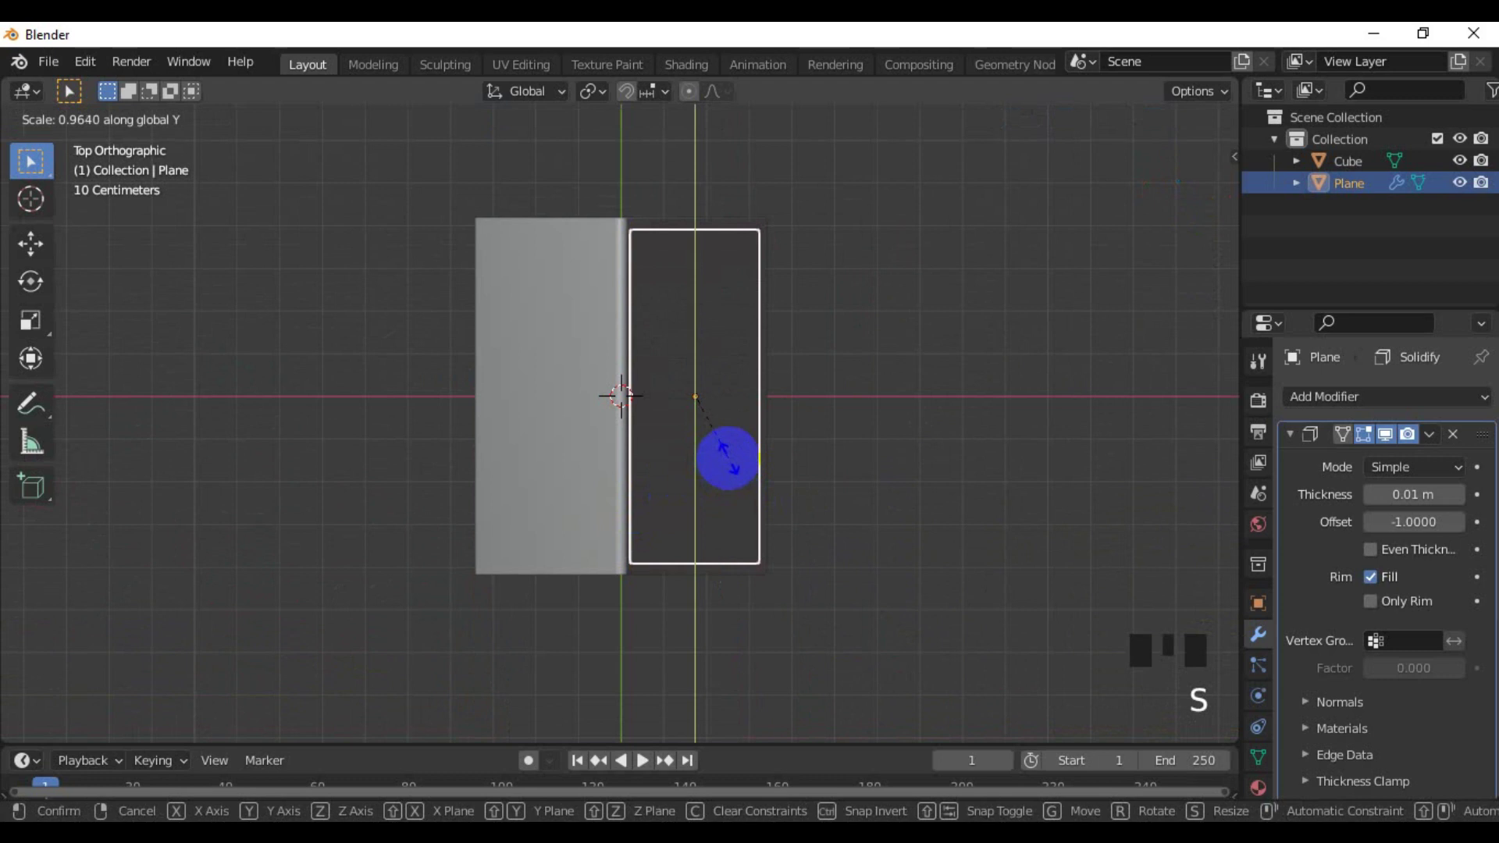
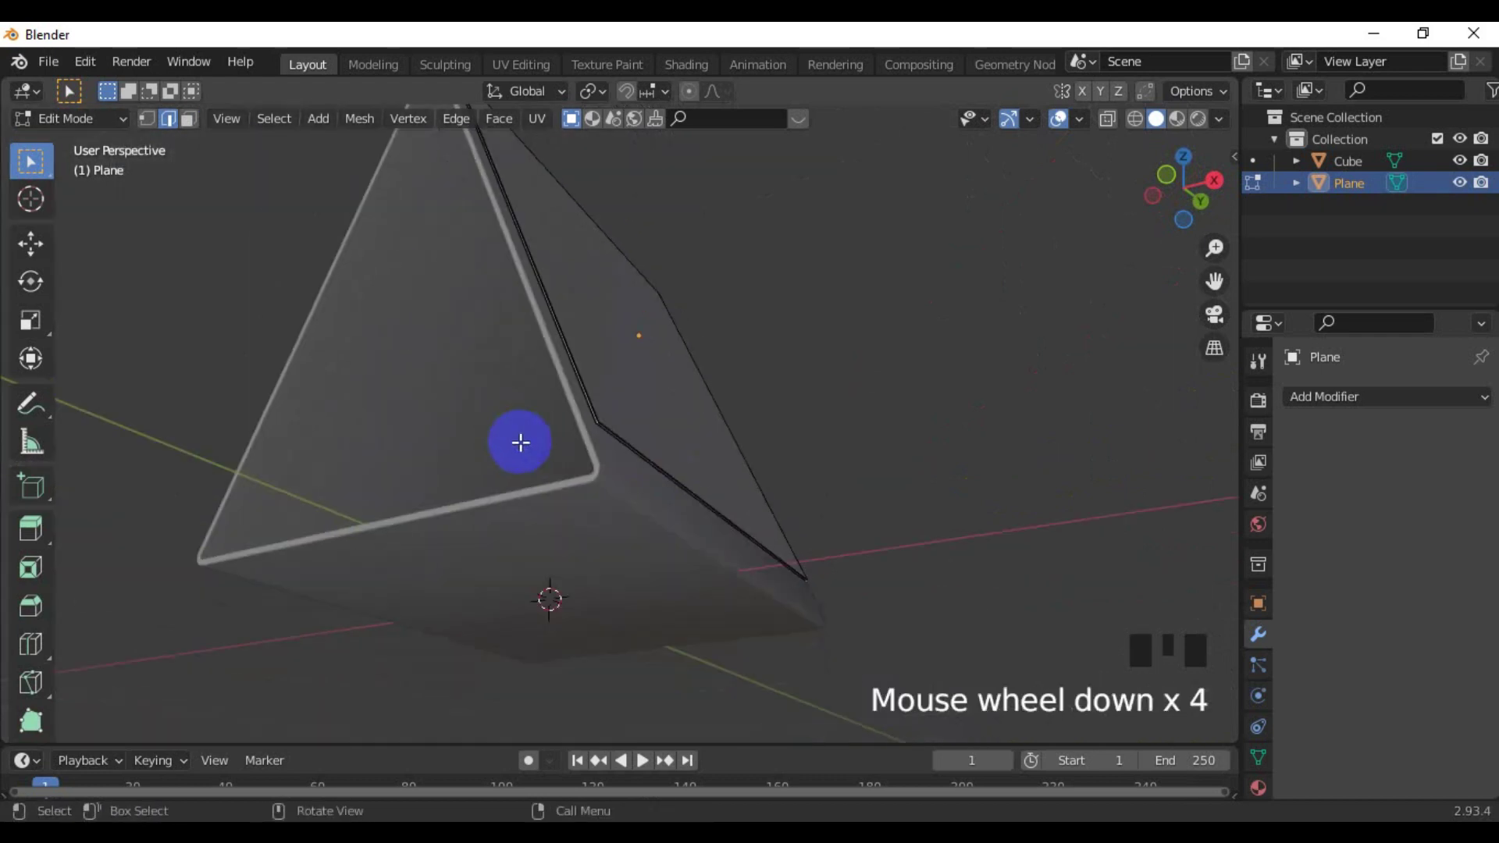
# Widen and round the bevel on the stand's fold edge, then leave edit mode
pyautogui.scroll(-3)
pyautogui.scroll(-3)
pyautogui.scroll(3)
pyautogui.scroll(3)
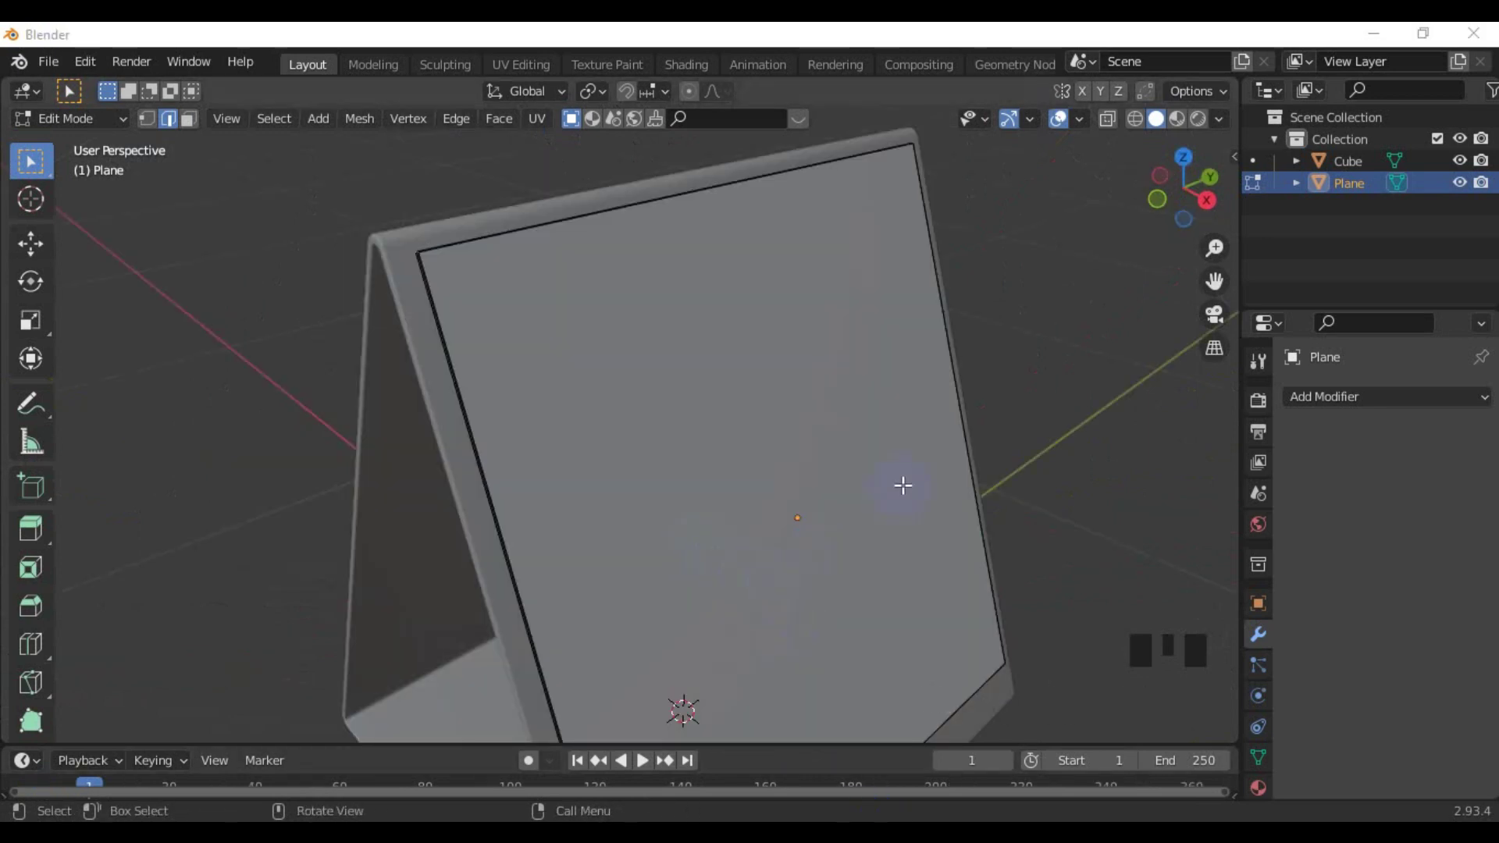
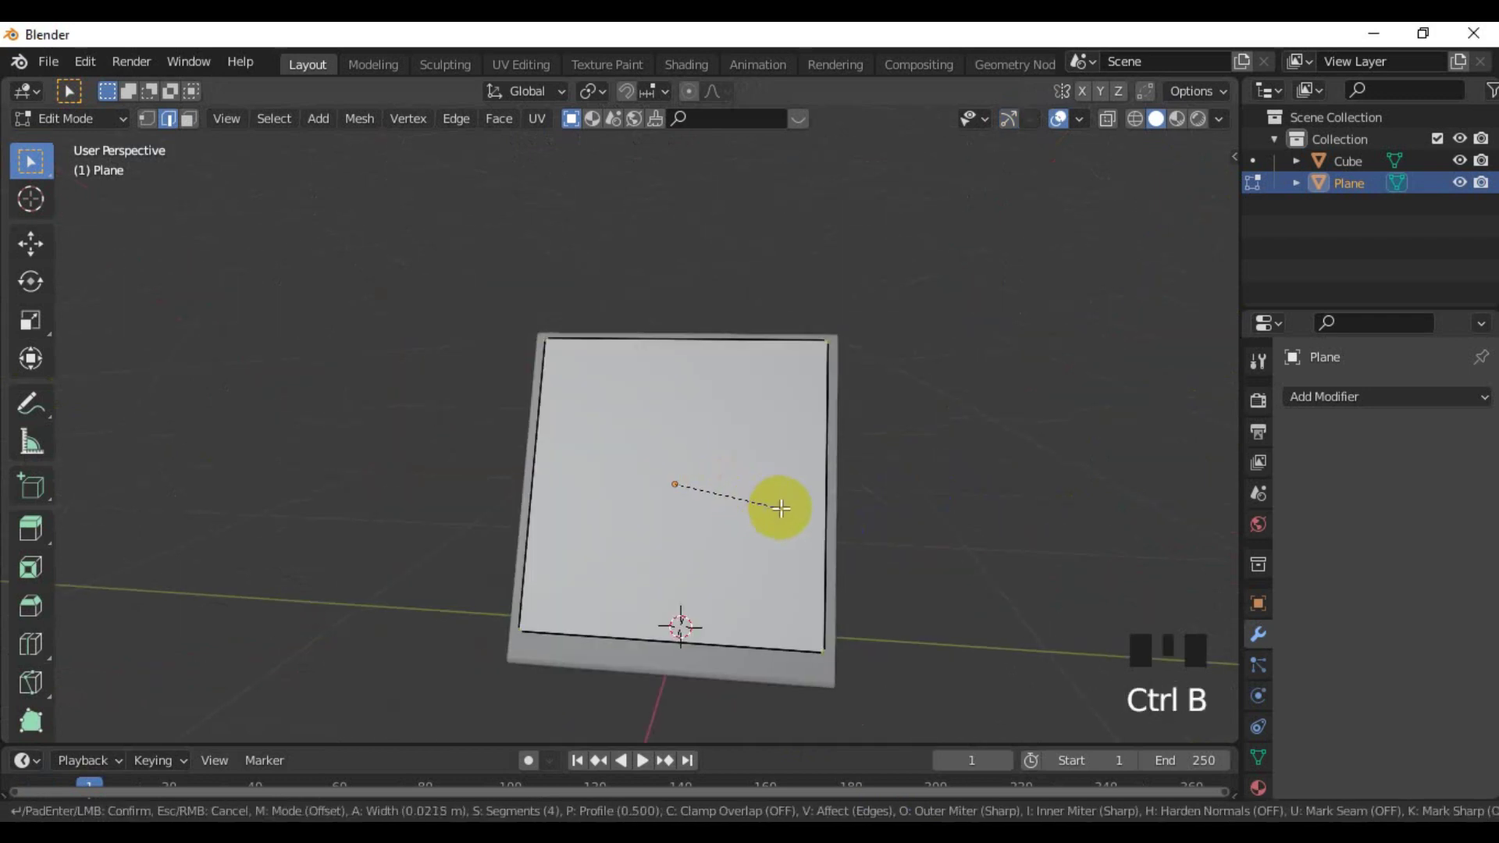
pyautogui.moveTo(650, 486); pyautogui.dragTo(734, 501)
pyautogui.scroll(3)
pyautogui.moveTo(694, 485); pyautogui.dragTo(715, 510)
pyautogui.scroll(-3)
pyautogui.middleClick(700, 488)
pyautogui.press('Tab')
# Select the page faces and separate them into their own object, Plane.001
pyautogui.moveTo(679, 484); pyautogui.dragTo(1141, 702)
pyautogui.scroll(-3)
pyautogui.moveTo(1183, 702); pyautogui.dragTo(1260, 769)
pyautogui.click(1260, 769)
pyautogui.scroll(-3)
pyautogui.click(1372, 724)
pyautogui.scroll(3)
pyautogui.press('KP_3')
pyautogui.press('KP_1')
# In front view, duplicate the separated page and start shifting the copy off the first
pyautogui.scroll(3)
pyautogui.moveTo(634, 419); pyautogui.dragTo(637, 417)
pyautogui.scroll(3)
pyautogui.press('shift+d')
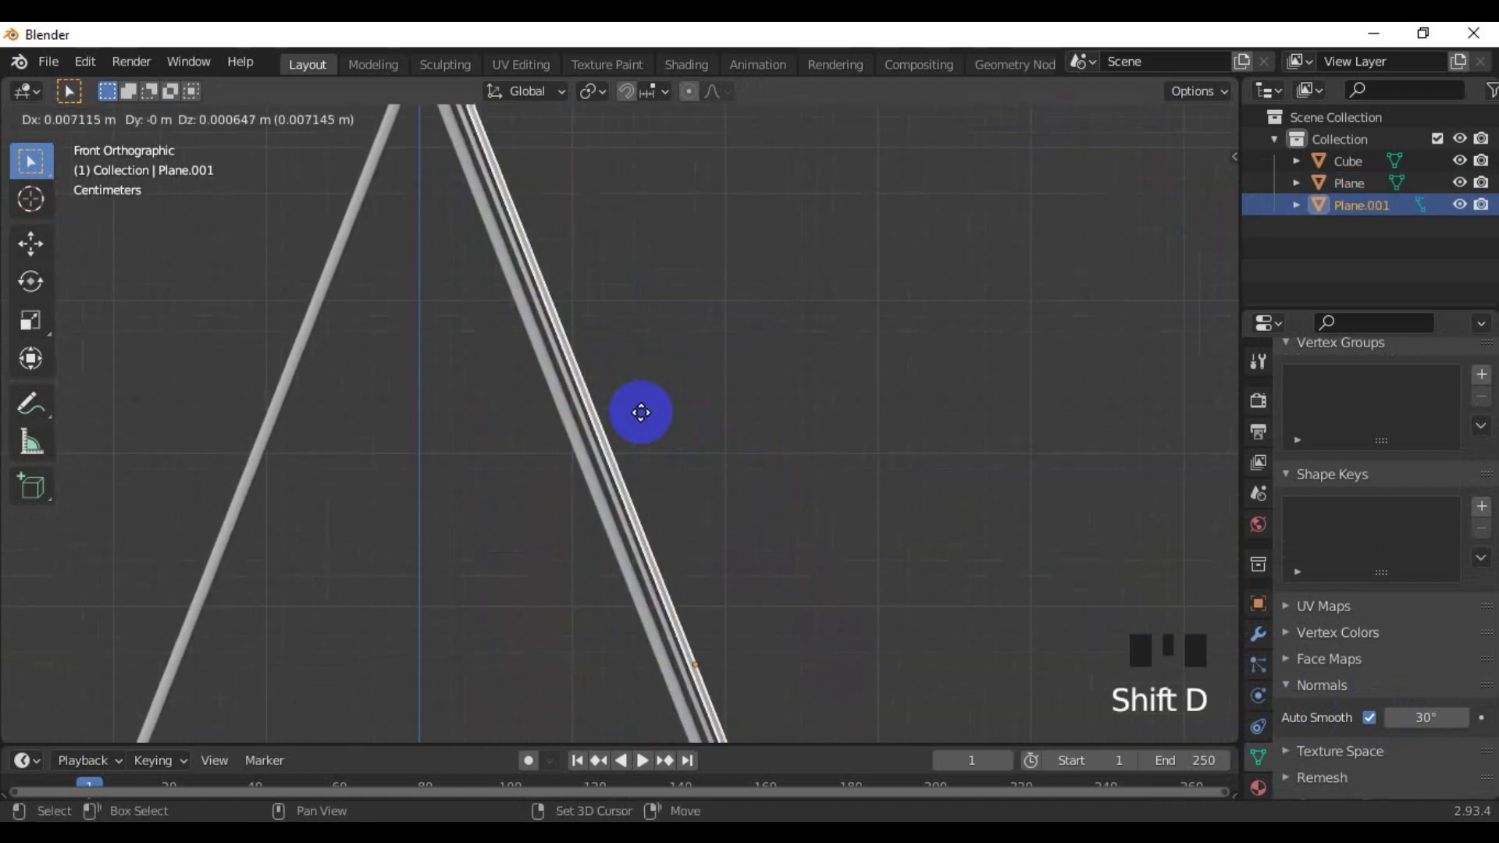
# Slide the page along the slanted side and duplicate it into a stack of four pages
pyautogui.moveTo(600, 383); pyautogui.dragTo(578, 472)
pyautogui.scroll(3)
pyautogui.moveTo(578, 418); pyautogui.dragTo(599, 462)
pyautogui.press('g')
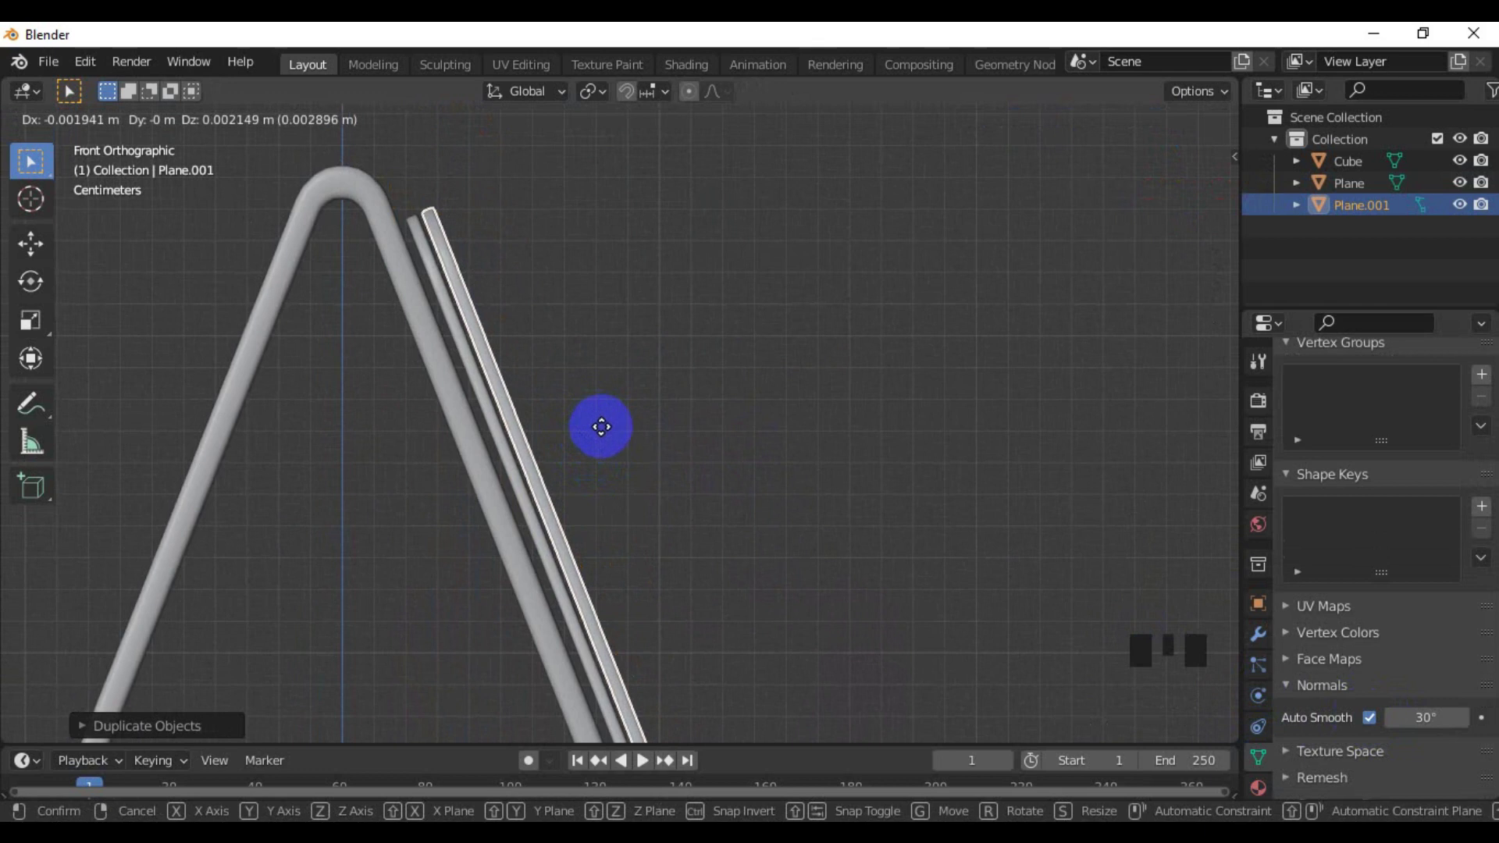
pyautogui.press('shift+d')
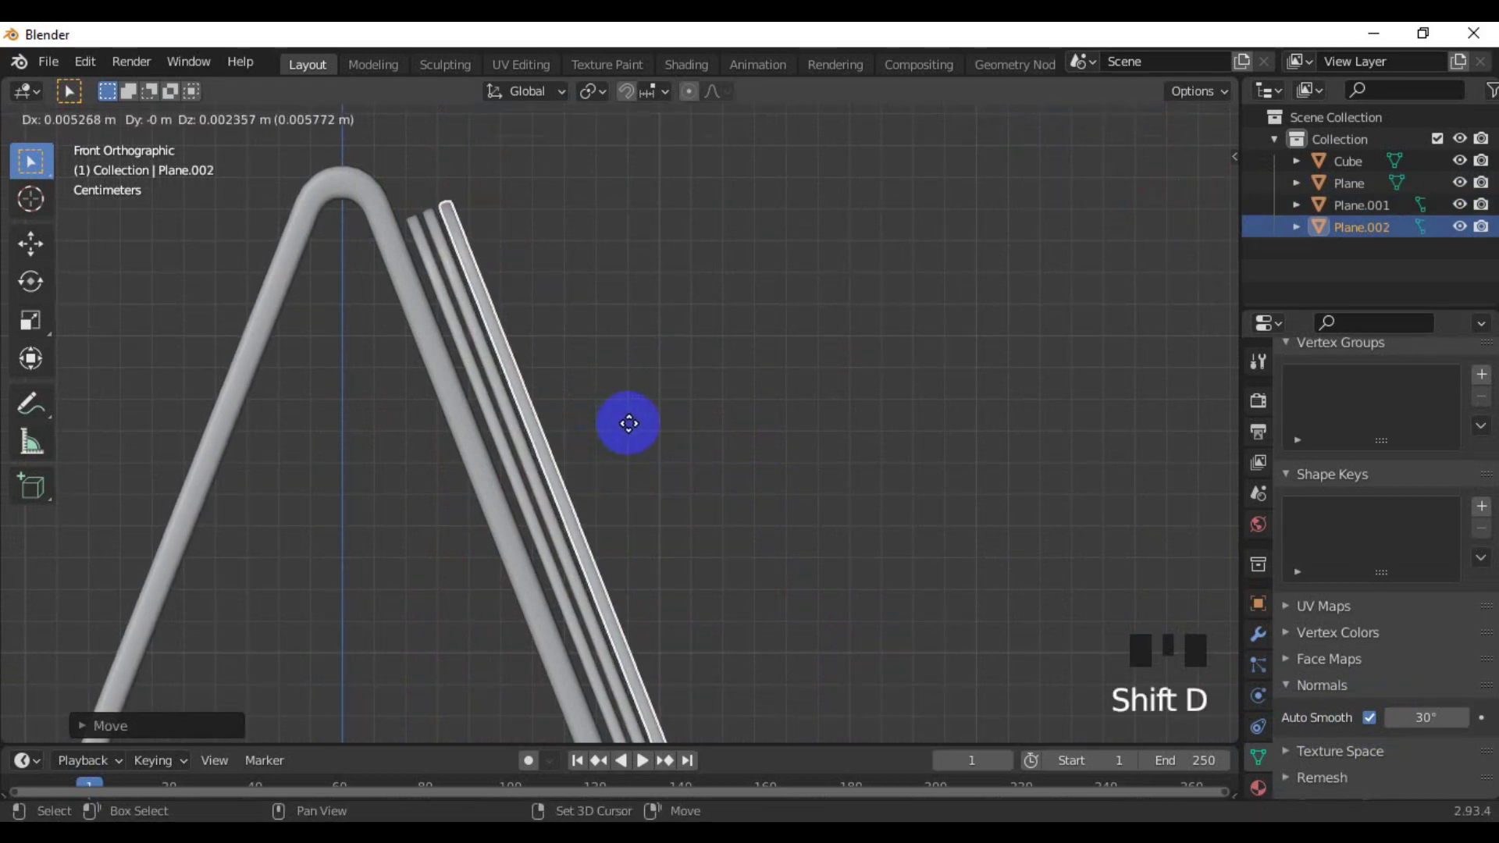
pyautogui.scroll(-3)
pyautogui.scroll(3)
pyautogui.press('shift+d')
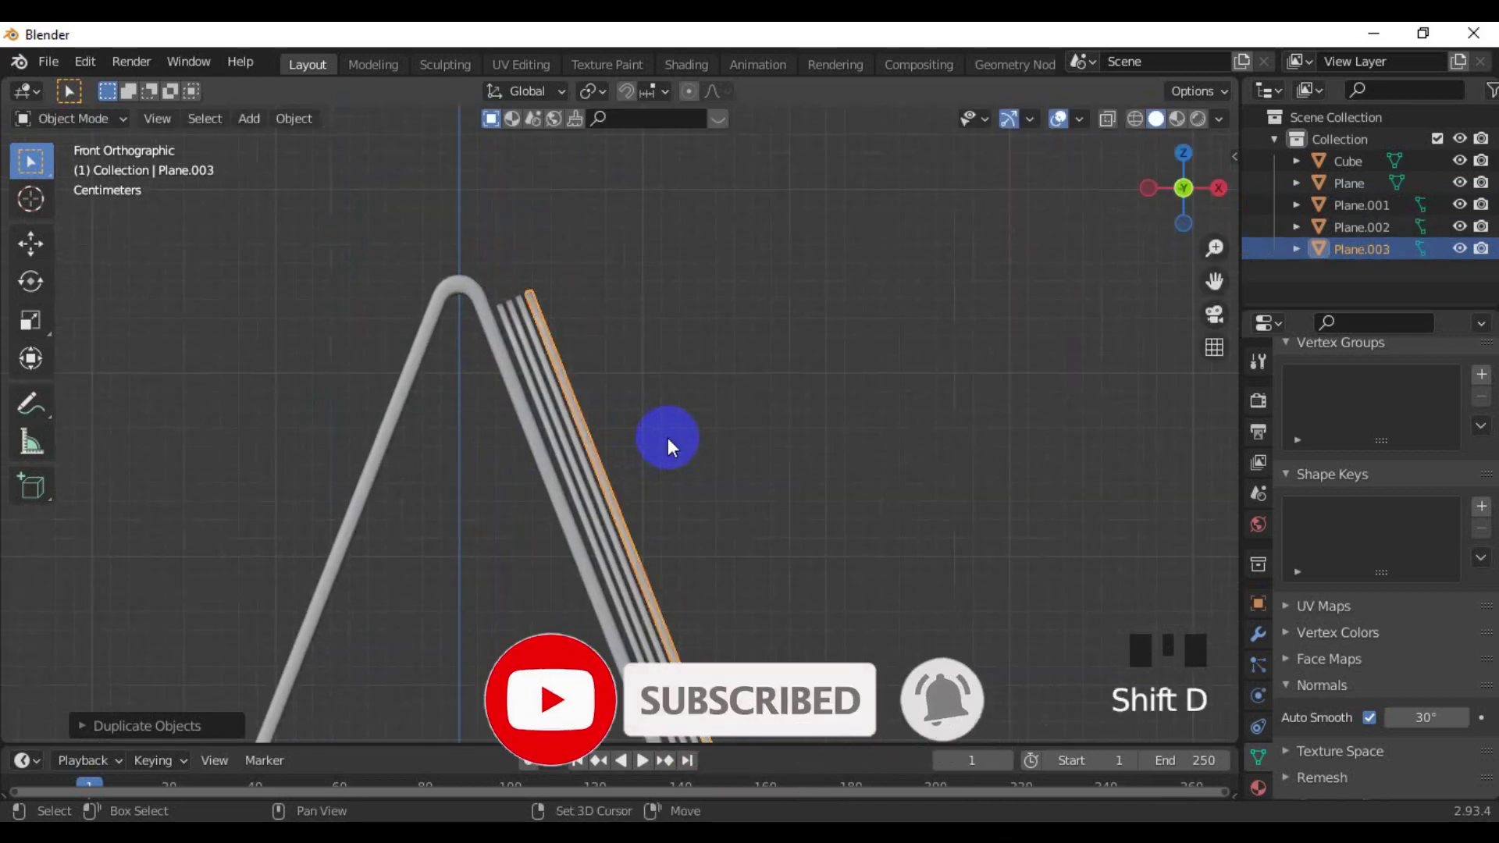
pyautogui.click(705, 443)
# Orbit around the stand to check how the stacked pages sit
pyautogui.scroll(-3)
pyautogui.moveTo(640, 438); pyautogui.dragTo(869, 416)
pyautogui.click(869, 416)
pyautogui.scroll(3)
pyautogui.moveTo(371, 476); pyautogui.dragTo(683, 464)
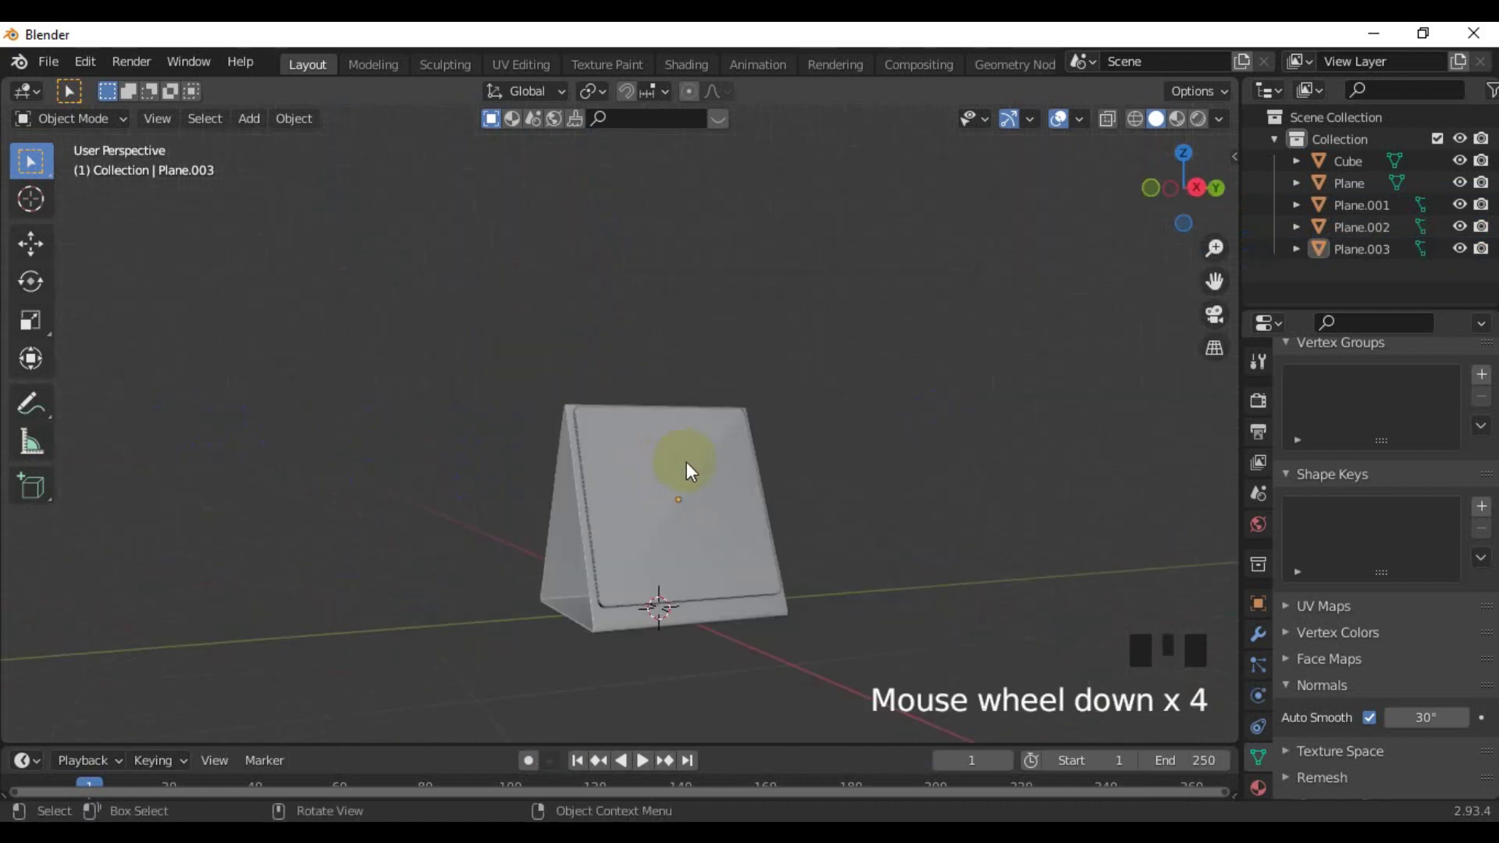
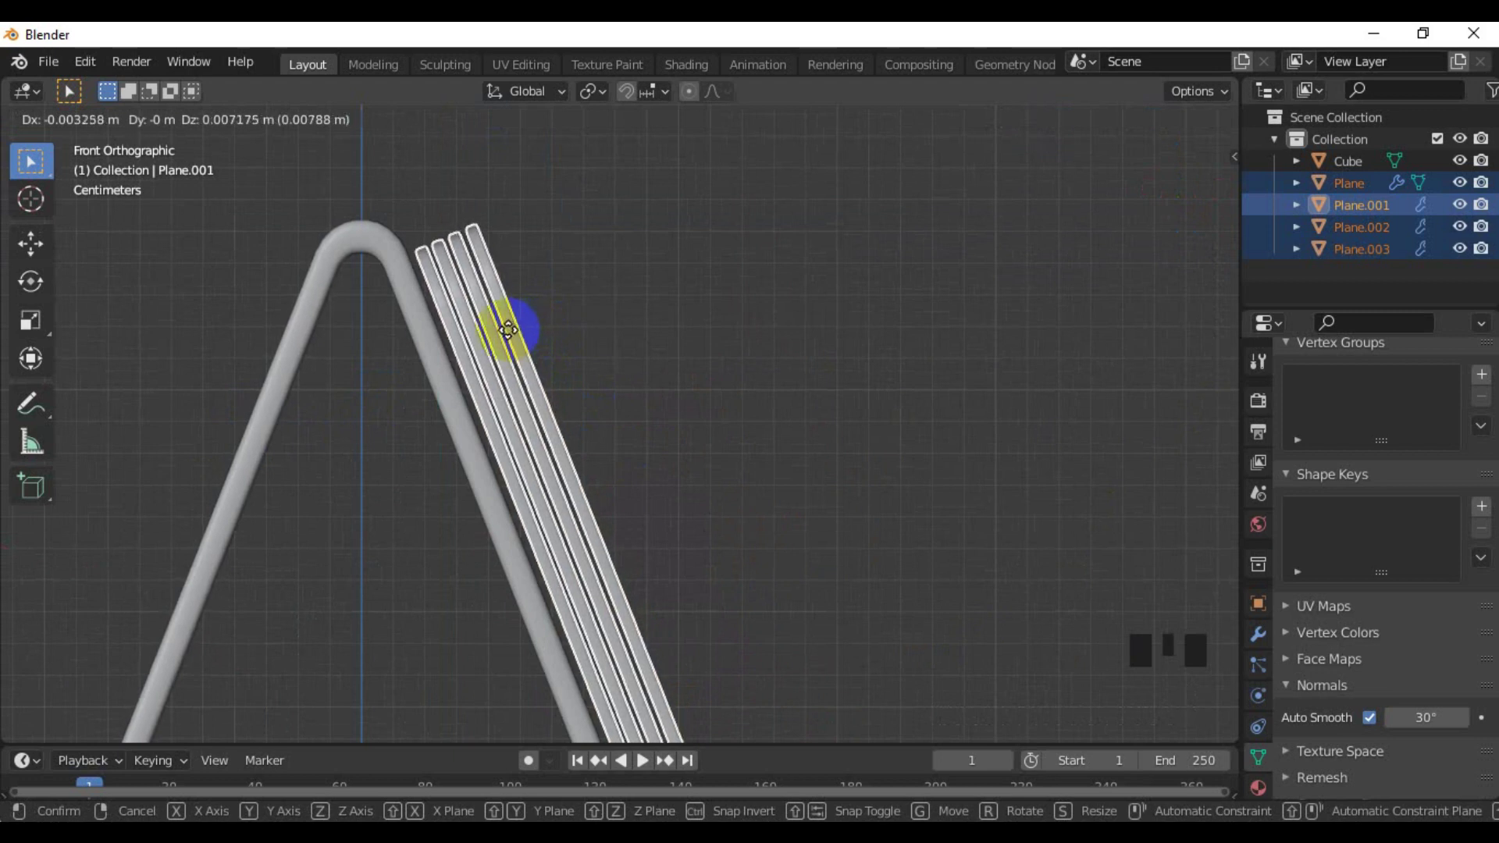
# Respace individual pages so the four sheets lie evenly along the slope
pyautogui.click(596, 318)
pyautogui.click(455, 296)
pyautogui.press('g')
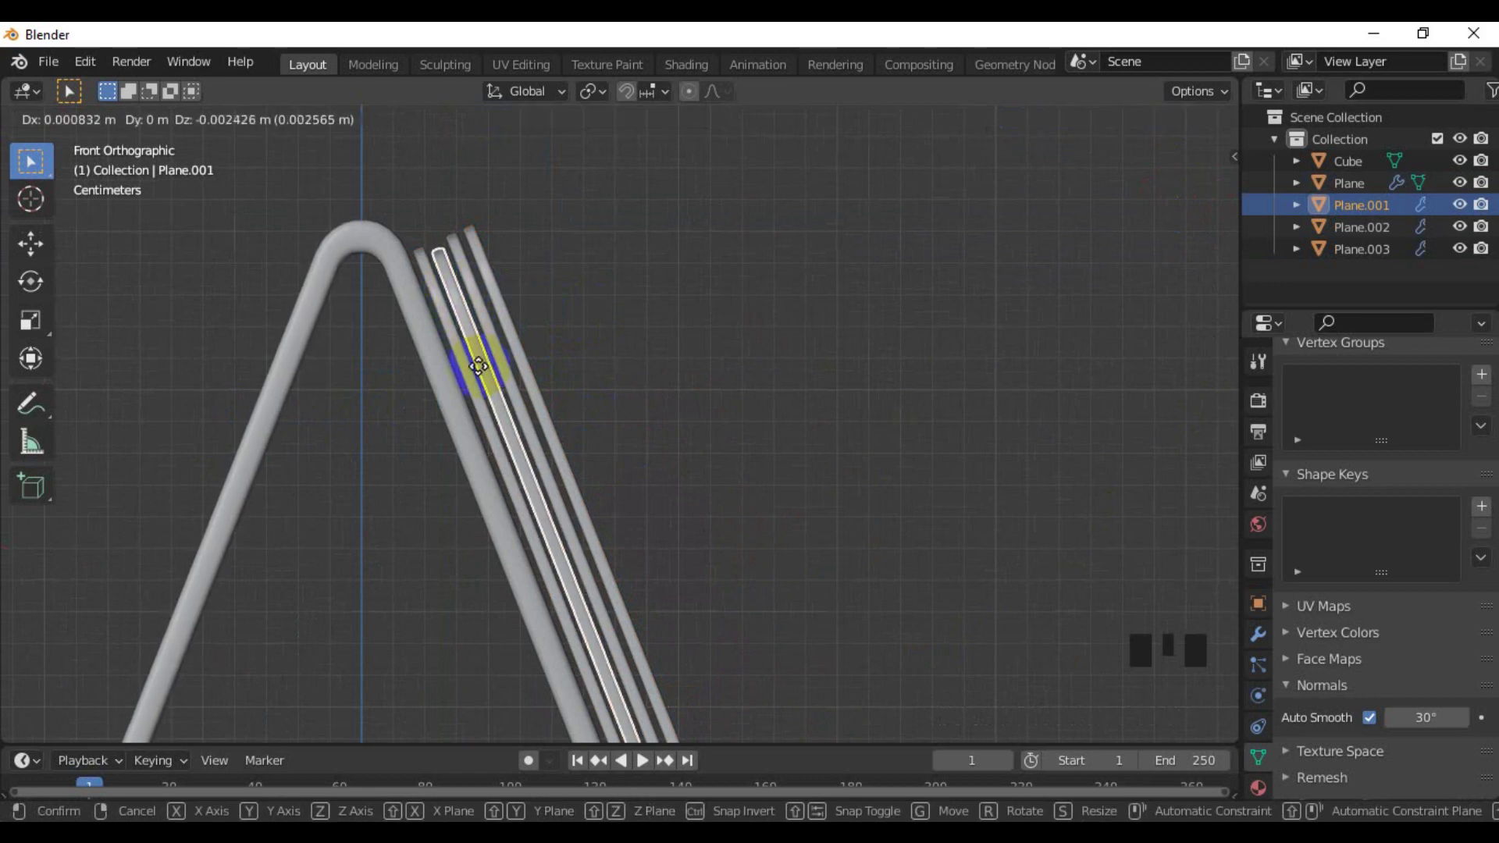
pyautogui.click(492, 316)
pyautogui.press('g')
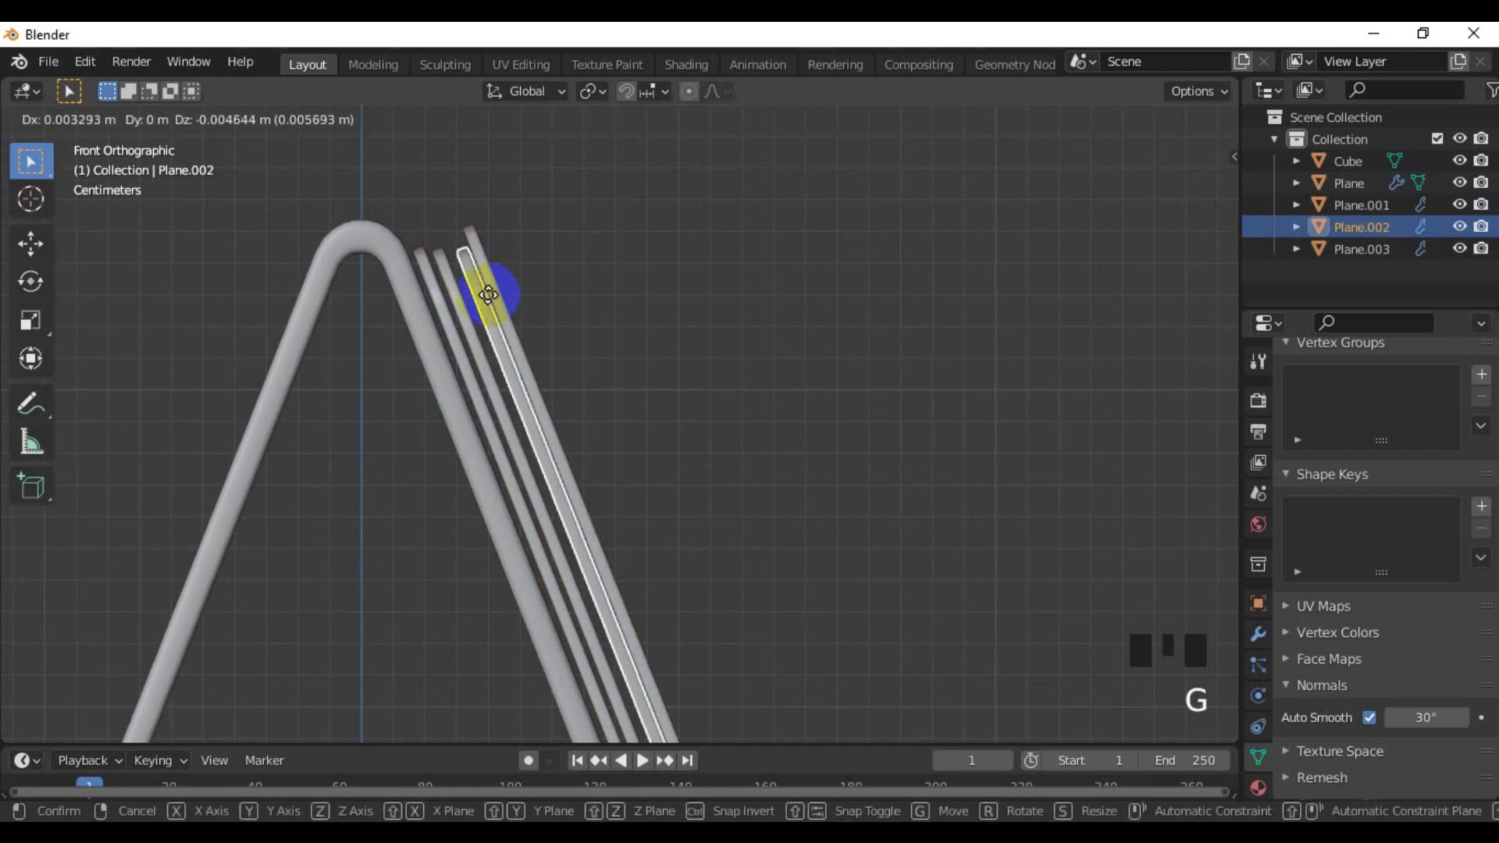
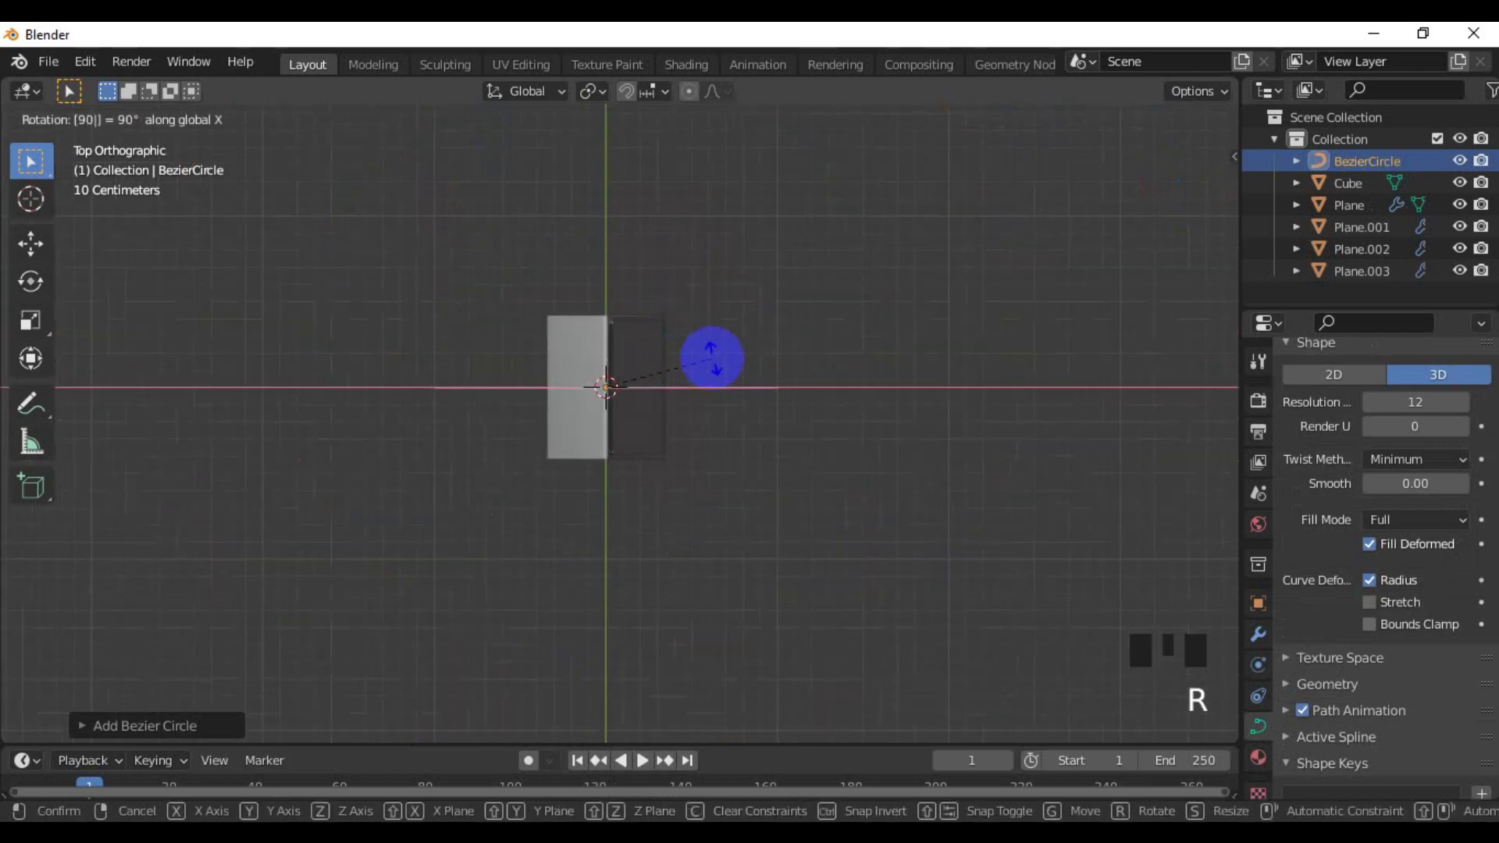
# Stand the Bezier circle upright, shrink it and raise it to the top of the fold
pyautogui.press('s')
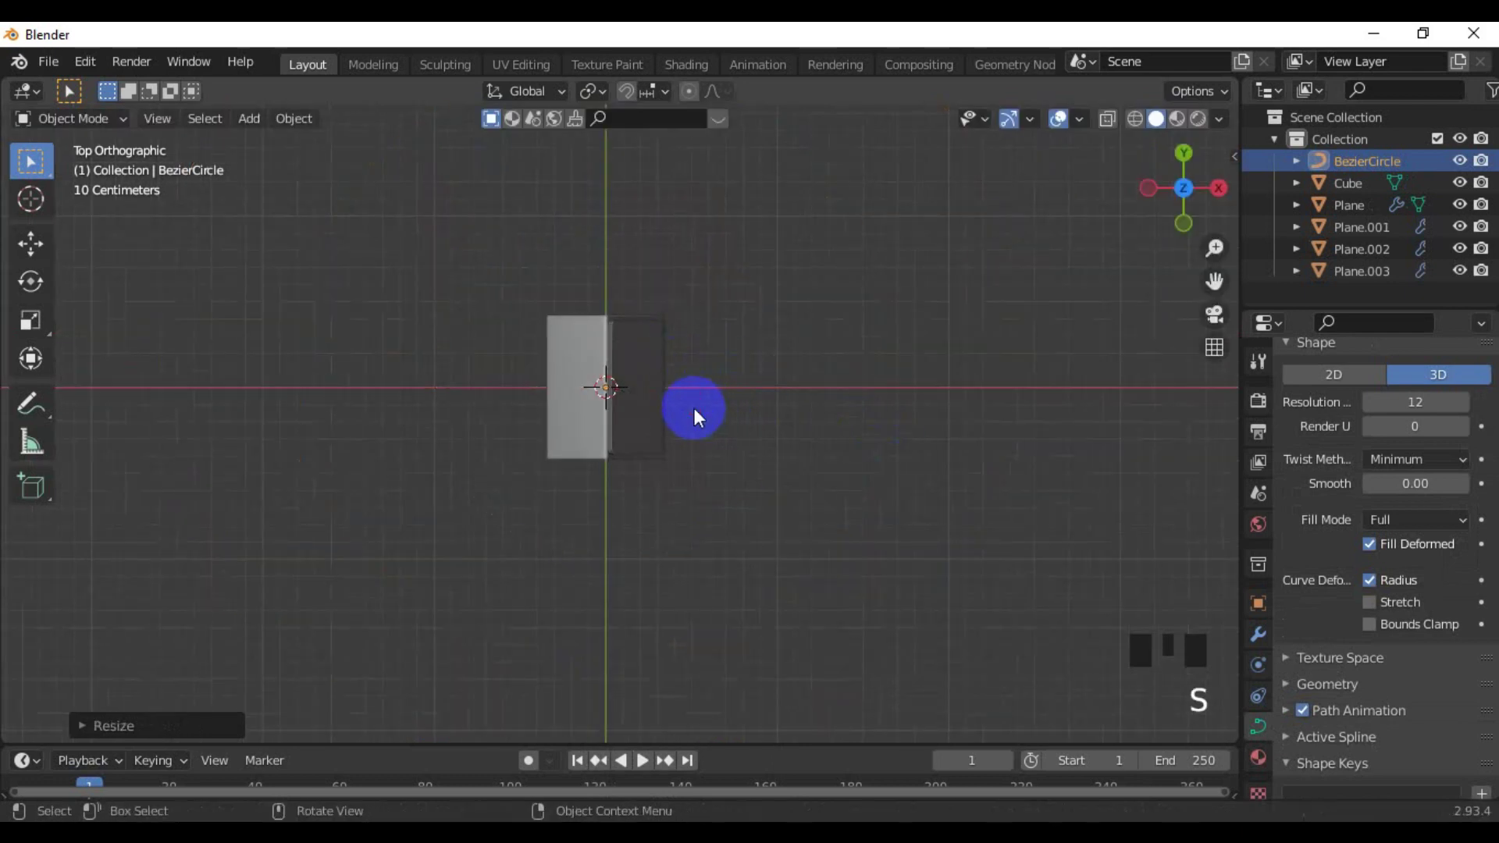
pyautogui.press('KP_1')
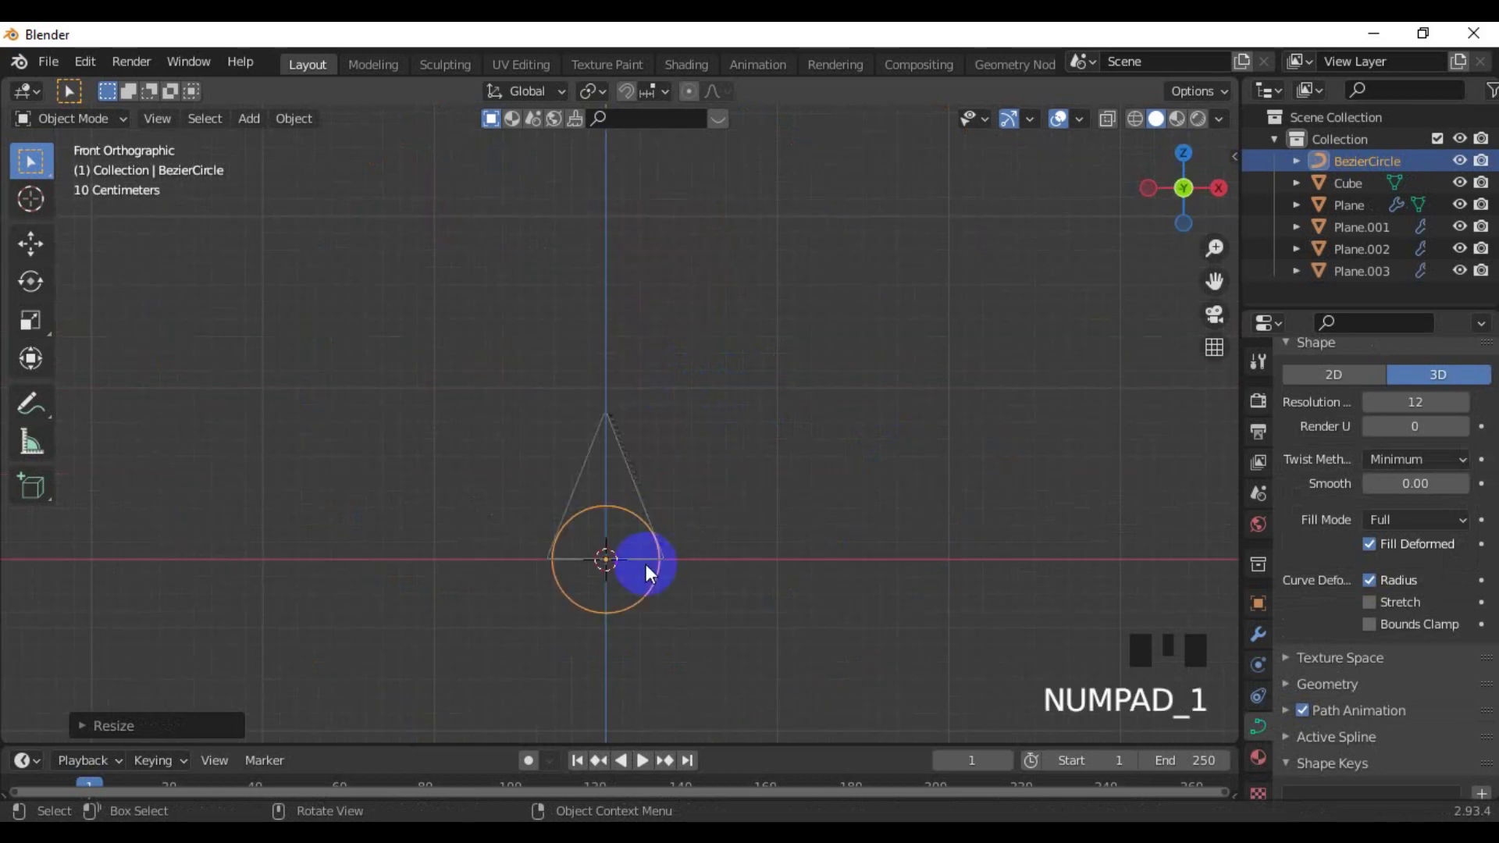
pyautogui.press('g')
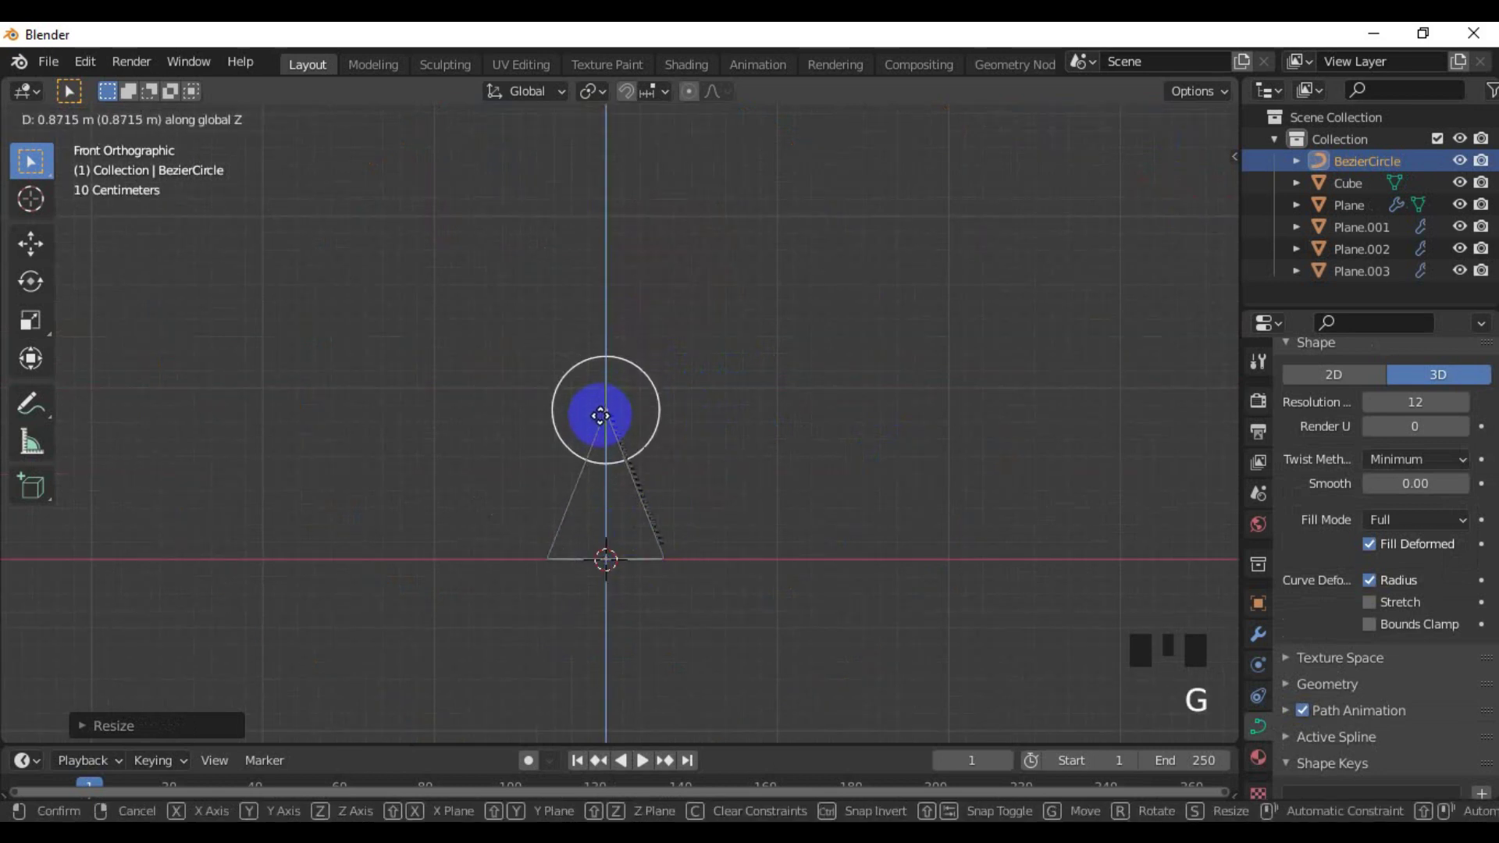
pyautogui.scroll(3)
pyautogui.press('s')
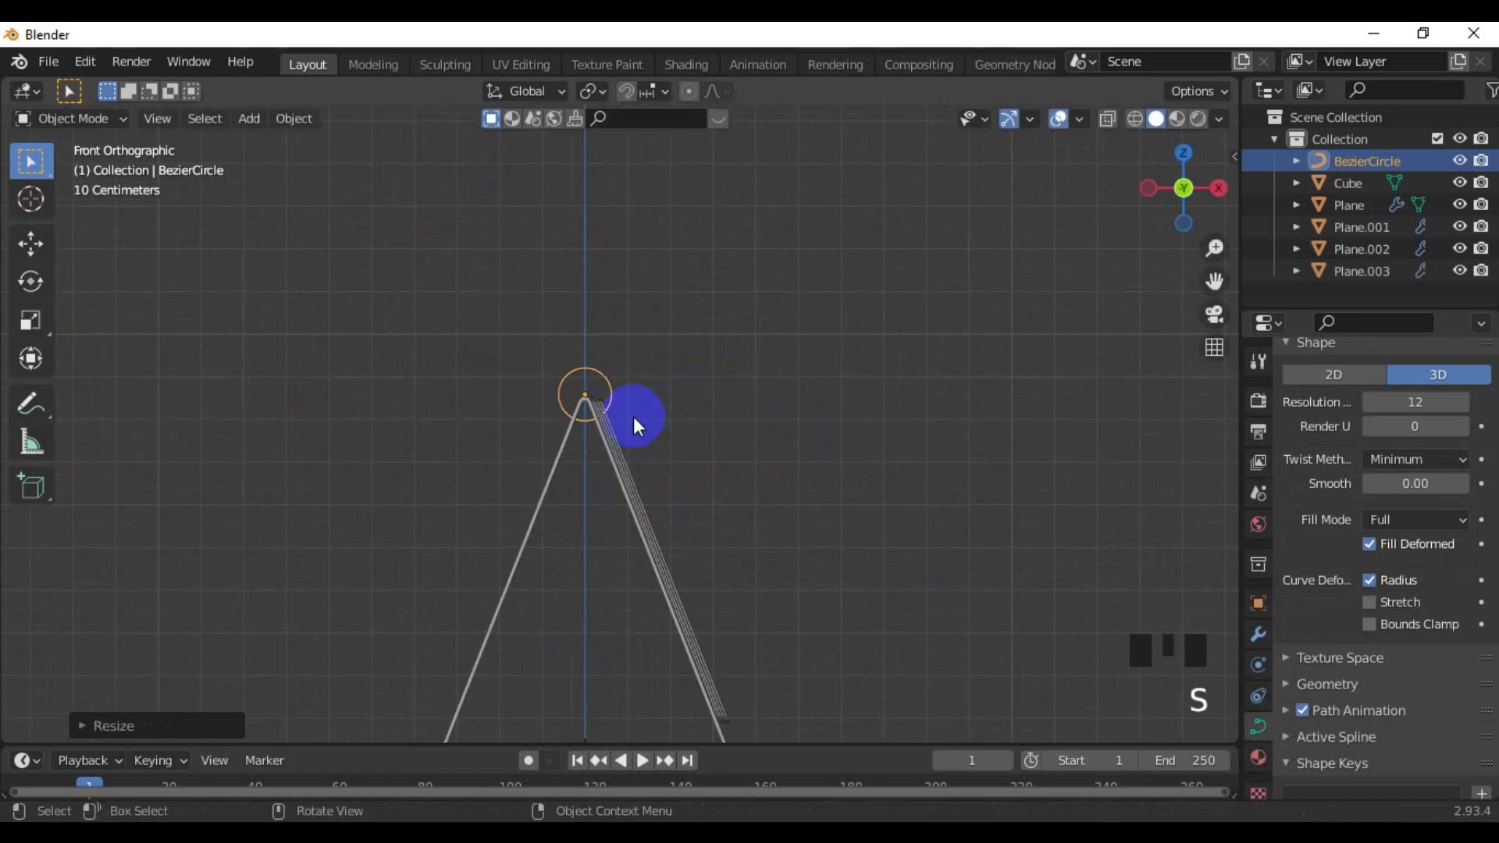
pyautogui.scroll(3)
pyautogui.press('s')
pyautogui.press('g')
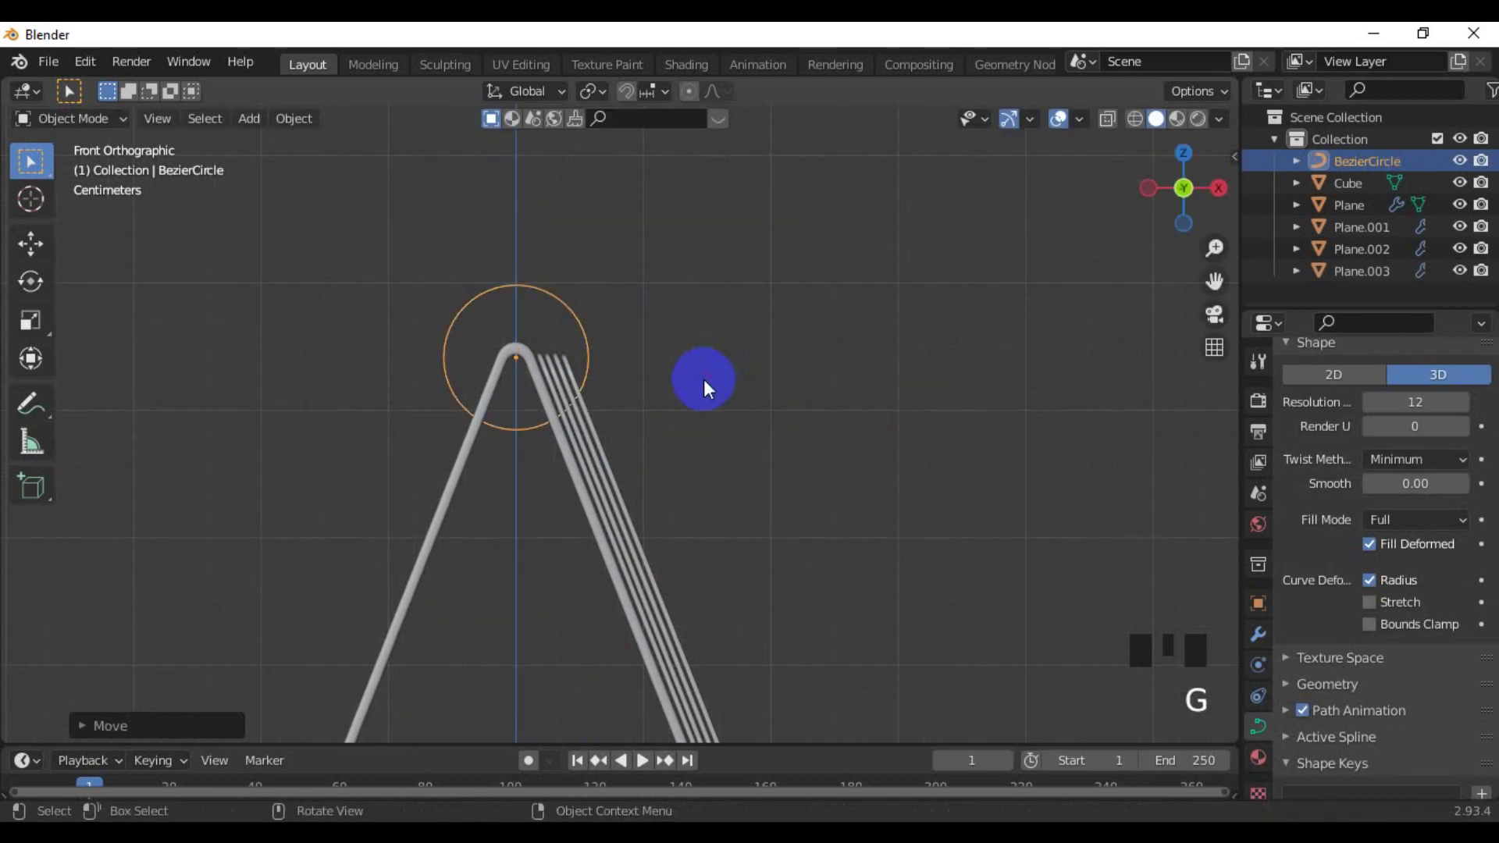
pyautogui.press('s')
# Resize and nudge the ring from front view so it encircles the rounded fold
pyautogui.scroll(-3)
pyautogui.moveTo(608, 403); pyautogui.dragTo(415, 402)
pyautogui.scroll(-3)
pyautogui.moveTo(614, 425); pyautogui.dragTo(723, 468)
pyautogui.scroll(3)
pyautogui.moveTo(735, 384); pyautogui.dragTo(751, 380)
pyautogui.press('KP_1')
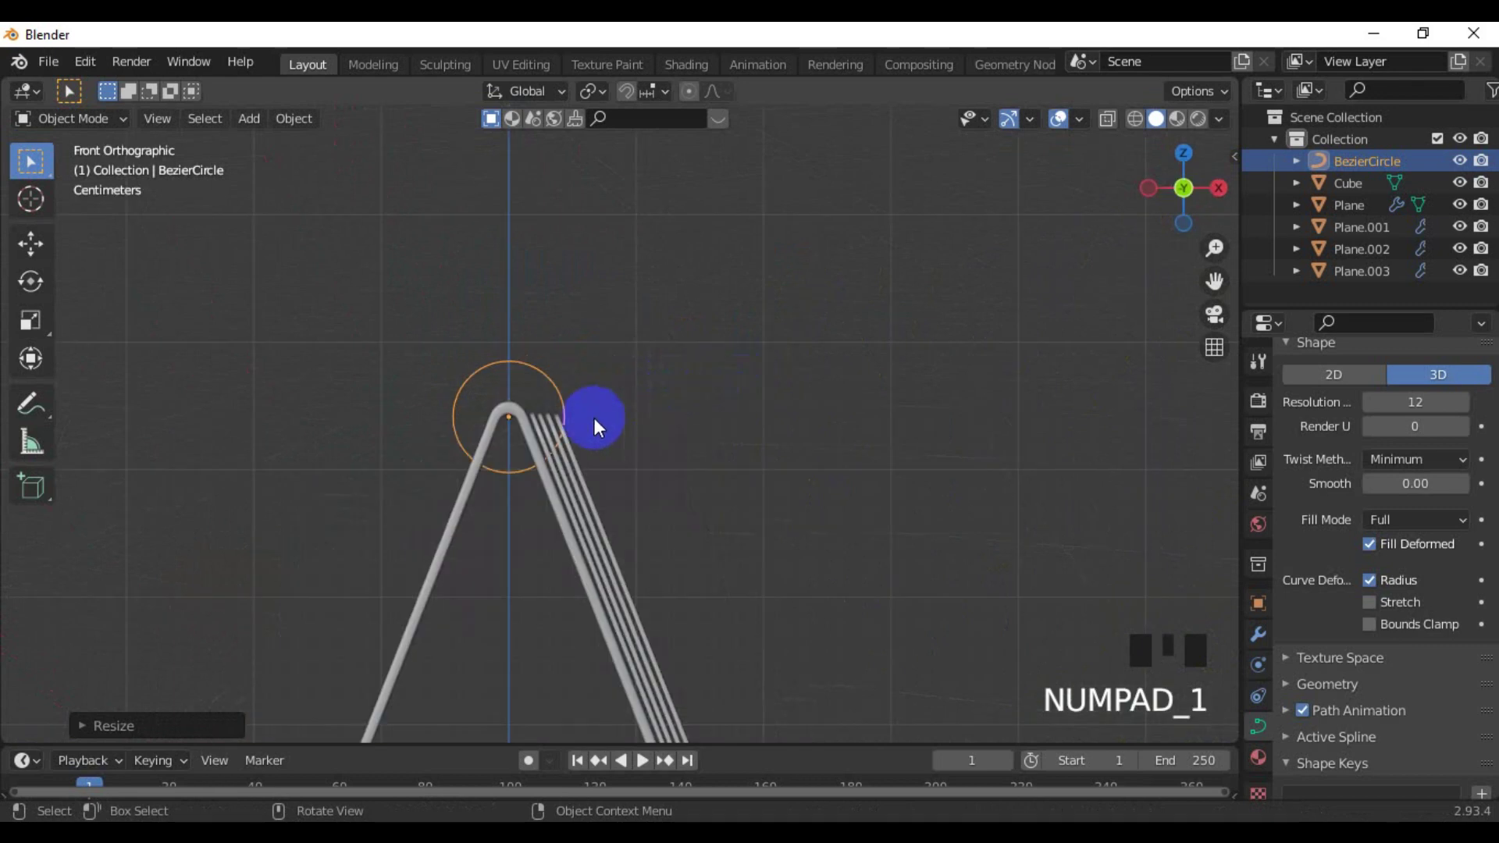
pyautogui.press('g')
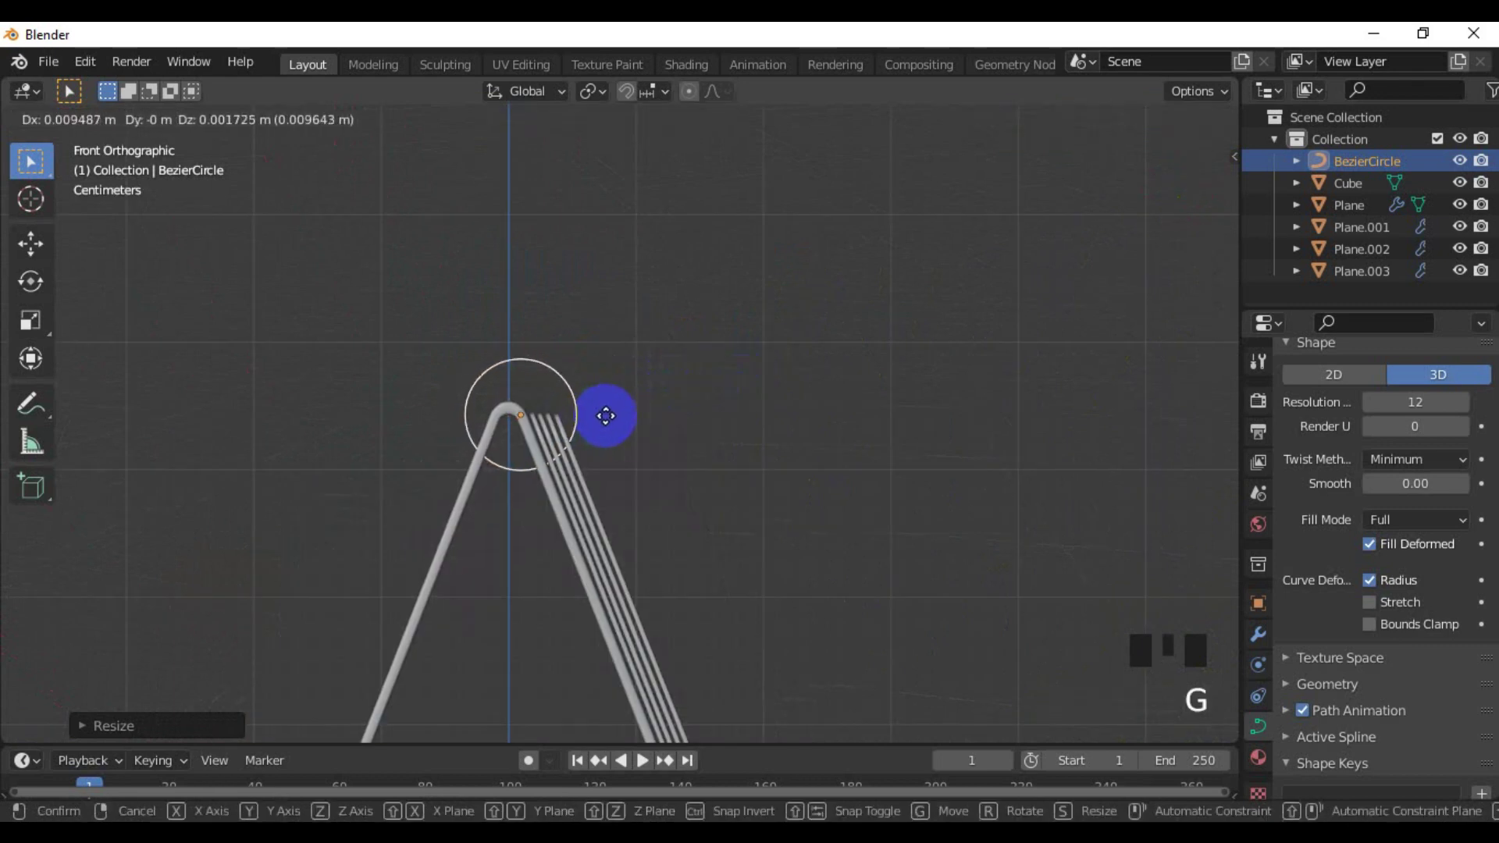
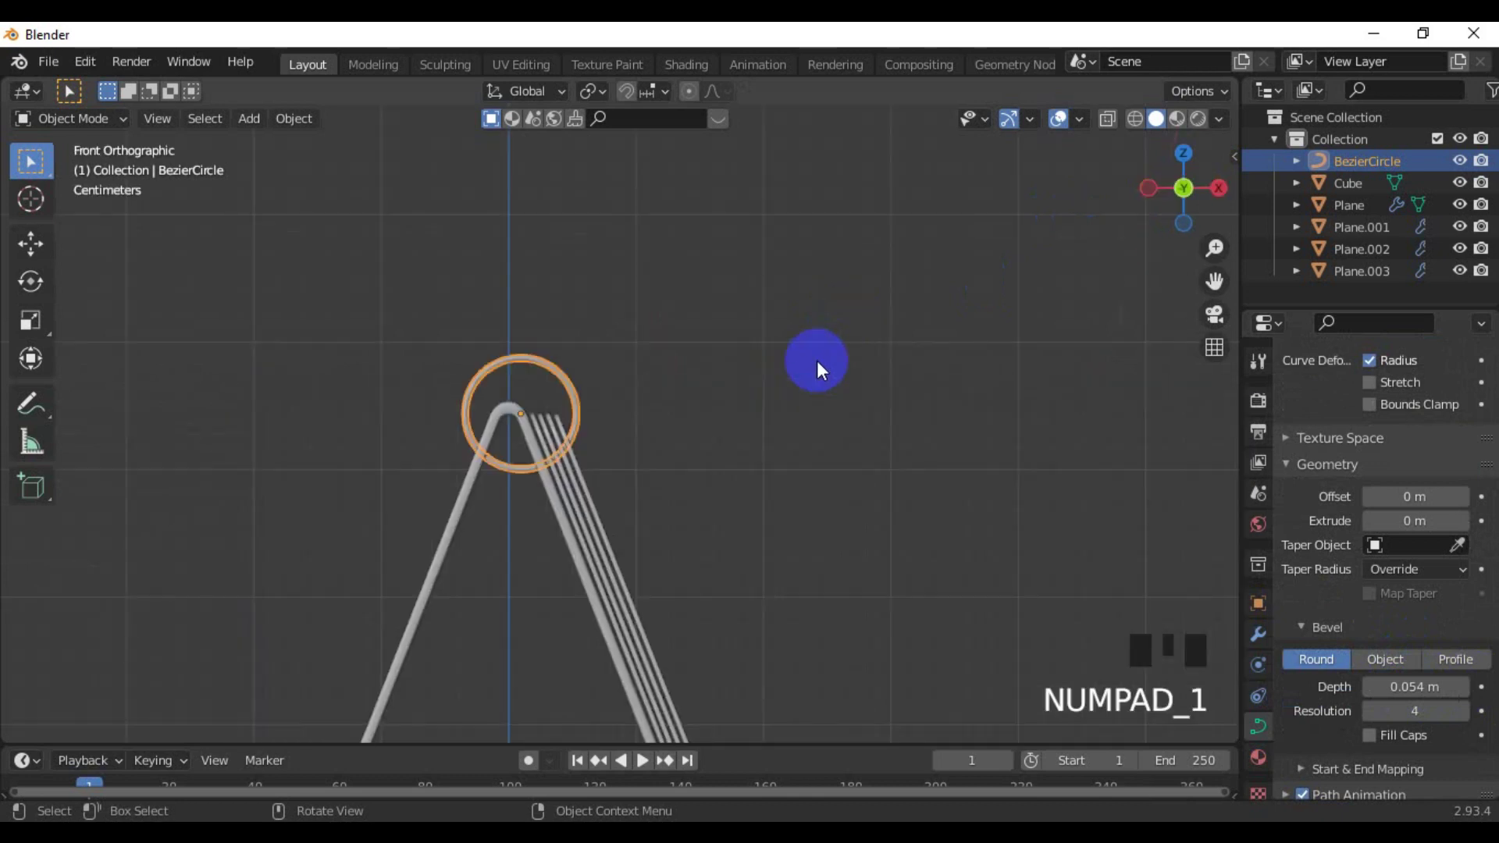
# In Right Orthographic view, slide the ring curve to the left end of the calendar's top edge
pyautogui.press('KP_3')
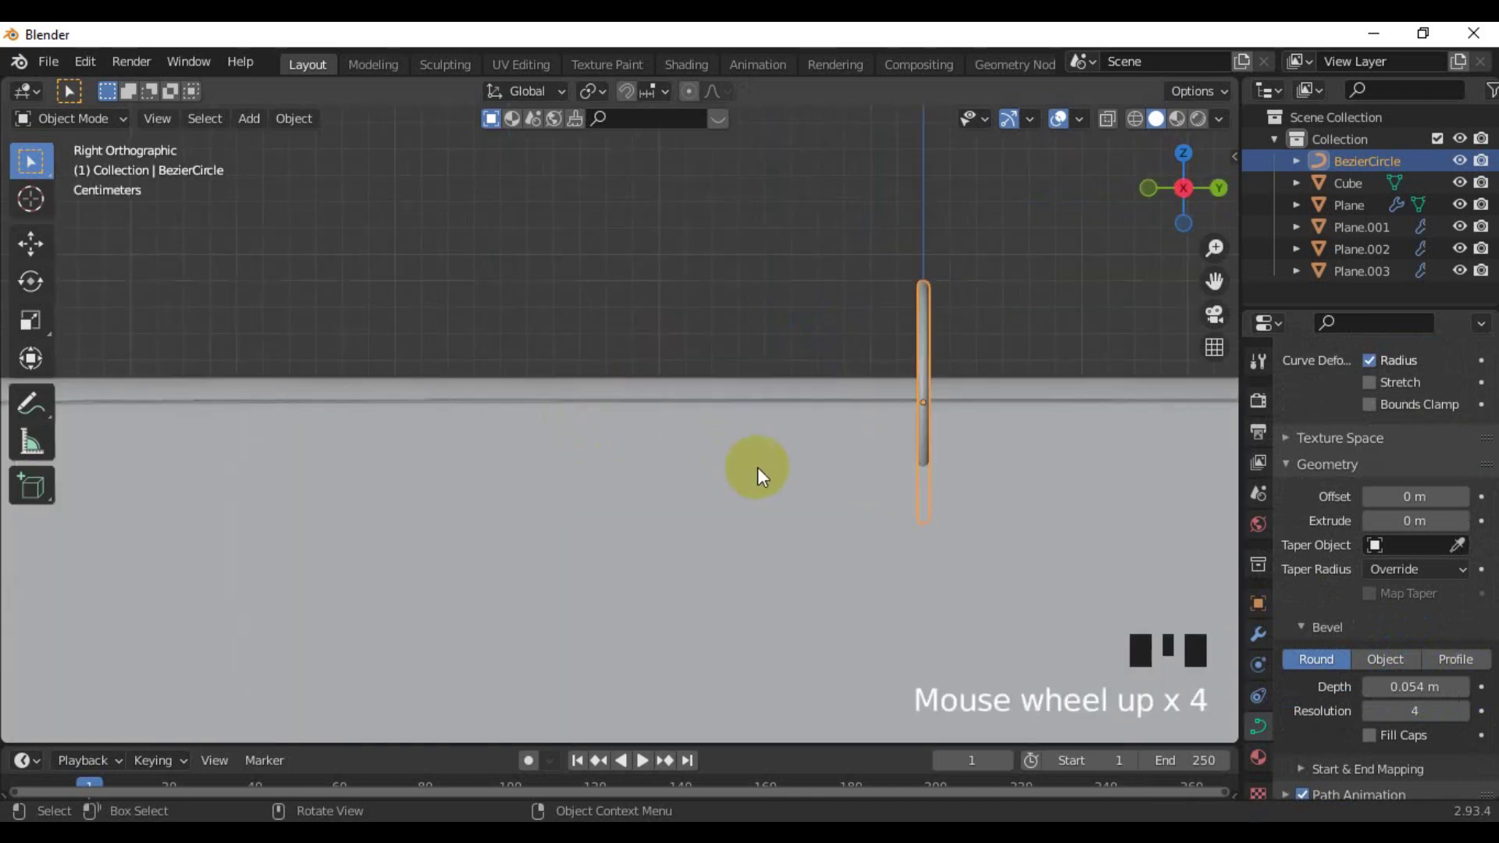
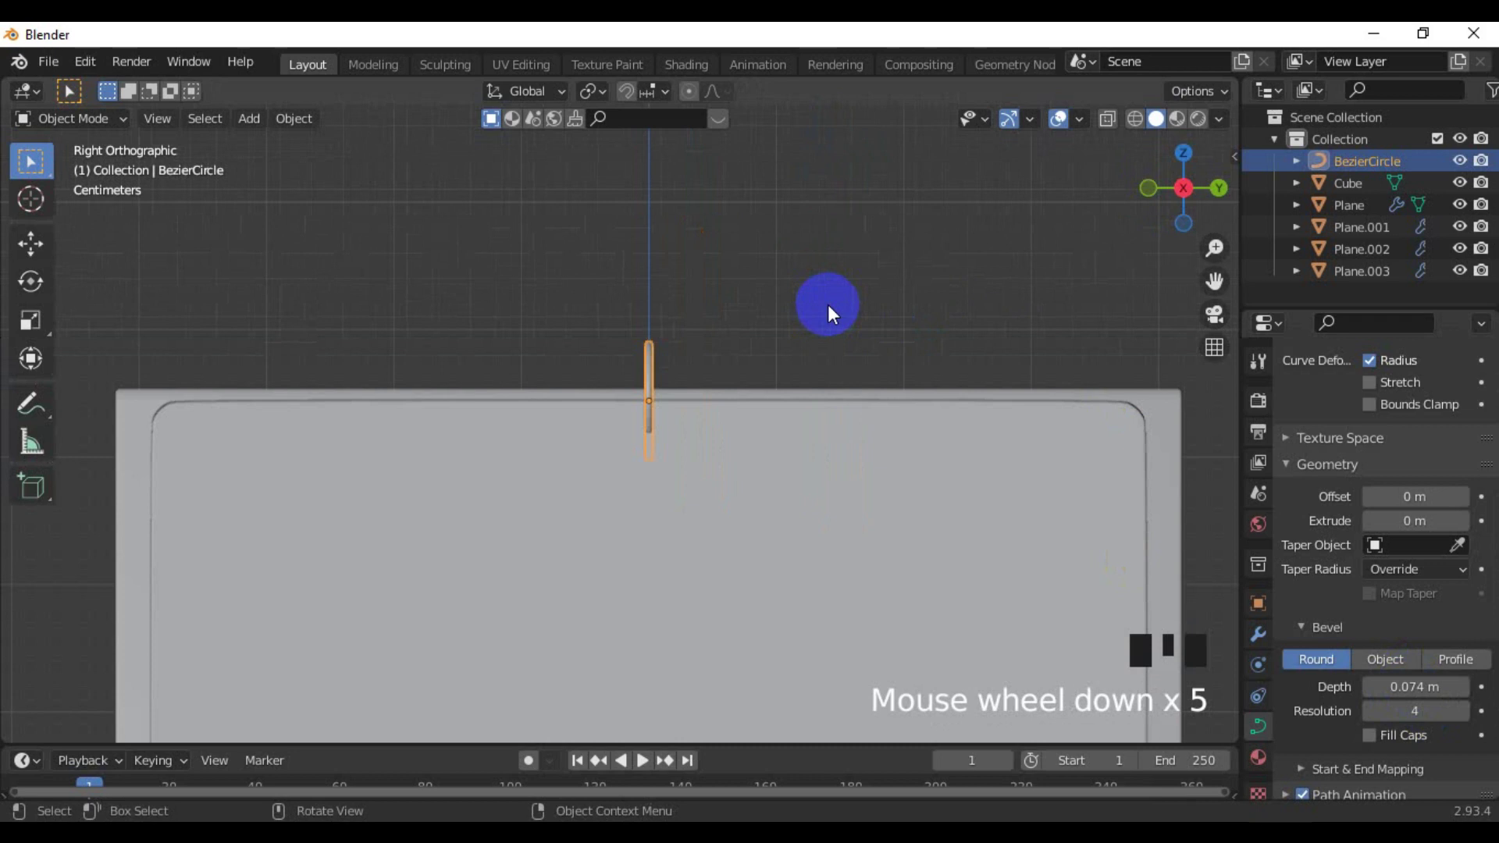
pyautogui.moveTo(717, 312); pyautogui.dragTo(742, 312)
pyautogui.scroll(3)
pyautogui.scroll(-3)
pyautogui.moveTo(717, 327); pyautogui.dragTo(794, 344)
pyautogui.press('g')
pyautogui.press('g')
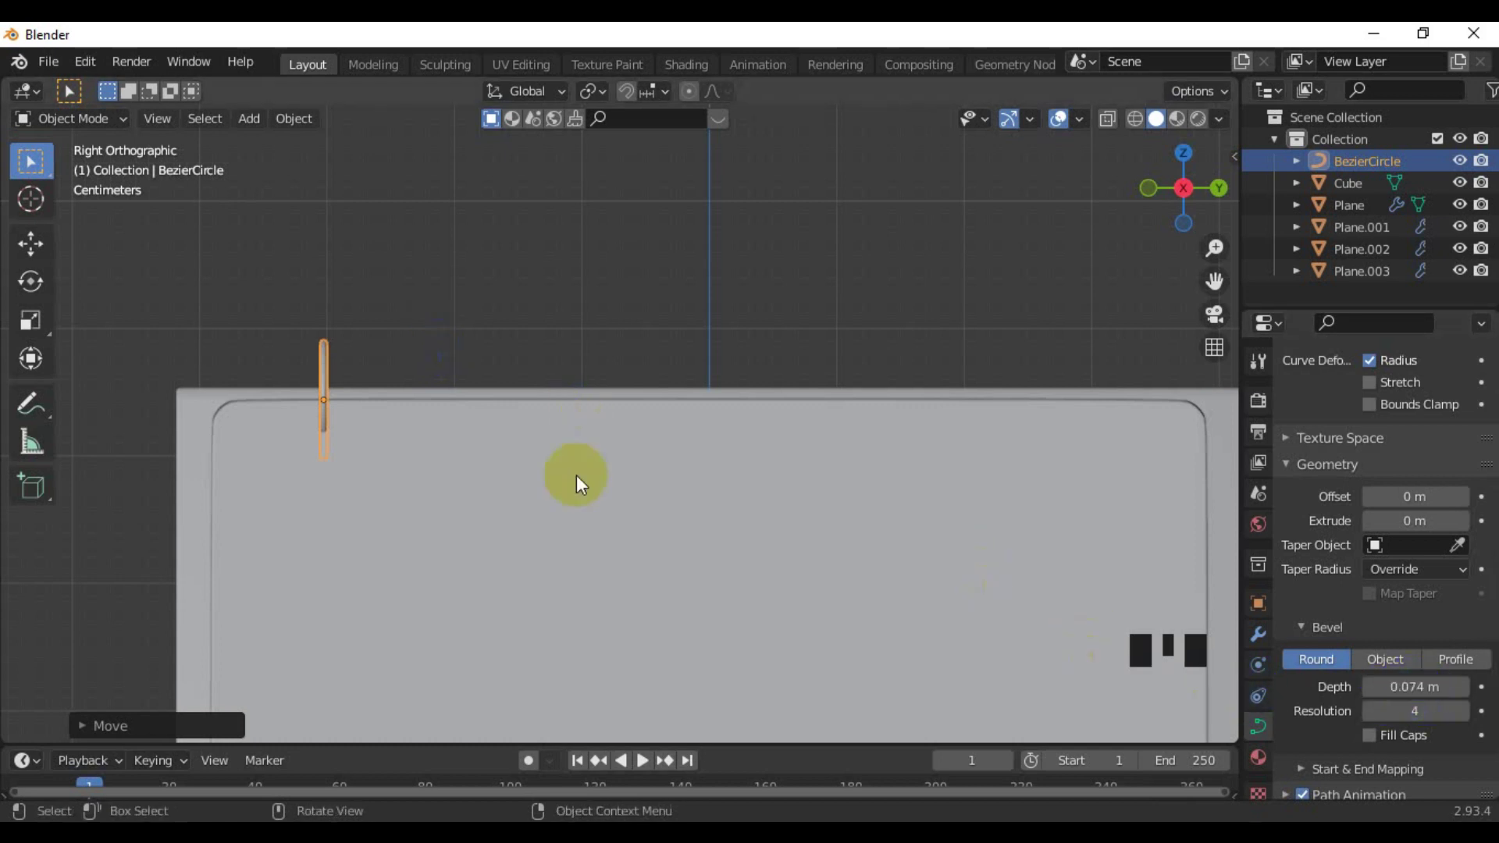
# Duplicate the ring curve into four copies spread along the calendar's top edge
pyautogui.press('shift+d')
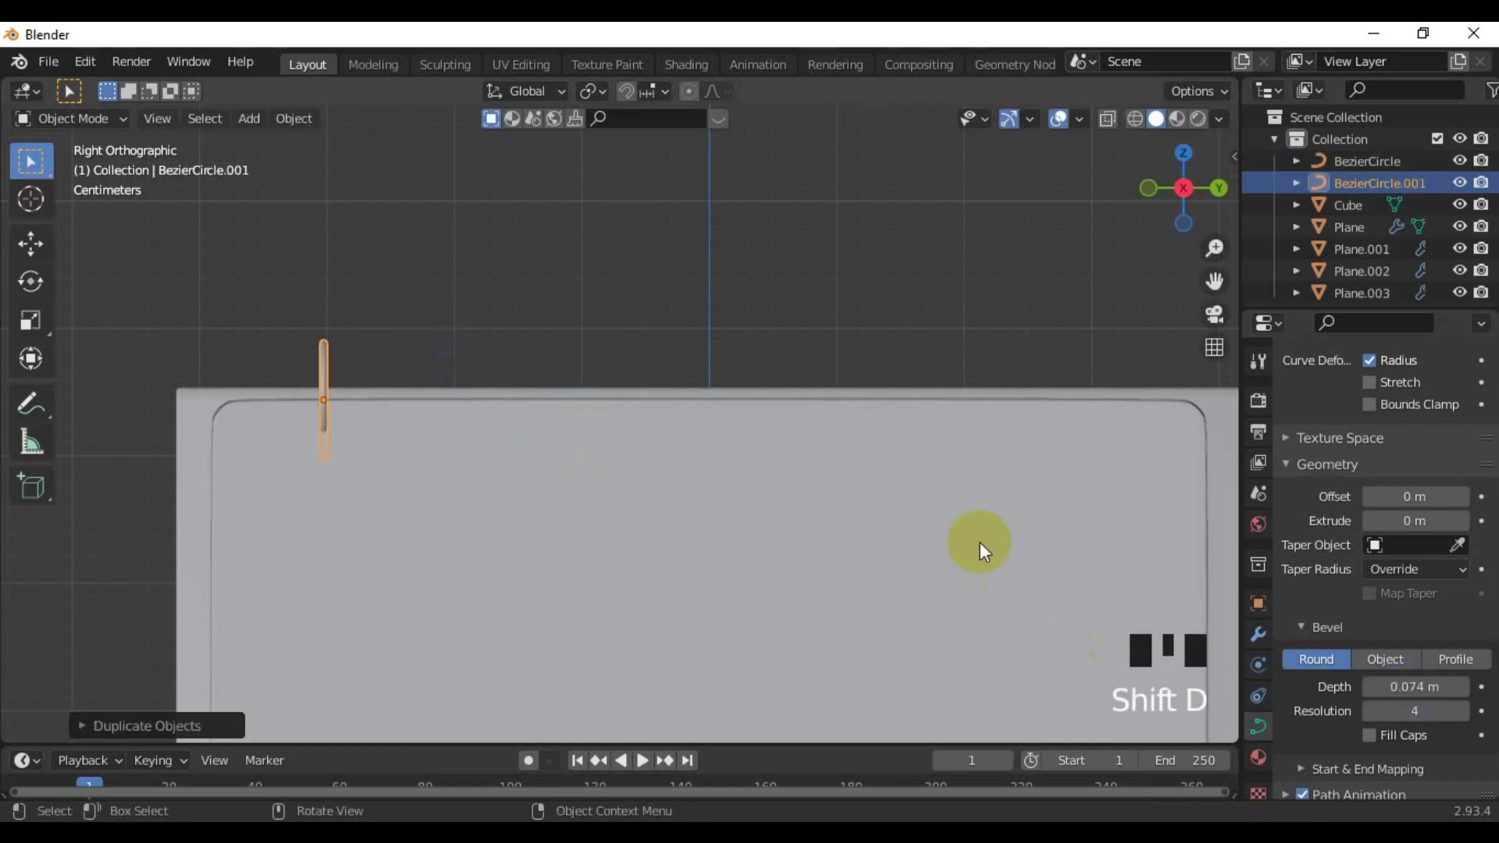
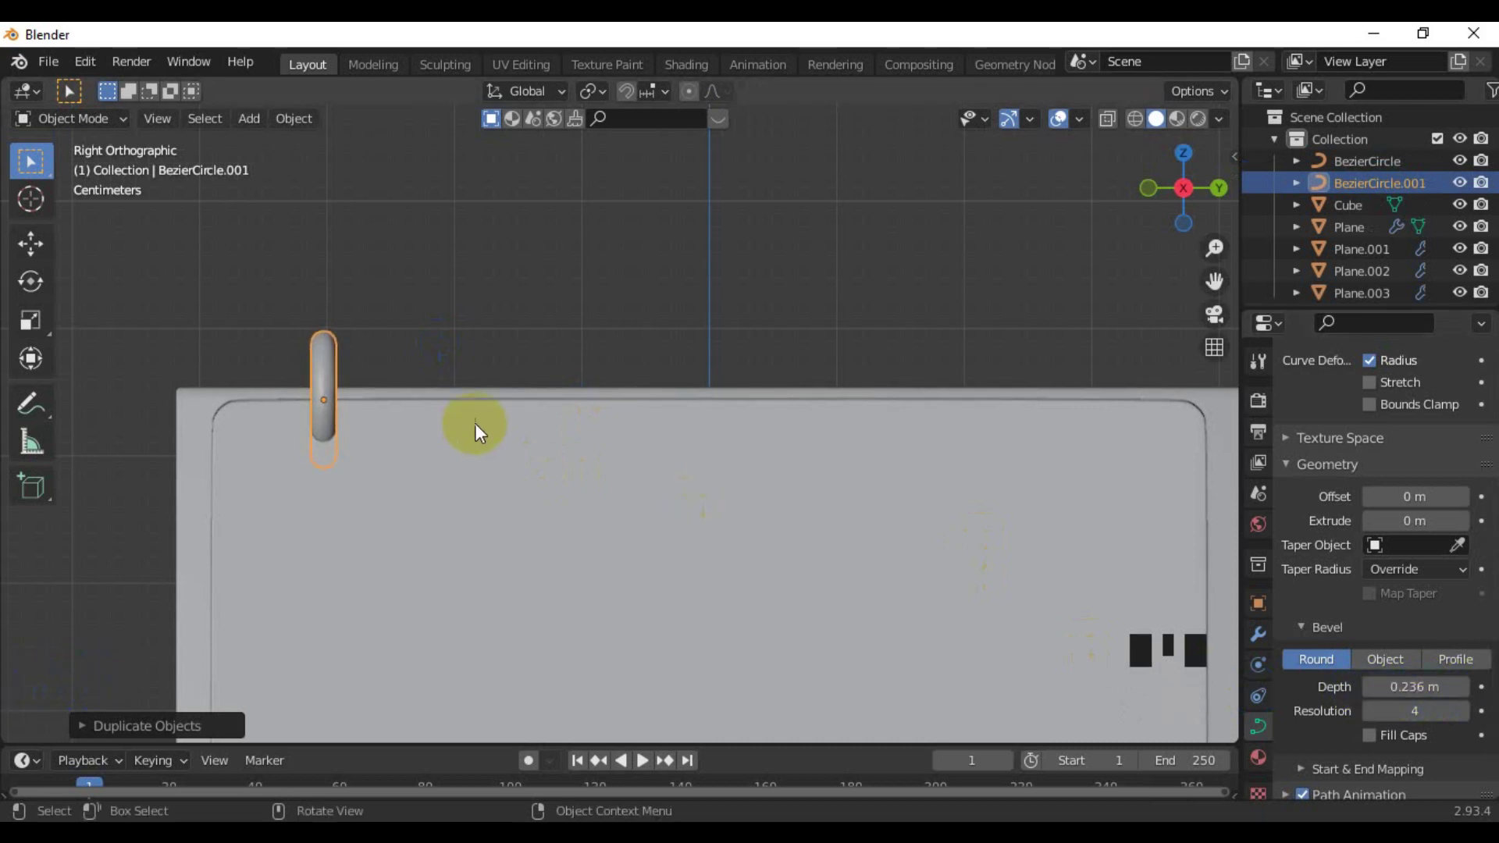
pyautogui.press('shift+d')
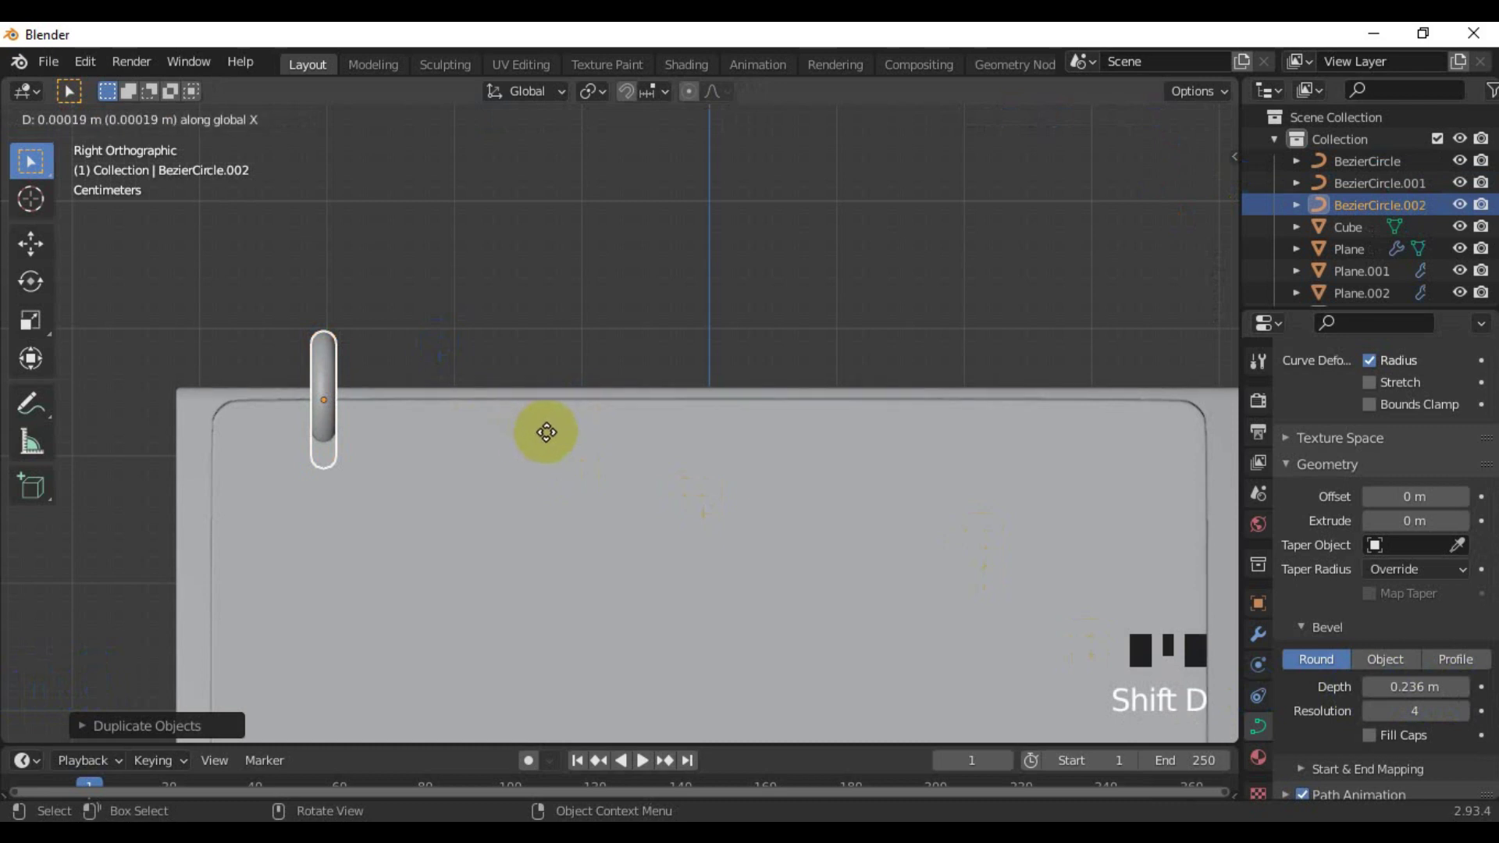
pyautogui.press('g')
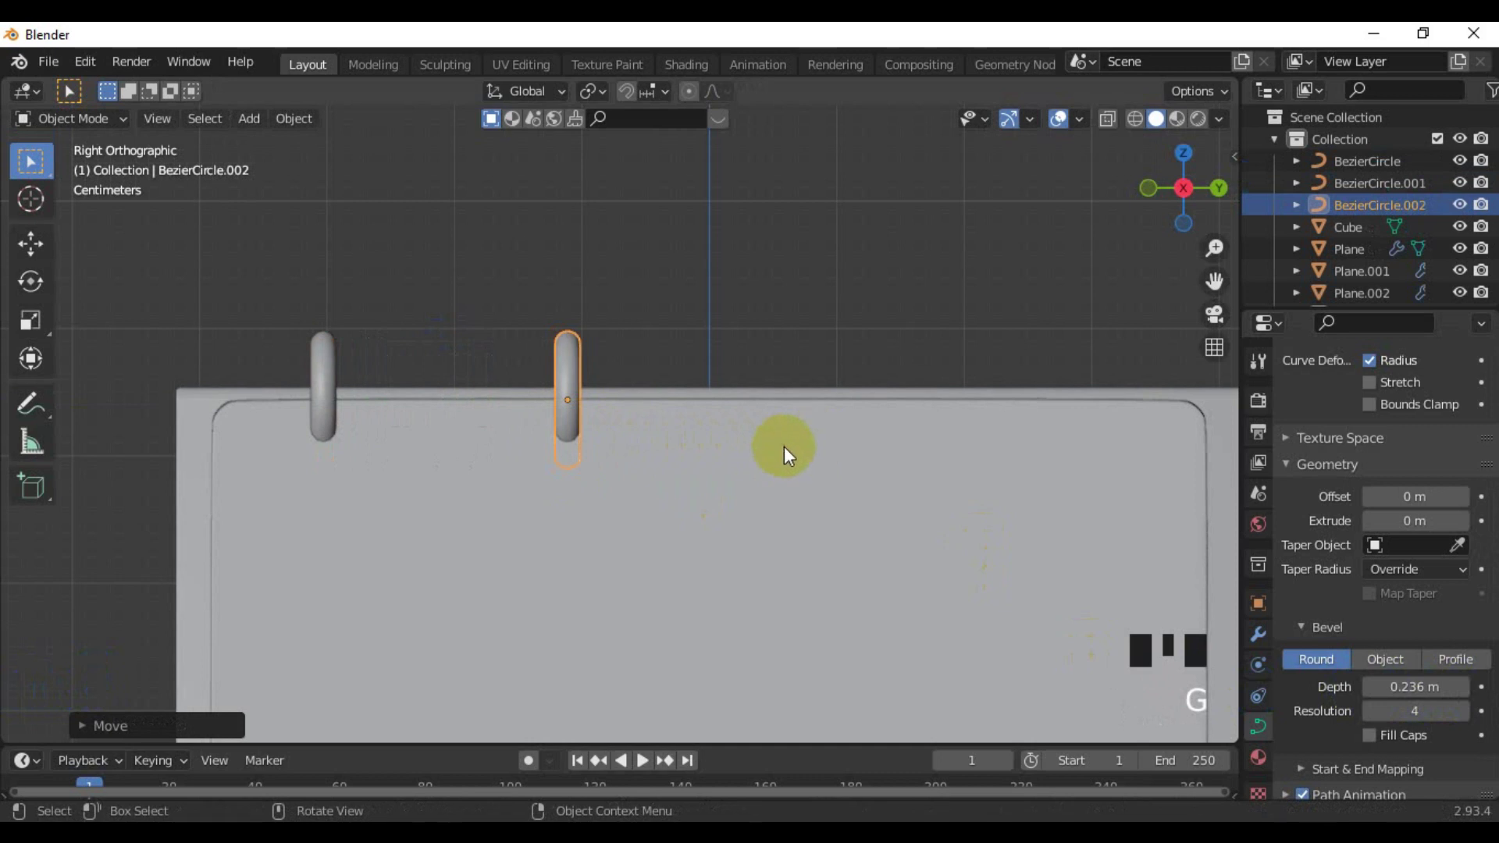
pyautogui.moveTo(734, 451); pyautogui.dragTo(682, 430)
pyautogui.press('shift+d')
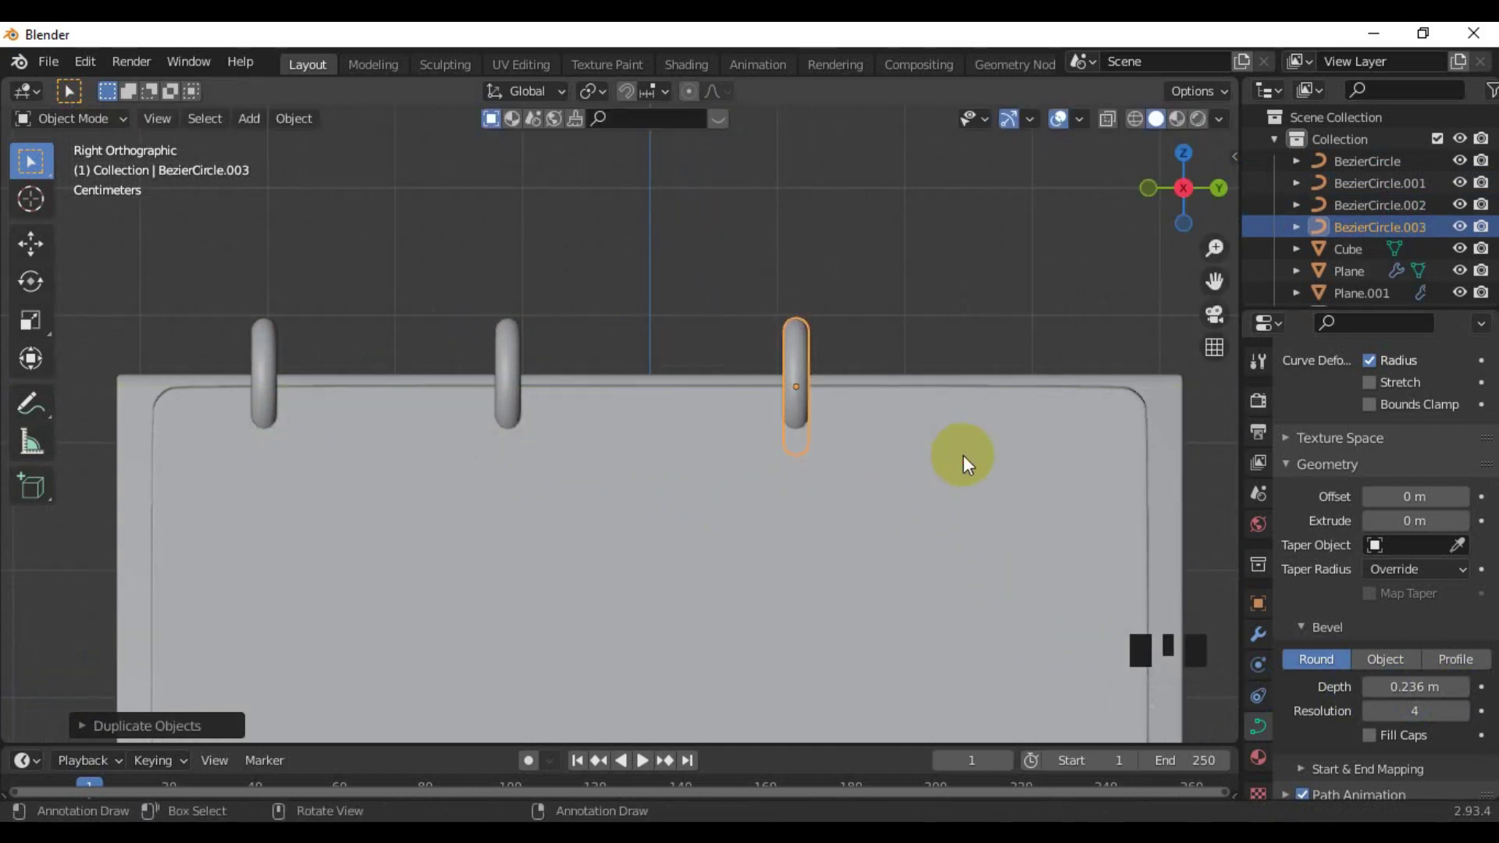
pyautogui.press('shift+d')
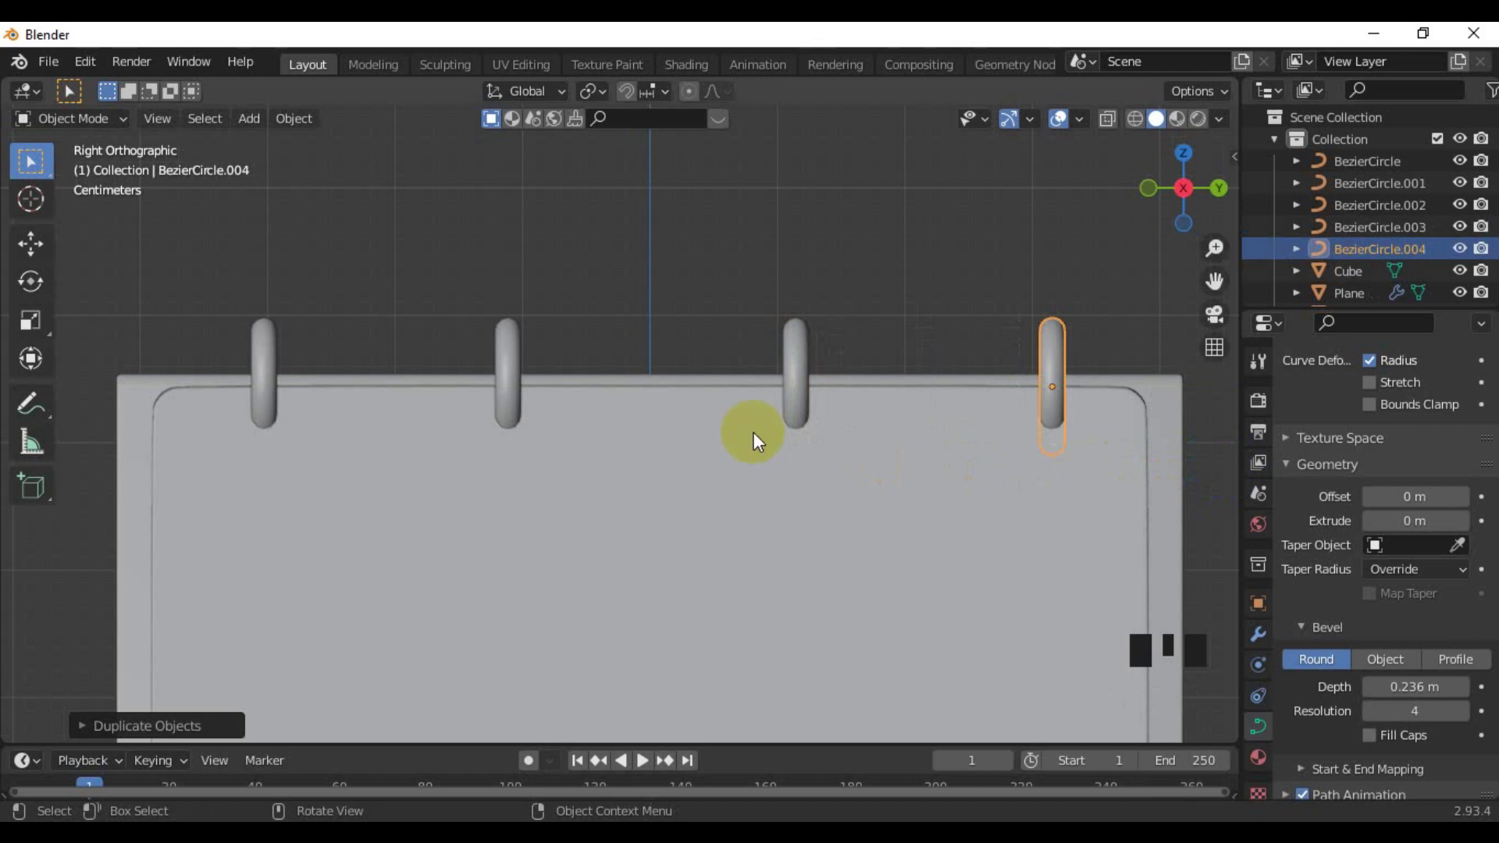
pyautogui.click(524, 372)
# Slide the second and third rings along Y so all four sit evenly spaced
pyautogui.press('g')
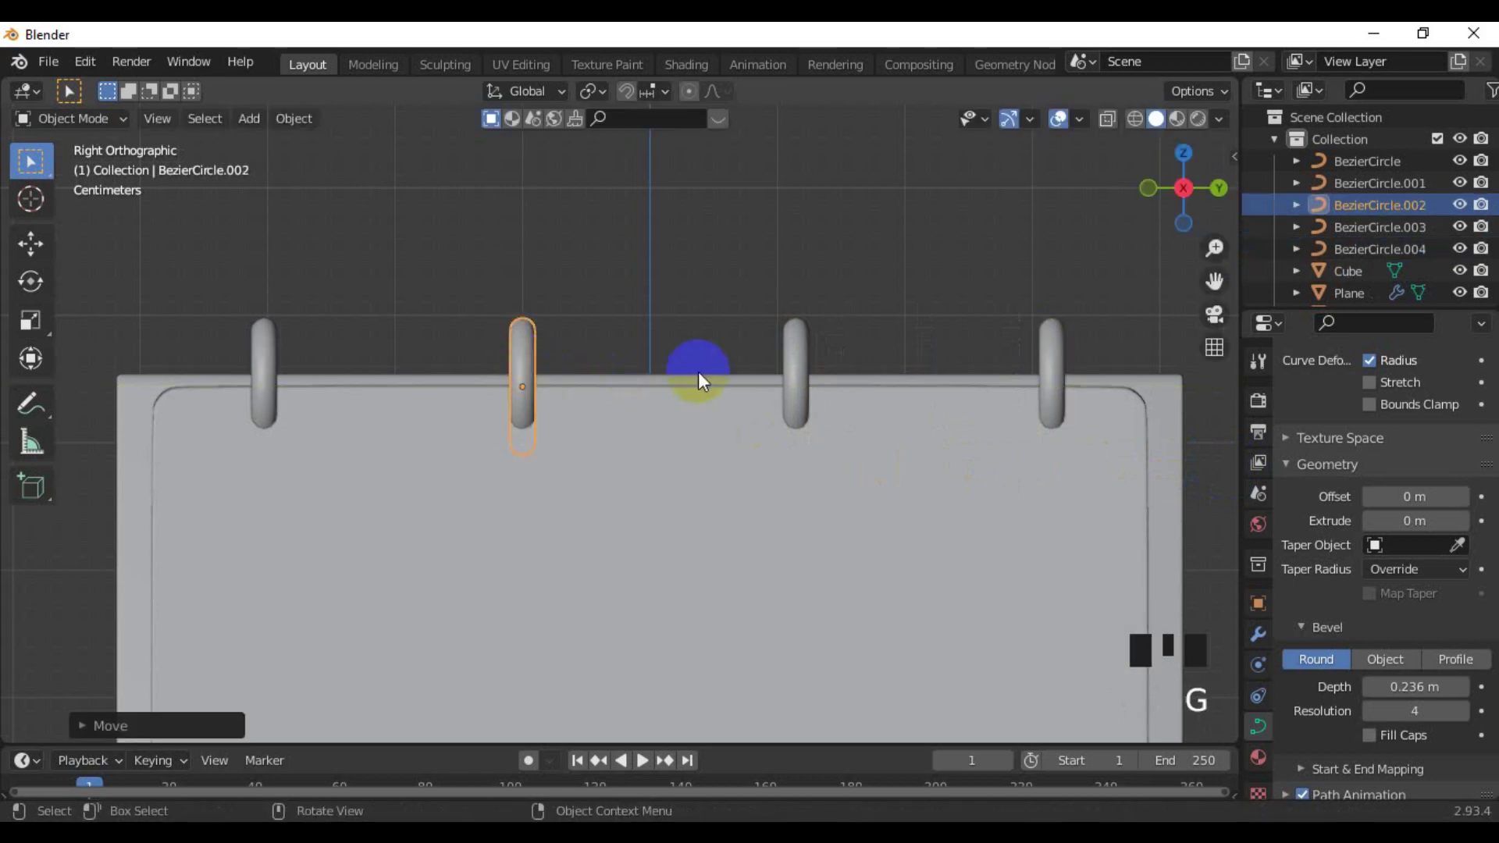
pyautogui.click(807, 377)
pyautogui.press('g')
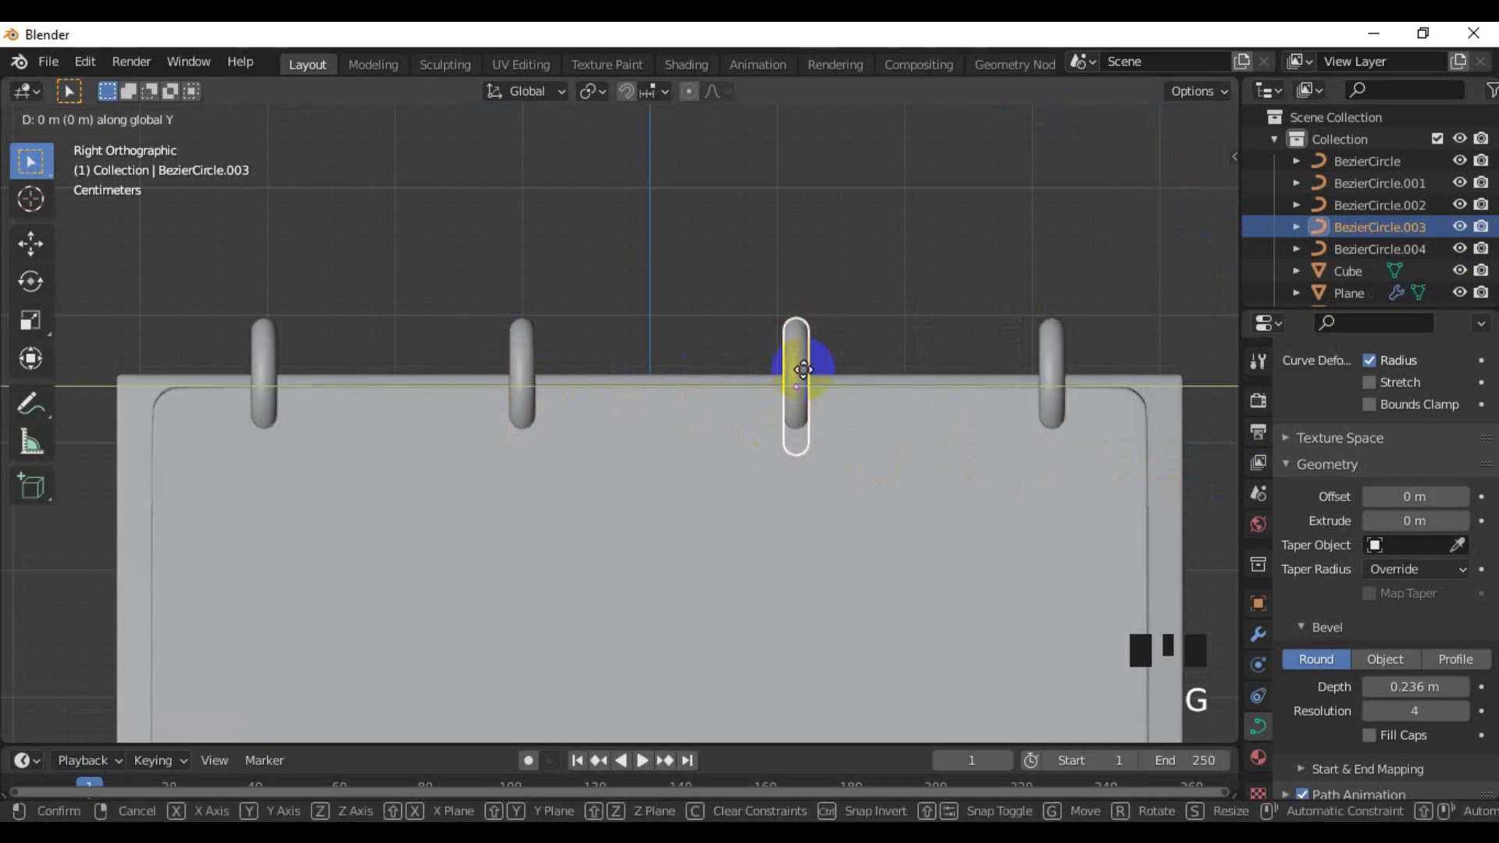
pyautogui.click(855, 360)
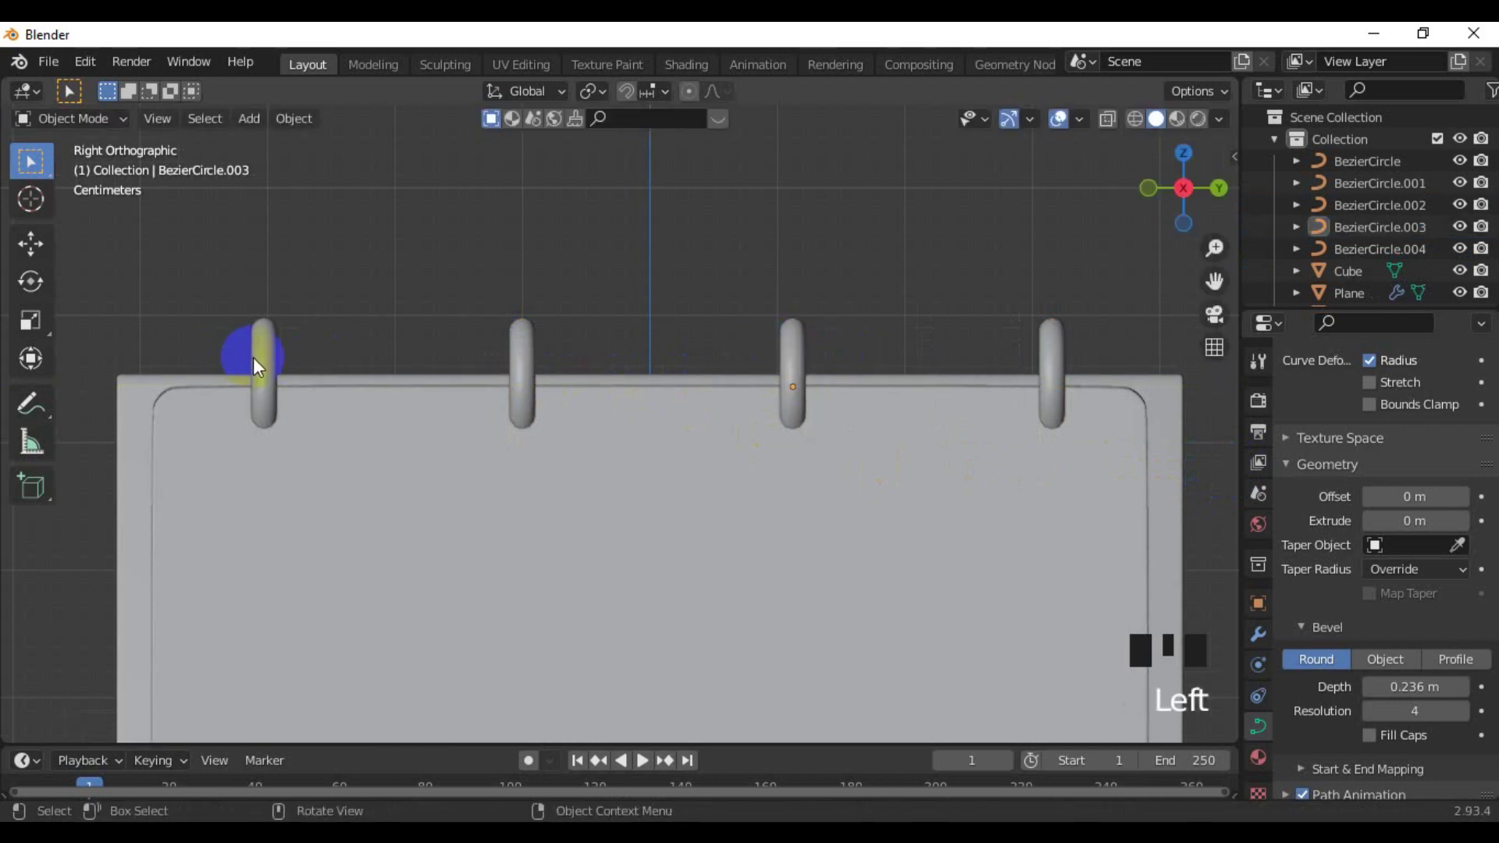
# Select all four ring curves and join them into a single object
pyautogui.click(265, 365)
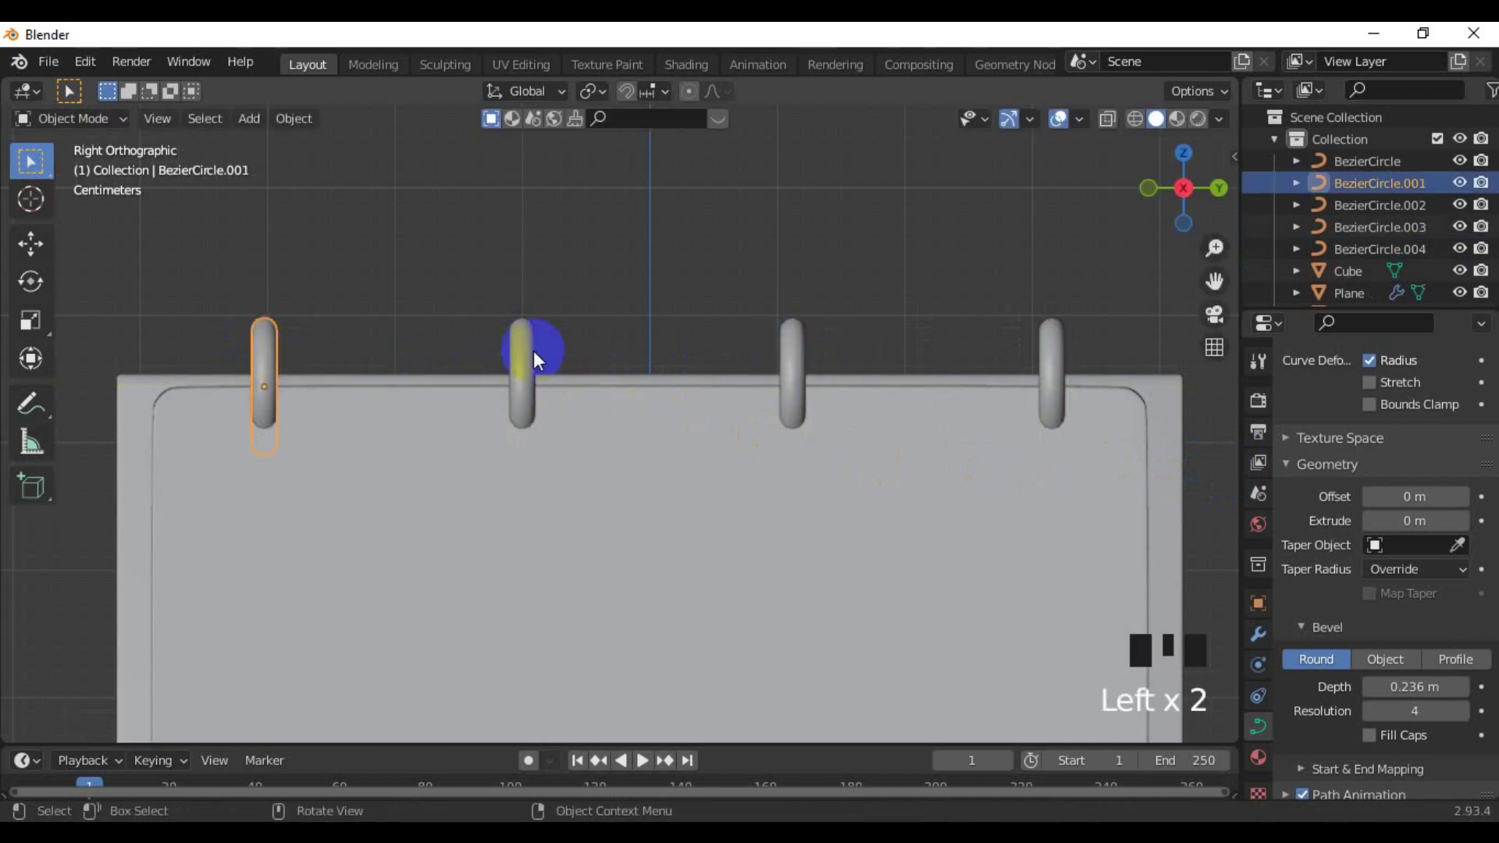
pyautogui.click(540, 360)
pyautogui.click(794, 348)
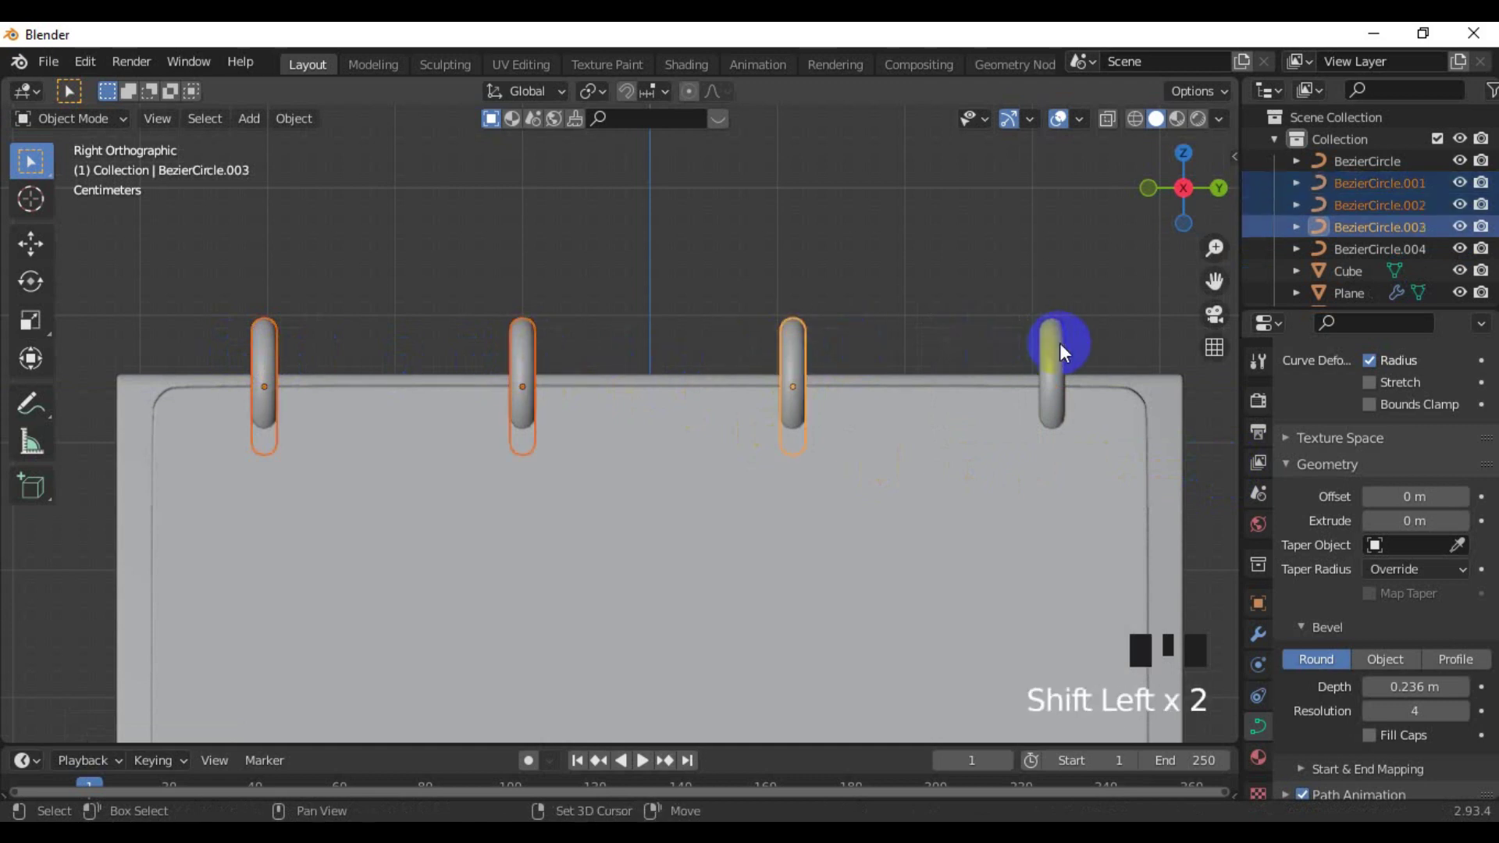
pyautogui.click(1066, 351)
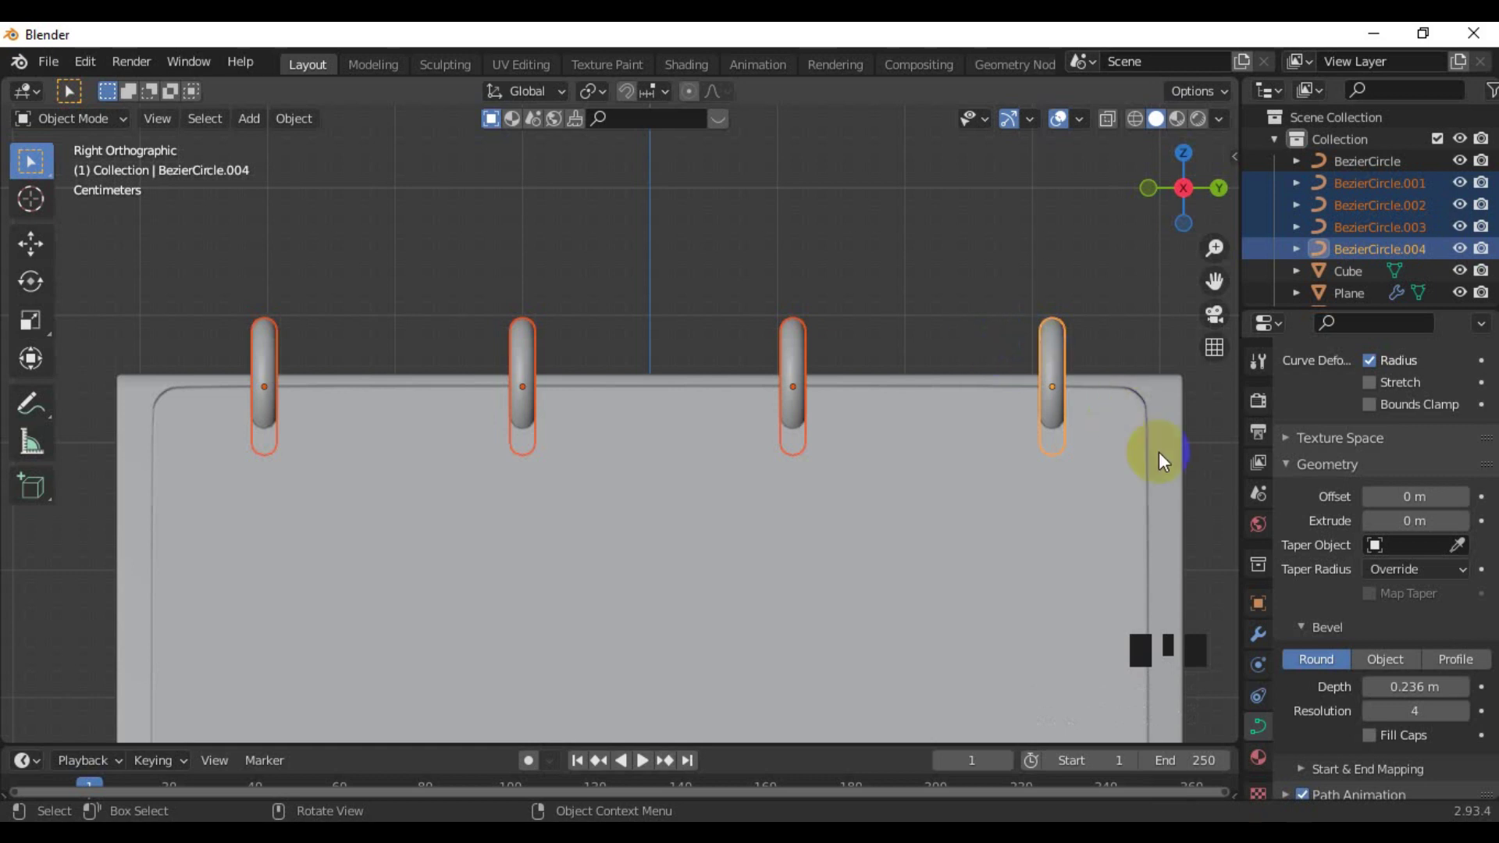
pyautogui.press('ctrl+j')
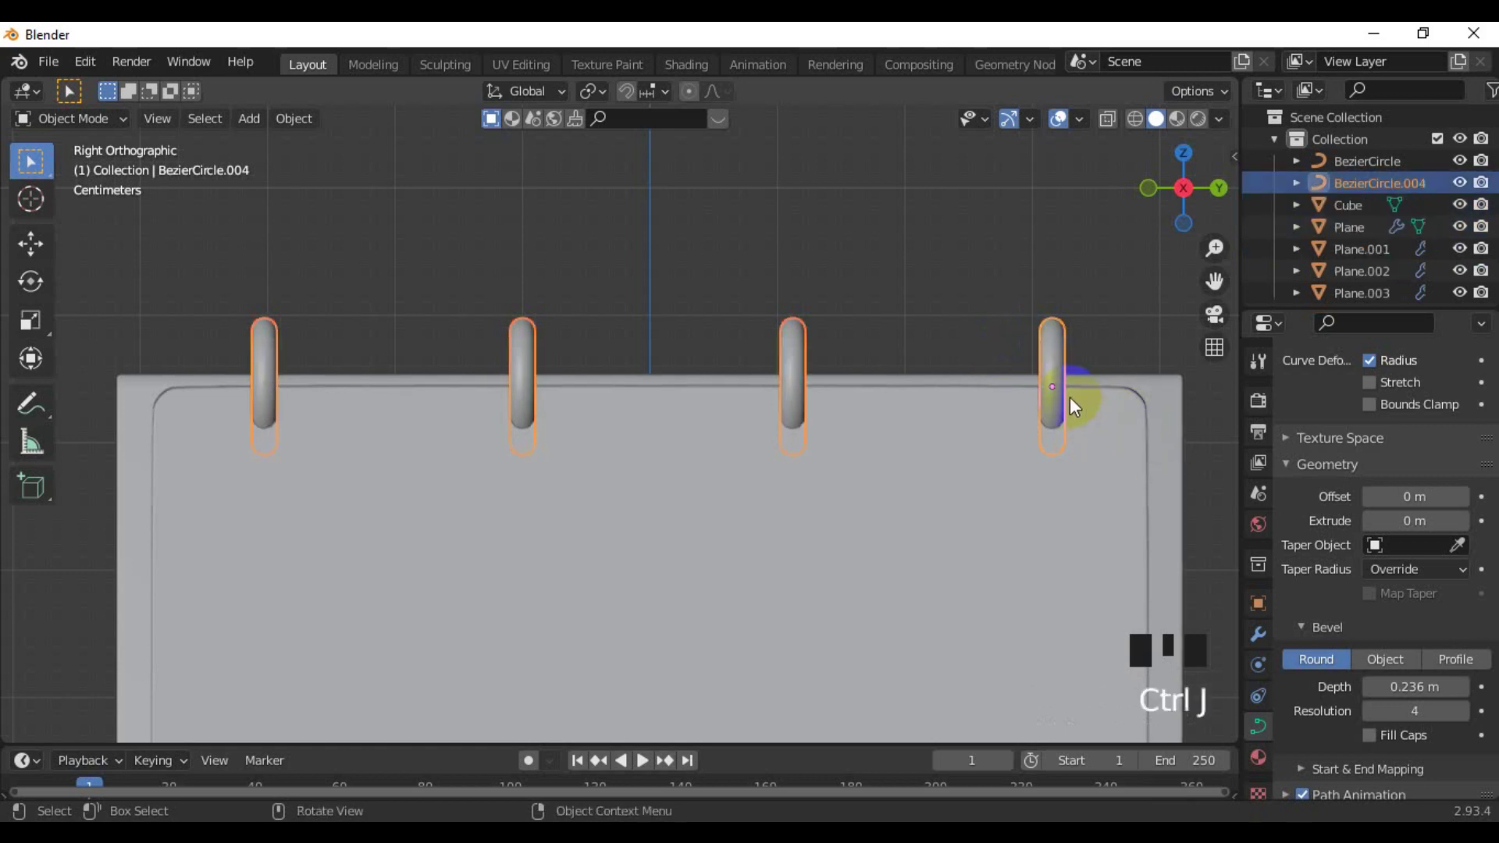
# Convert the joined ring curves into a mesh object
pyautogui.moveTo(1071, 388); pyautogui.dragTo(960, 317)
pyautogui.click(961, 317)
pyautogui.click(1058, 375)
pyautogui.scroll(-3)
pyautogui.moveTo(356, 513); pyautogui.dragTo(540, 556)
pyautogui.scroll(3)
pyautogui.moveTo(505, 543); pyautogui.dragTo(618, 519)
pyautogui.scroll(3)
pyautogui.click(443, 473)
pyautogui.moveTo(443, 473); pyautogui.dragTo(488, 492)
pyautogui.press('ctrl+2')
pyautogui.click(571, 448)
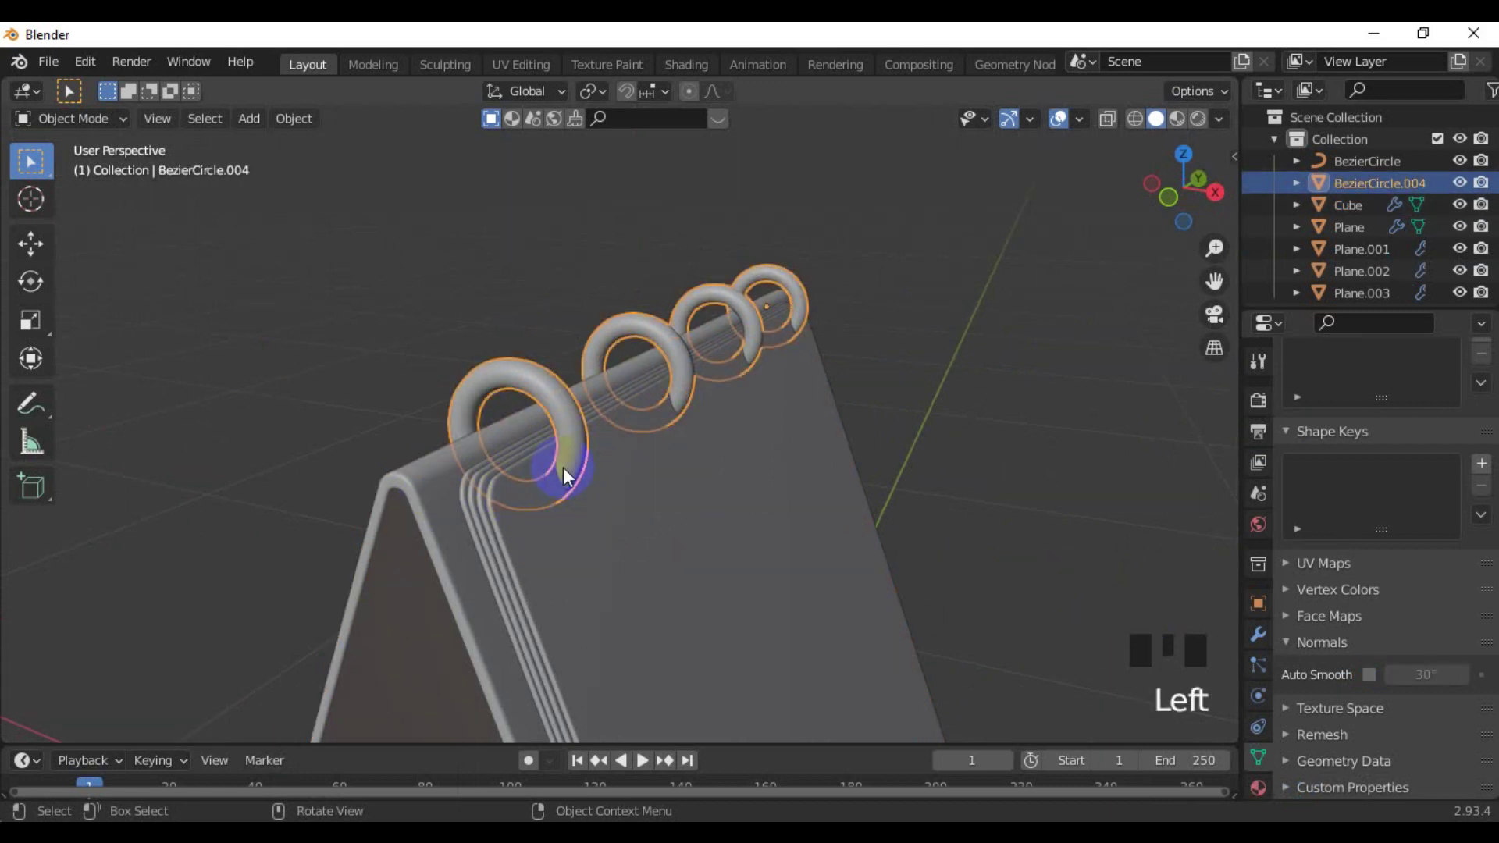
# Join the page planes into one object and keep a duplicate of the ring cutter
pyautogui.click(524, 527)
pyautogui.click(484, 511)
pyautogui.click(471, 505)
pyautogui.click(468, 499)
pyautogui.press('ctrl+j')
pyautogui.click(590, 422)
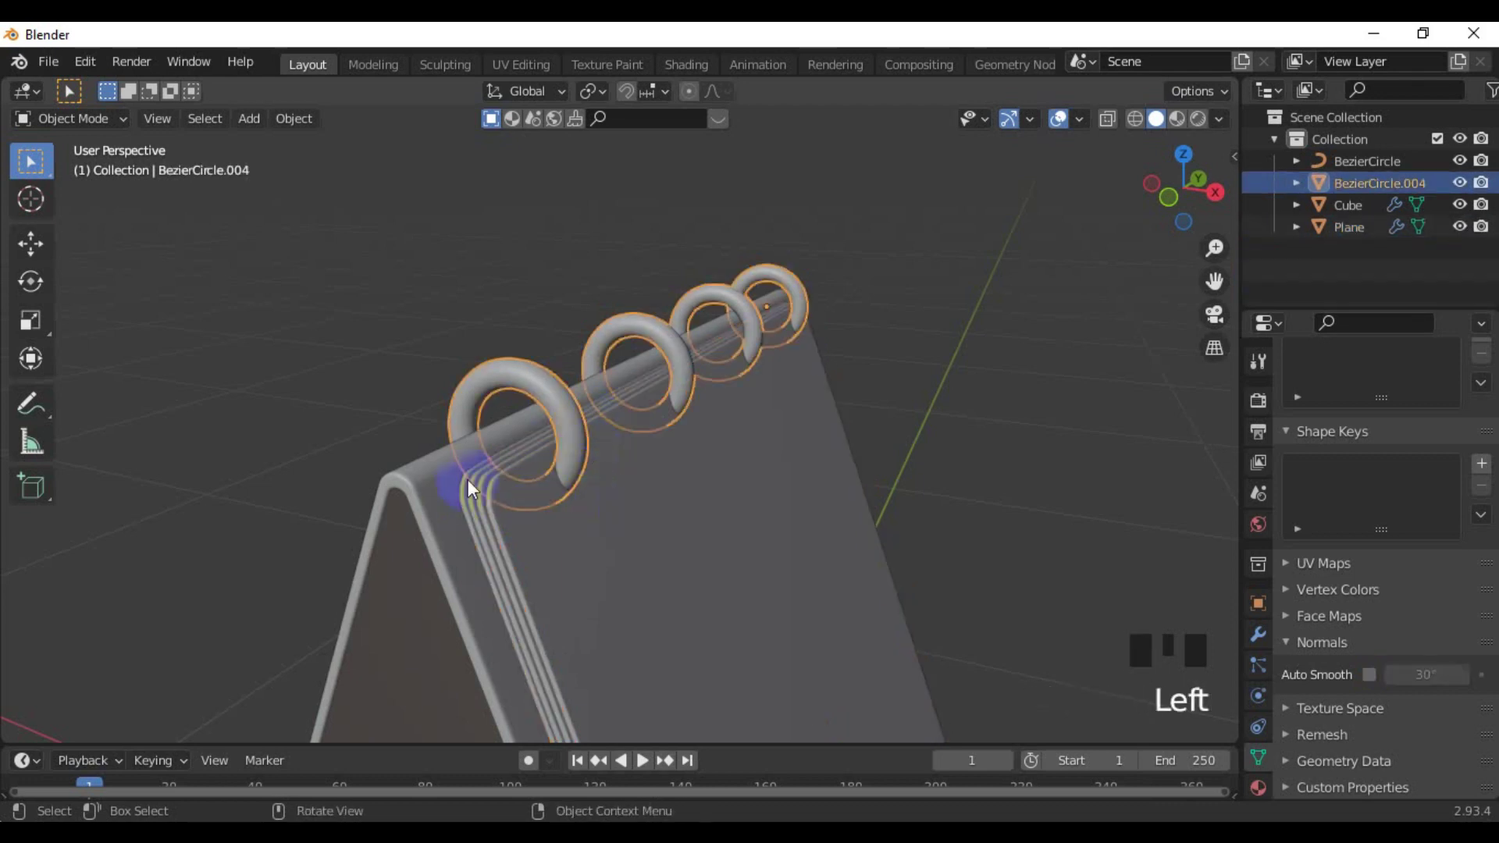
pyautogui.click(450, 476)
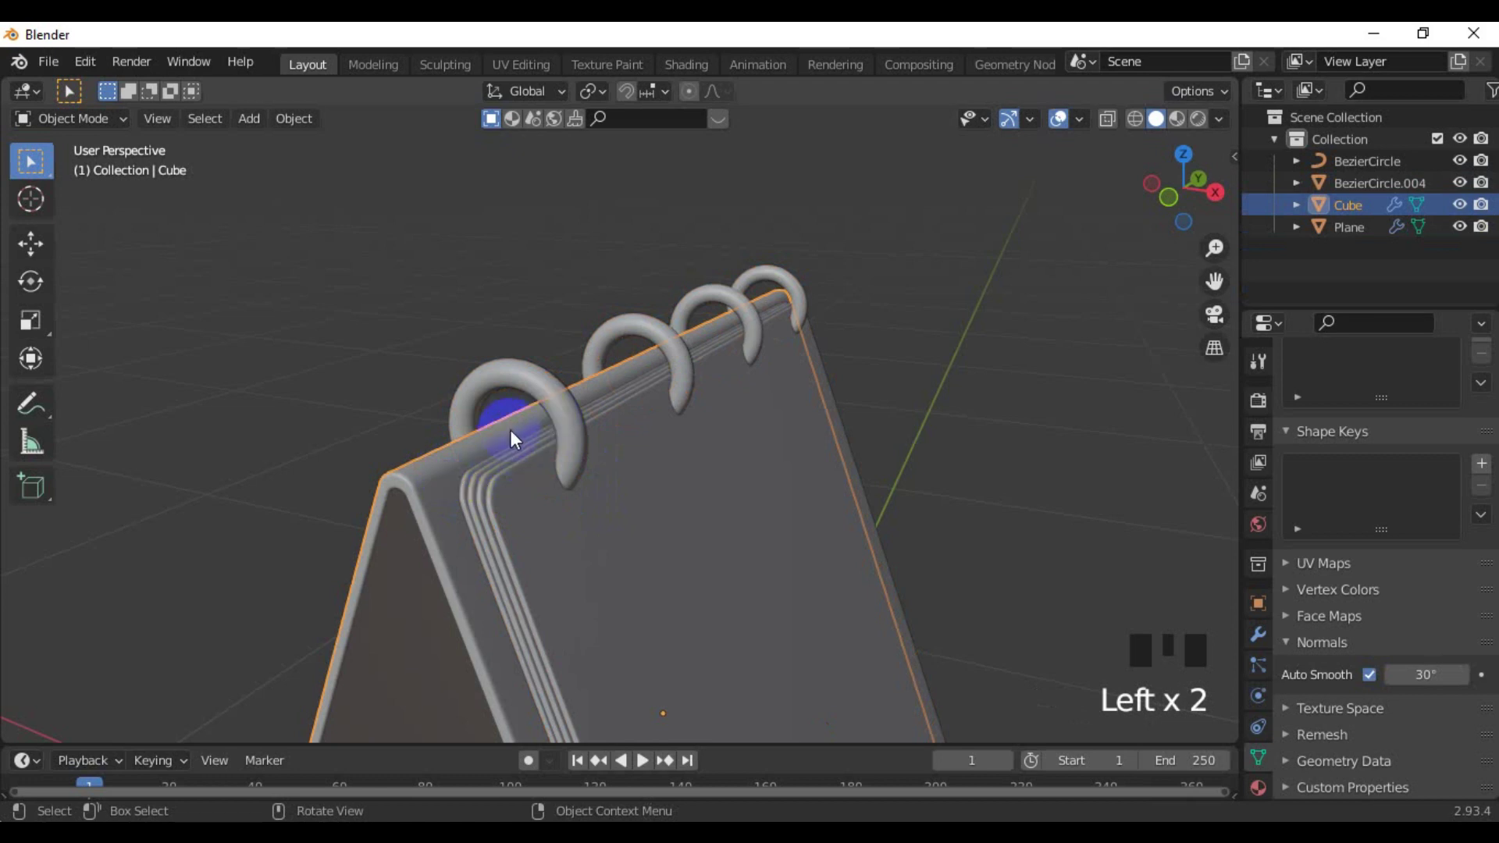
pyautogui.click(491, 510)
pyautogui.click(468, 467)
pyautogui.click(539, 412)
pyautogui.press('shift+d')
pyautogui.moveTo(370, 409); pyautogui.dragTo(448, 432)
# Subtract the ring mesh from the pages and base with Bool Tool Difference, punching holes along the top edge
pyautogui.click(555, 404)
pyautogui.click(556, 525)
pyautogui.press('ctrl+shift+b')
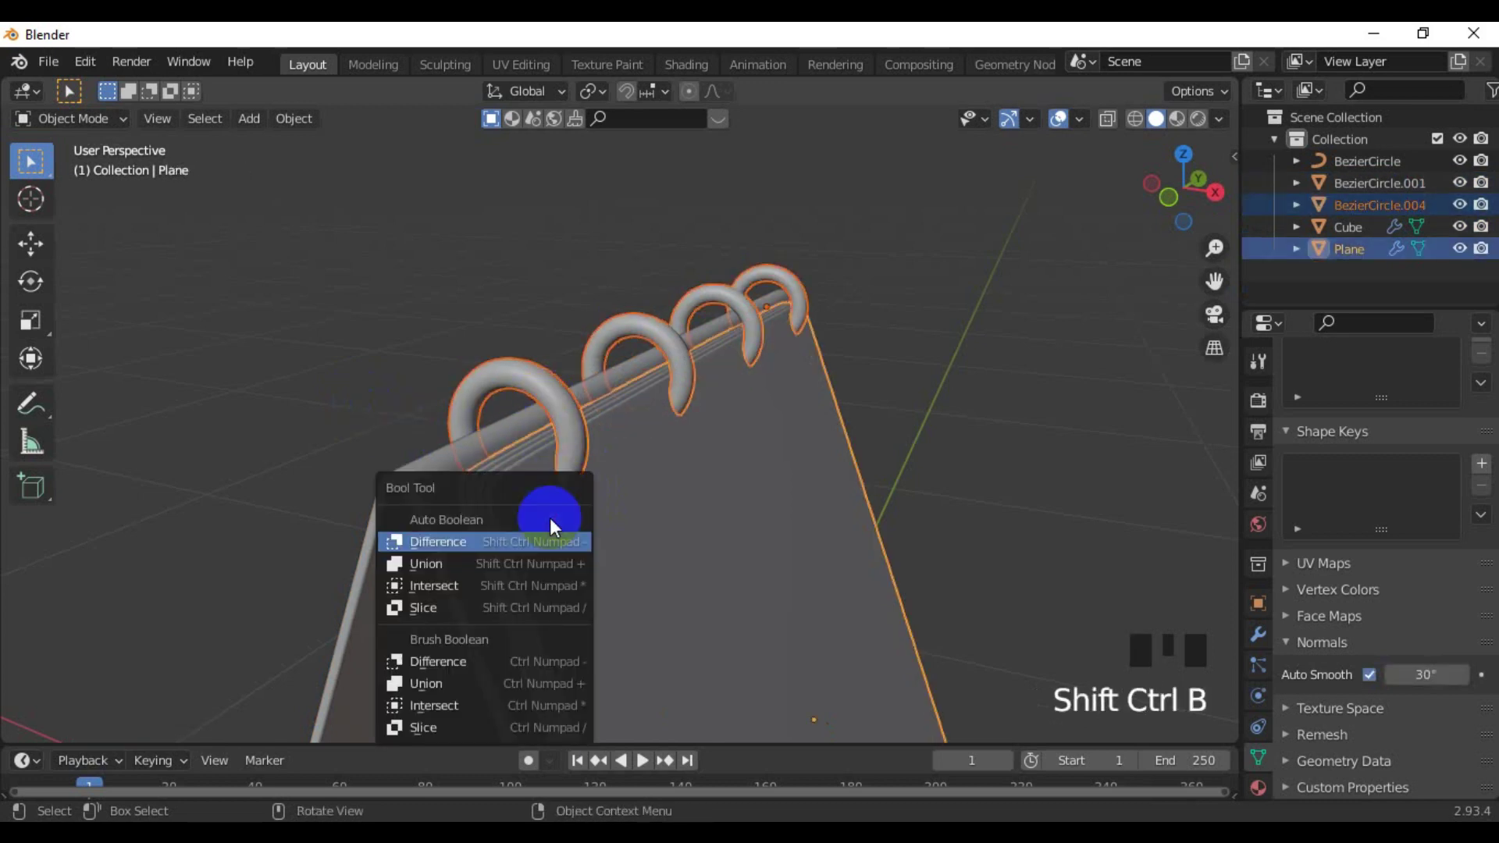
pyautogui.click(1065, 403)
pyautogui.click(555, 403)
pyautogui.click(440, 478)
pyautogui.press('ctrl+shift+b')
pyautogui.moveTo(842, 422); pyautogui.dragTo(552, 436)
# Return to the side view and select the calendar base to check the cut holes
pyautogui.press('KP_1')
pyautogui.press('KP_3')
pyautogui.scroll(3)
pyautogui.moveTo(416, 397); pyautogui.dragTo(504, 382)
pyautogui.scroll(3)
pyautogui.click(504, 381)
# Move the remaining ring curve over the first punched hole
pyautogui.click(663, 482)
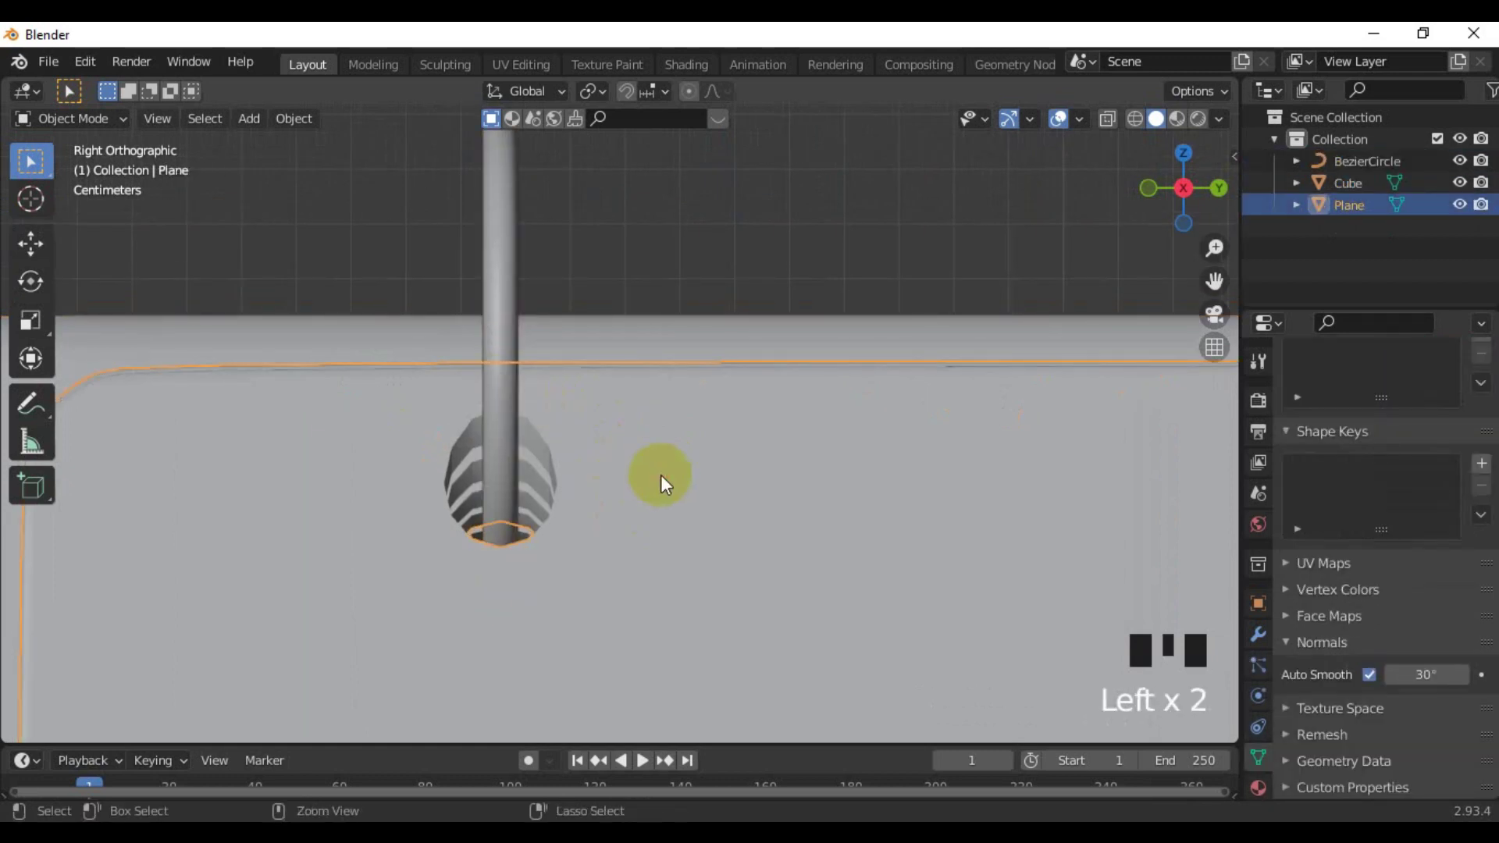
pyautogui.press('ctrl+2')
pyautogui.scroll(-3)
pyautogui.scroll(3)
pyautogui.press('ctrl+z')
pyautogui.scroll(-3)
pyautogui.click(762, 310)
pyautogui.scroll(3)
pyautogui.click(546, 371)
pyautogui.press('g')
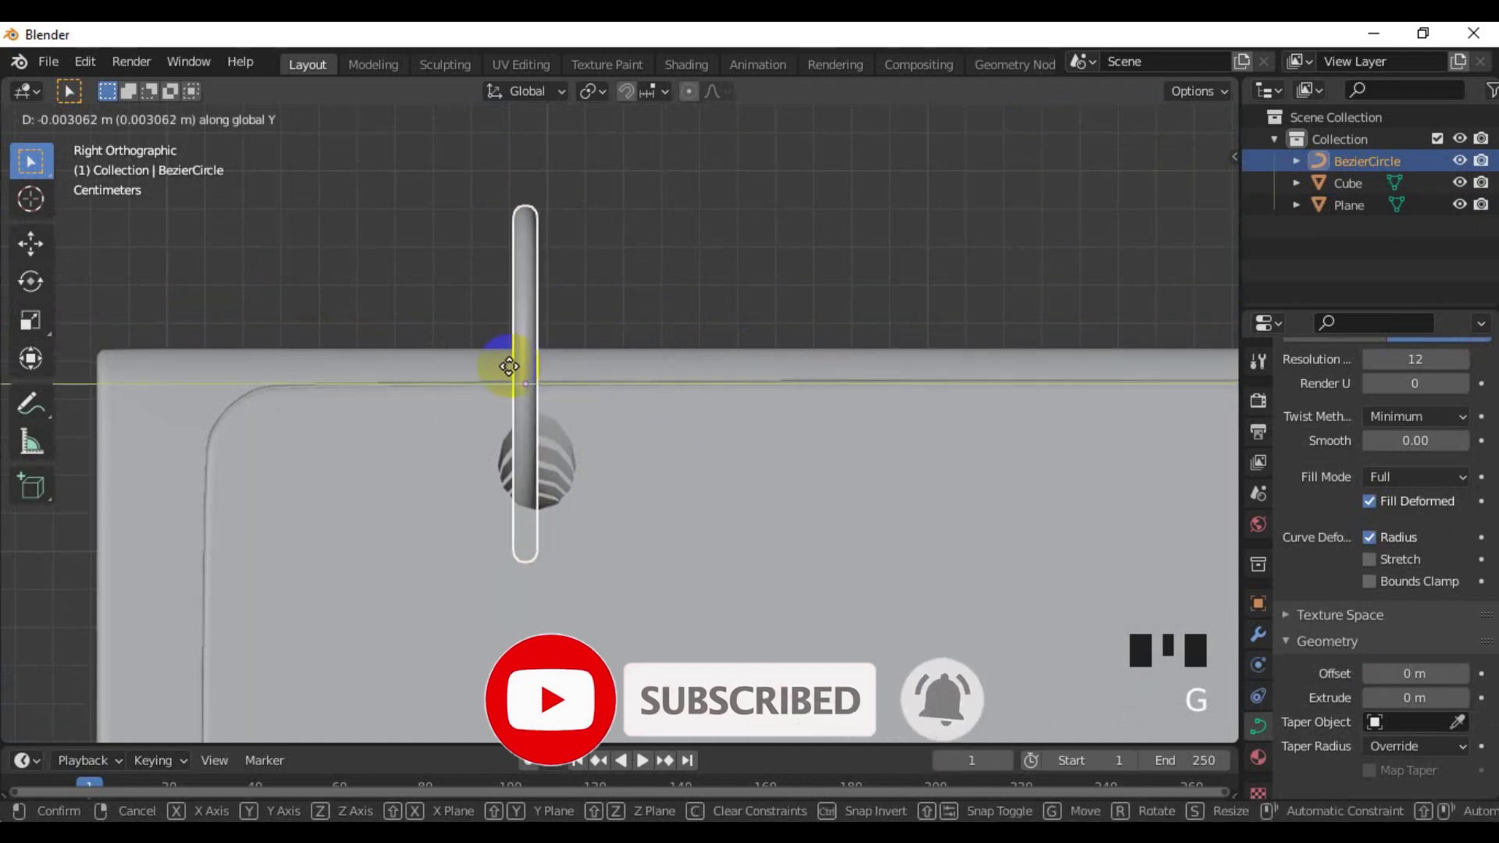
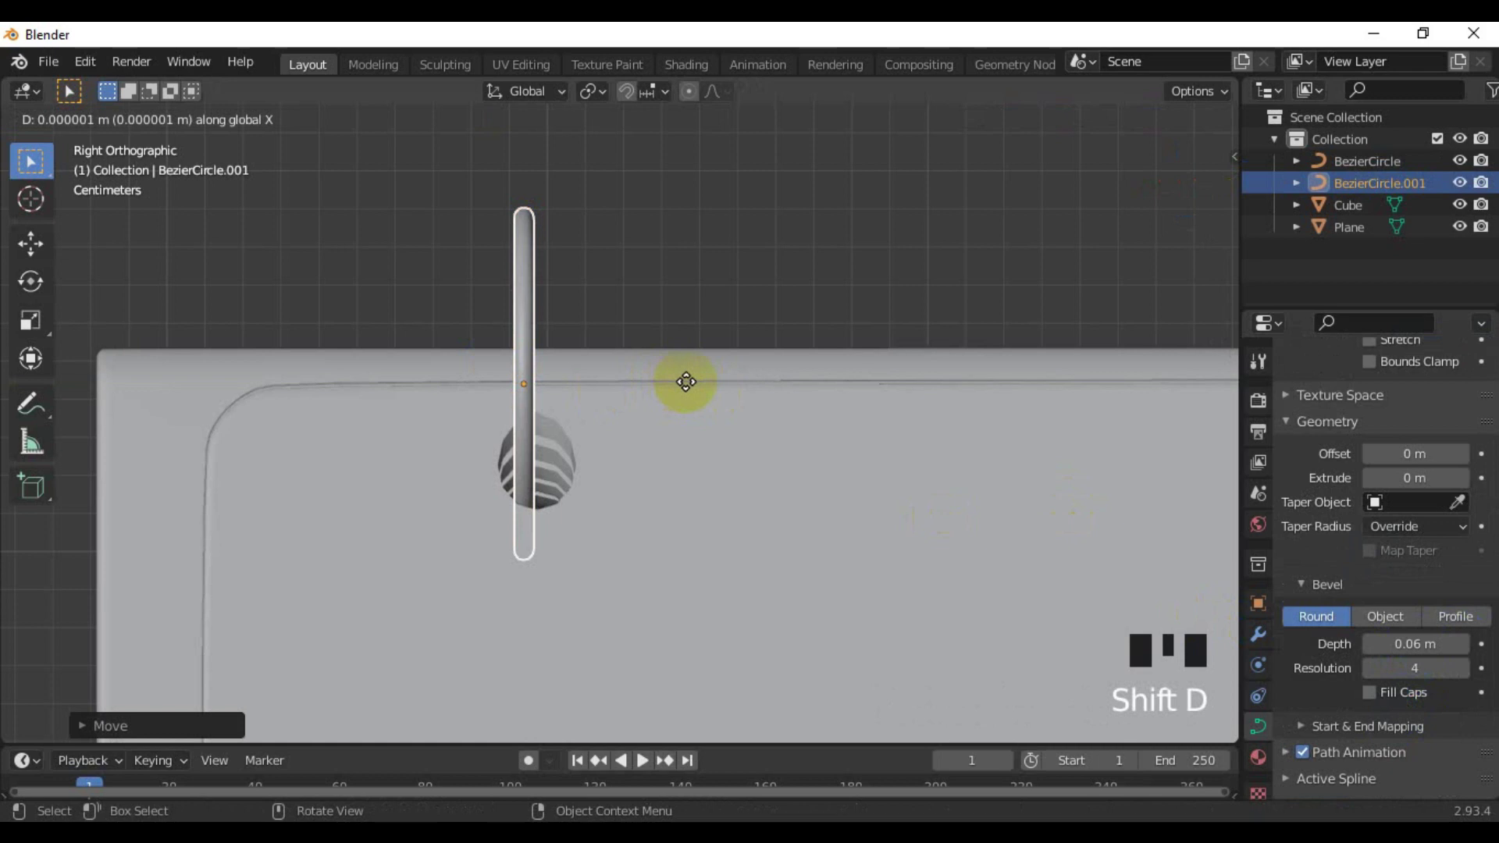
# Add a second loop beside the first to form a double-wire ring through the hole
pyautogui.press('g')
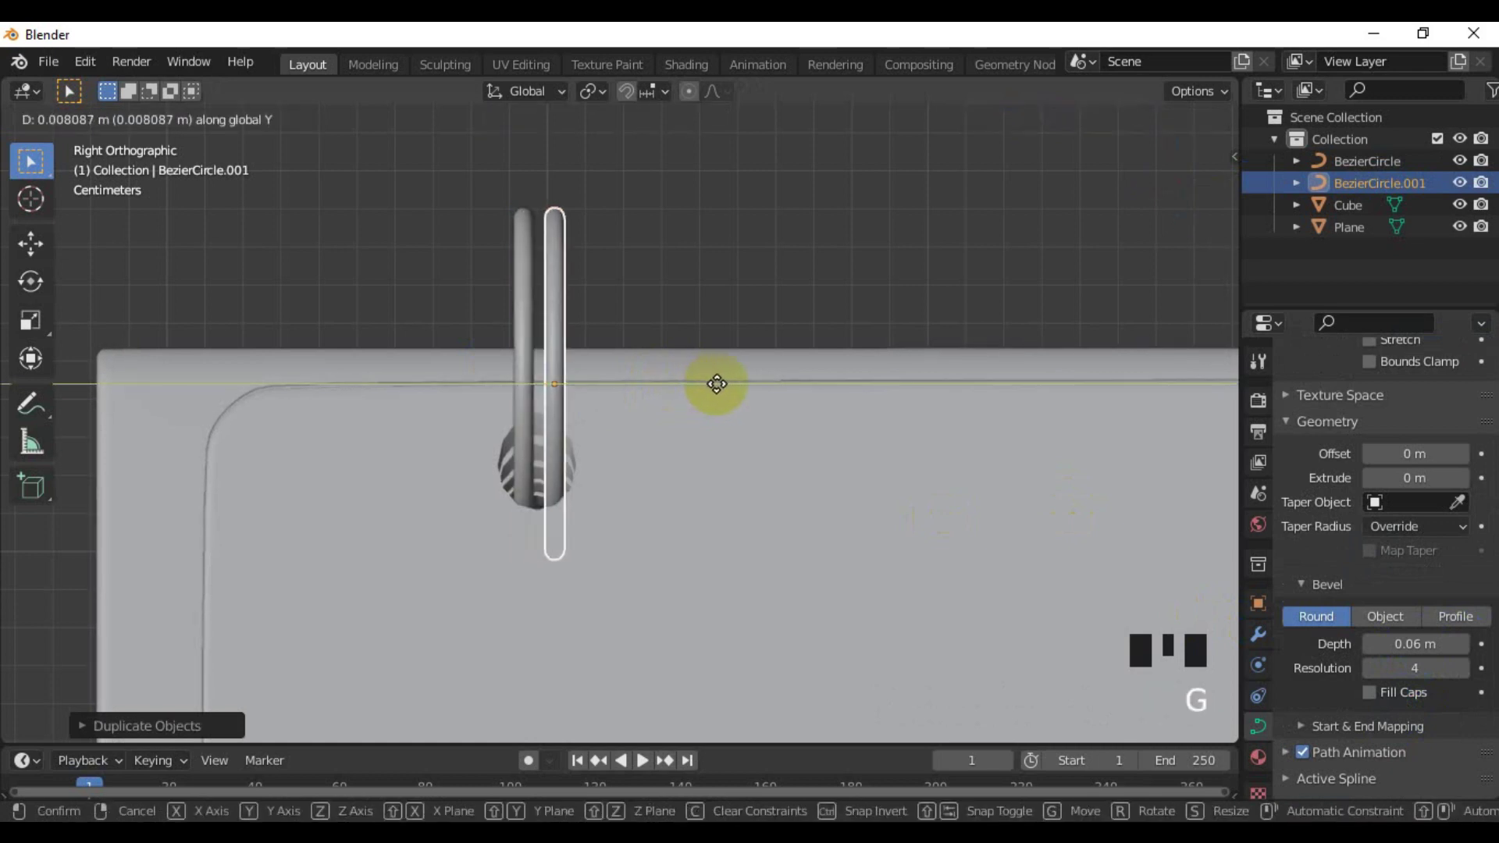
pyautogui.click(523, 331)
pyautogui.press('g')
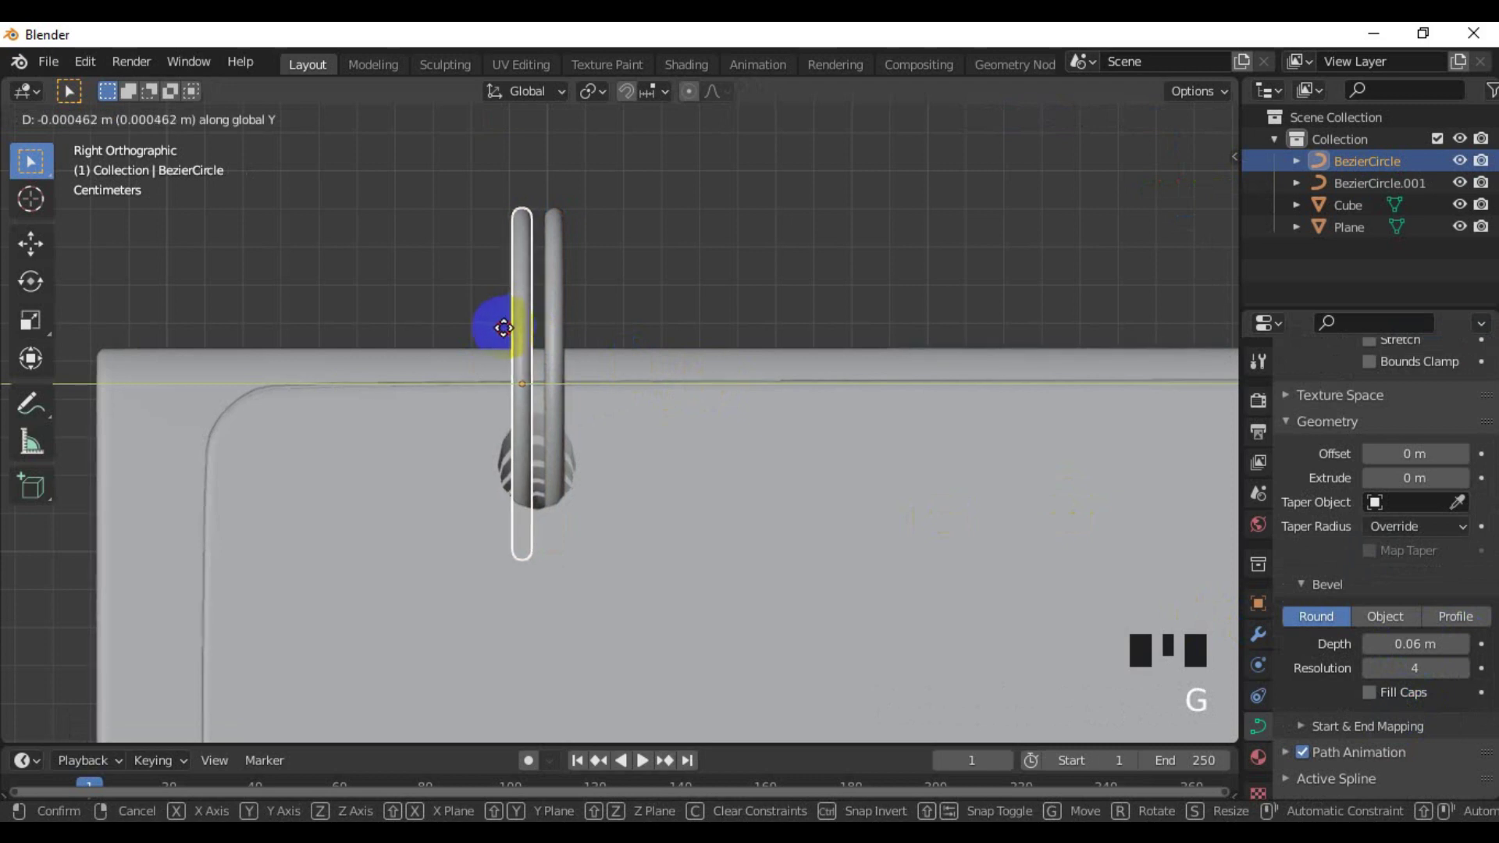
pyautogui.click(556, 326)
pyautogui.scroll(-3)
pyautogui.moveTo(727, 379); pyautogui.dragTo(590, 374)
# Duplicate the loop pair to the second, third and fourth holes
pyautogui.press('shift+d')
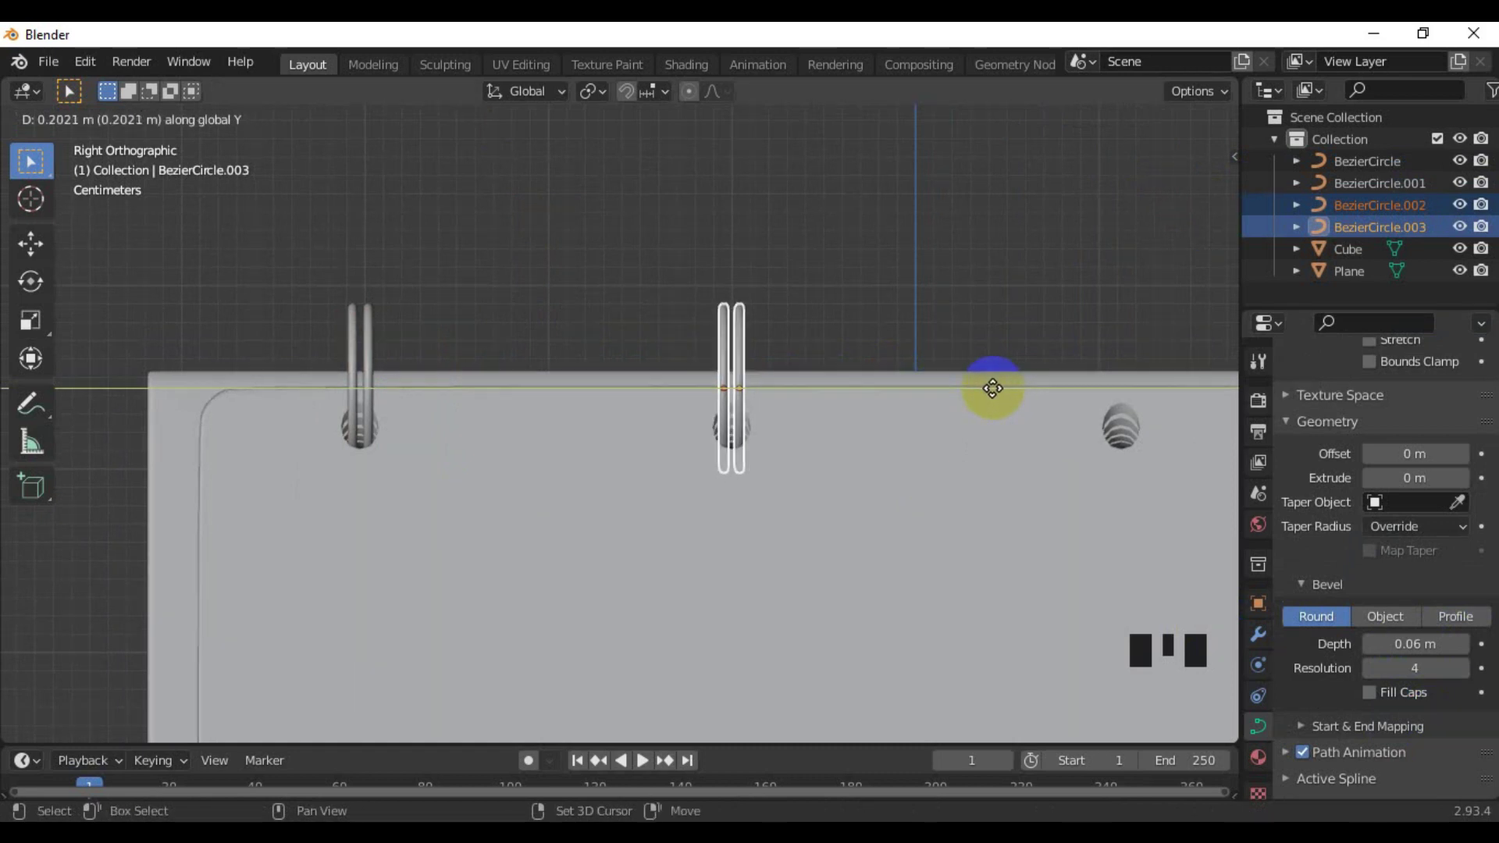
pyautogui.moveTo(999, 411); pyautogui.dragTo(595, 398)
pyautogui.press('shift+d')
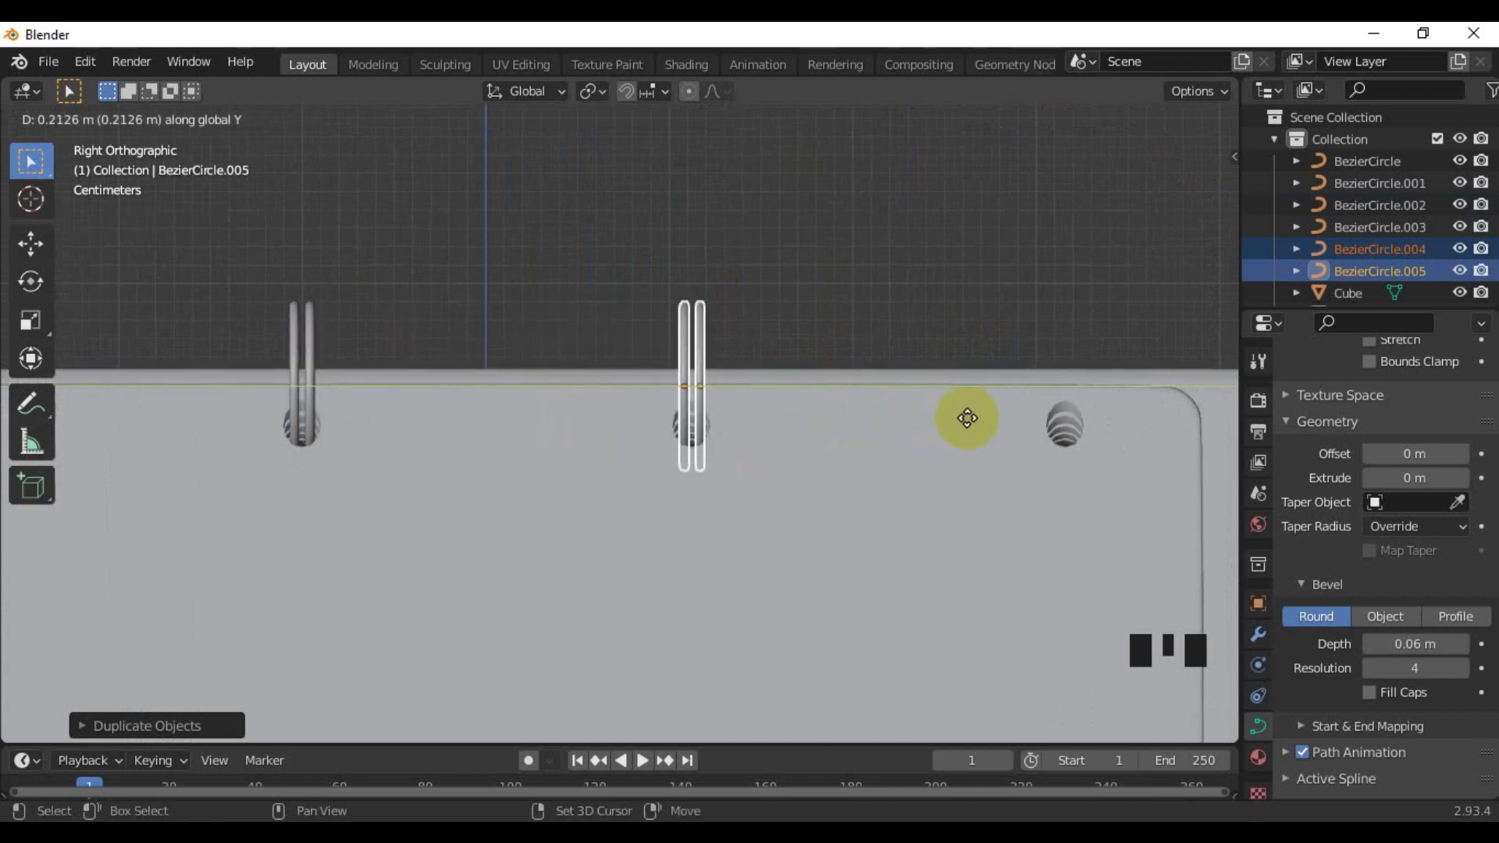
pyautogui.moveTo(891, 416); pyautogui.dragTo(666, 419)
pyautogui.press('shift+d')
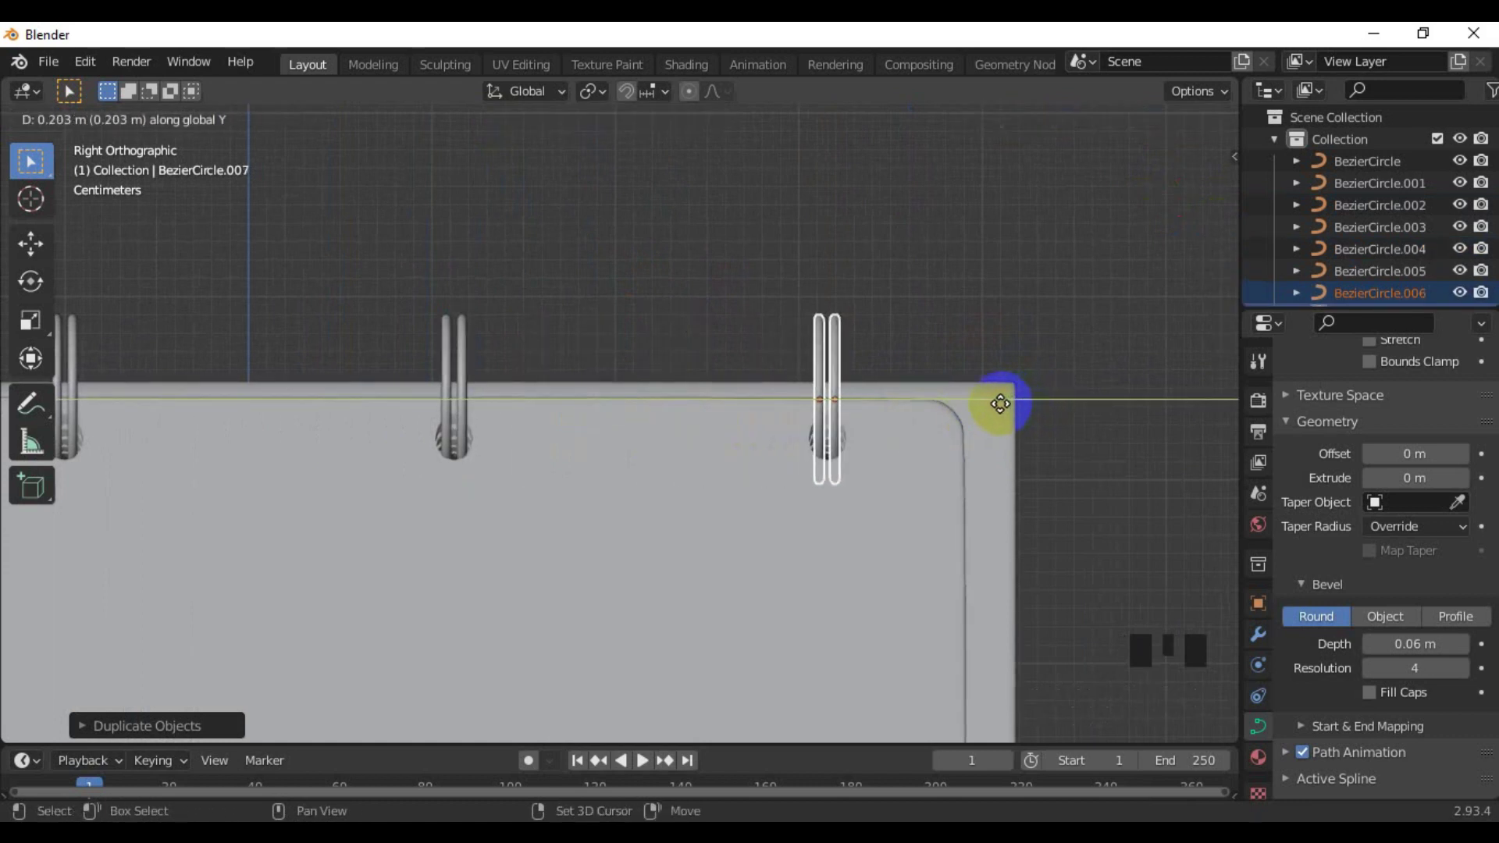
pyautogui.scroll(-3)
pyautogui.moveTo(459, 441); pyautogui.dragTo(970, 448)
pyautogui.click(970, 448)
# Select all eight loops and join them into one ring curve object
pyautogui.scroll(3)
pyautogui.moveTo(651, 506); pyautogui.dragTo(544, 494)
pyautogui.scroll(3)
pyautogui.moveTo(219, 459); pyautogui.dragTo(235, 459)
pyautogui.click(243, 456)
pyautogui.click(618, 407)
pyautogui.click(632, 402)
pyautogui.click(879, 371)
pyautogui.click(888, 363)
pyautogui.click(1013, 330)
pyautogui.click(1006, 349)
# Convert the joined double-wire rings from a curve into a mesh
pyautogui.press('ctrl+j')
pyautogui.moveTo(1006, 350); pyautogui.dragTo(886, 369)
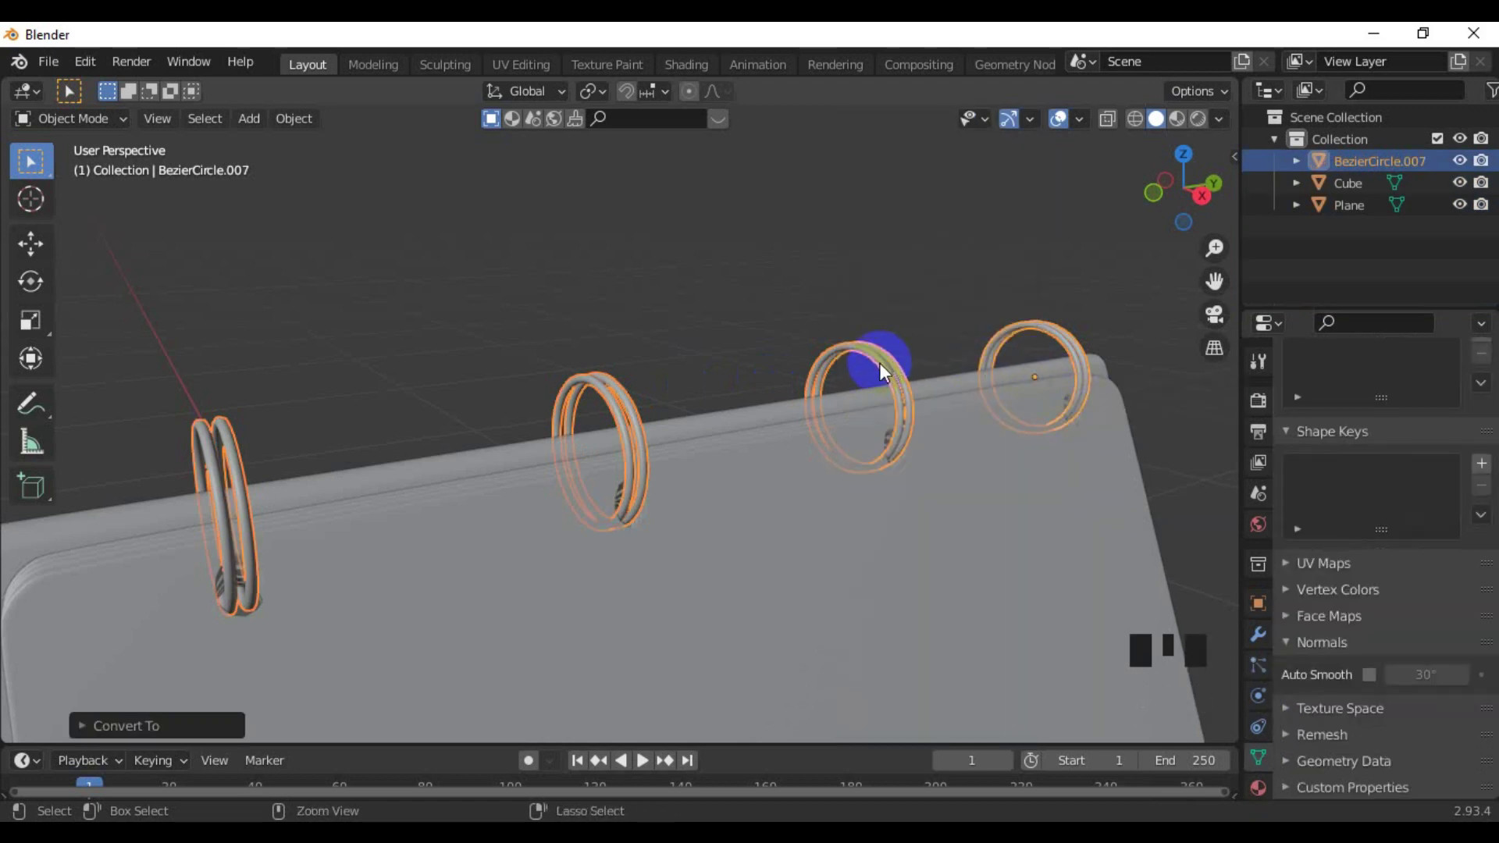
pyautogui.press('ctrl+2')
pyautogui.scroll(-3)
pyautogui.click(1025, 400)
pyautogui.middleClick(943, 435)
pyautogui.scroll(-3)
# Orbit around the calendar to inspect the threaded rings from several sides, ending in front view
pyautogui.moveTo(612, 447); pyautogui.dragTo(820, 459)
pyautogui.scroll(3)
pyautogui.moveTo(707, 491); pyautogui.dragTo(273, 469)
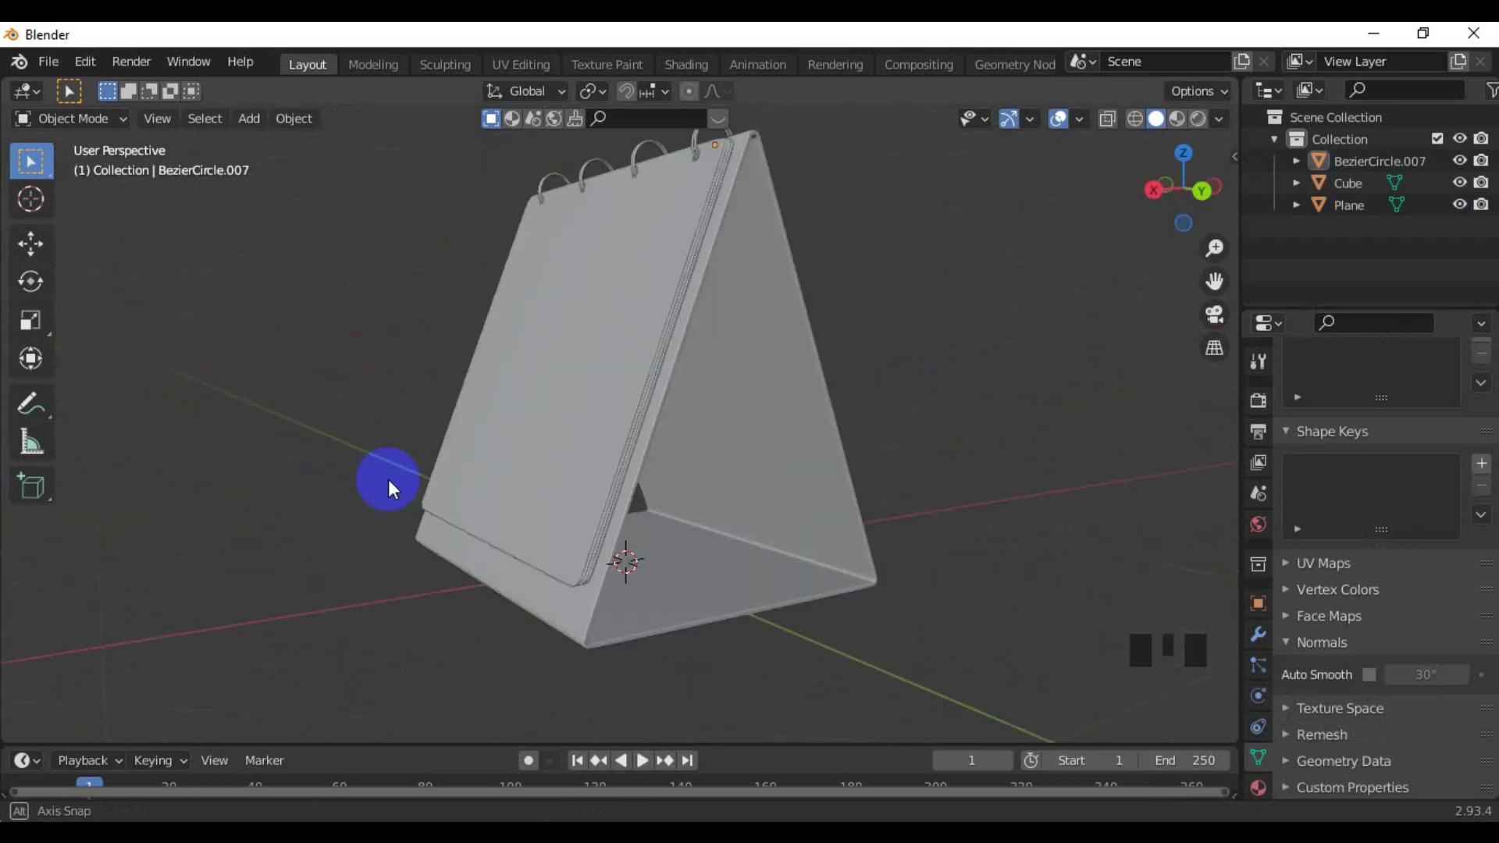
pyautogui.moveTo(585, 529); pyautogui.dragTo(701, 529)
pyautogui.scroll(3)
pyautogui.middleClick(709, 546)
pyautogui.scroll(-3)
pyautogui.moveTo(698, 477); pyautogui.dragTo(707, 534)
pyautogui.scroll(3)
pyautogui.moveTo(684, 474); pyautogui.dragTo(550, 451)
pyautogui.scroll(3)
pyautogui.scroll(-3)
pyautogui.moveTo(678, 458); pyautogui.dragTo(615, 419)
pyautogui.scroll(3)
pyautogui.scroll(-3)
pyautogui.moveTo(780, 456); pyautogui.dragTo(791, 403)
pyautogui.scroll(3)
pyautogui.scroll(3)
pyautogui.moveTo(621, 353); pyautogui.dragTo(656, 390)
pyautogui.scroll(-3)
pyautogui.moveTo(668, 361); pyautogui.dragTo(785, 441)
pyautogui.scroll(3)
pyautogui.press('KP_1')
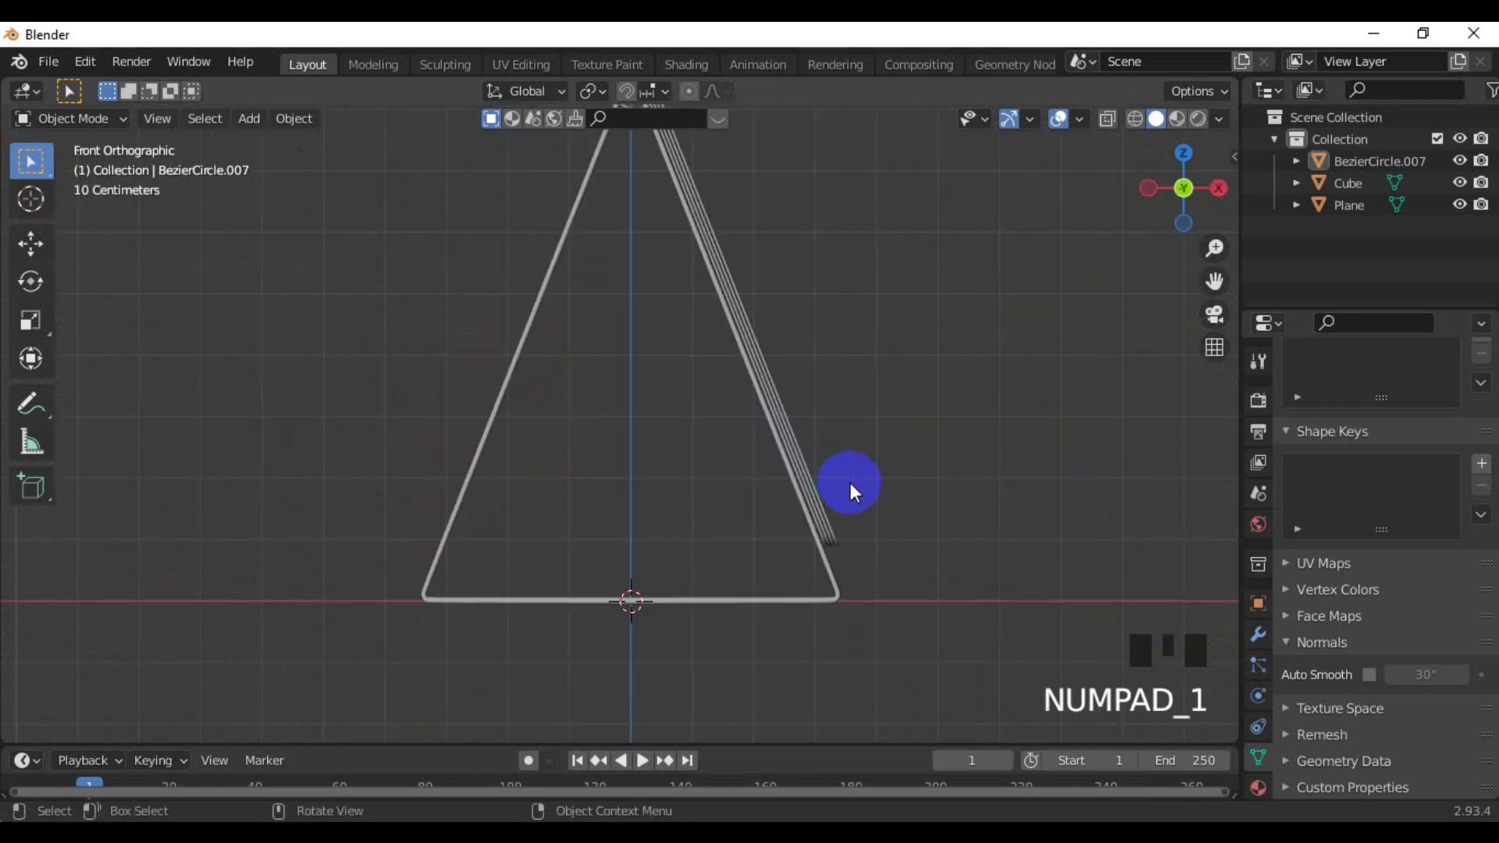
# Add a floor plane with Shift+A and scale it up into a large ground
pyautogui.moveTo(880, 528); pyautogui.dragTo(602, 544)
pyautogui.press('KP_1')
pyautogui.press('KP_3')
pyautogui.scroll(-3)
pyautogui.moveTo(714, 470); pyautogui.dragTo(653, 478)
pyautogui.press('KP_7')
pyautogui.press('shift+a')
pyautogui.scroll(-3)
pyautogui.press('s')
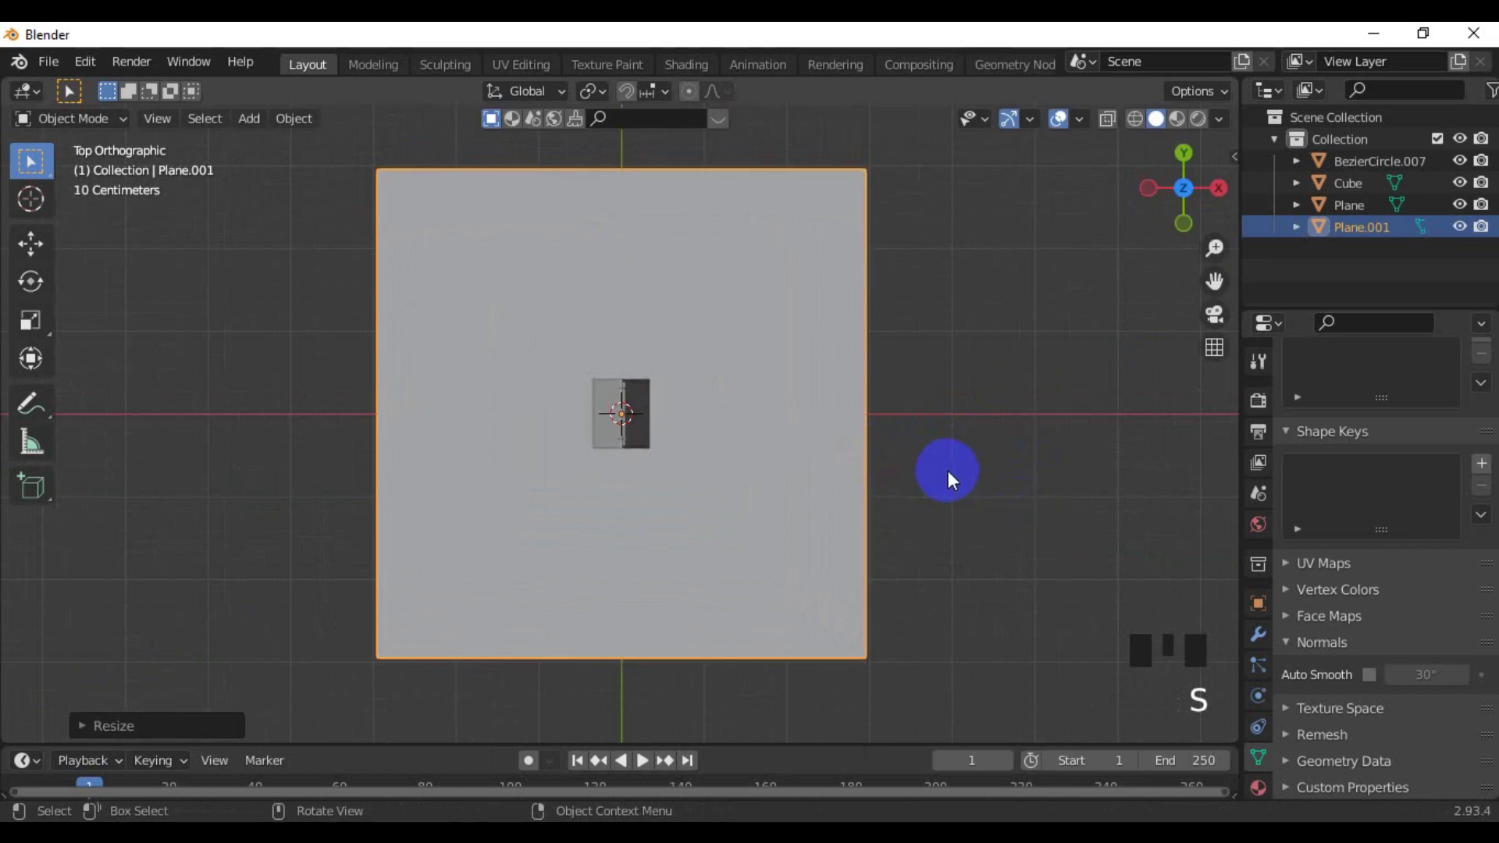
# From the front view, lower the calendar along Z so it rests on the floor plane
pyautogui.press('KP_1')
pyautogui.scroll(3)
pyautogui.click(563, 306)
pyautogui.press('g')
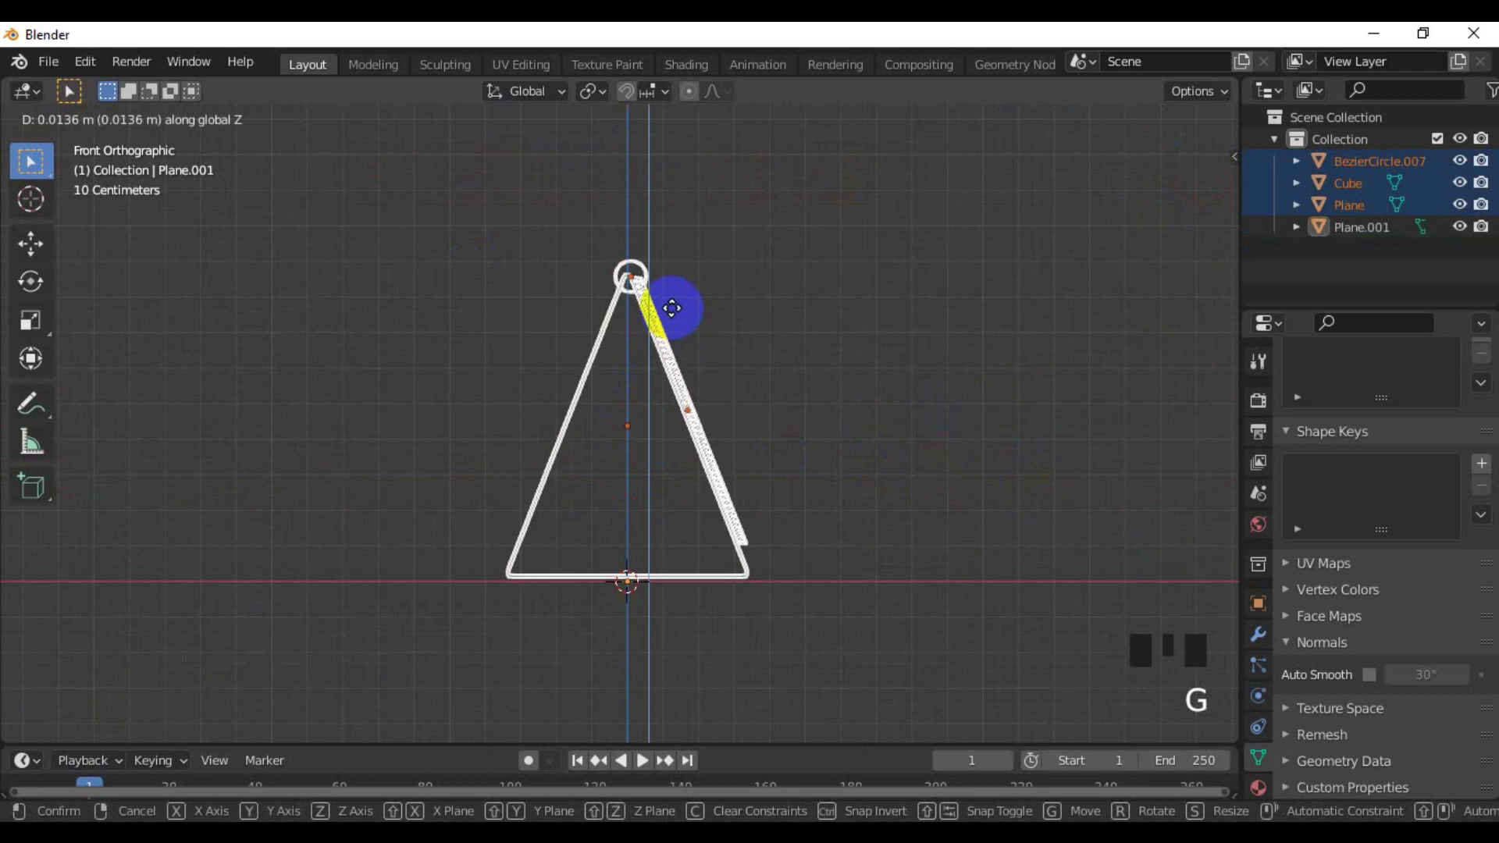
pyautogui.scroll(-3)
pyautogui.middleClick(780, 417)
pyautogui.scroll(-3)
pyautogui.moveTo(641, 476); pyautogui.dragTo(724, 499)
pyautogui.click(724, 499)
pyautogui.scroll(3)
pyautogui.scroll(-3)
pyautogui.moveTo(704, 497); pyautogui.dragTo(624, 475)
pyautogui.click(624, 475)
# From the top view, select everything and rotate it 90 degrees around the vertical axis
pyautogui.press('KP_7')
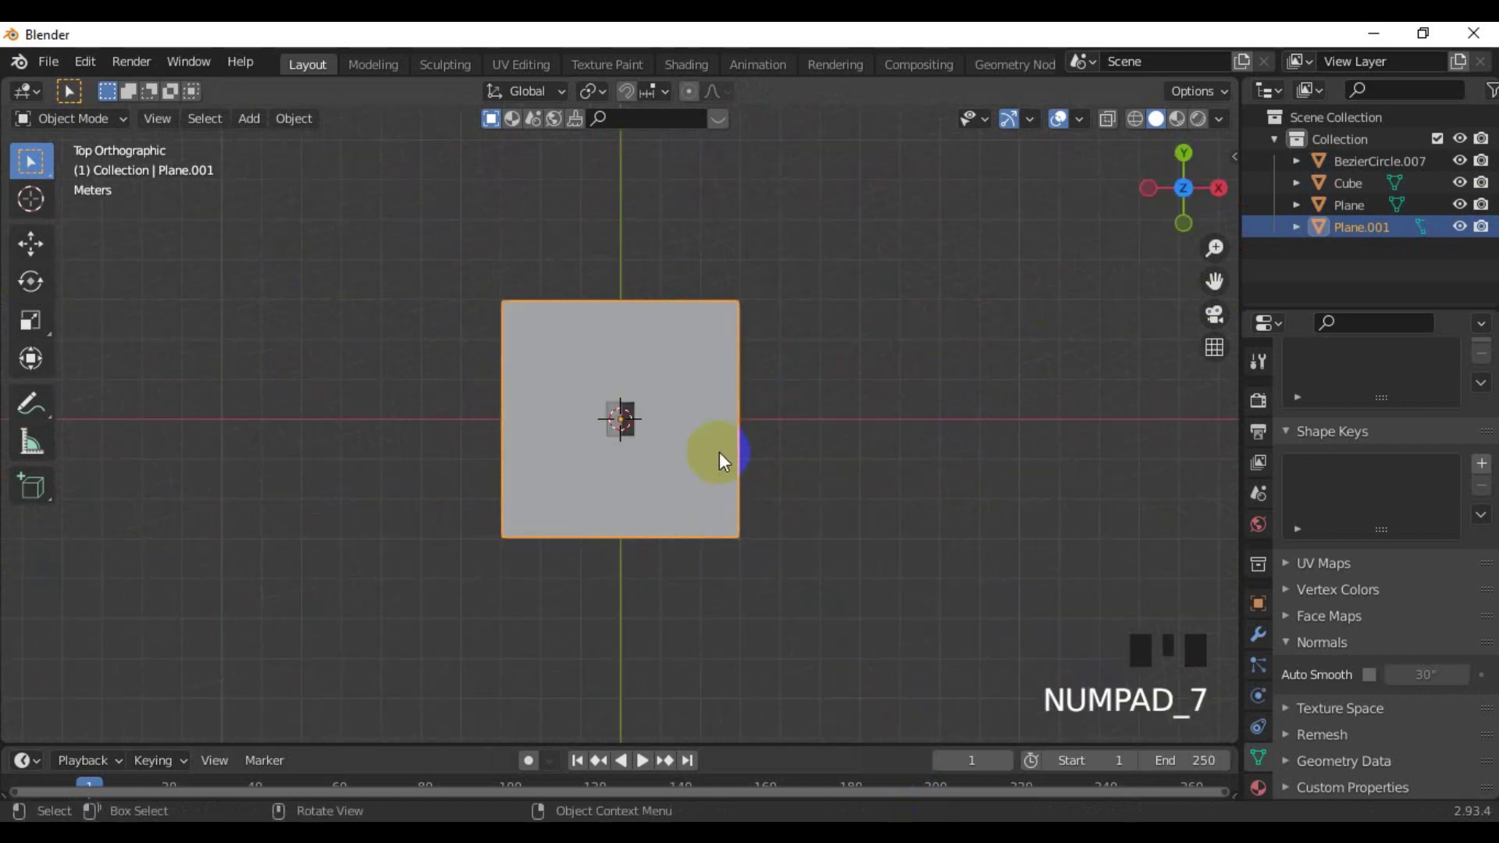
pyautogui.press('s')
pyautogui.scroll(3)
pyautogui.moveTo(707, 481); pyautogui.dragTo(656, 348)
pyautogui.scroll(-3)
pyautogui.press('KP_7')
pyautogui.click(467, 347)
pyautogui.press('r')
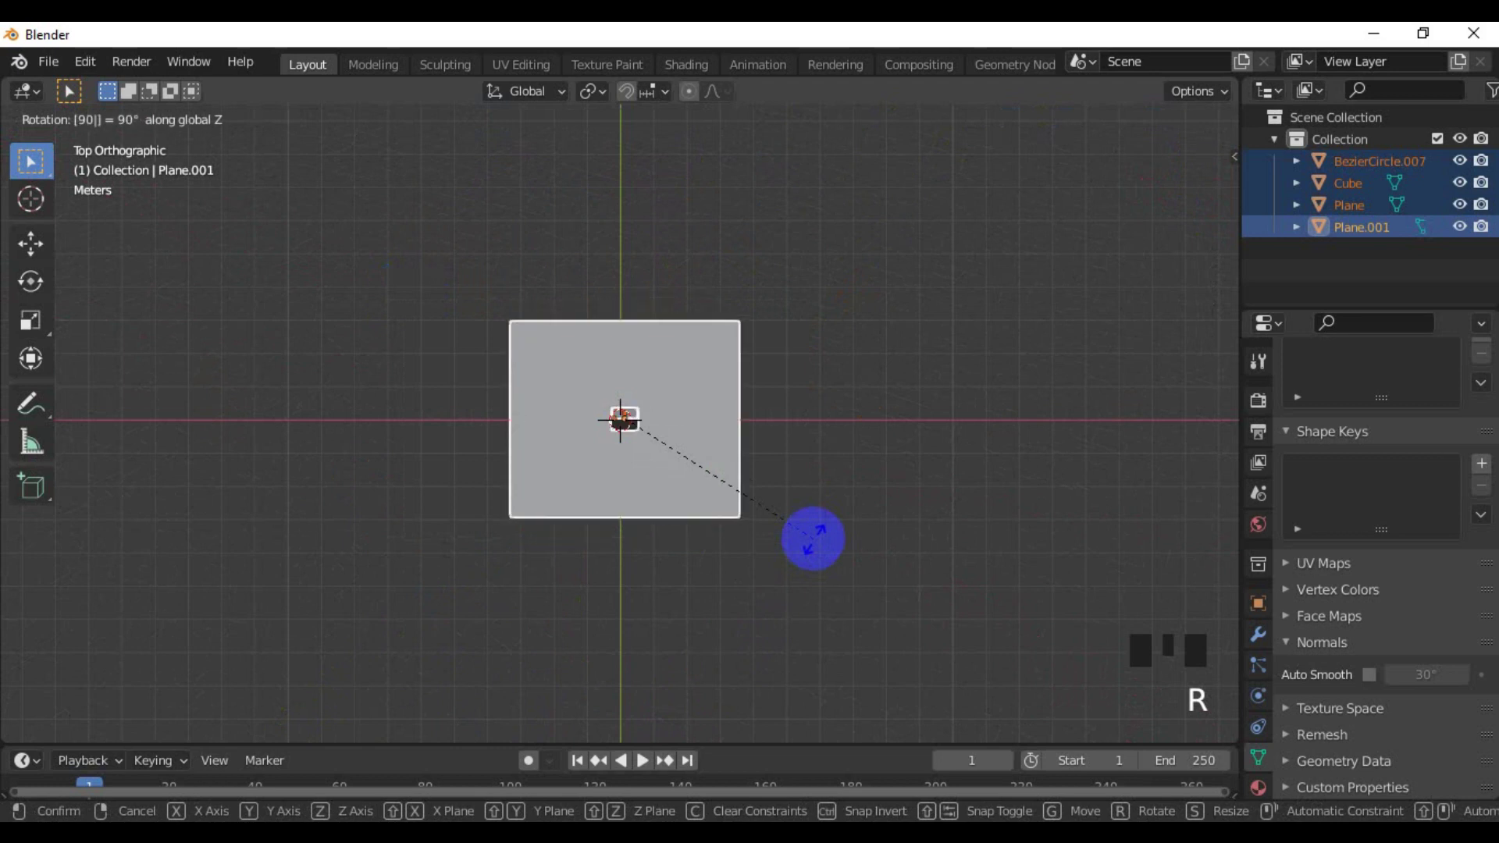
pyautogui.scroll(3)
pyautogui.press('r')
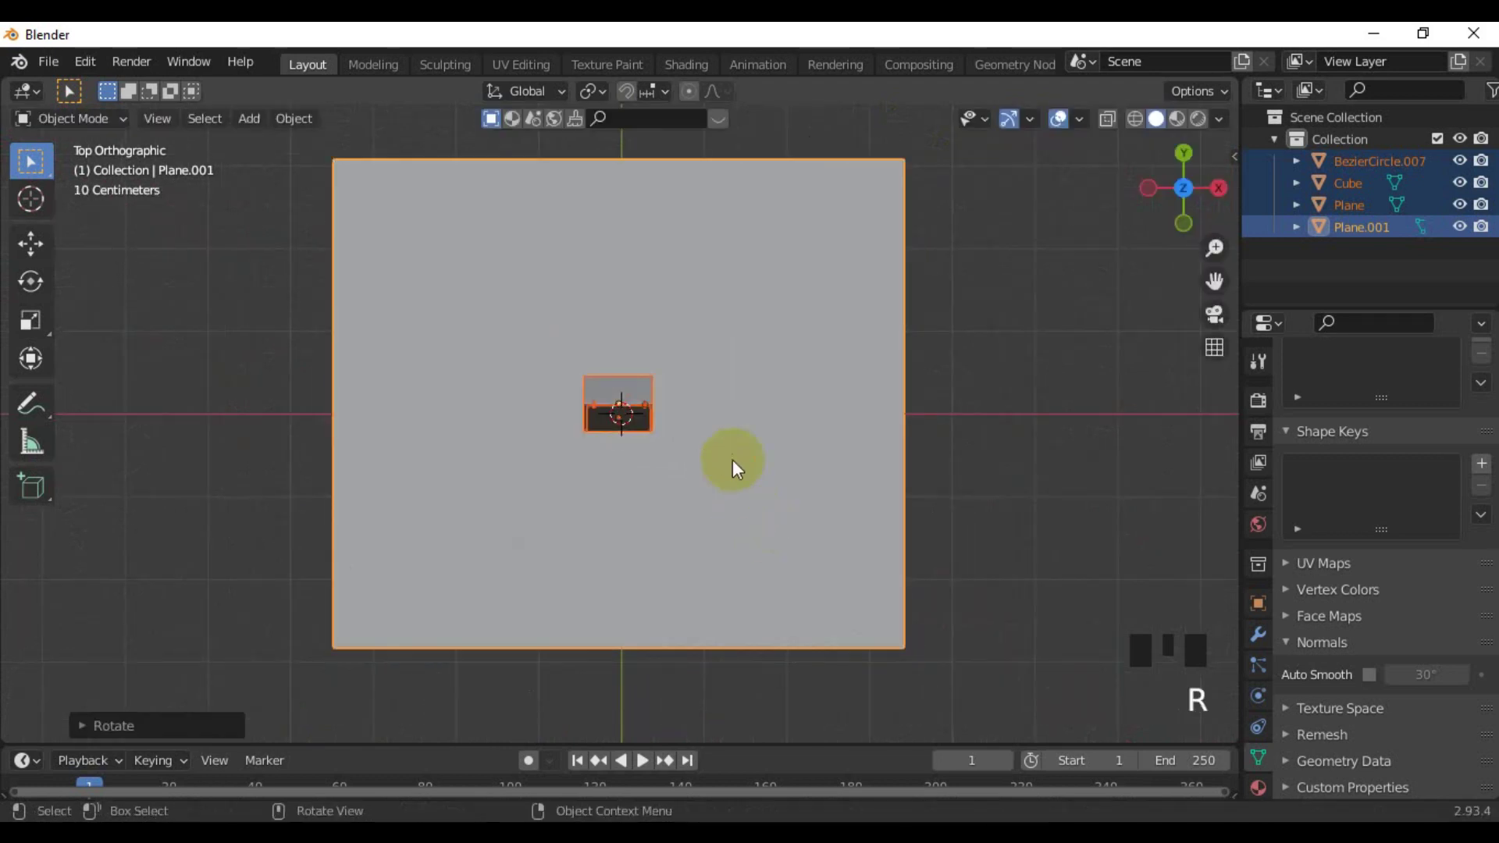
# Select only the floor plane and slide it into place beneath the calendar
pyautogui.scroll(-3)
pyautogui.click(931, 456)
pyautogui.click(747, 422)
pyautogui.press('g')
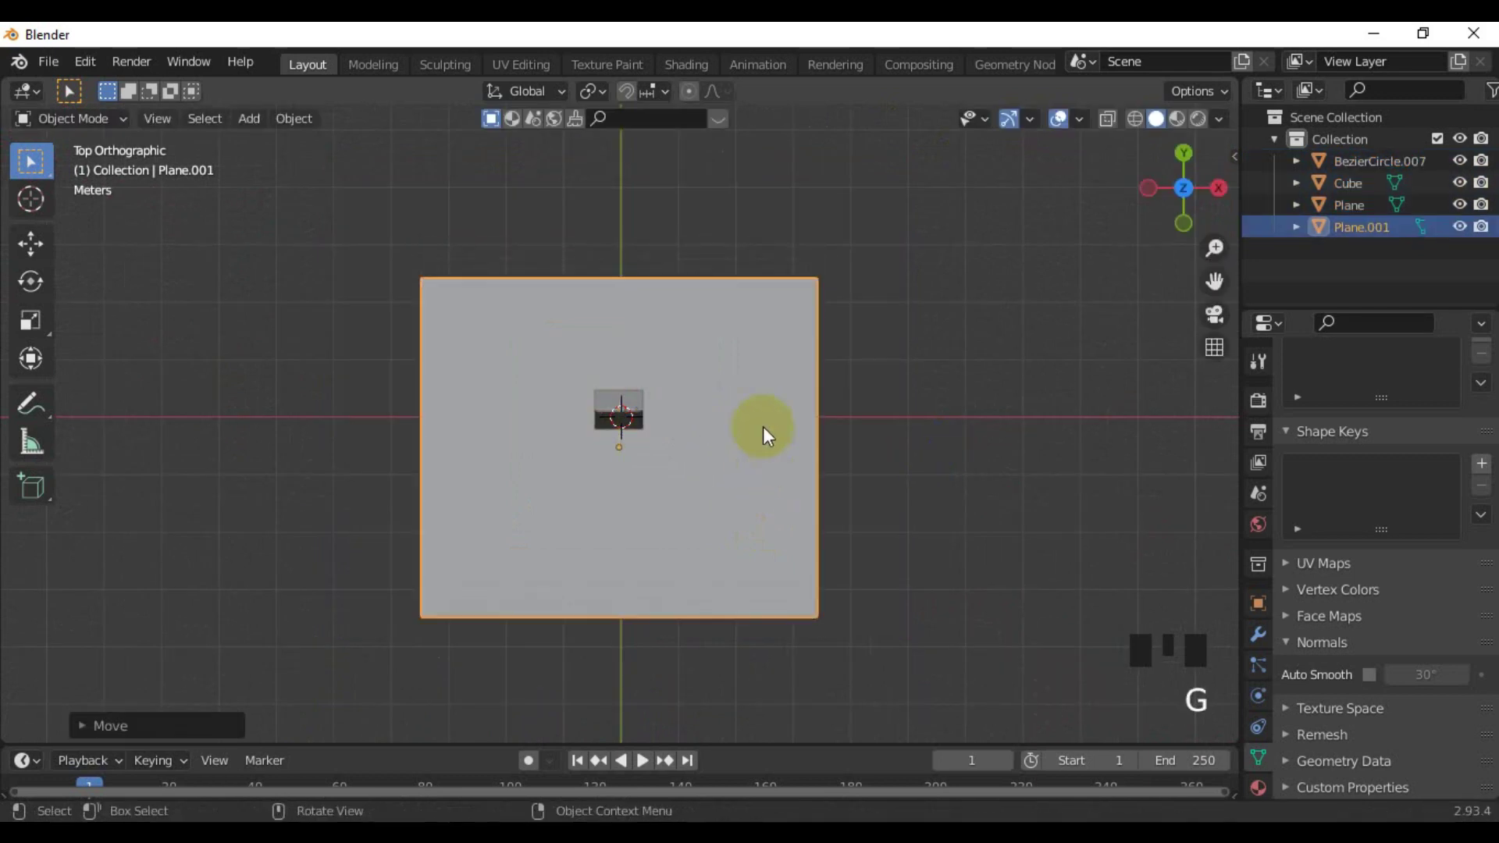
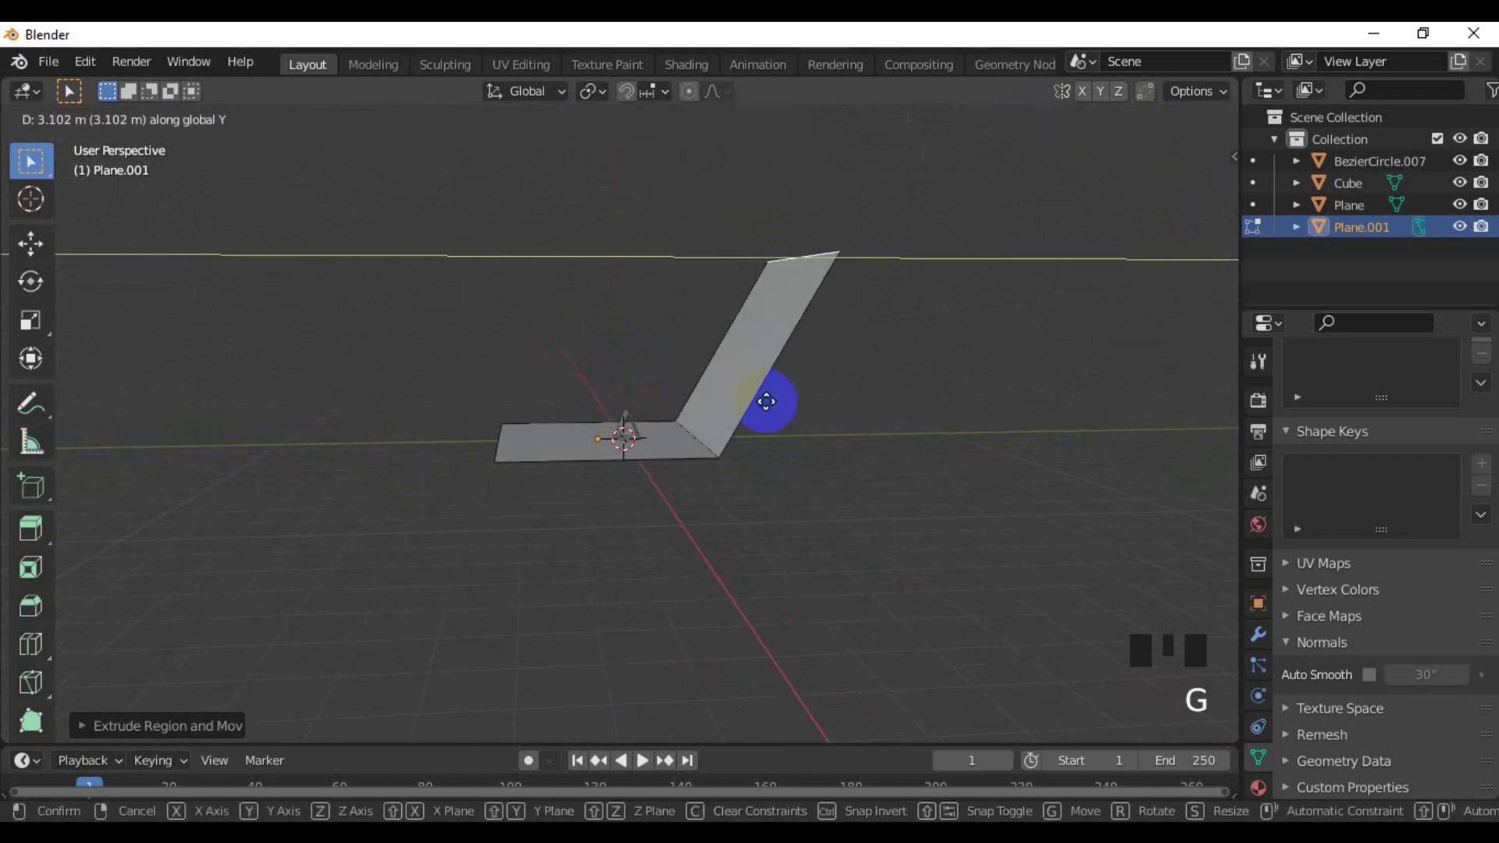
# Raise the plane's back edge into an upward curve and stretch it wide along X as a backdrop
pyautogui.press('g')
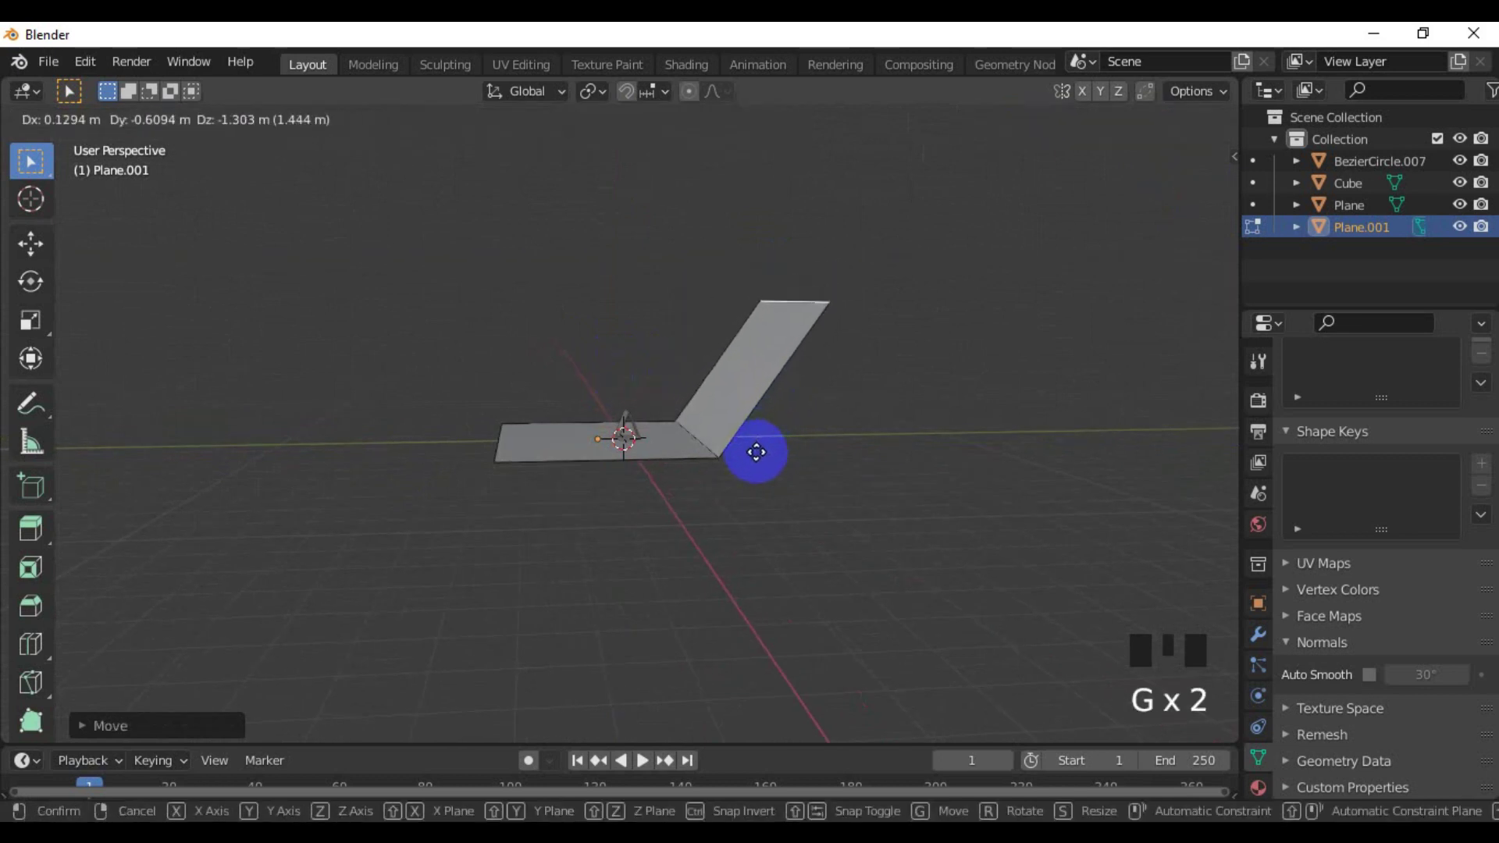
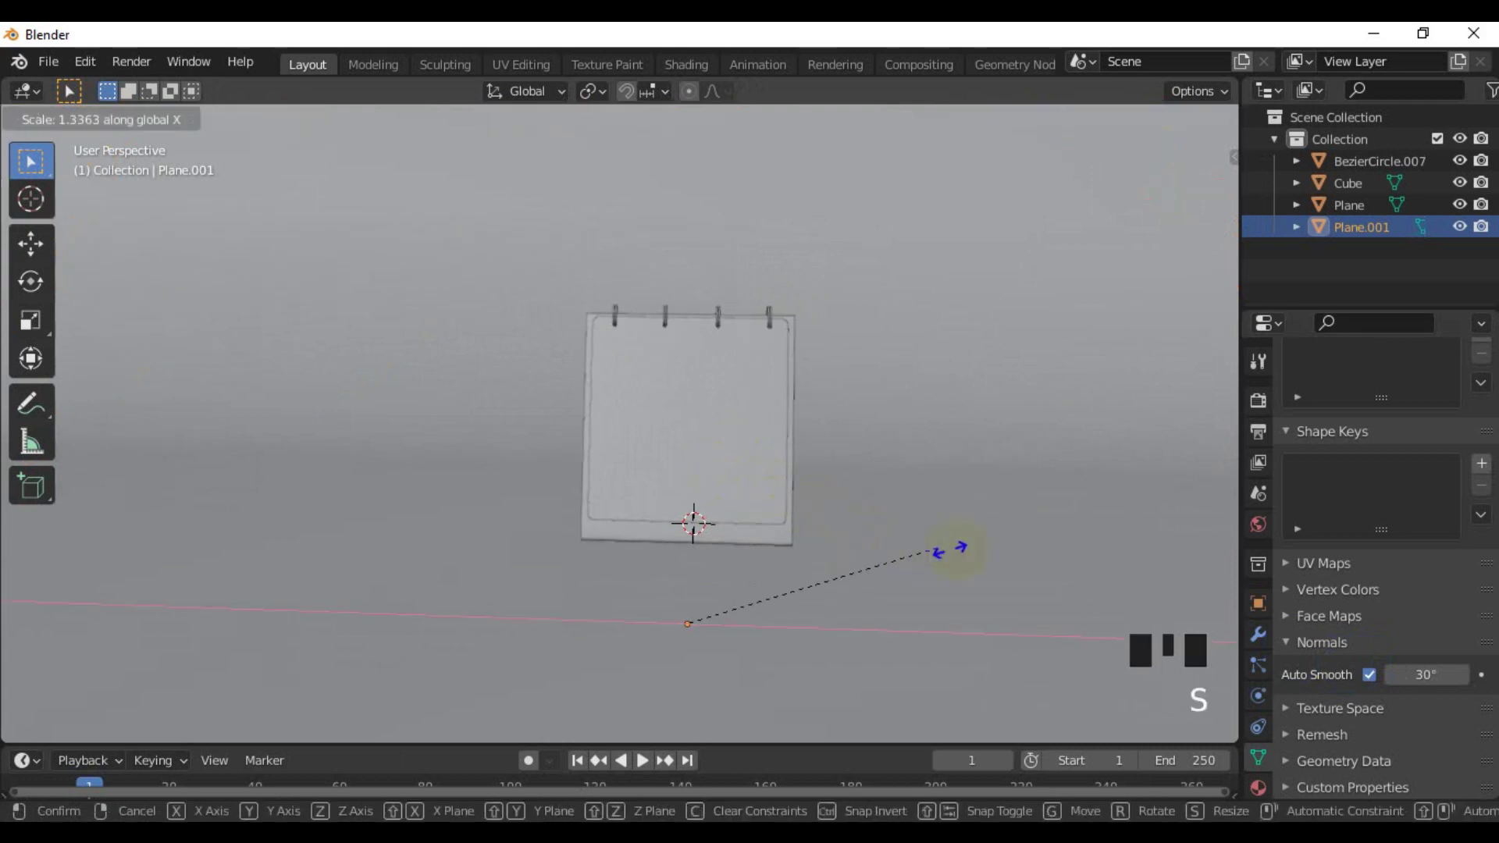
pyautogui.scroll(-3)
pyautogui.moveTo(691, 523); pyautogui.dragTo(909, 563)
pyautogui.scroll(3)
pyautogui.moveTo(770, 536); pyautogui.dragTo(676, 464)
pyautogui.scroll(-3)
pyautogui.moveTo(644, 533); pyautogui.dragTo(785, 596)
pyautogui.click(785, 596)
pyautogui.moveTo(712, 539); pyautogui.dragTo(818, 600)
pyautogui.click(819, 599)
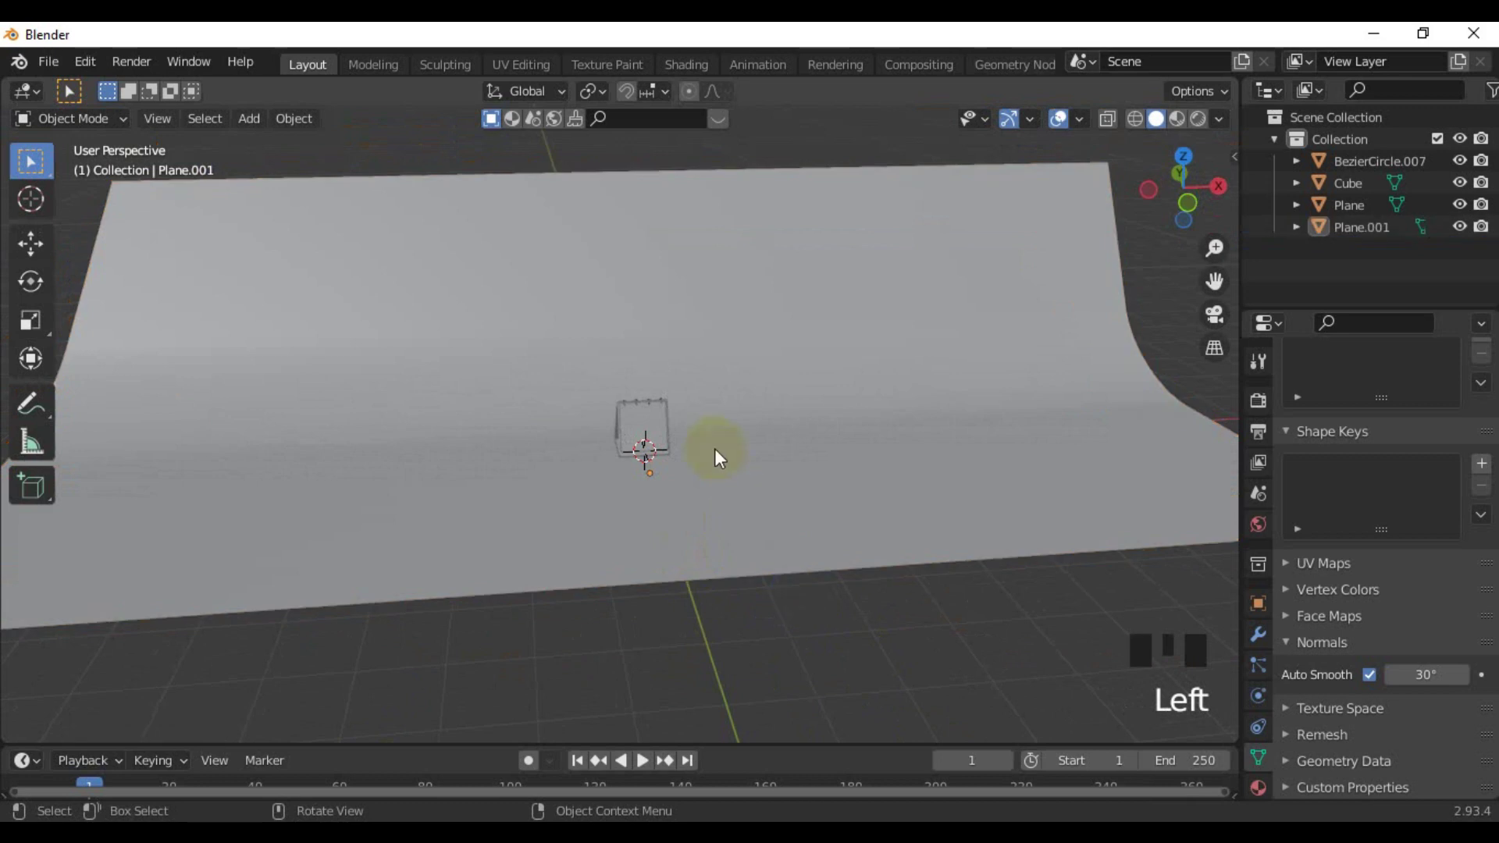
# Add a camera aligned to the front view at 4000×3000 output and look through it
pyautogui.press('KP_1')
pyautogui.scroll(3)
pyautogui.press('shift+a')
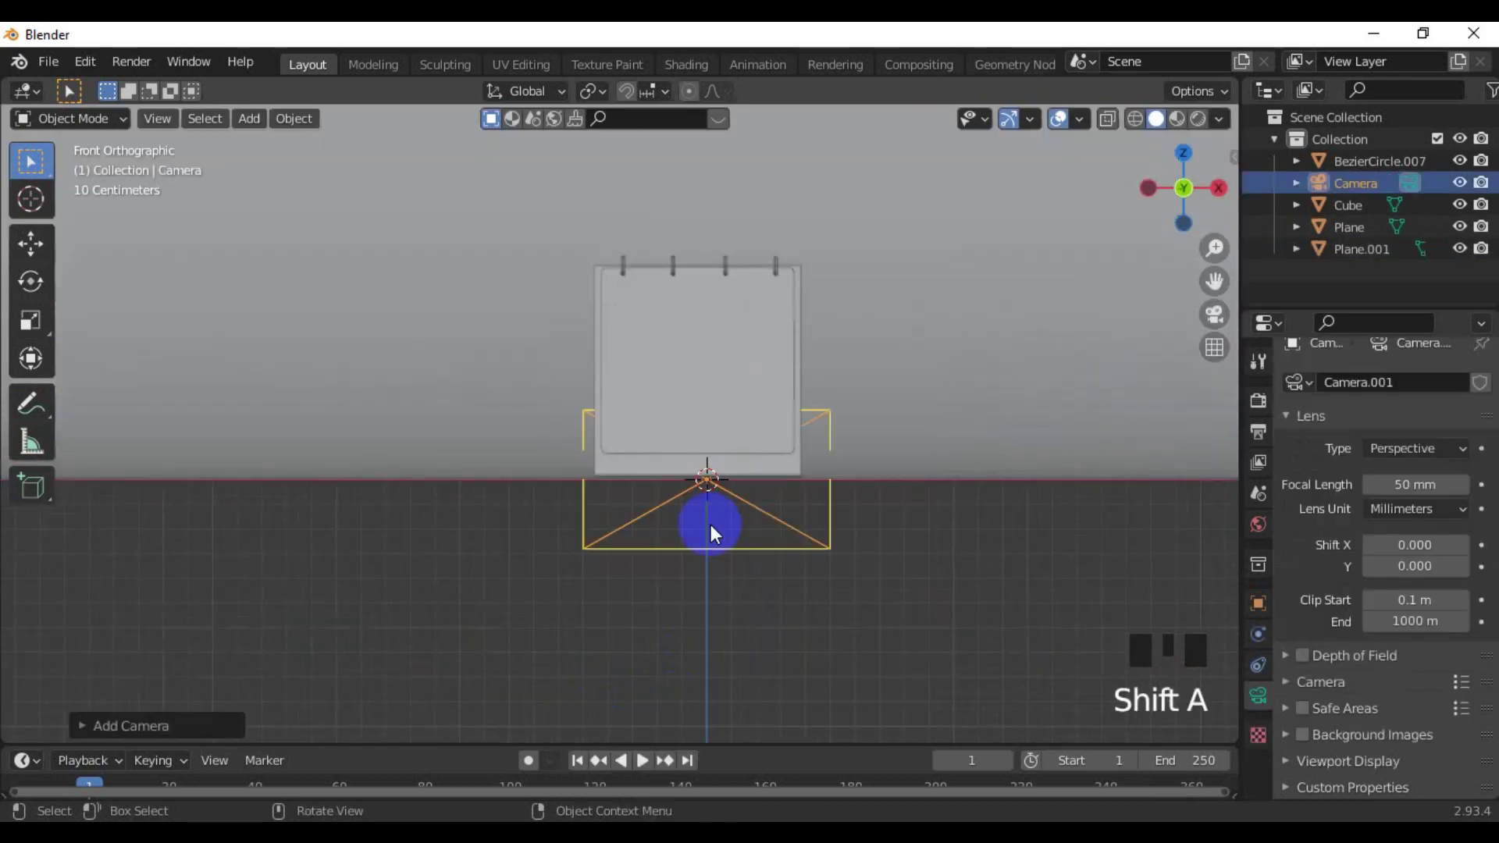
pyautogui.press('n')
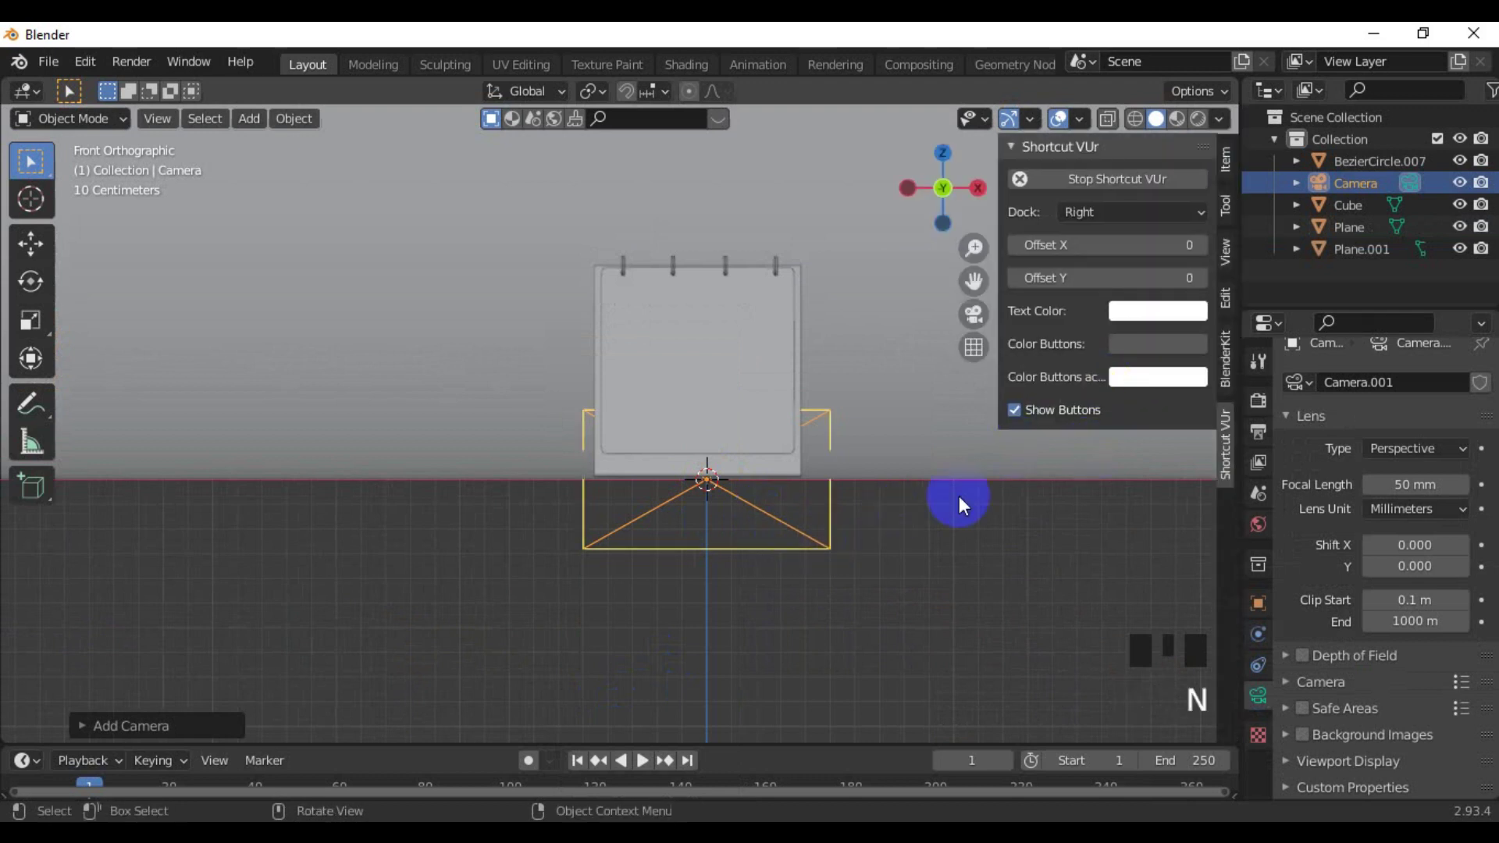
pyautogui.press('n')
pyautogui.press('n')
pyautogui.click(1221, 250)
pyautogui.press('n')
pyautogui.press('KP_0')
# Frame the calendar in the camera view and lock the camera to the view
pyautogui.scroll(-3)
pyautogui.moveTo(714, 435); pyautogui.dragTo(700, 488)
pyautogui.scroll(-3)
pyautogui.moveTo(699, 492); pyautogui.dragTo(700, 502)
pyautogui.scroll(-3)
pyautogui.moveTo(700, 502); pyautogui.dragTo(1260, 458)
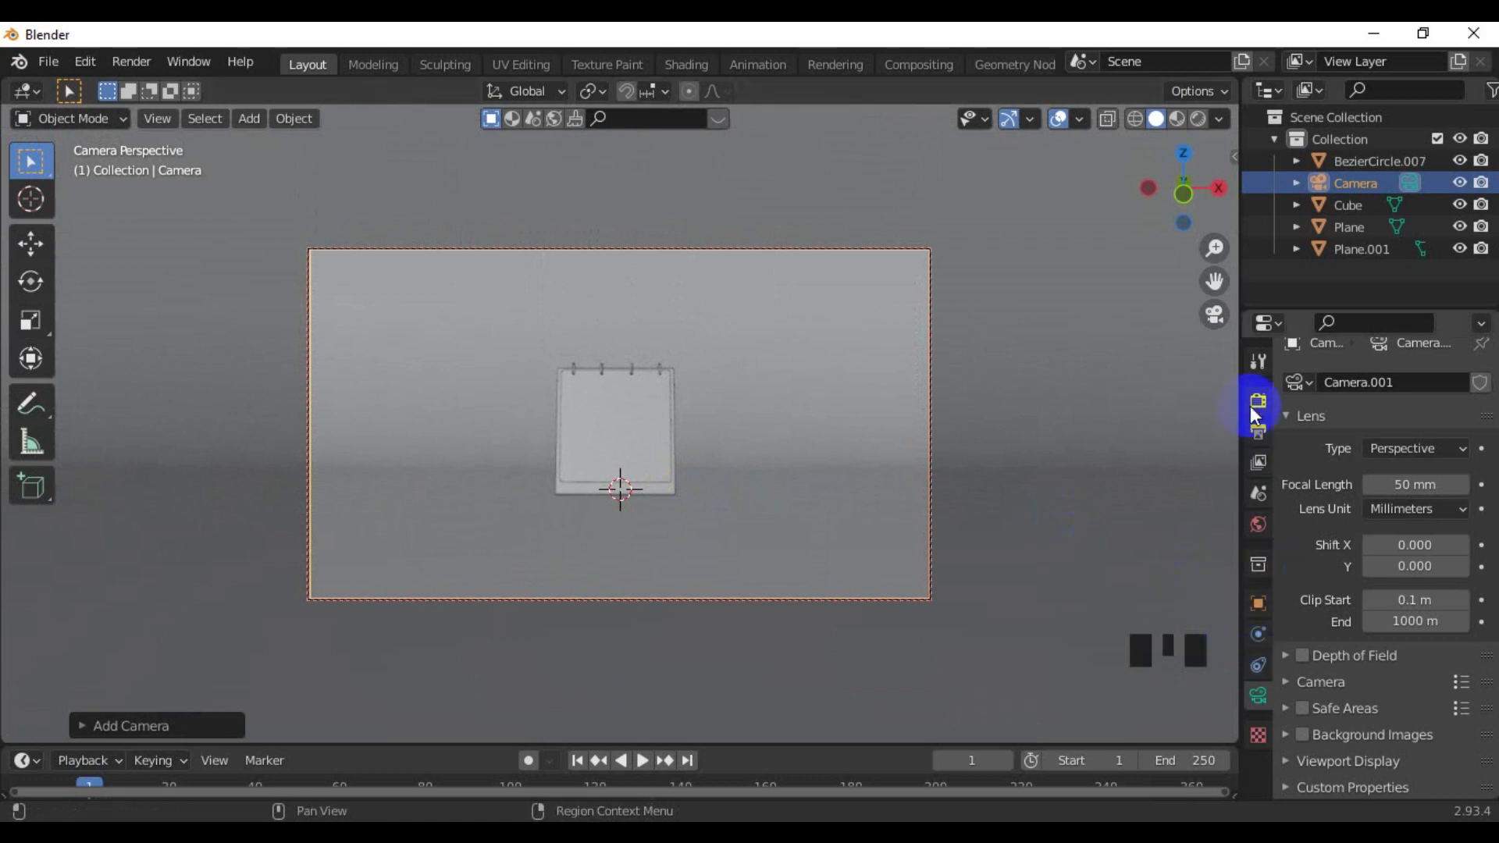
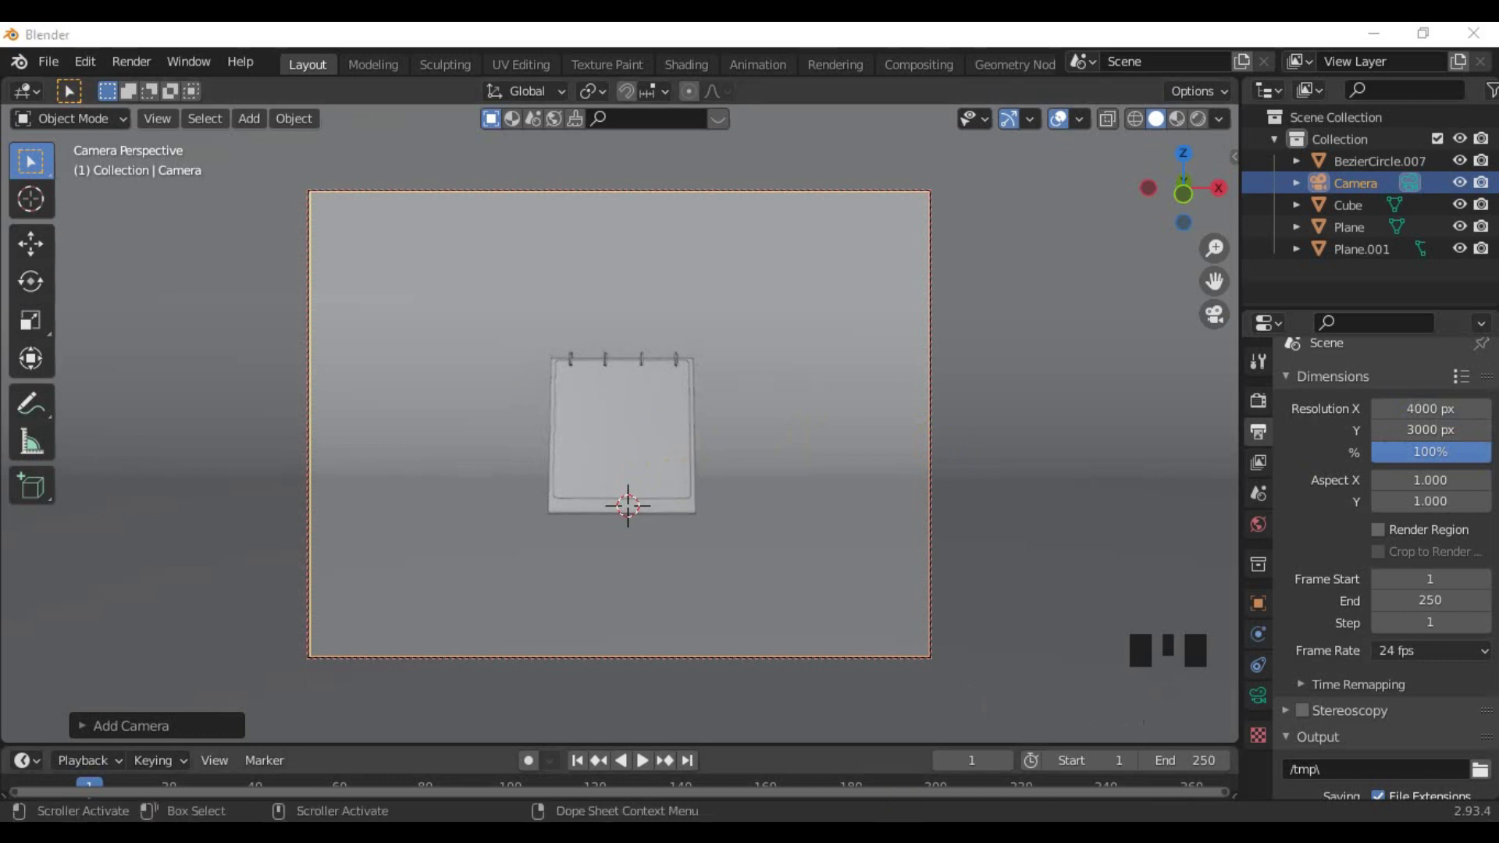
pyautogui.scroll(3)
pyautogui.moveTo(637, 573); pyautogui.dragTo(642, 569)
pyautogui.scroll(3)
pyautogui.scroll(-3)
pyautogui.press('n')
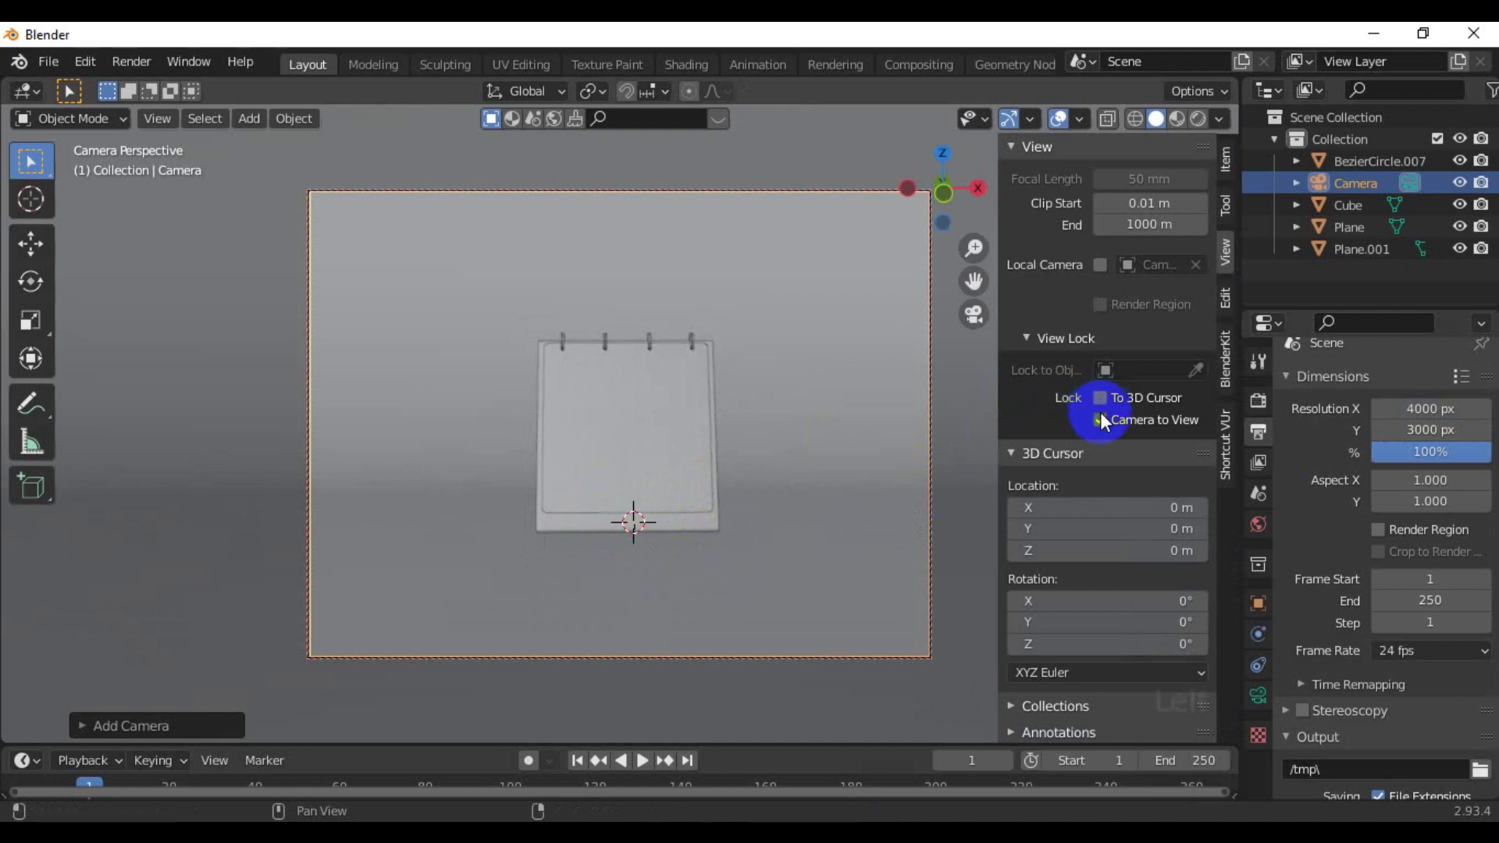
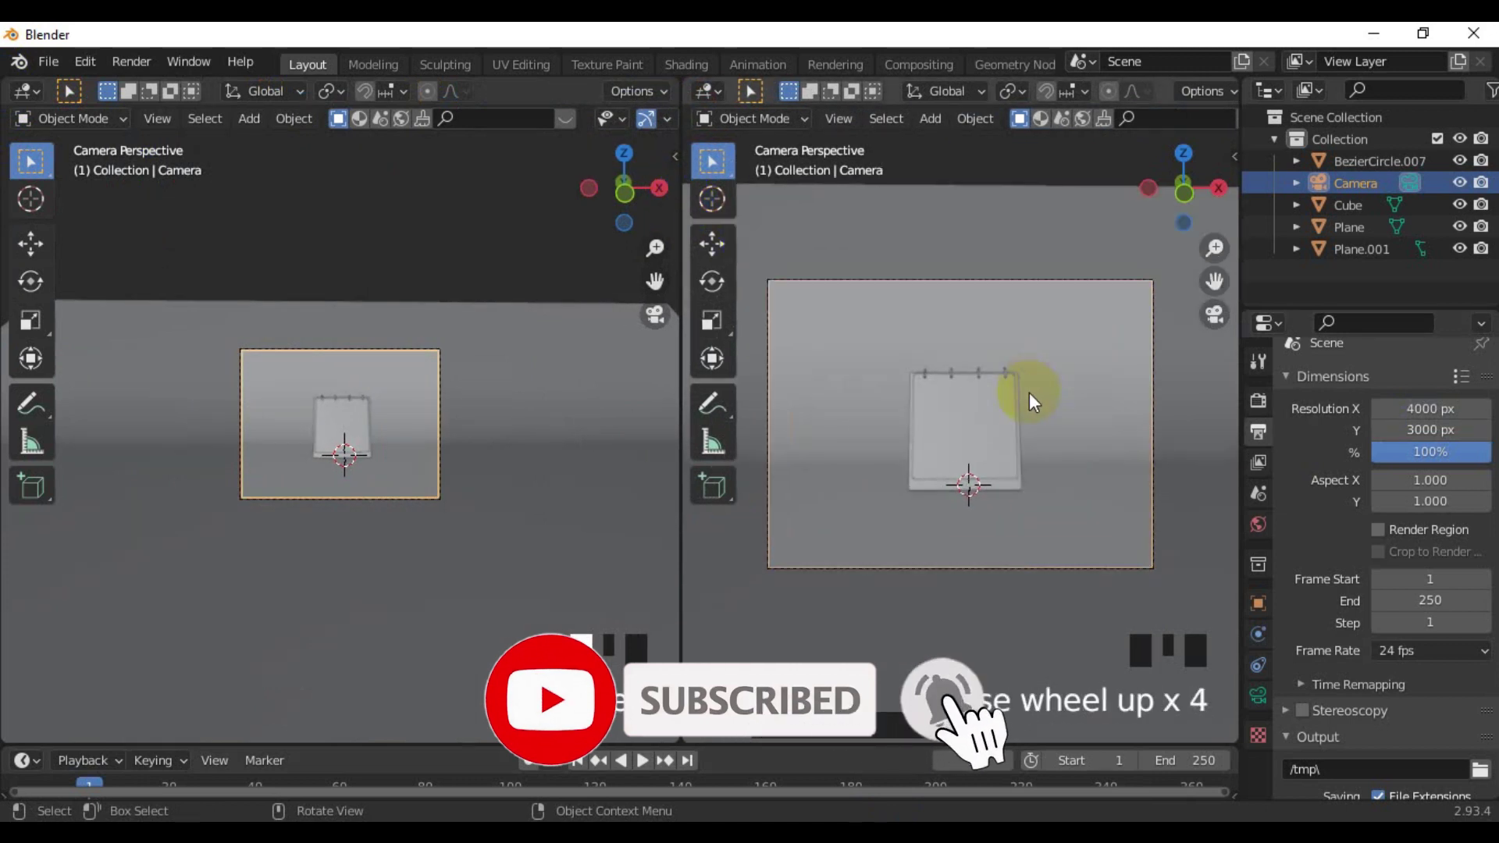
# Split off a working viewport beside the camera view and orbit it around the scene
pyautogui.press('t')
pyautogui.scroll(3)
pyautogui.scroll(3)
pyautogui.scroll(-3)
pyautogui.moveTo(368, 468); pyautogui.dragTo(239, 488)
pyautogui.scroll(-3)
pyautogui.moveTo(326, 485); pyautogui.dragTo(303, 390)
# Add a new plane and tilt it at an angle on one axis
pyautogui.press('shift+a')
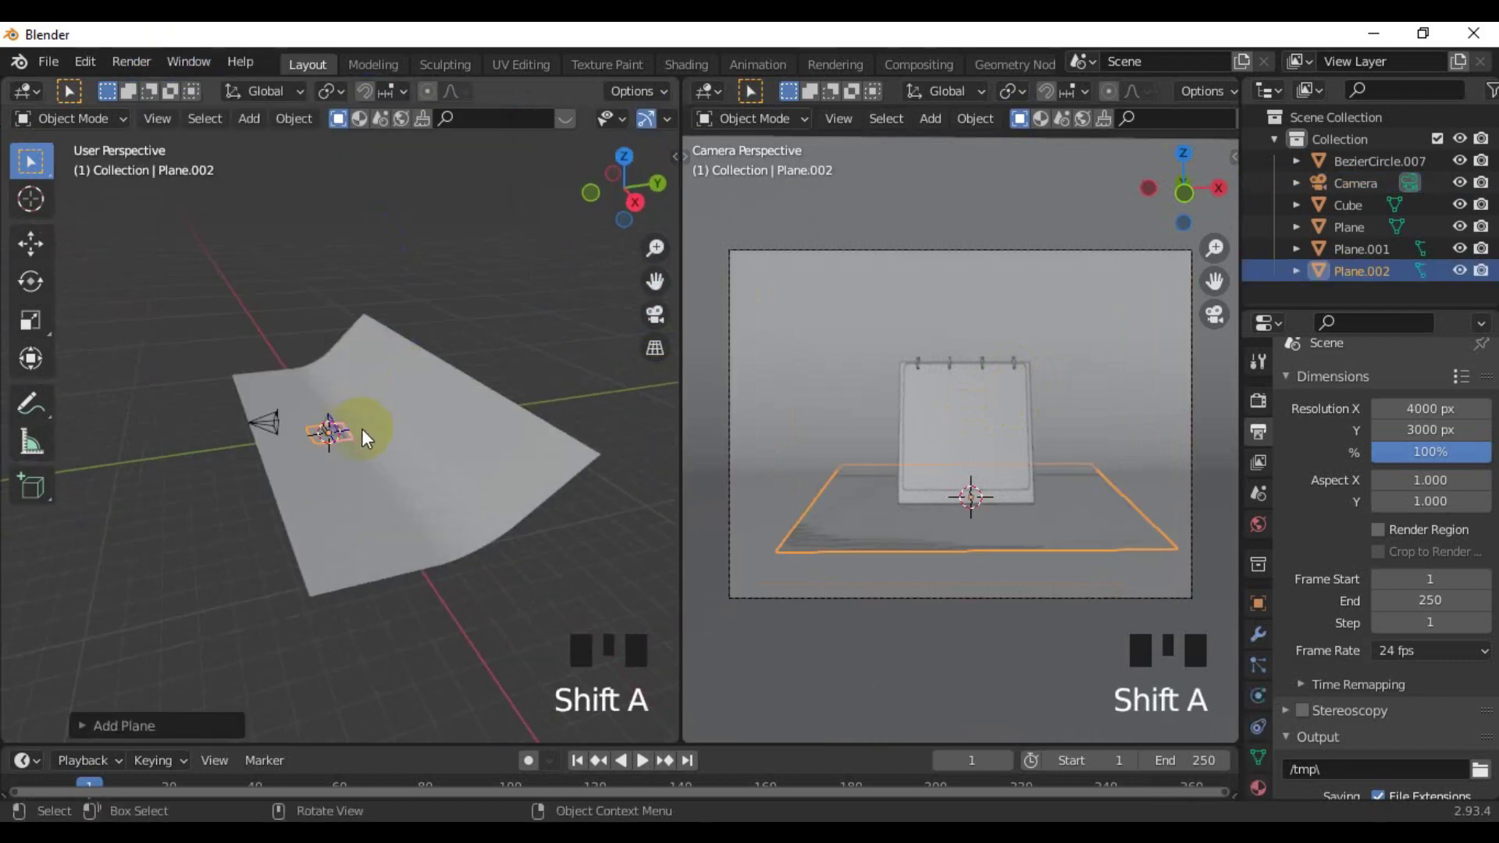
pyautogui.press('KP_3')
pyautogui.scroll(3)
pyautogui.moveTo(412, 484); pyautogui.dragTo(497, 530)
pyautogui.scroll(-3)
pyautogui.press('g')
pyautogui.press('r')
pyautogui.press('s')
# In side and top views, move the tilted plane up beside the calendar and turn it toward it
pyautogui.press('g')
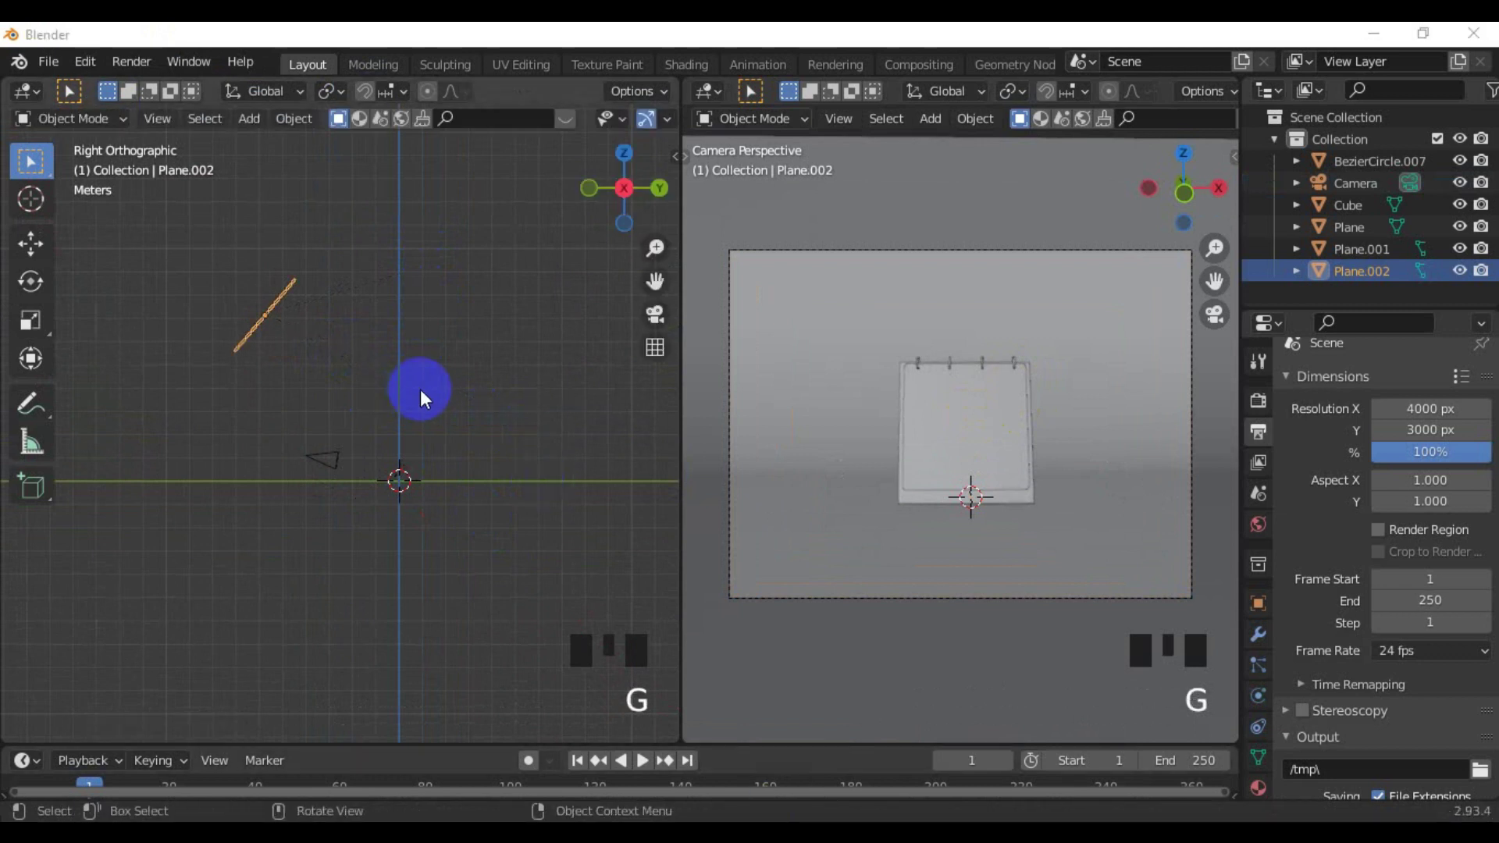
pyautogui.click(260, 322)
pyautogui.press('g')
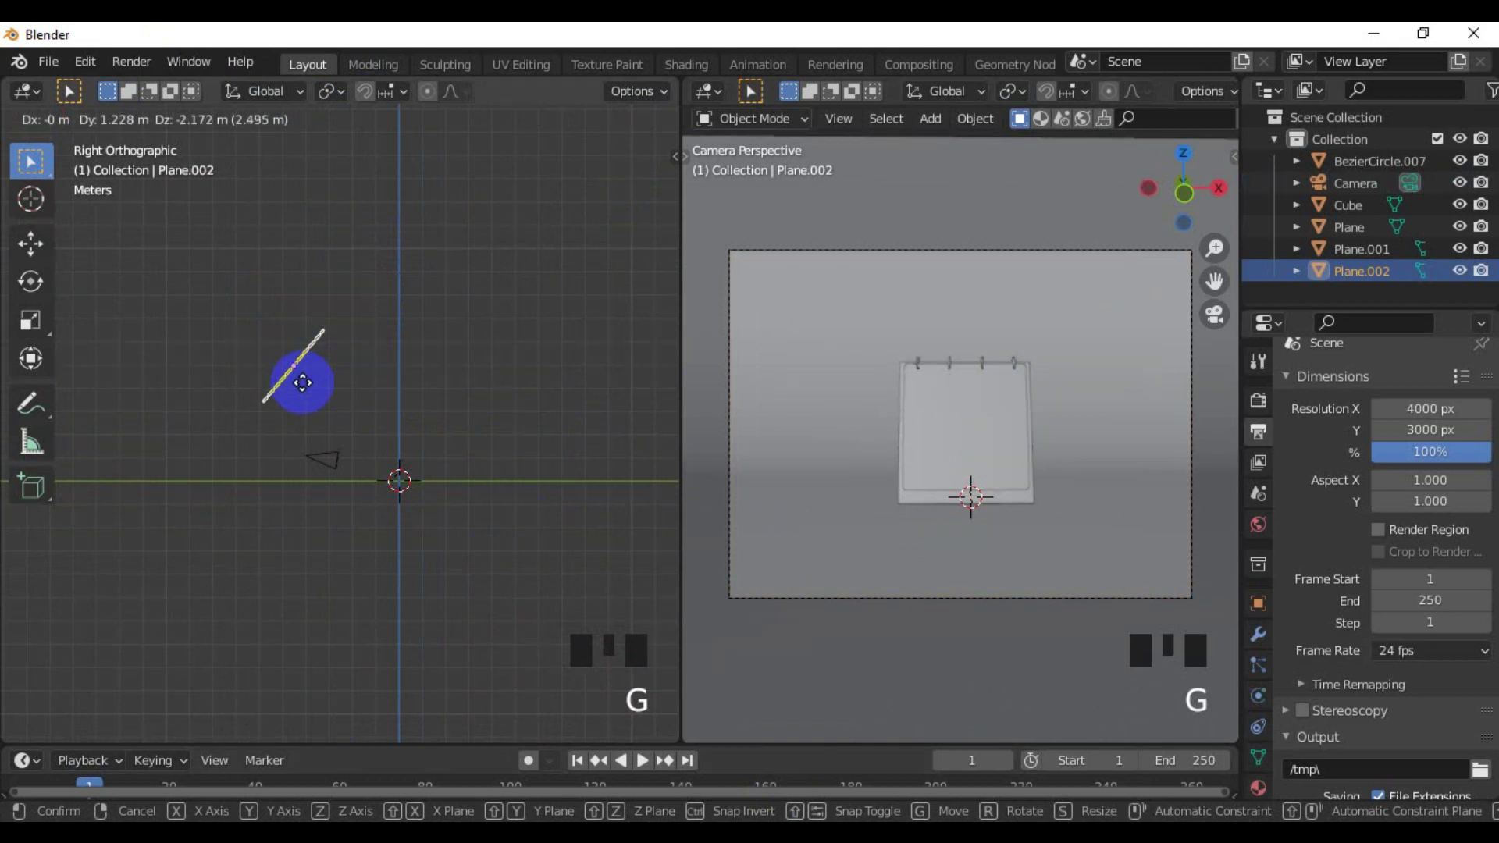
pyautogui.press('KP_7')
pyautogui.press('g')
pyautogui.press('r')
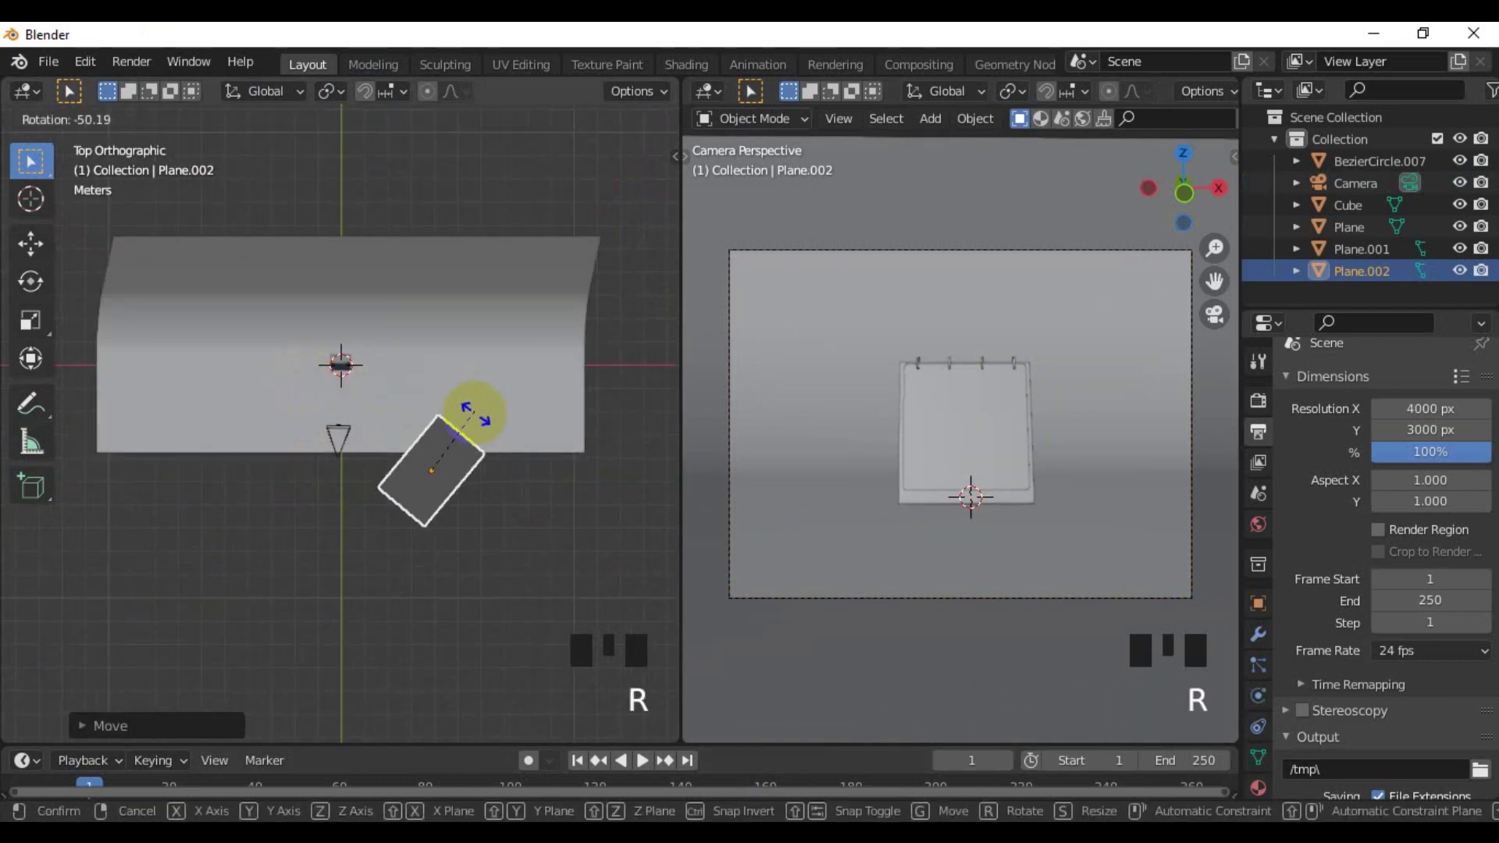
pyautogui.press('g')
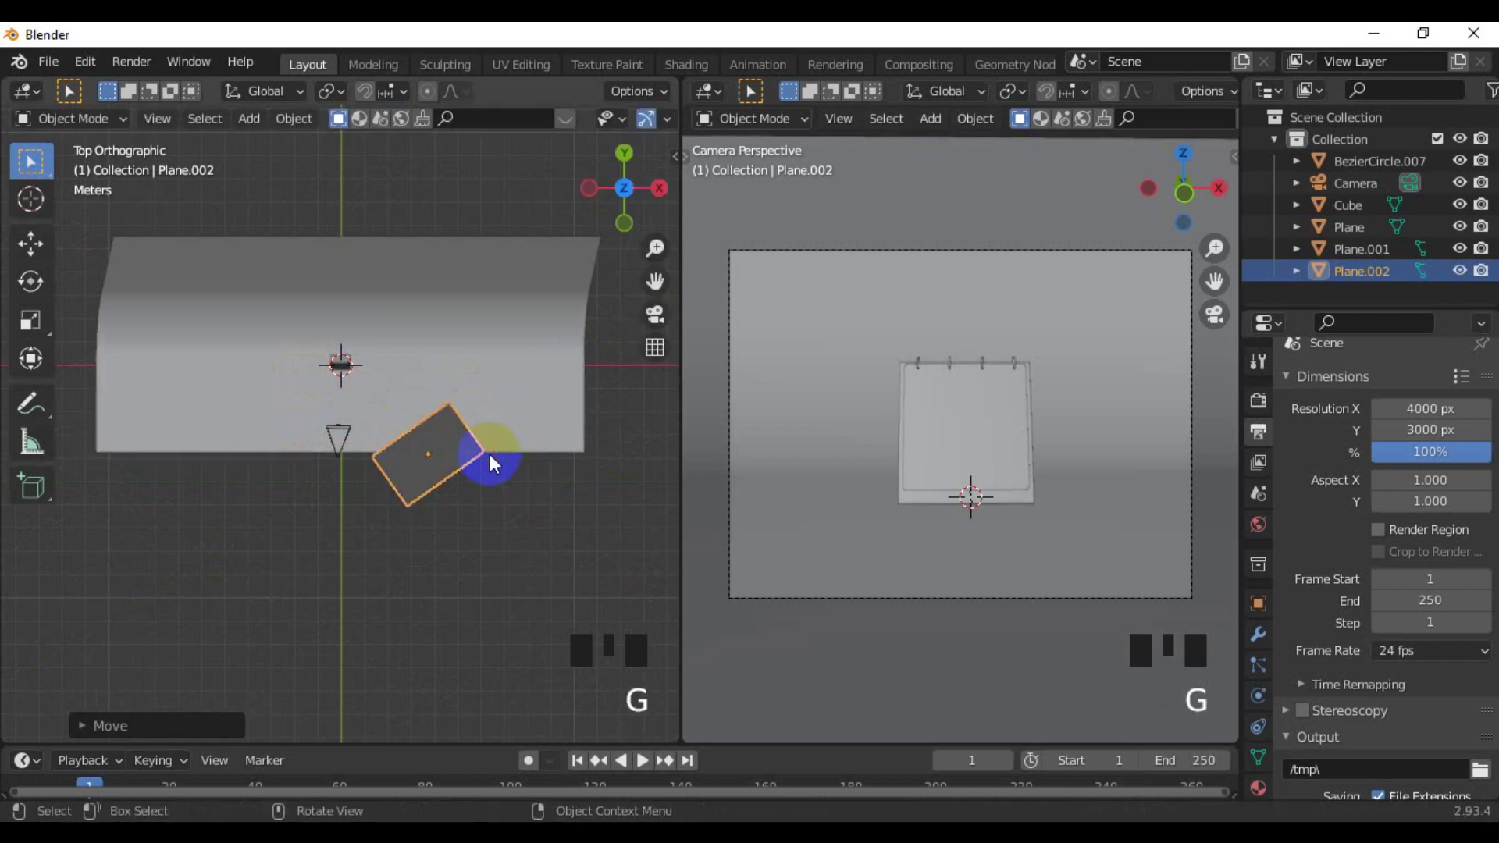
pyautogui.press('r')
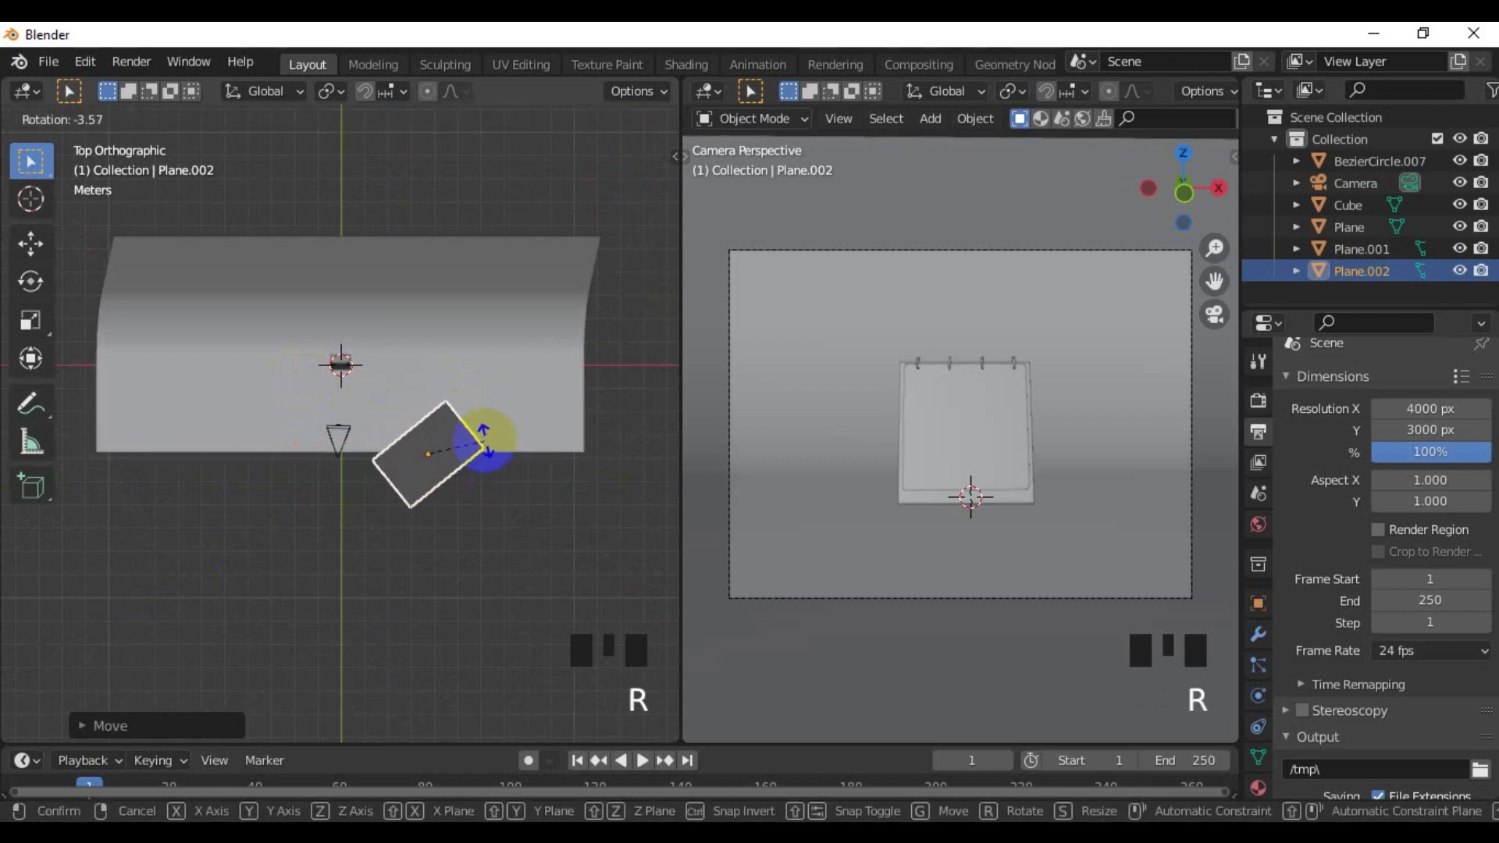
# Switch the camera viewport to Rendered shading for a live preview
pyautogui.scroll(3)
pyautogui.moveTo(325, 493); pyautogui.dragTo(360, 398)
pyautogui.scroll(3)
pyautogui.moveTo(354, 435); pyautogui.dragTo(397, 554)
pyautogui.scroll(3)
pyautogui.moveTo(420, 556); pyautogui.dragTo(317, 478)
pyautogui.scroll(-3)
pyautogui.moveTo(483, 468); pyautogui.dragTo(1109, 123)
pyautogui.scroll(-3)
pyautogui.scroll(-3)
pyautogui.click(1203, 132)
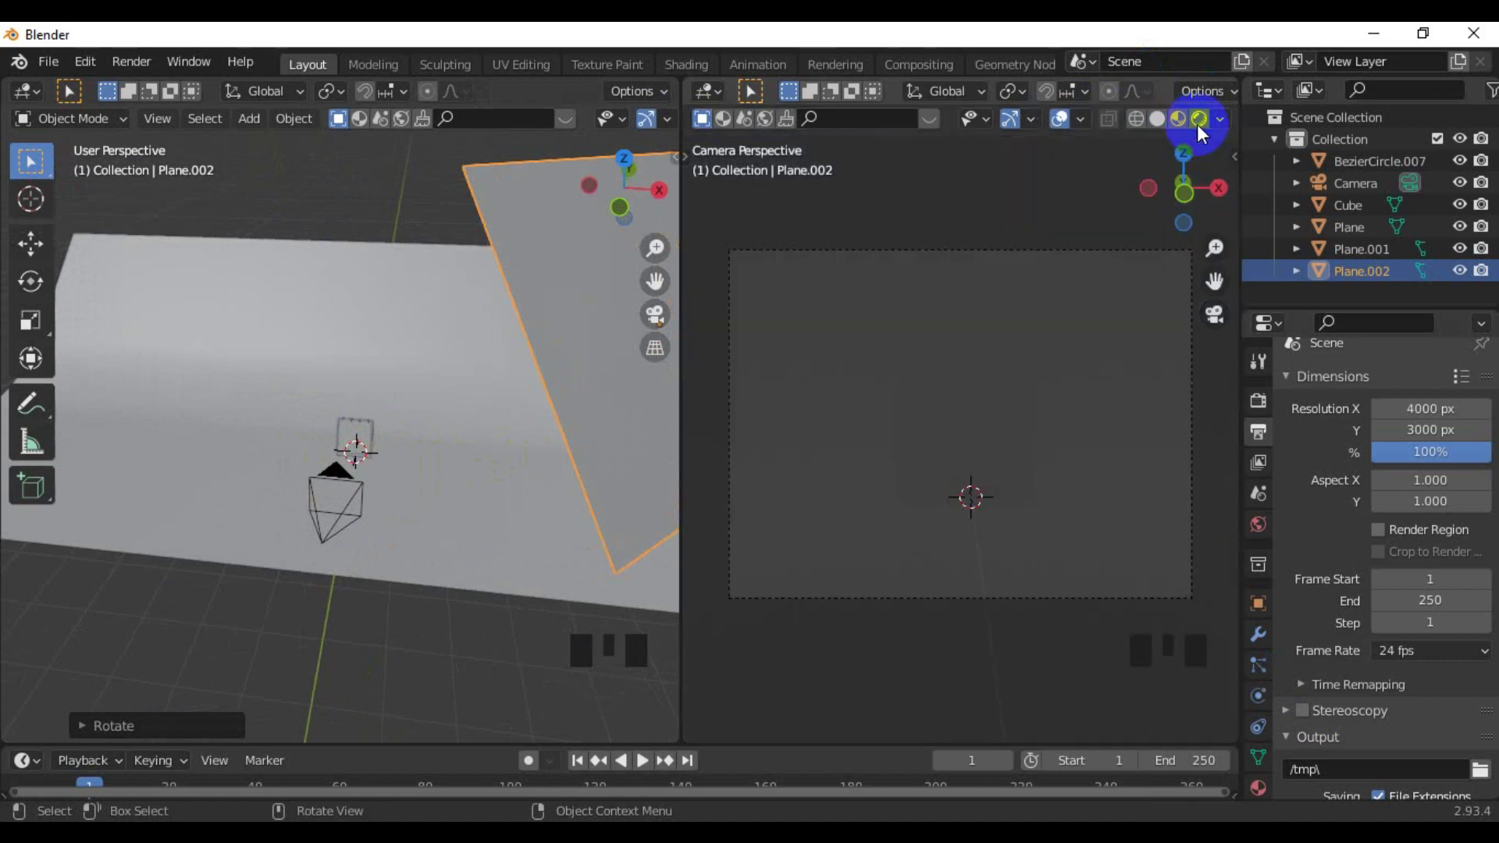
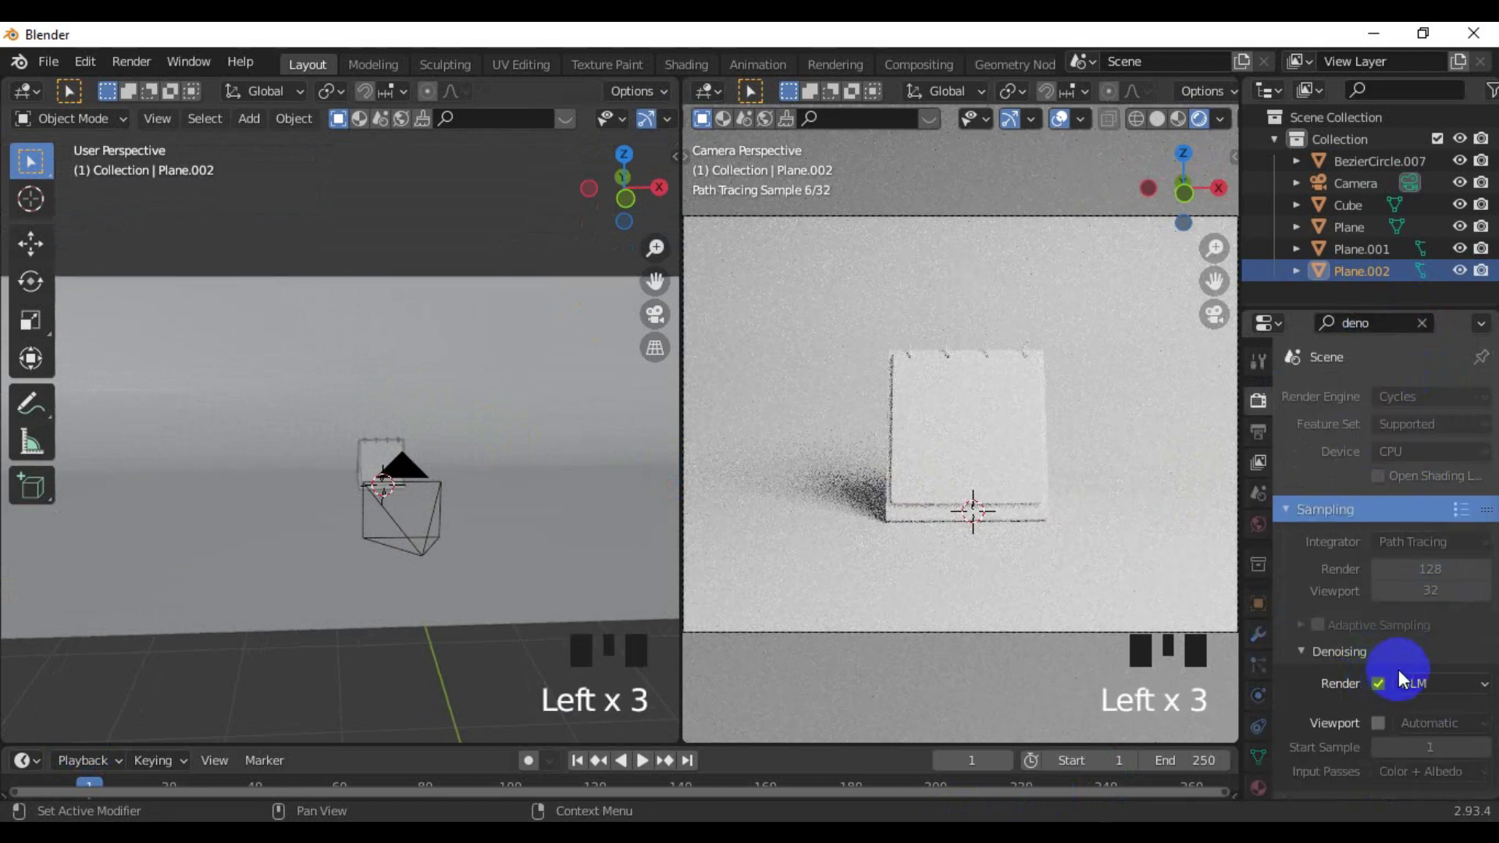
# Use Cycles with denoising for the preview and select the calendar page
pyautogui.click(1428, 333)
pyautogui.scroll(-3)
pyautogui.moveTo(461, 496); pyautogui.dragTo(424, 477)
pyautogui.click(424, 477)
pyautogui.scroll(3)
pyautogui.middleClick(443, 486)
pyautogui.scroll(3)
pyautogui.moveTo(433, 482); pyautogui.dragTo(416, 471)
pyautogui.click(416, 471)
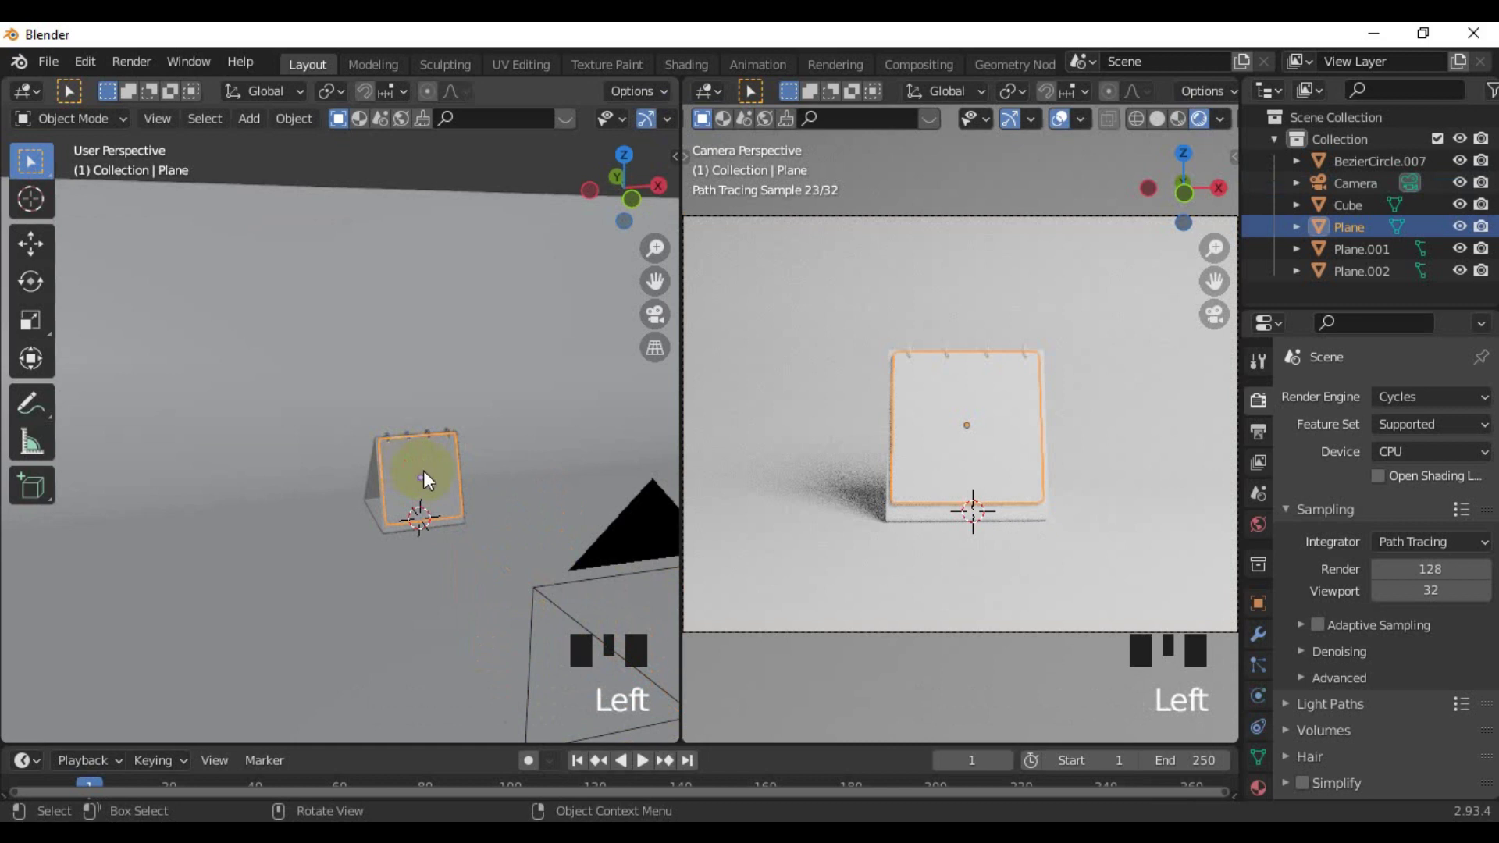
# Select the camera and bring up its Depth of Field settings
pyautogui.scroll(-3)
pyautogui.scroll(-3)
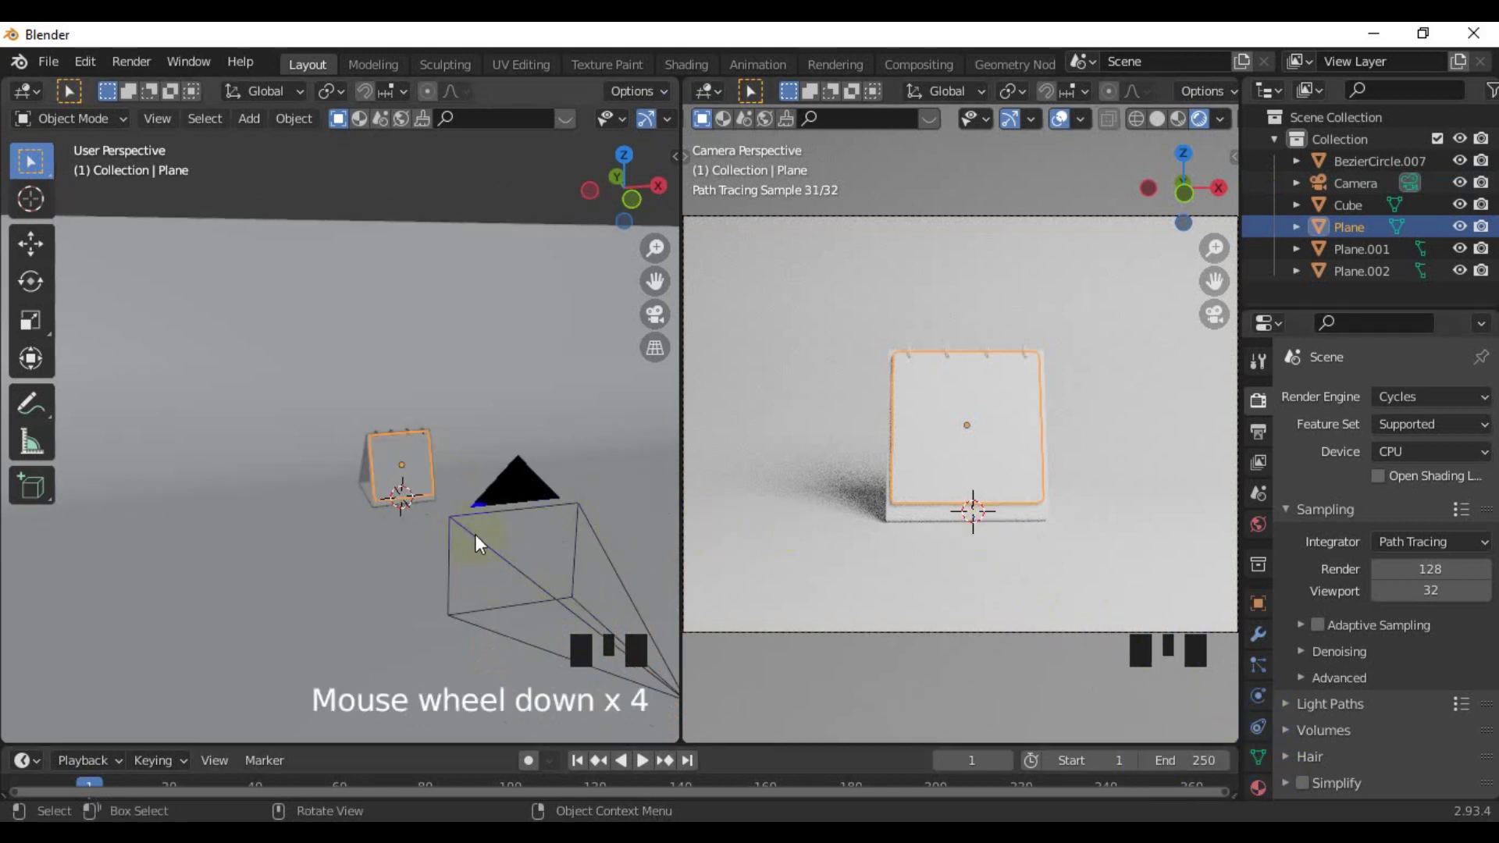
pyautogui.click(538, 502)
pyautogui.click(1263, 701)
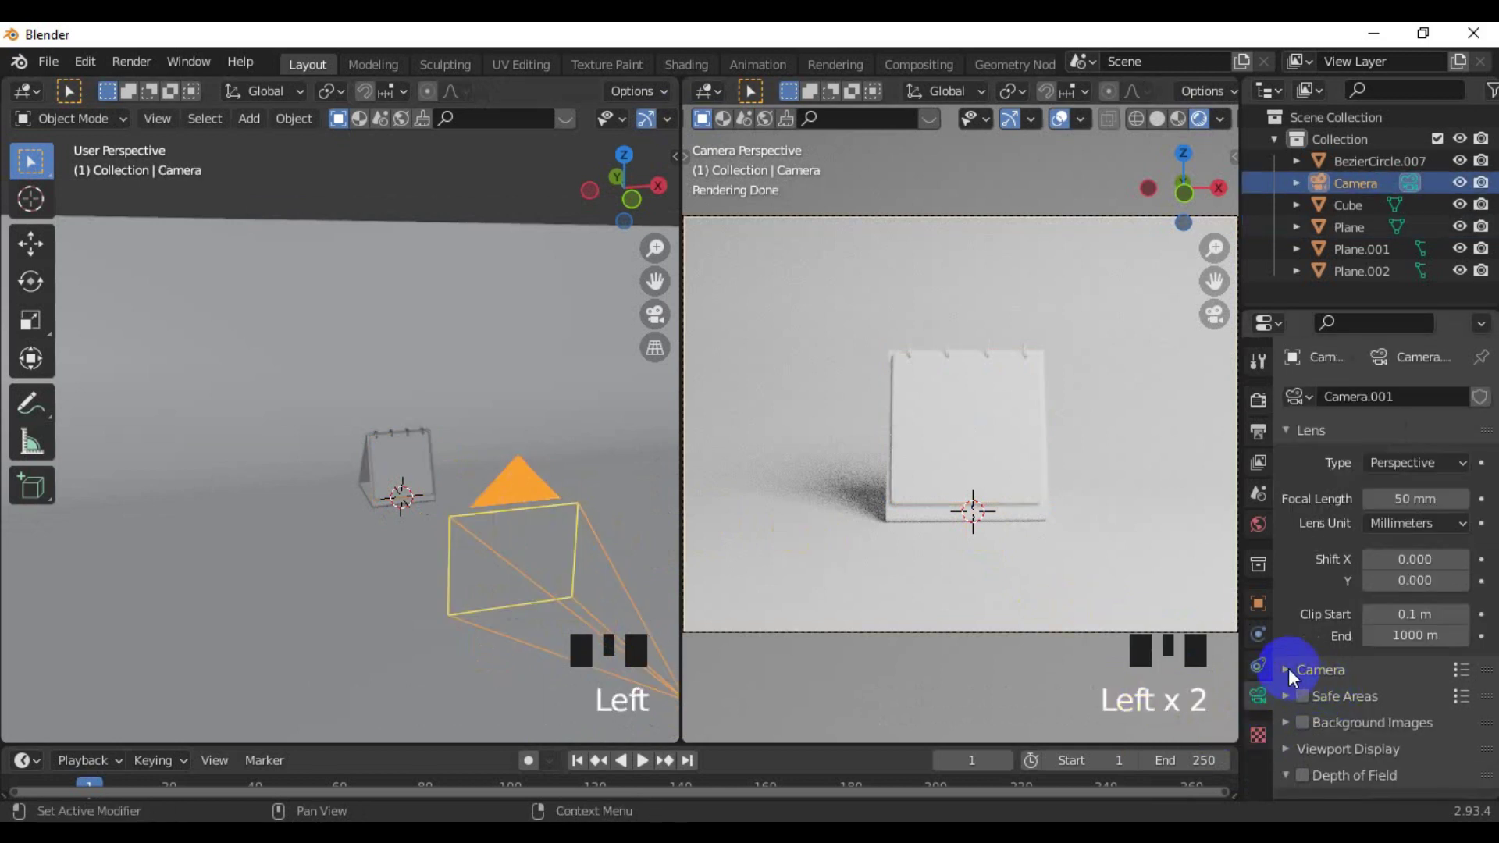
pyautogui.moveTo(1291, 676); pyautogui.dragTo(1303, 779)
pyautogui.scroll(-3)
pyautogui.middleClick(1196, 641)
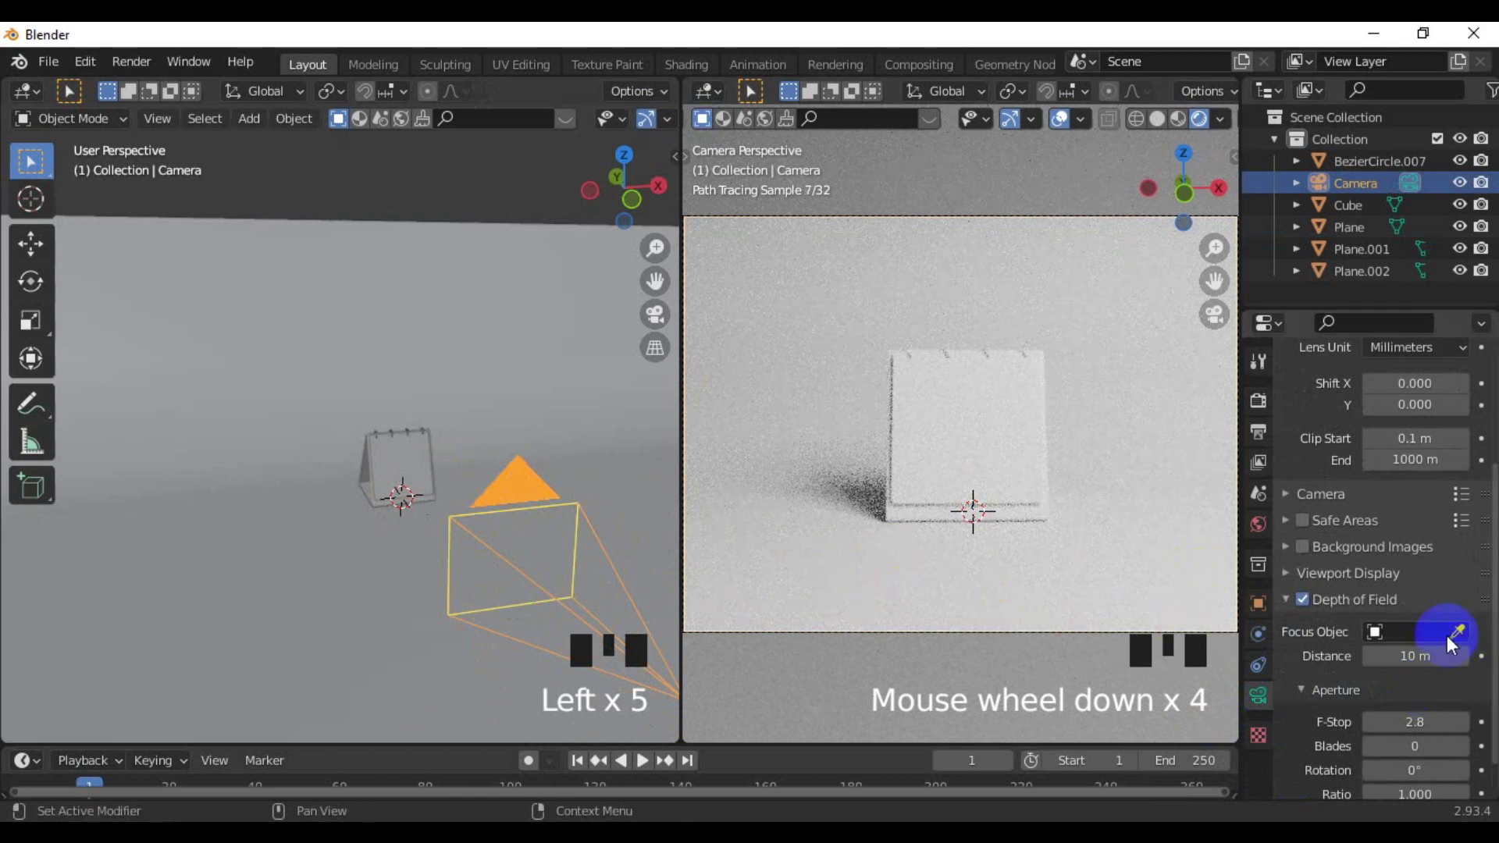
# Pick the calendar page as the camera's depth-of-field focus target
pyautogui.click(1461, 644)
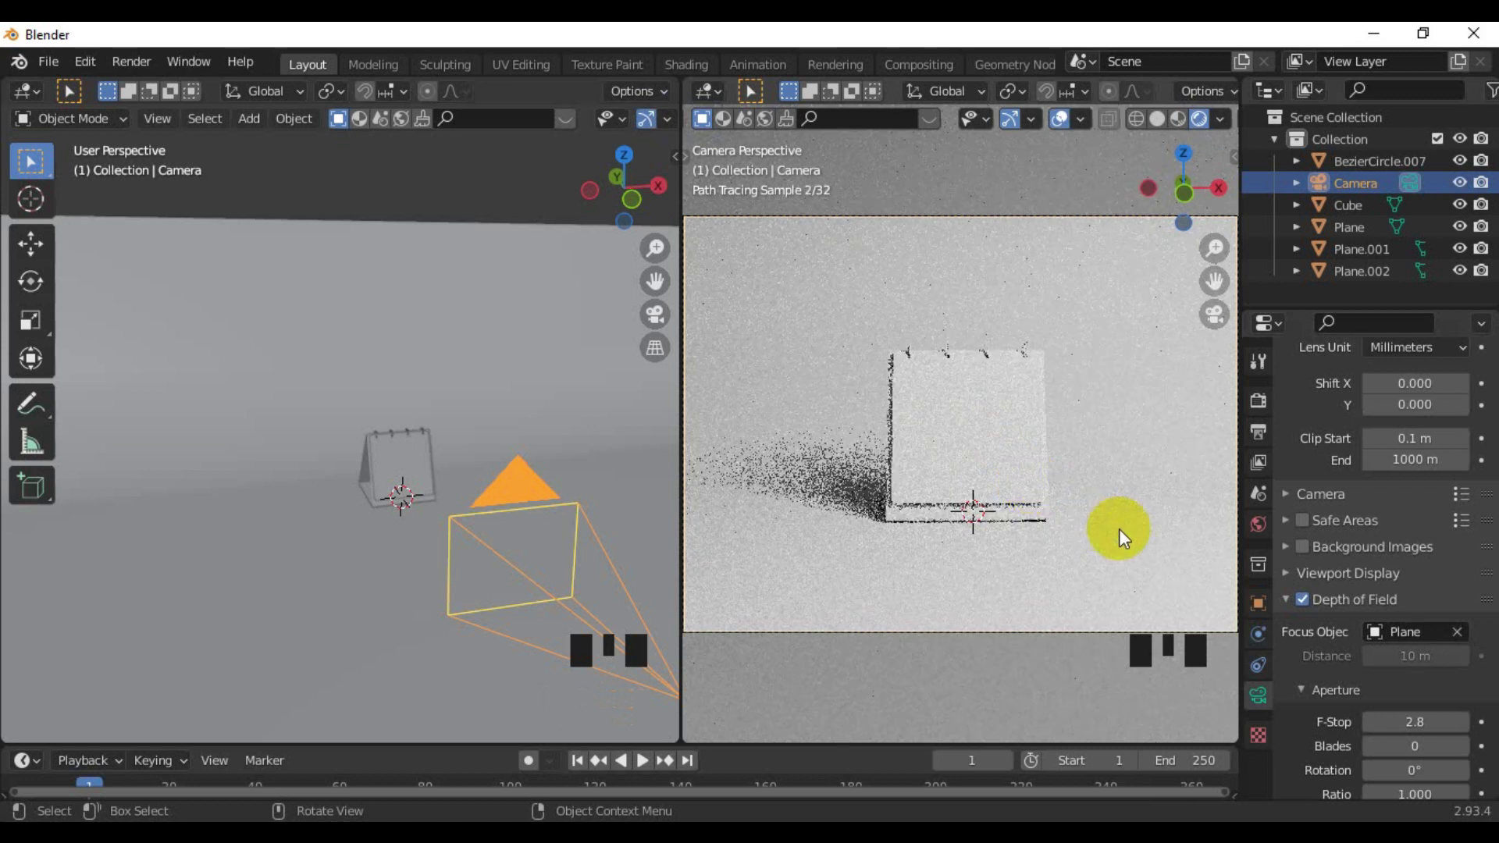
pyautogui.scroll(3)
pyautogui.scroll(-3)
# Give backdrop Plane.001 a new material with a light blue Base Color
pyautogui.click(968, 574)
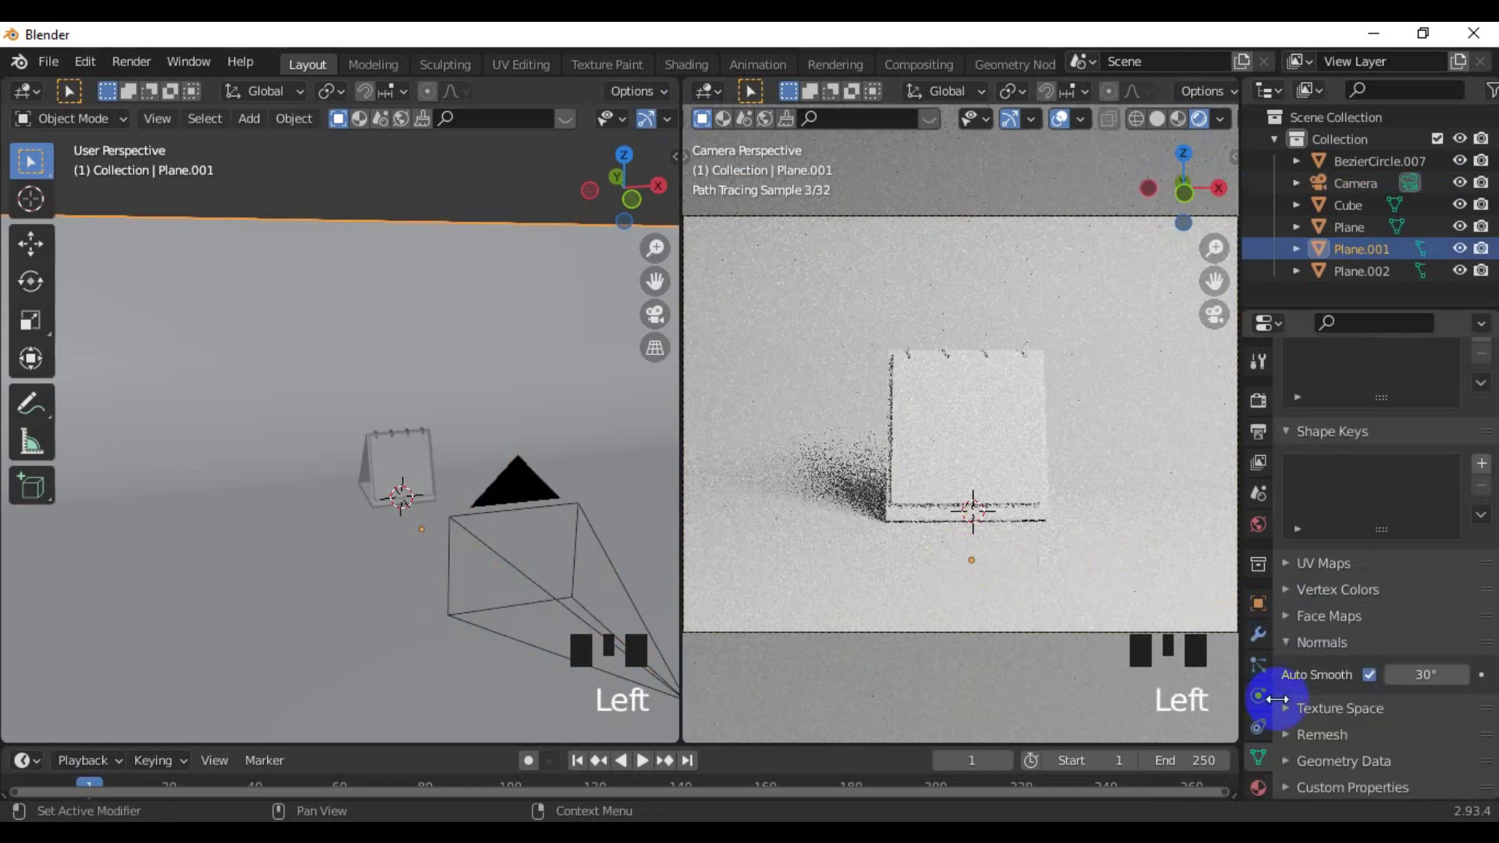
pyautogui.click(1268, 797)
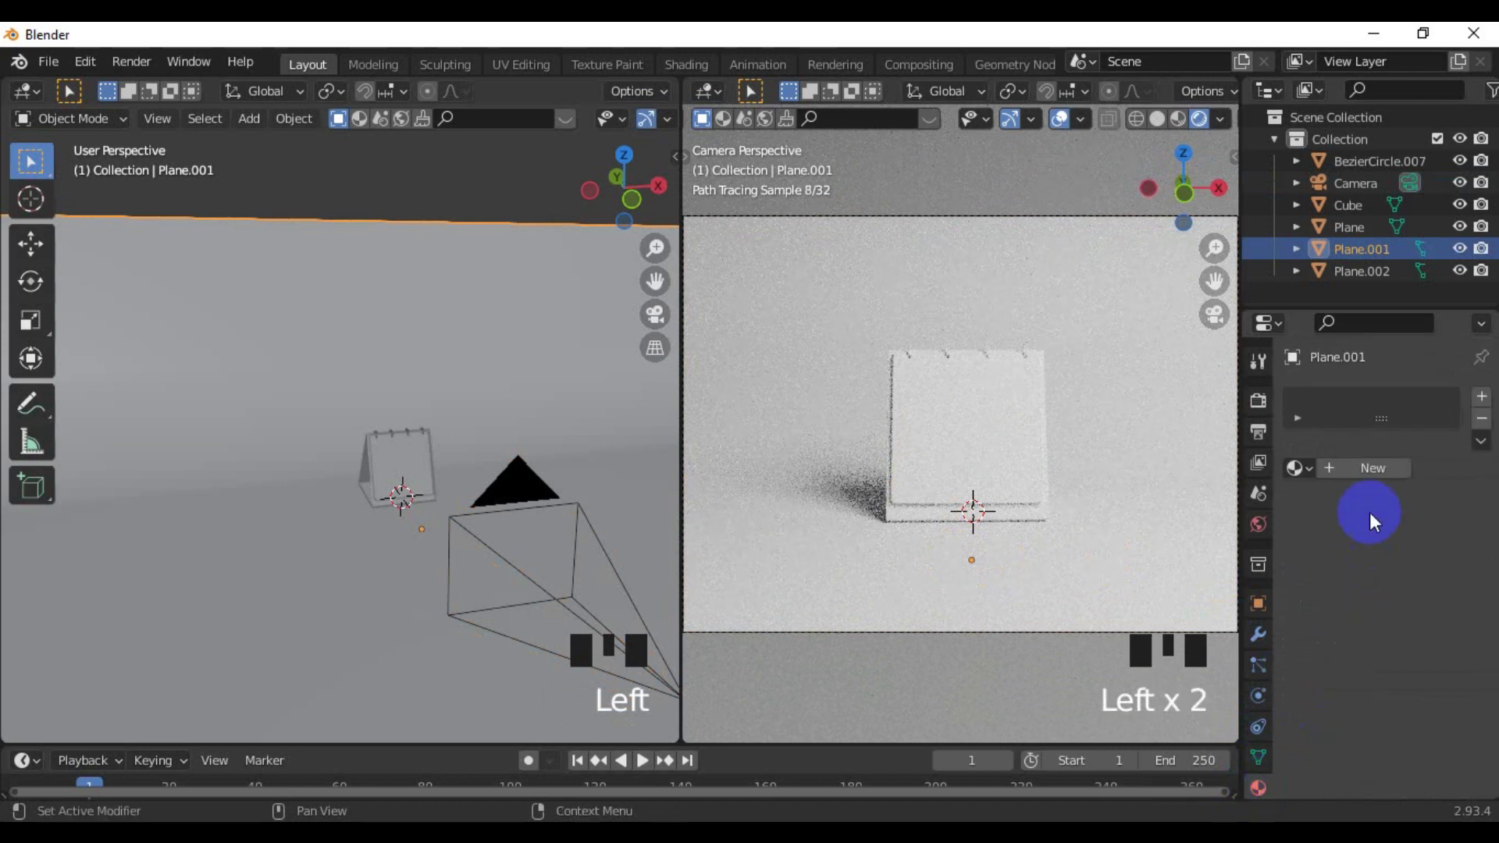
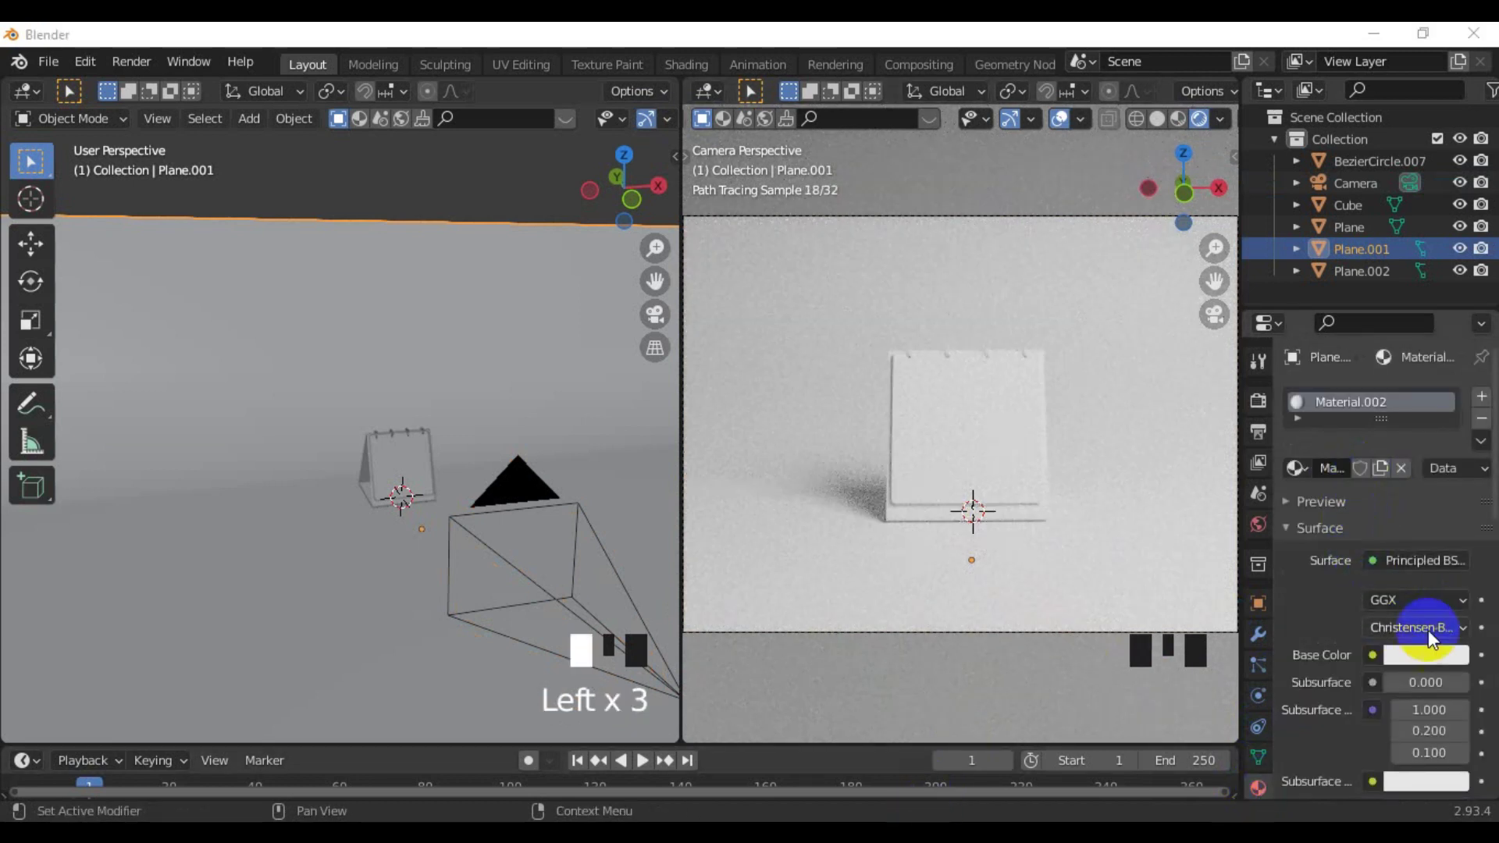
pyautogui.click(1422, 666)
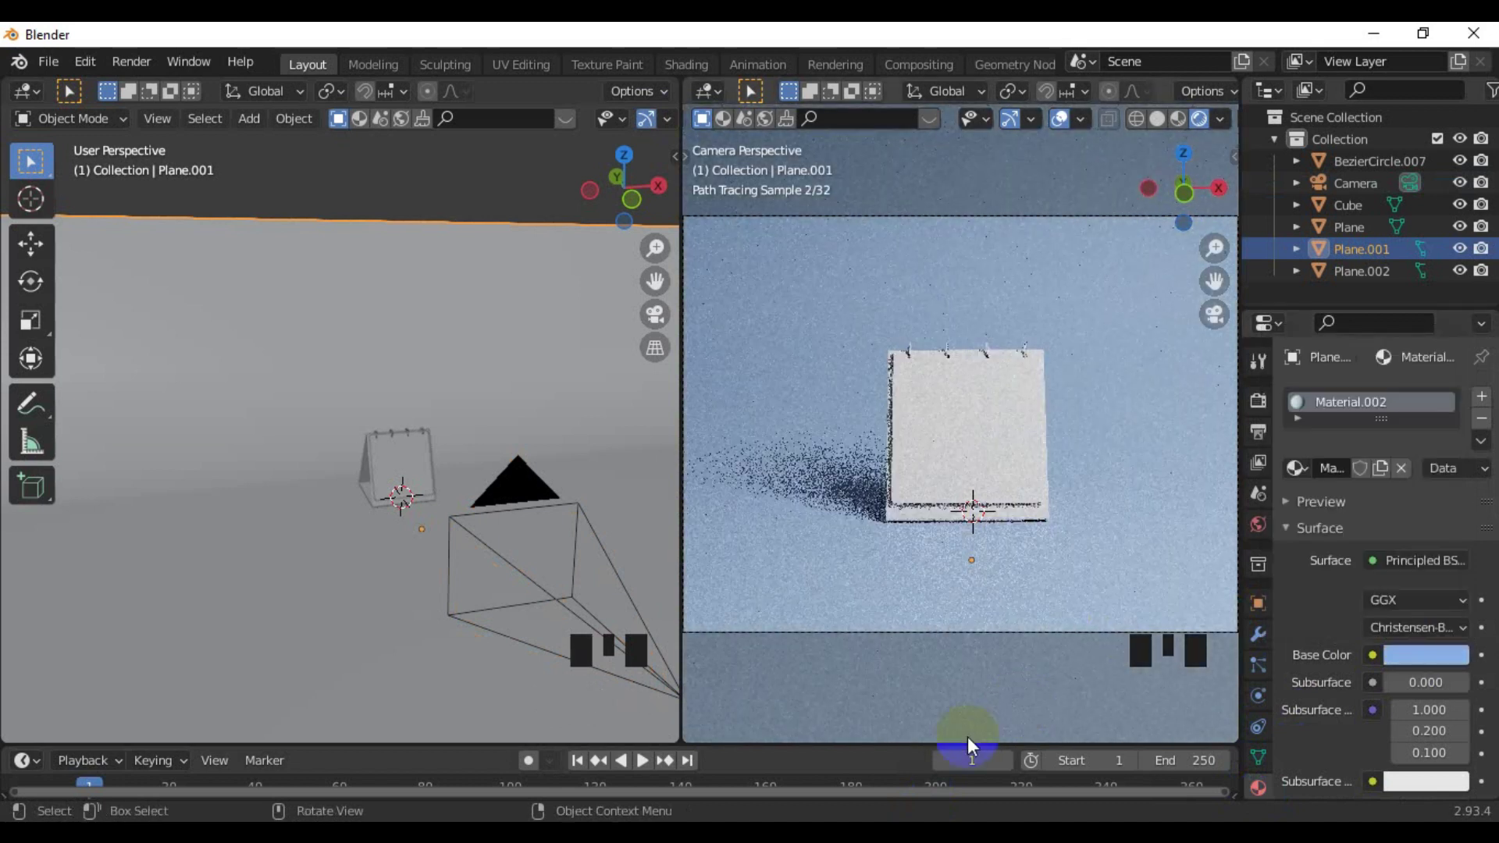
pyautogui.click(1422, 657)
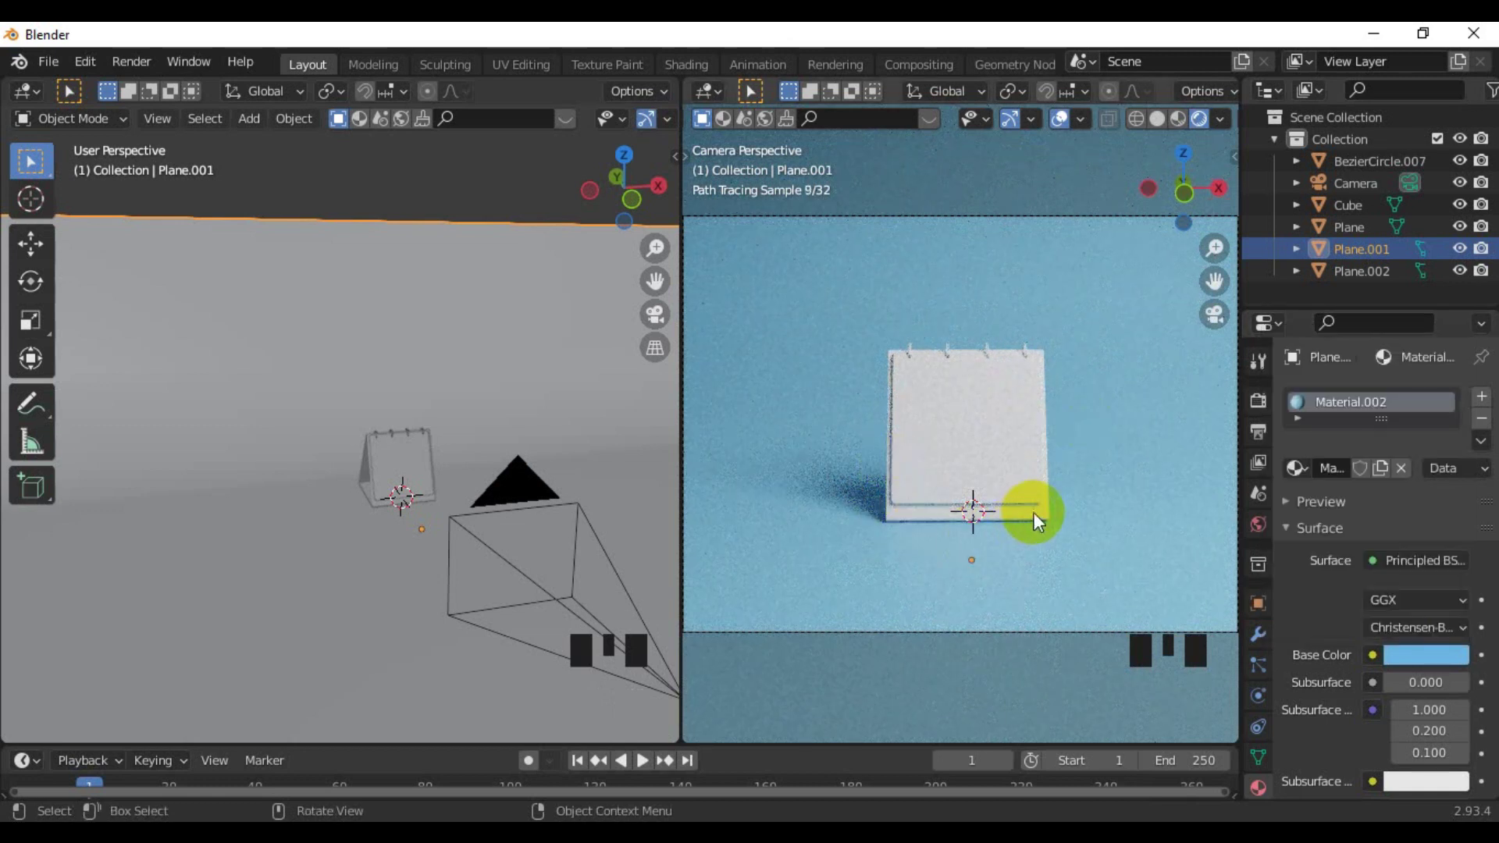
# Give the calendar block a single-user Material.003 and brighten its base colour to near-white
pyautogui.click(1032, 526)
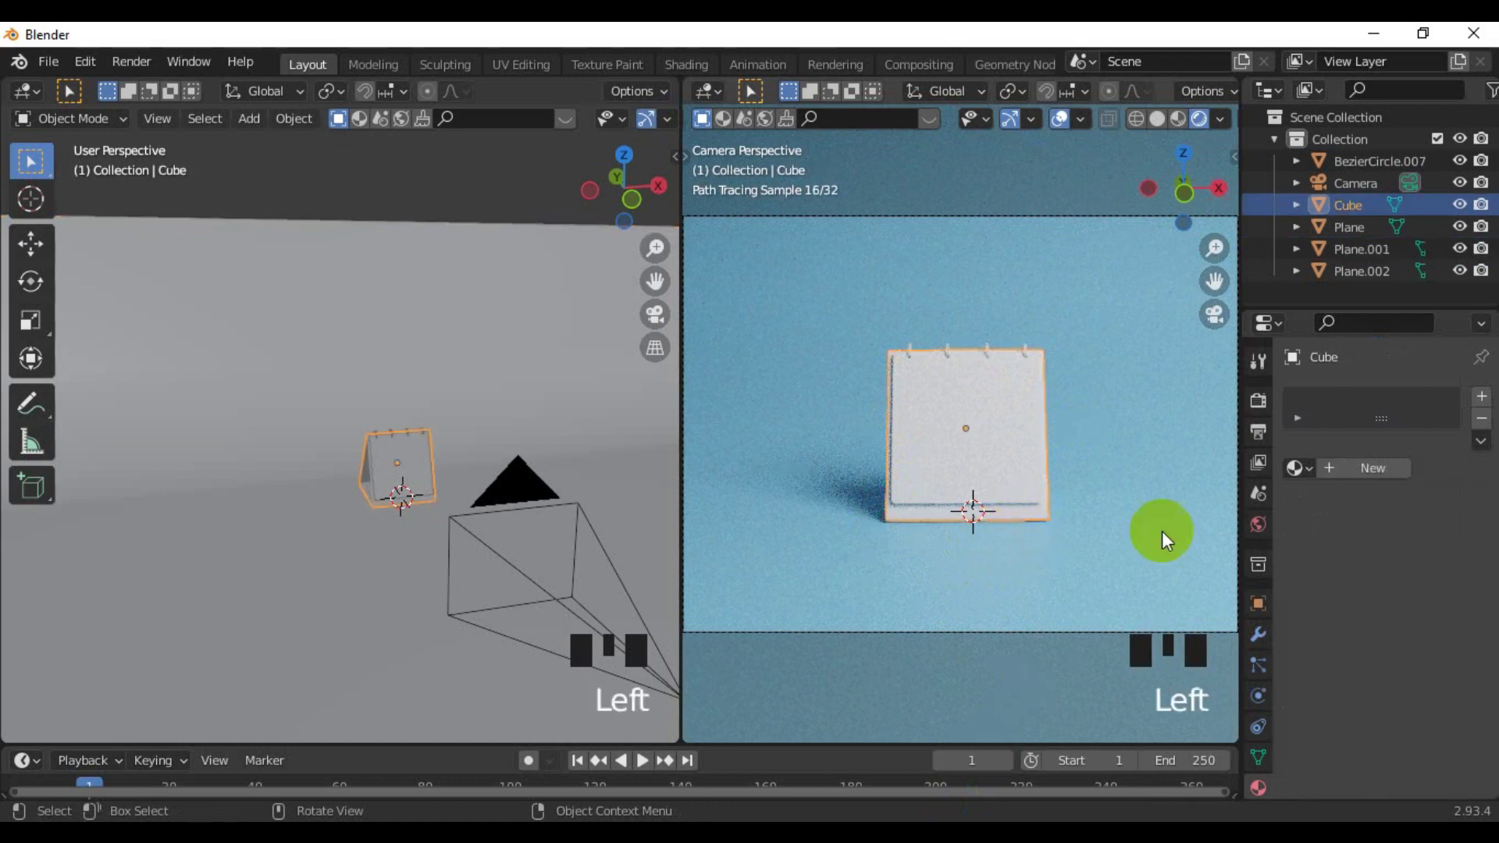
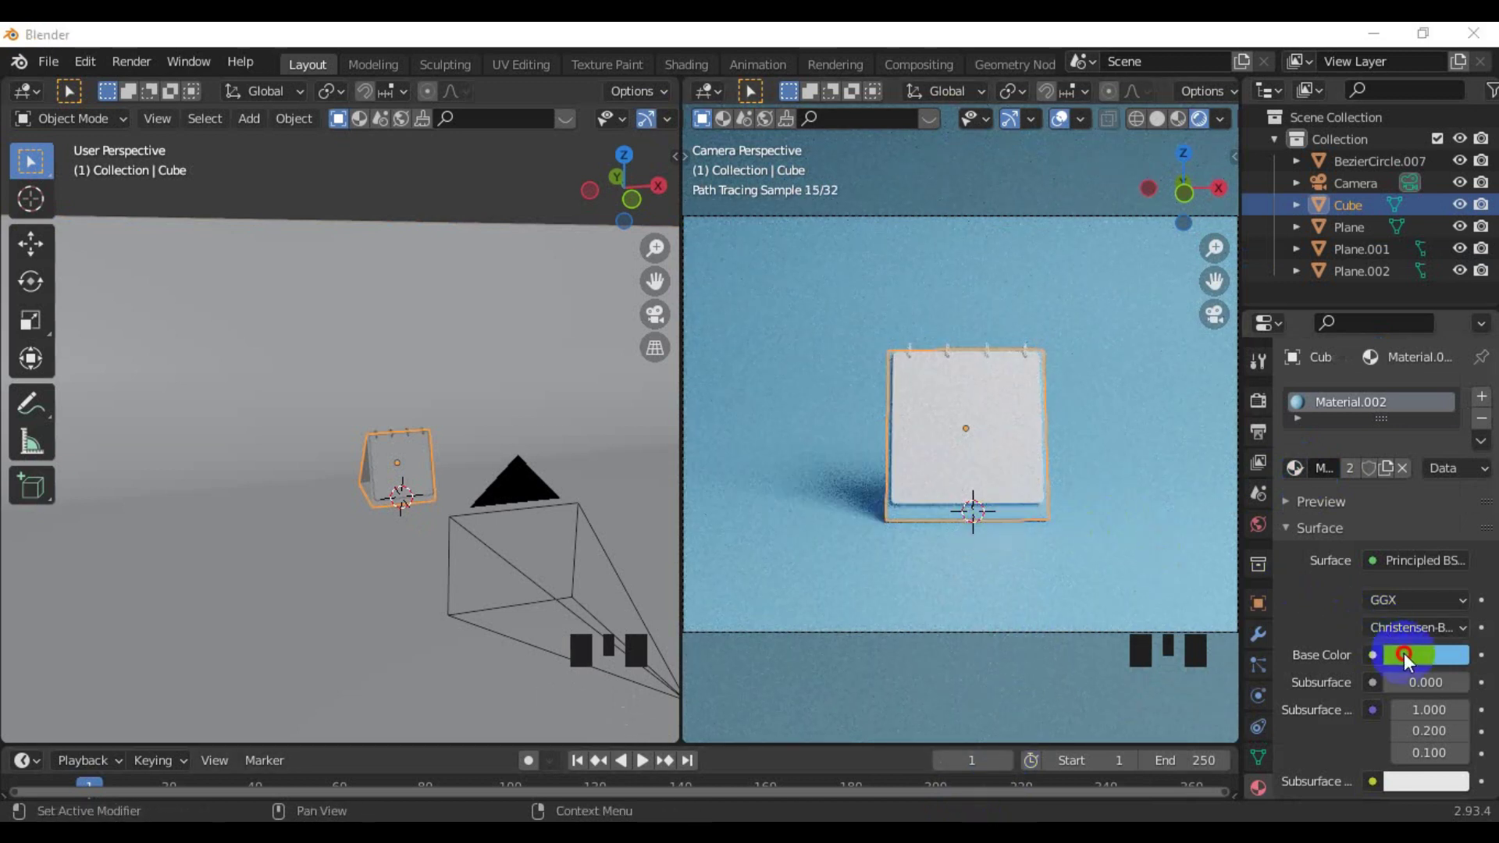
pyautogui.click(1408, 662)
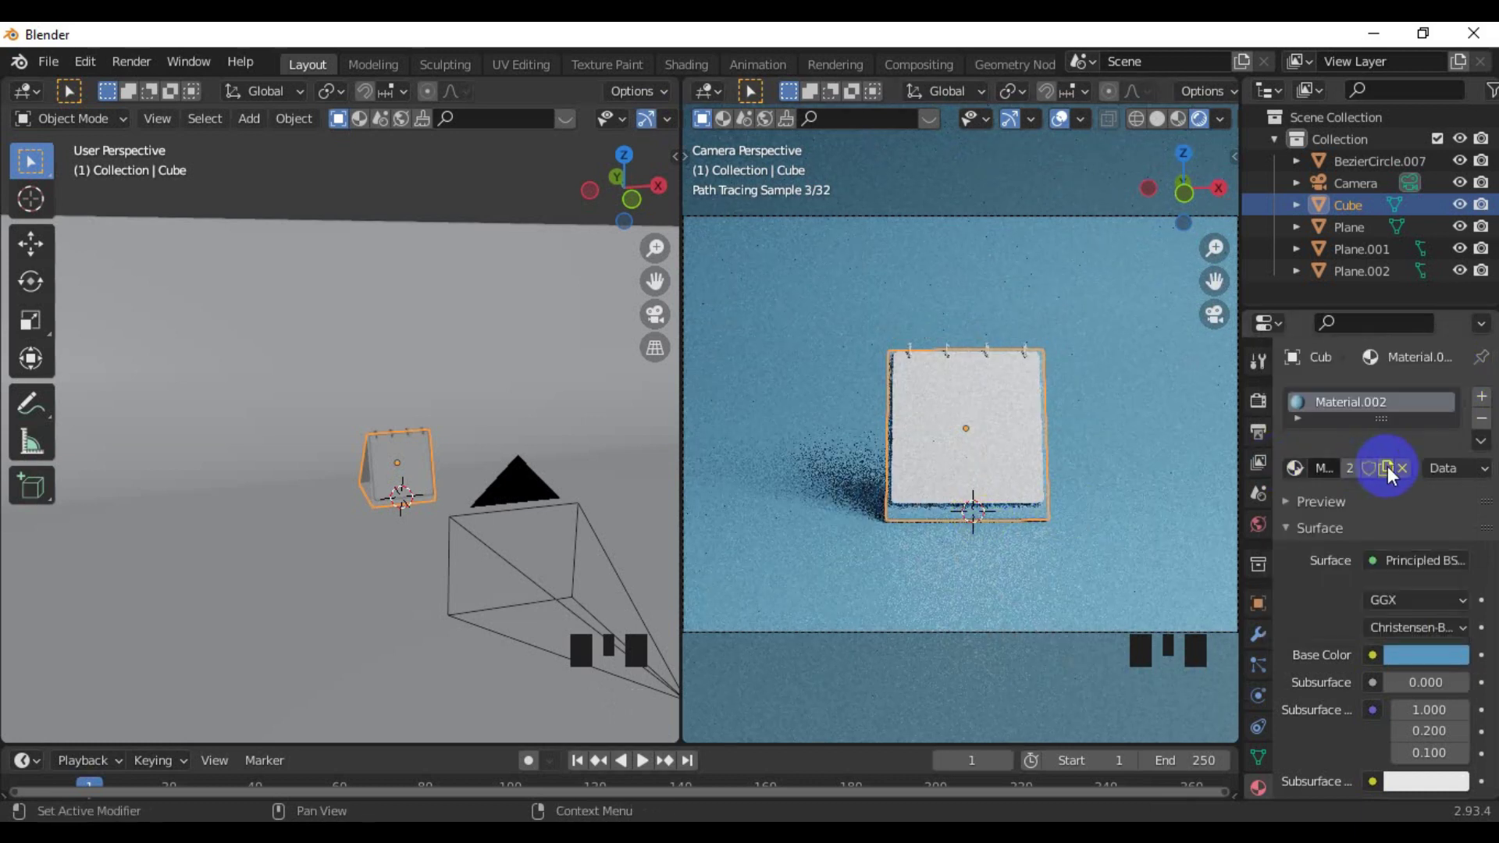
pyautogui.moveTo(1395, 475); pyautogui.dragTo(1433, 666)
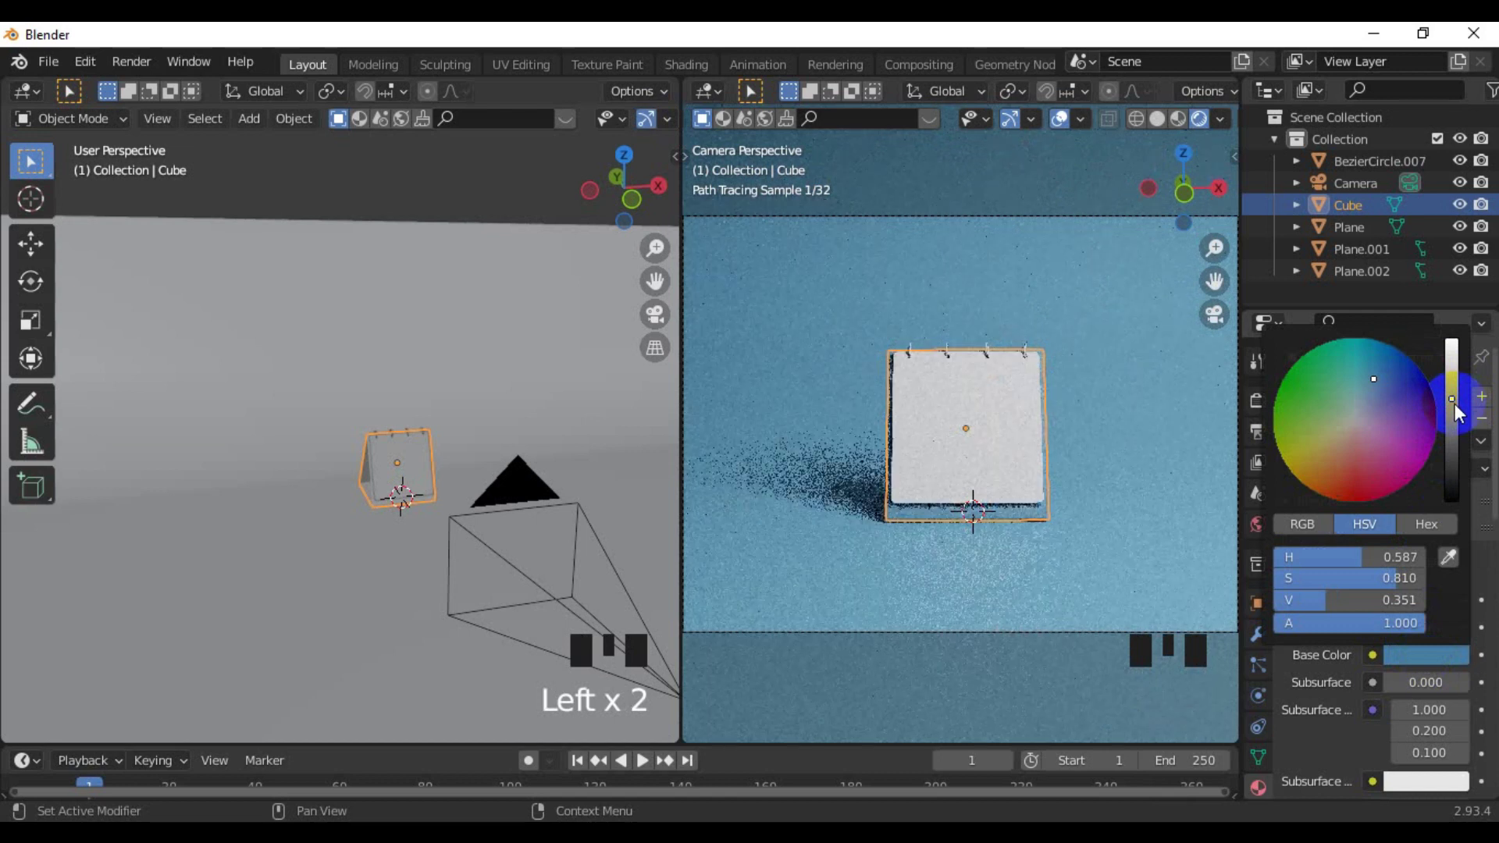
pyautogui.click(971, 616)
pyautogui.scroll(3)
pyautogui.click(994, 543)
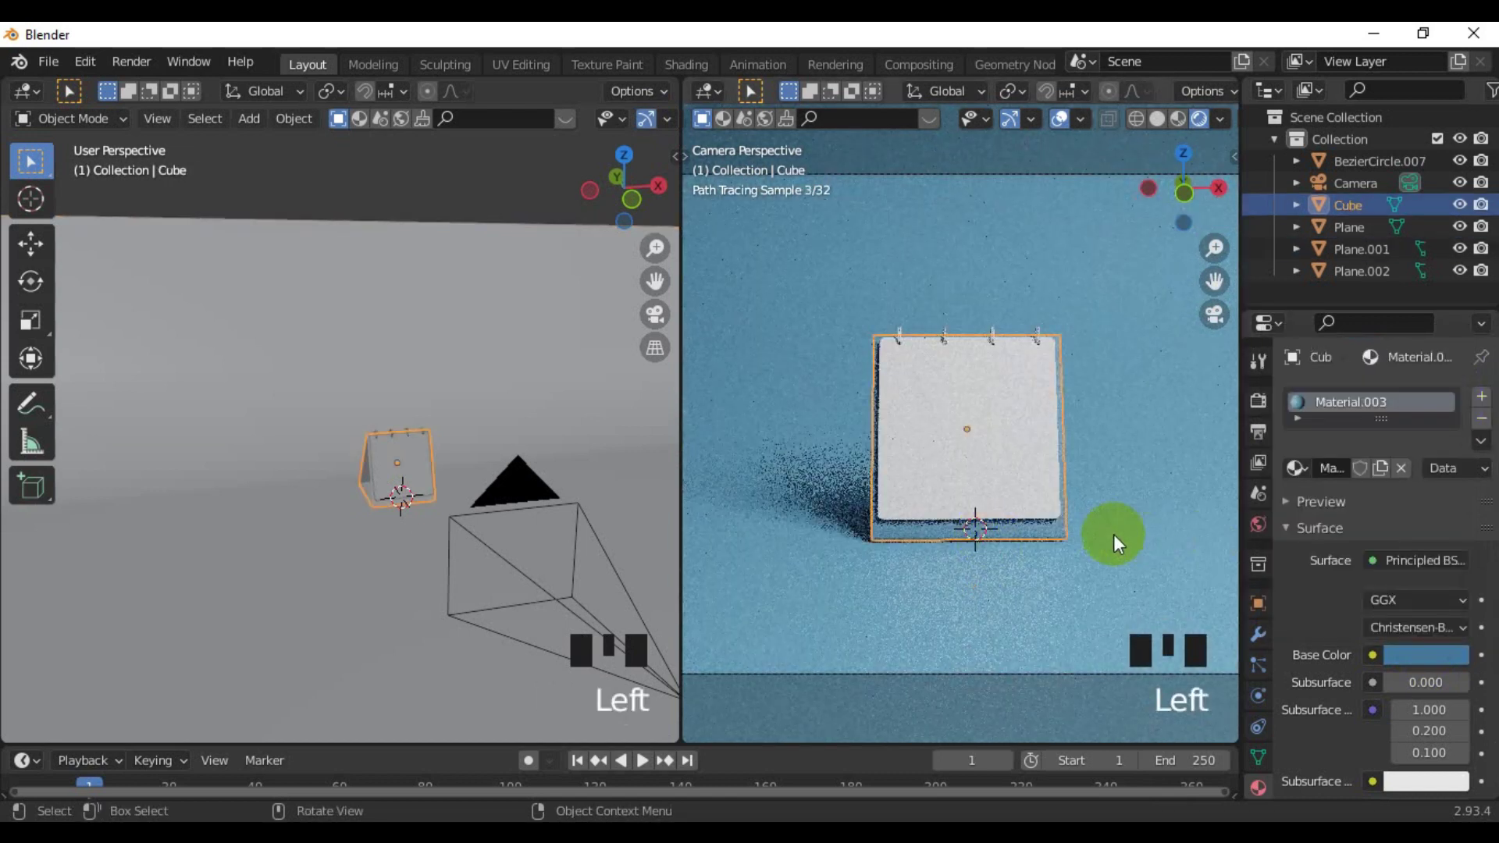
pyautogui.click(1417, 663)
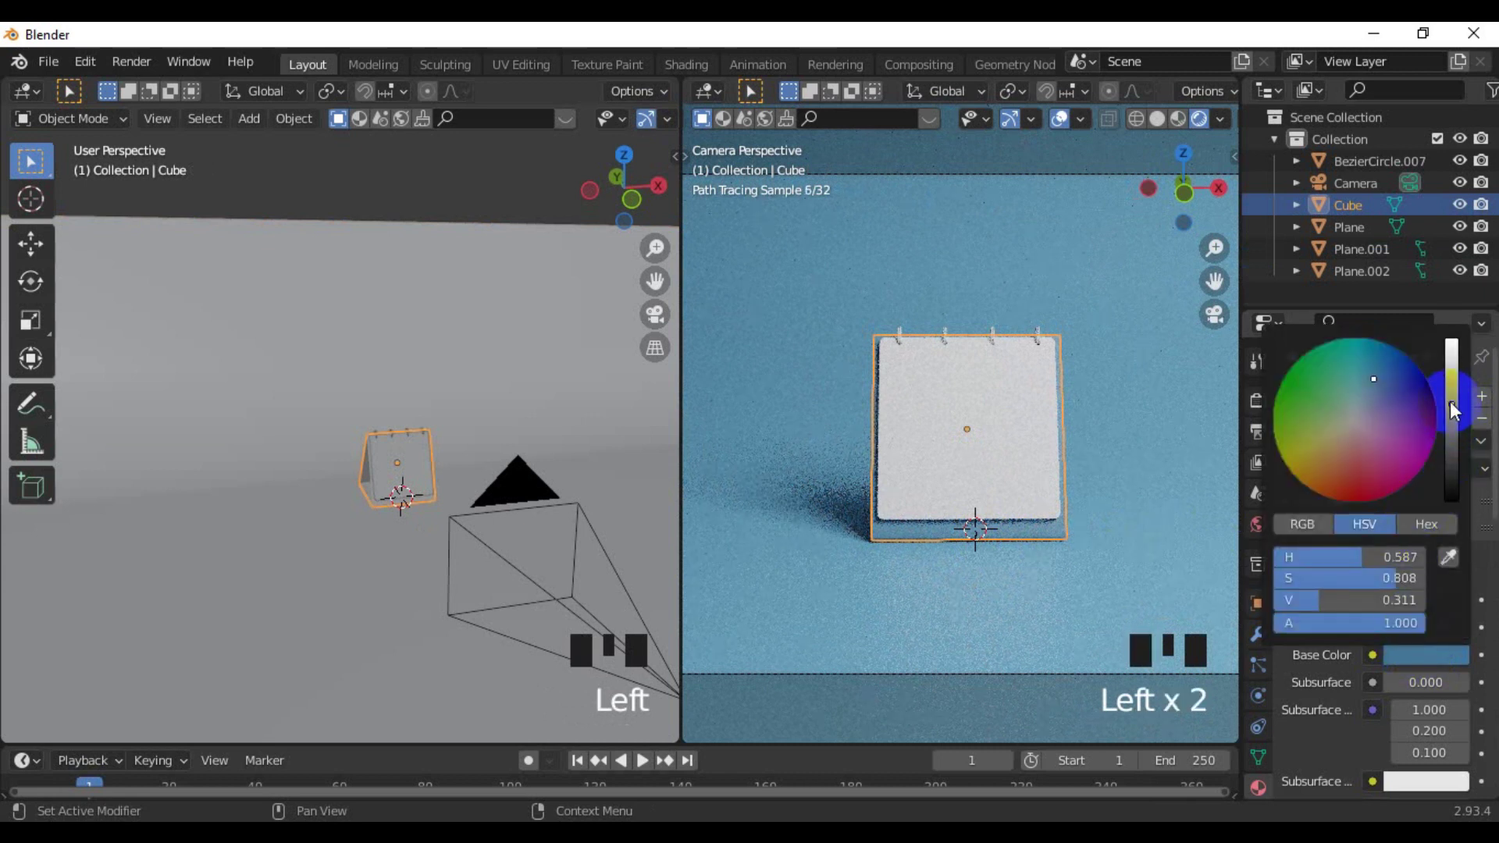
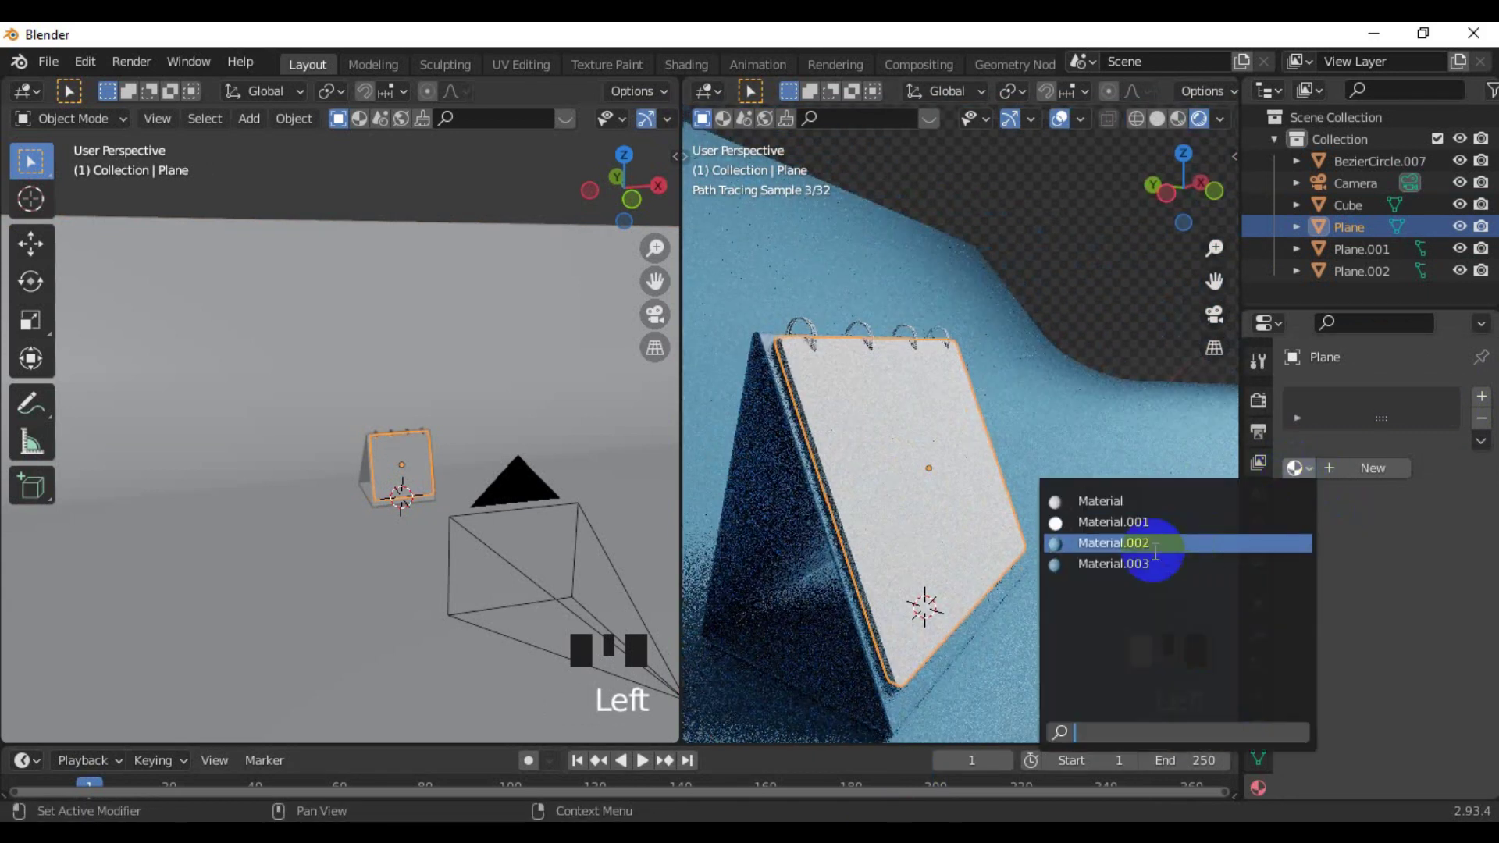
# Inspect the calendar page up close and review its existing material list without changing it
pyautogui.moveTo(1142, 566); pyautogui.dragTo(1106, 542)
pyautogui.moveTo(1106, 542); pyautogui.dragTo(961, 543)
pyautogui.scroll(-3)
pyautogui.moveTo(955, 547); pyautogui.dragTo(913, 553)
pyautogui.scroll(3)
pyautogui.scroll(3)
pyautogui.click(883, 595)
pyautogui.click(847, 533)
pyautogui.moveTo(829, 528); pyautogui.dragTo(907, 340)
pyautogui.scroll(-3)
pyautogui.middleClick(887, 409)
pyautogui.scroll(3)
# Duplicate the page in local view to create Plane.003, then return to Solid shading in the full scene
pyautogui.press('ctrl+z')
pyautogui.press('ctrl+z')
pyautogui.press('ctrl+z')
pyautogui.click(894, 453)
pyautogui.scroll(-3)
pyautogui.click(905, 455)
pyautogui.press('/')
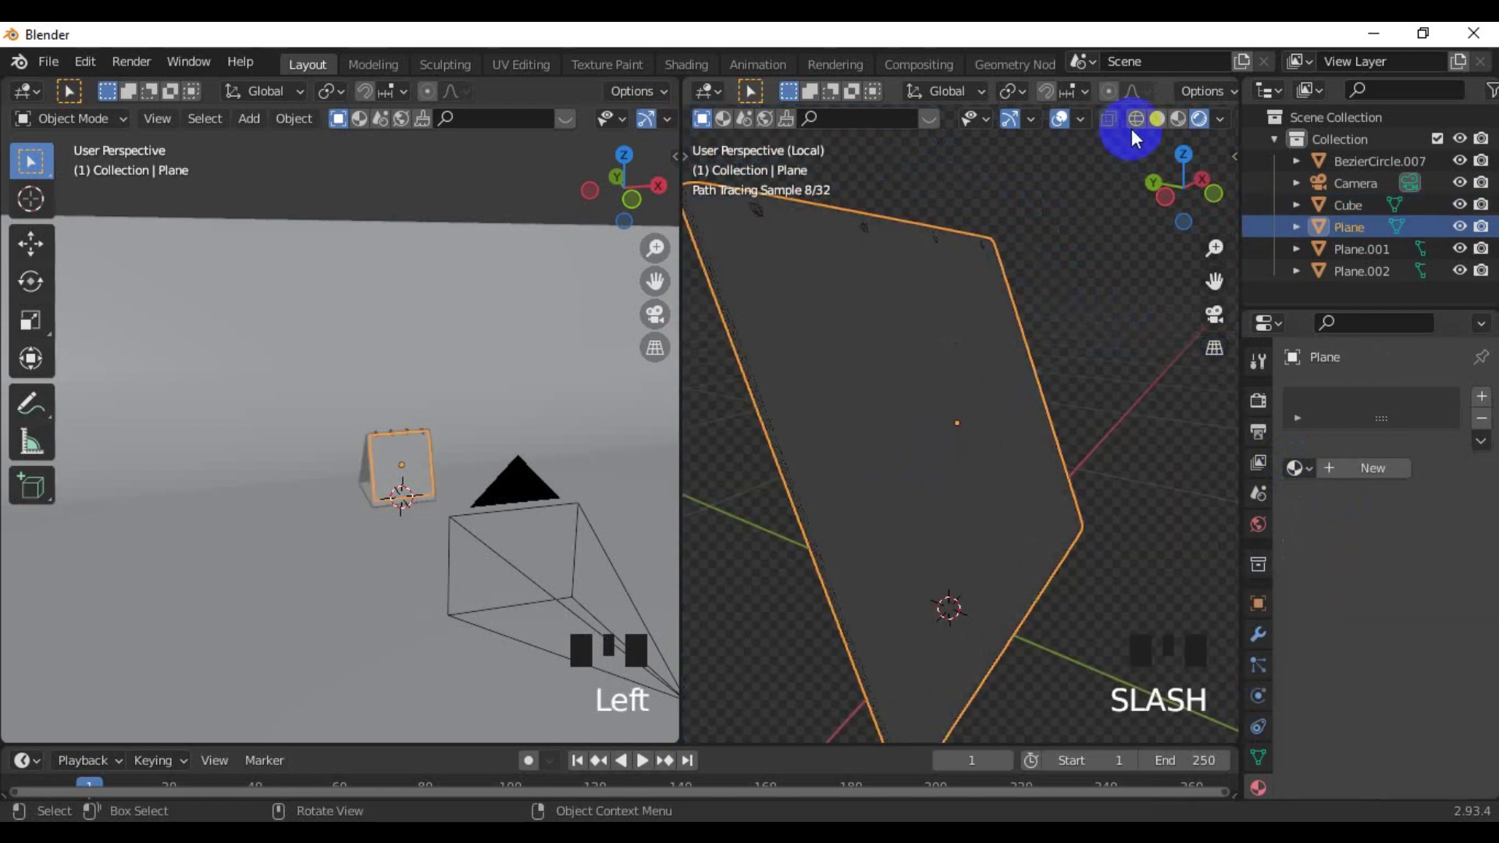
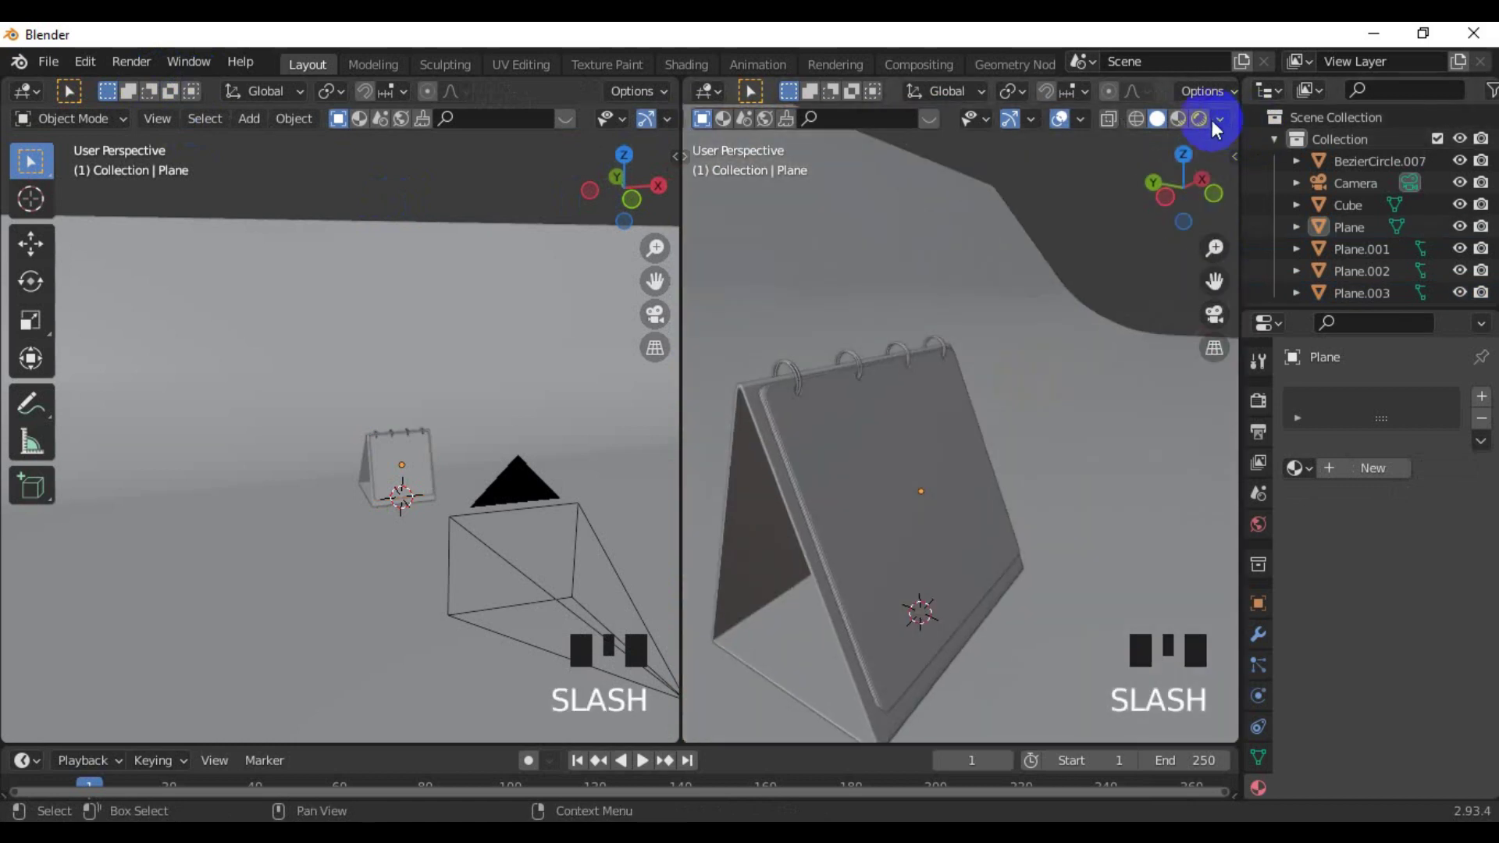
# Give the spiral rings a new material, Material.004
pyautogui.click(1212, 124)
pyautogui.click(892, 457)
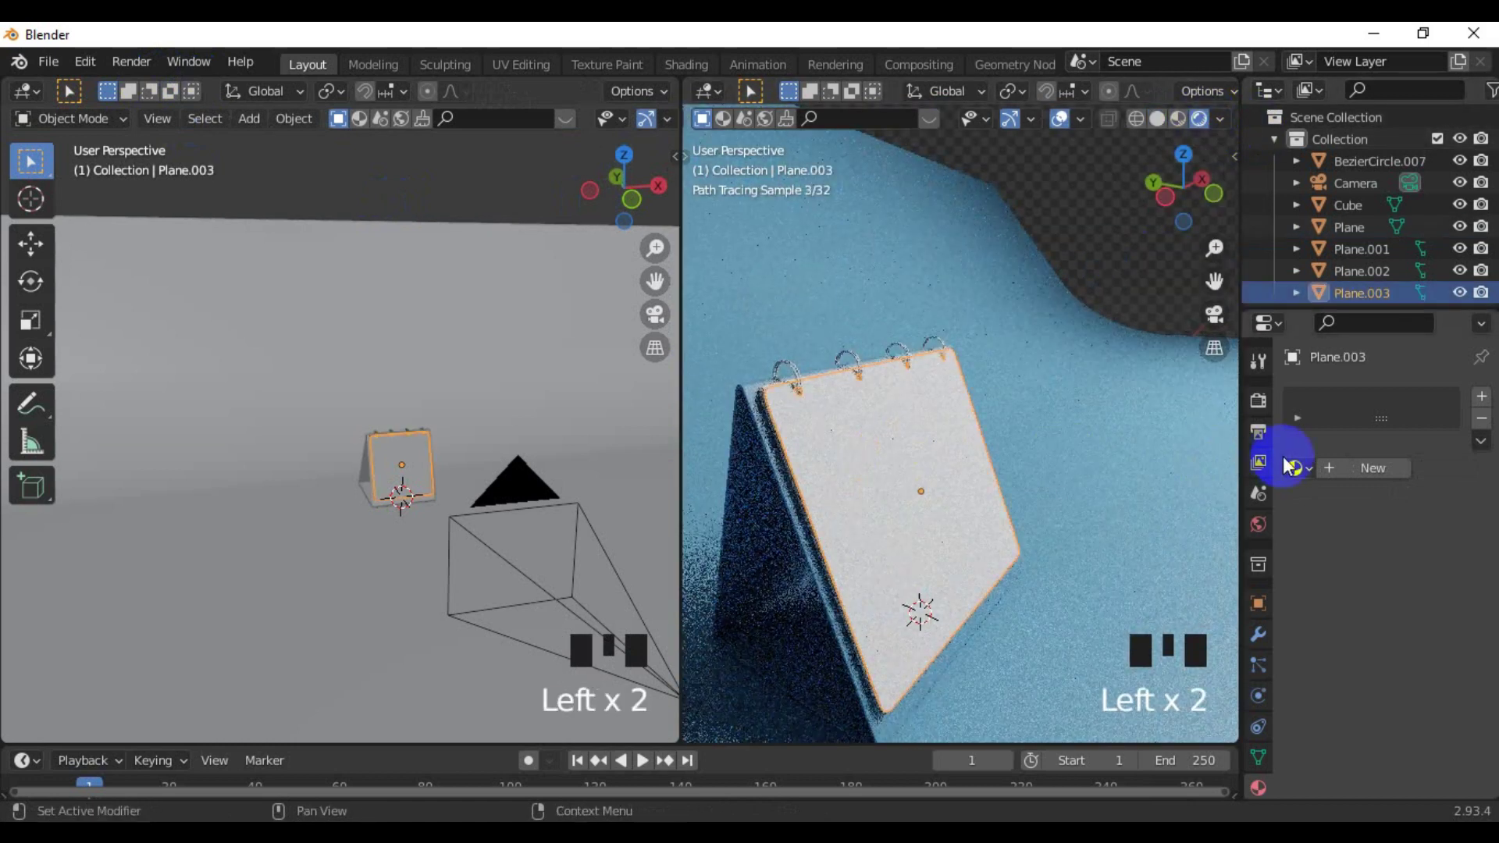
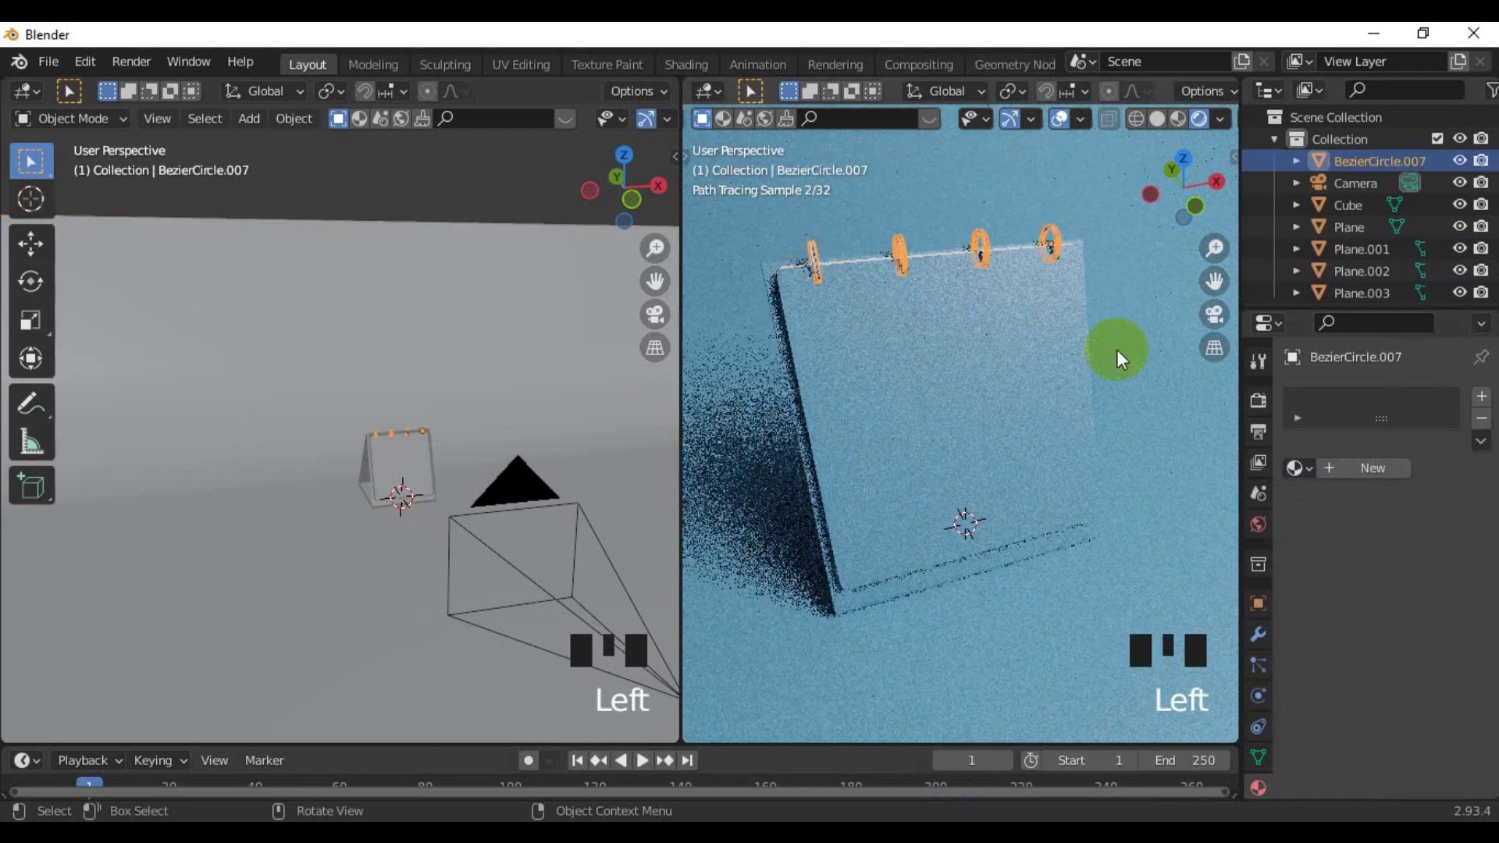
pyautogui.moveTo(1390, 483); pyautogui.dragTo(812, 272)
pyautogui.scroll(3)
pyautogui.moveTo(875, 328); pyautogui.dragTo(1454, 645)
pyautogui.click(1454, 645)
pyautogui.click(1443, 636)
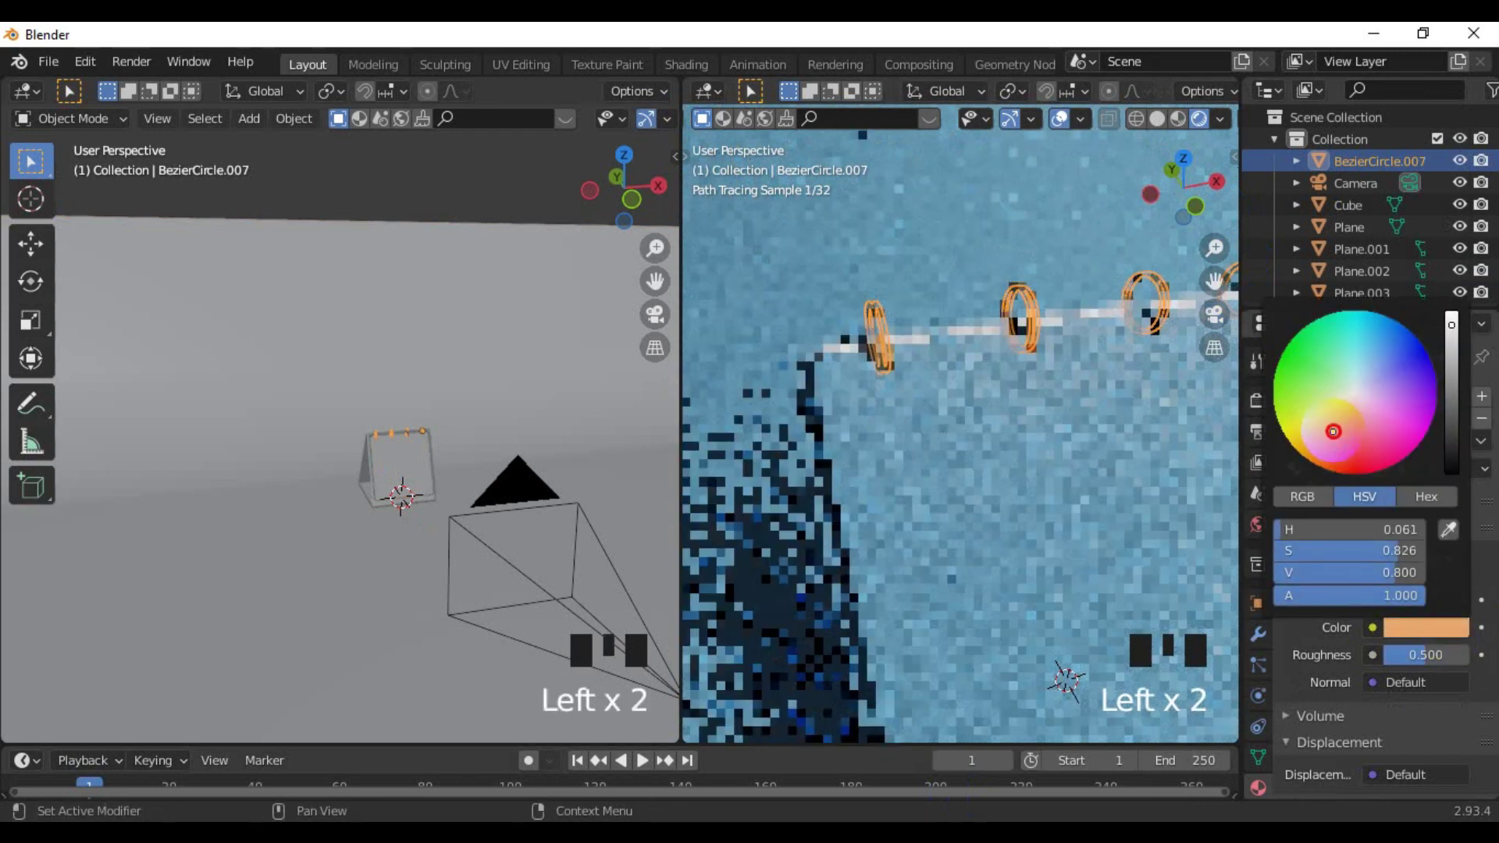
# Set the rings' base colour to orange
pyautogui.moveTo(1050, 411); pyautogui.dragTo(1066, 415)
pyautogui.scroll(3)
pyautogui.moveTo(977, 527); pyautogui.dragTo(863, 345)
pyautogui.click(864, 345)
pyautogui.click(1419, 638)
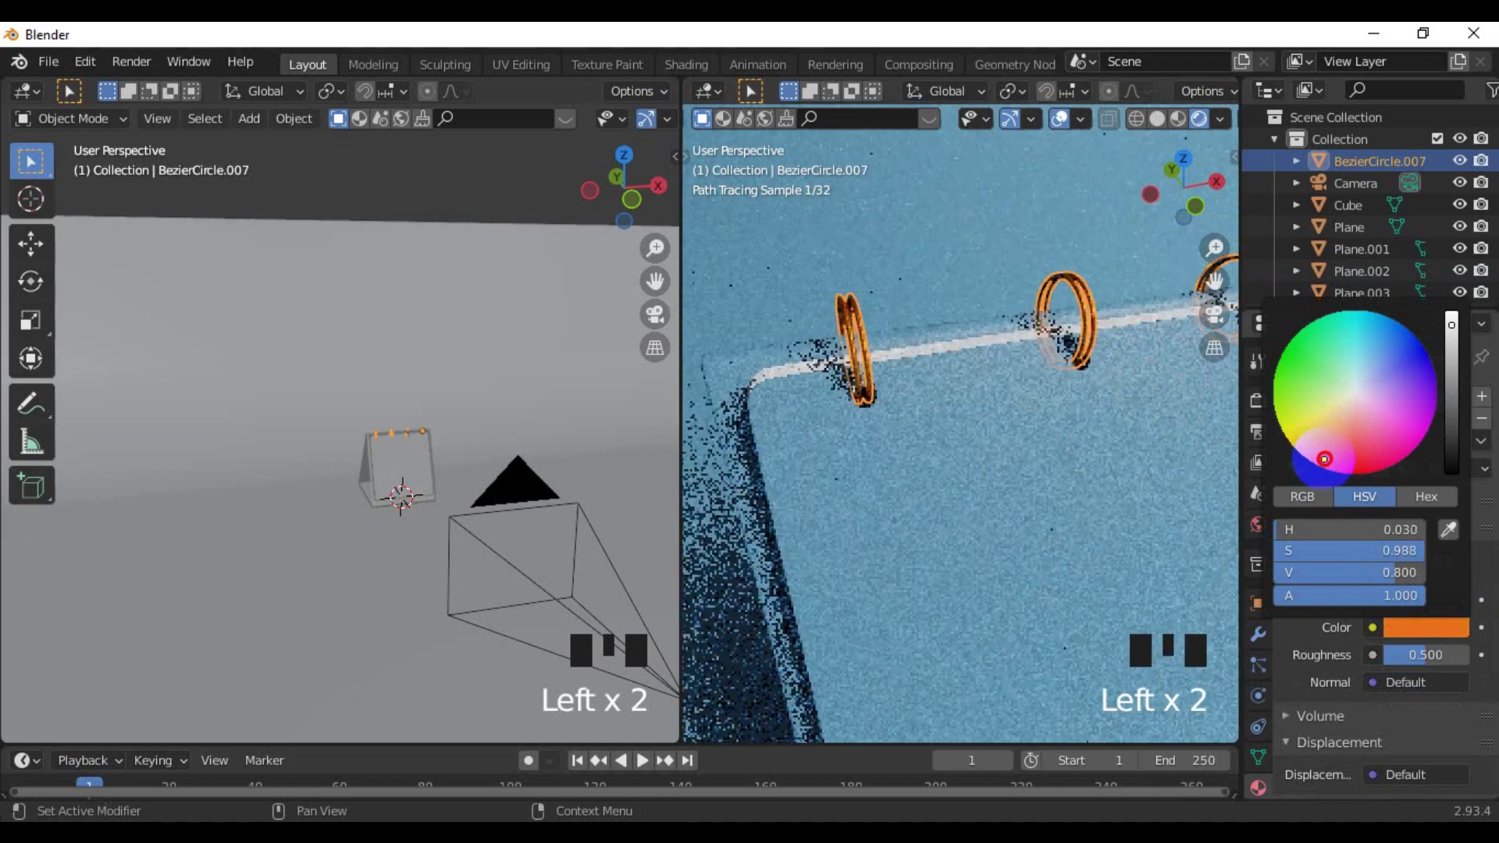
pyautogui.click(1077, 463)
pyautogui.scroll(-3)
pyautogui.moveTo(844, 308); pyautogui.dragTo(863, 333)
pyautogui.scroll(3)
pyautogui.moveTo(796, 406); pyautogui.dragTo(869, 400)
pyautogui.click(869, 400)
# Set the page colour to pure white and make the rings' shader a Glossy BSDF
pyautogui.click(875, 410)
pyautogui.click(1371, 477)
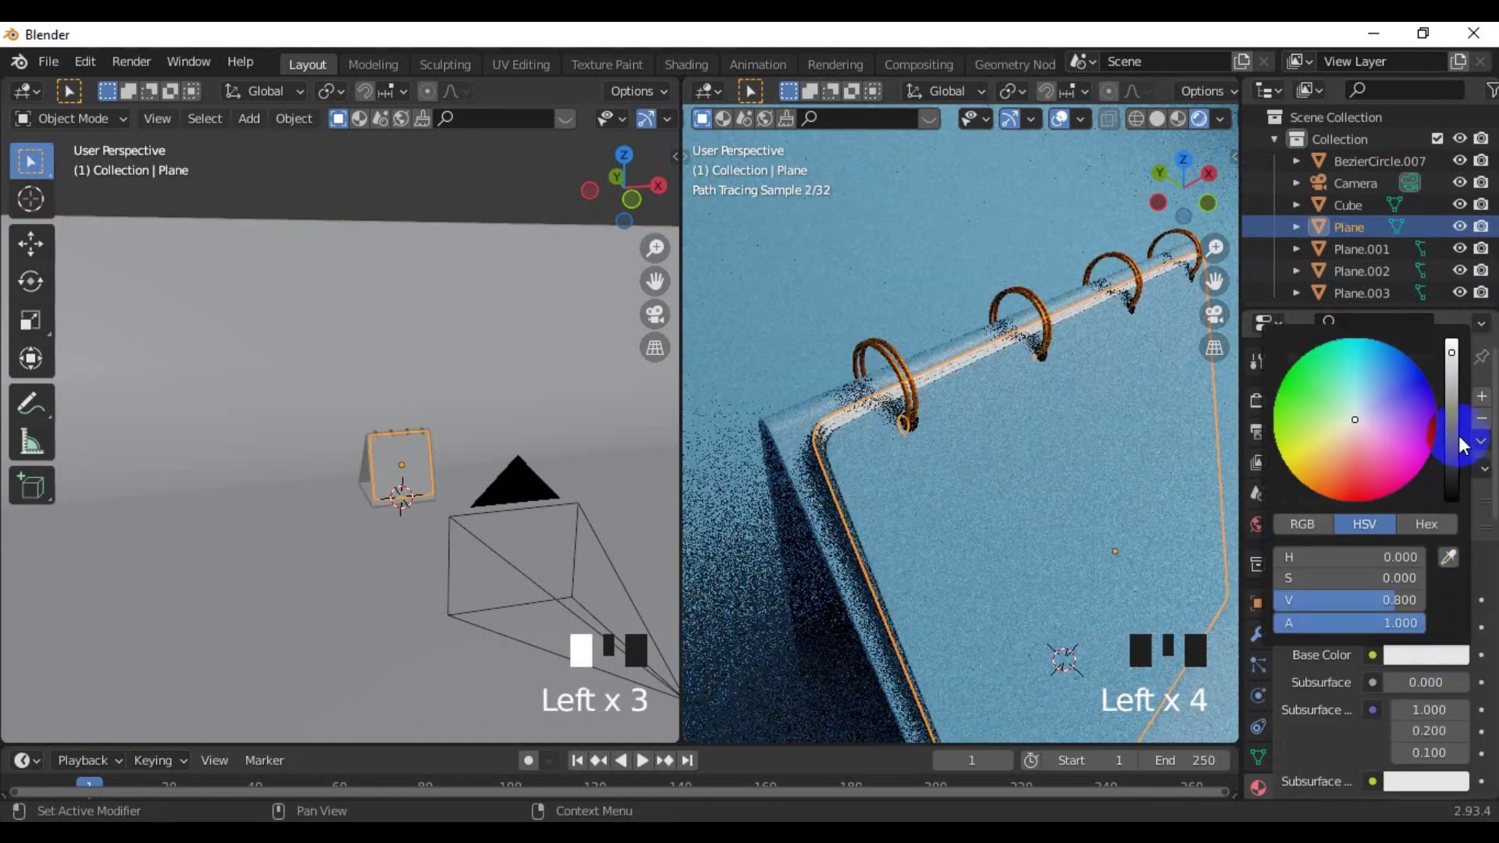
pyautogui.click(916, 333)
pyautogui.scroll(-3)
pyautogui.scroll(-3)
pyautogui.click(921, 451)
pyautogui.scroll(3)
pyautogui.click(942, 411)
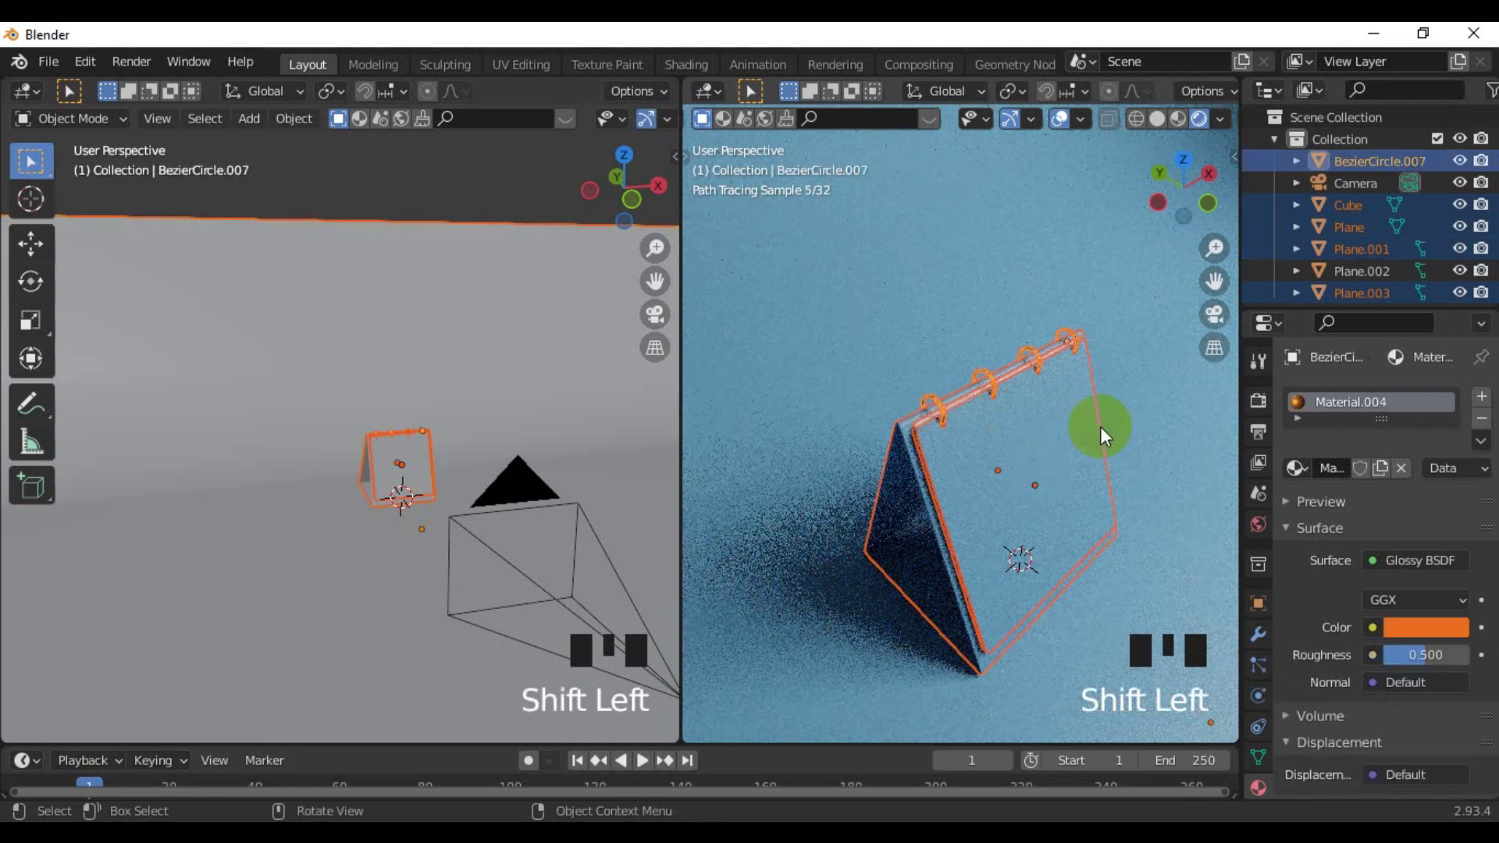
# Link the calendar parts to the white Material.003 and return to the camera view from the front
pyautogui.click(1002, 433)
pyautogui.moveTo(899, 396); pyautogui.dragTo(942, 450)
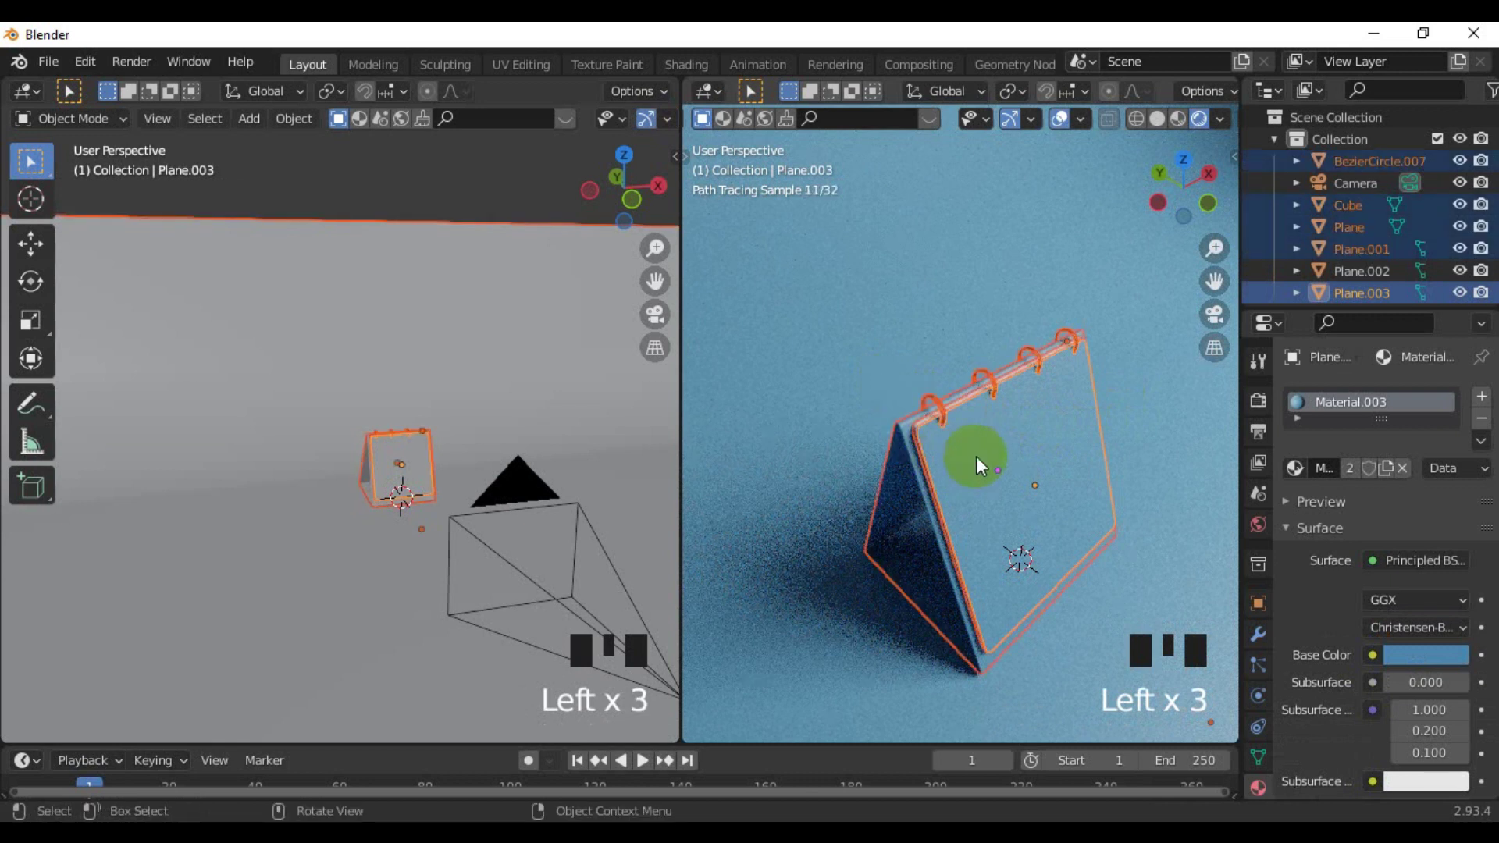
pyautogui.moveTo(1089, 478); pyautogui.dragTo(1031, 447)
pyautogui.scroll(-3)
pyautogui.press('KP_1')
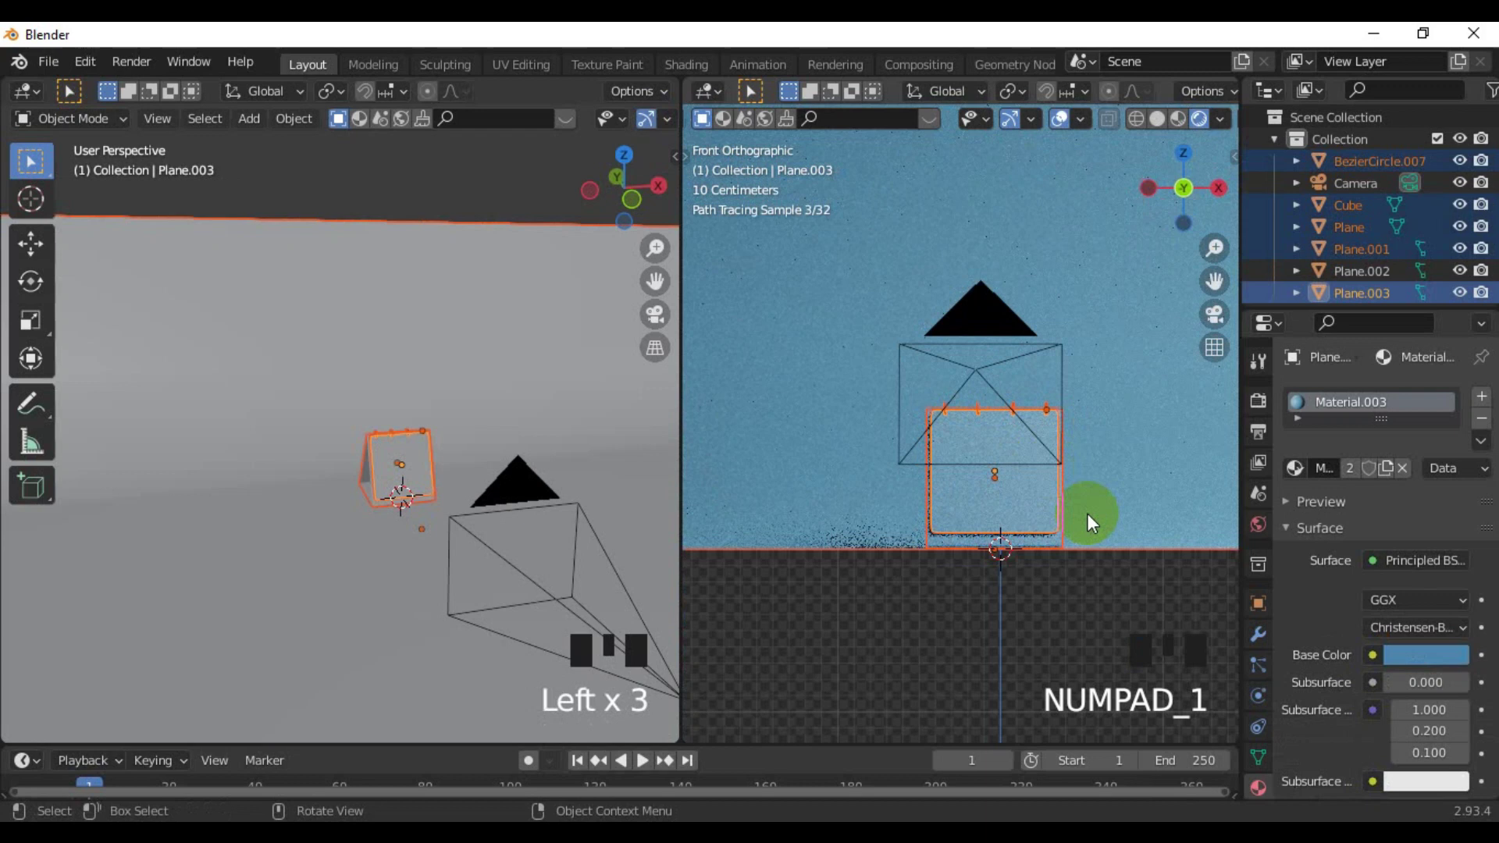
pyautogui.click(1098, 633)
pyautogui.press('KP_0')
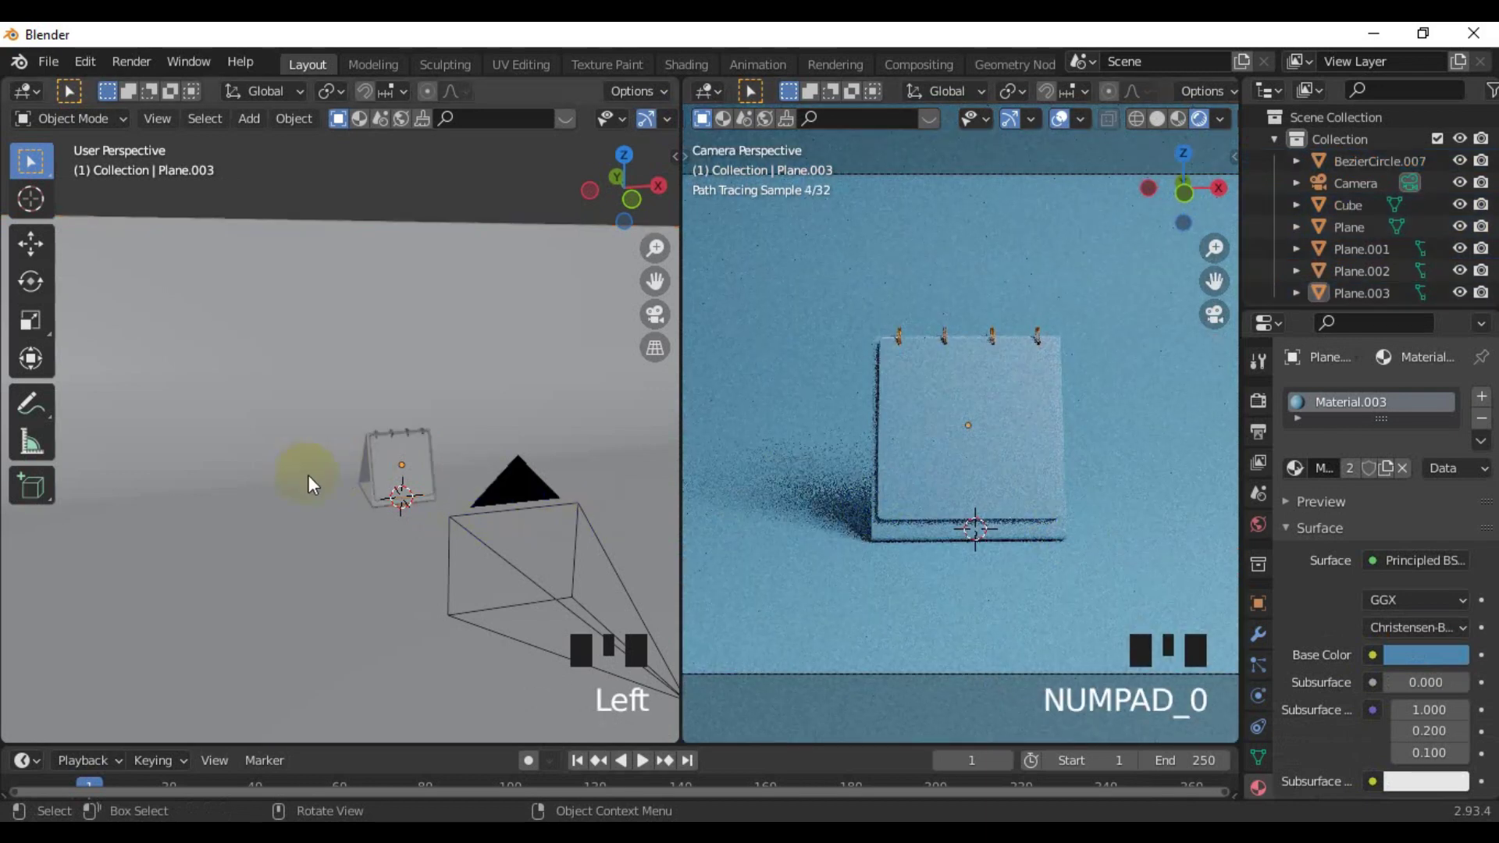
pyautogui.scroll(-3)
# Expand the camera's Depth of Field settings and show the calendar in Material Preview shading
pyautogui.click(424, 474)
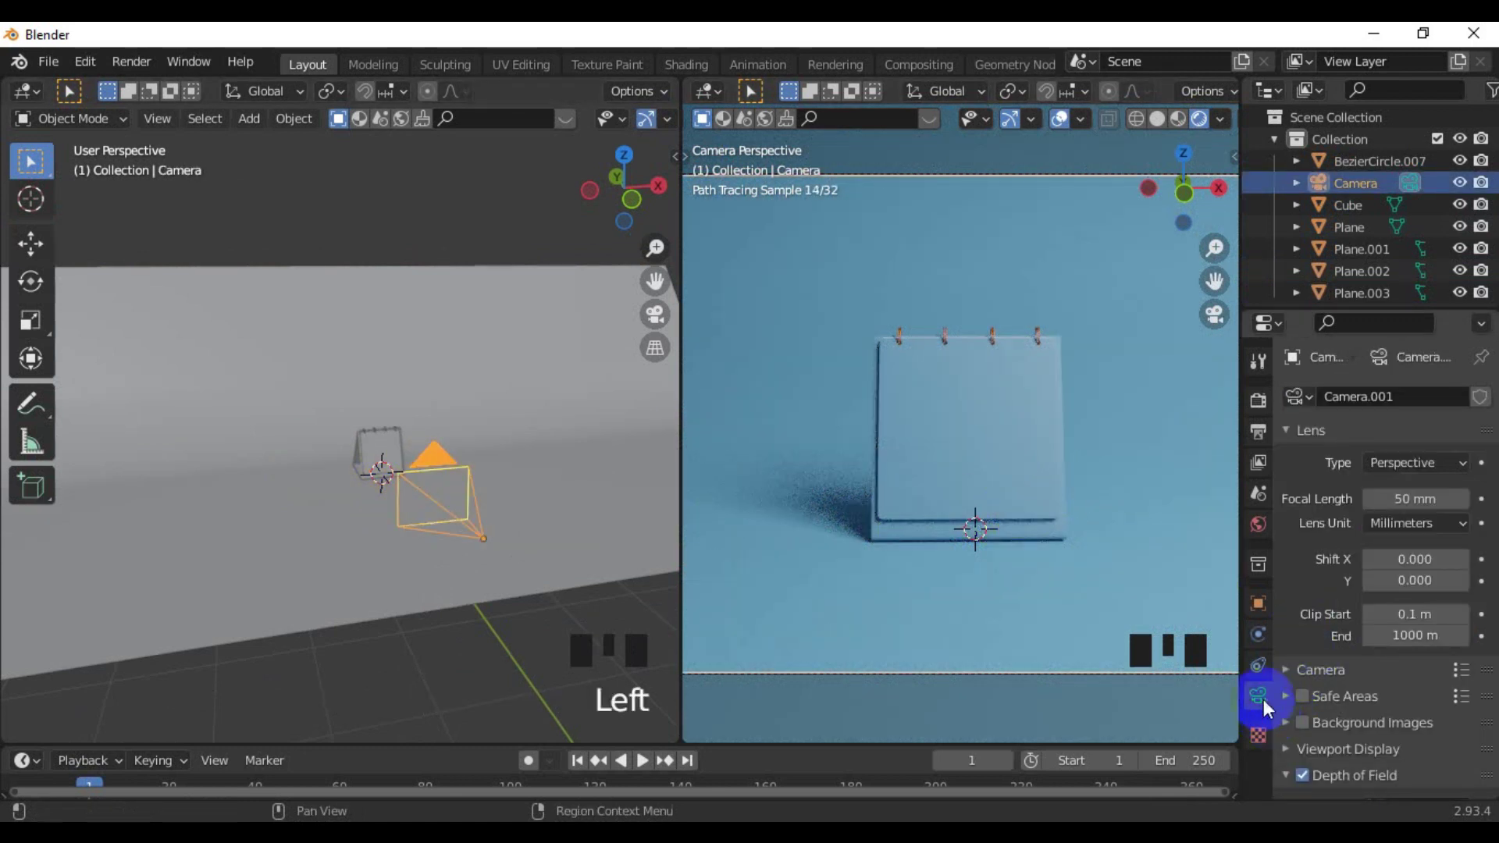
pyautogui.scroll(-3)
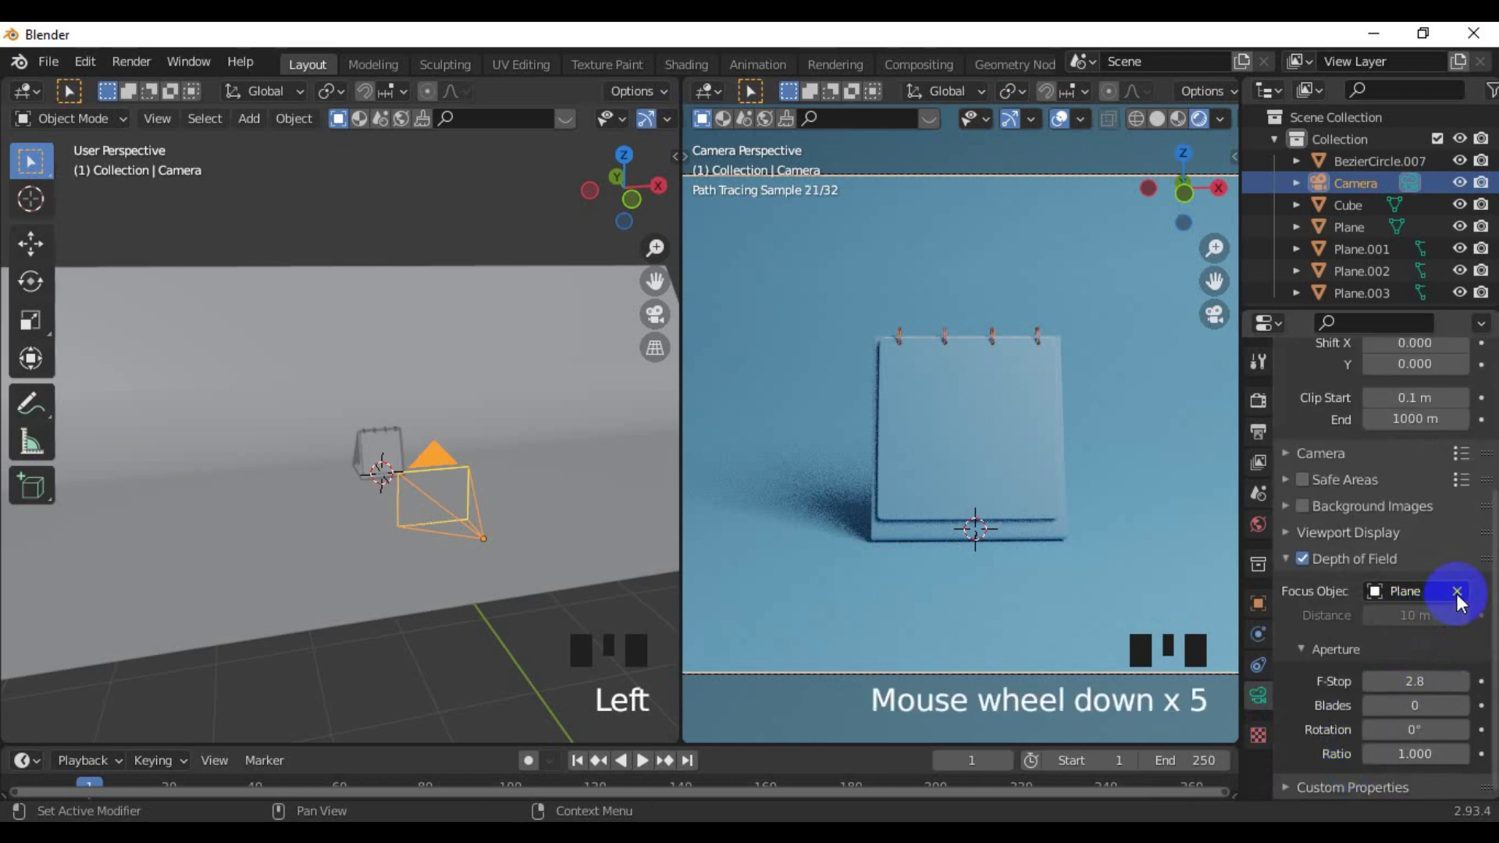
pyautogui.click(1462, 599)
pyautogui.scroll(3)
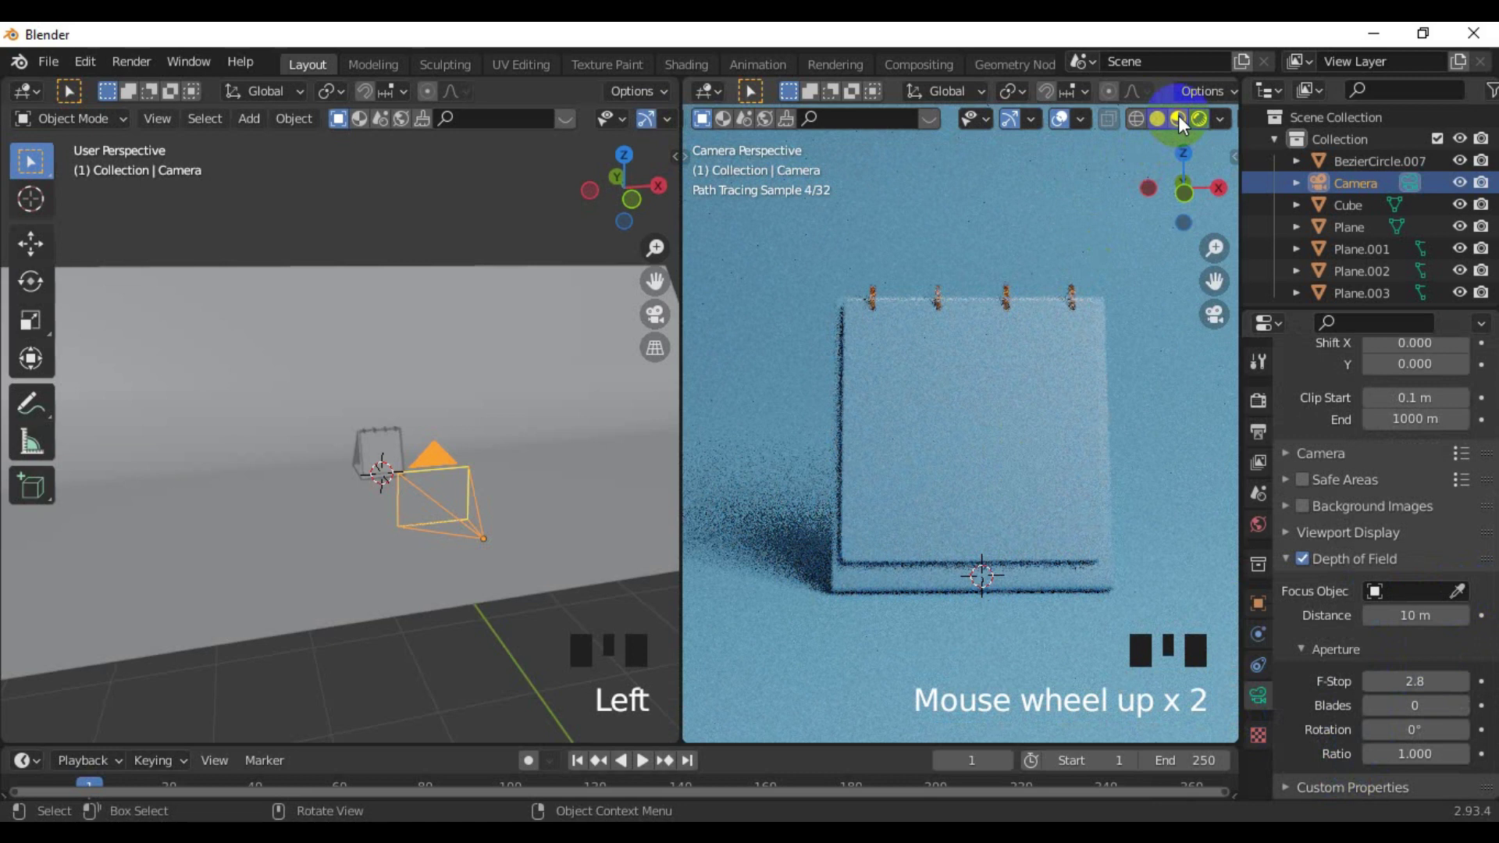
pyautogui.click(1182, 123)
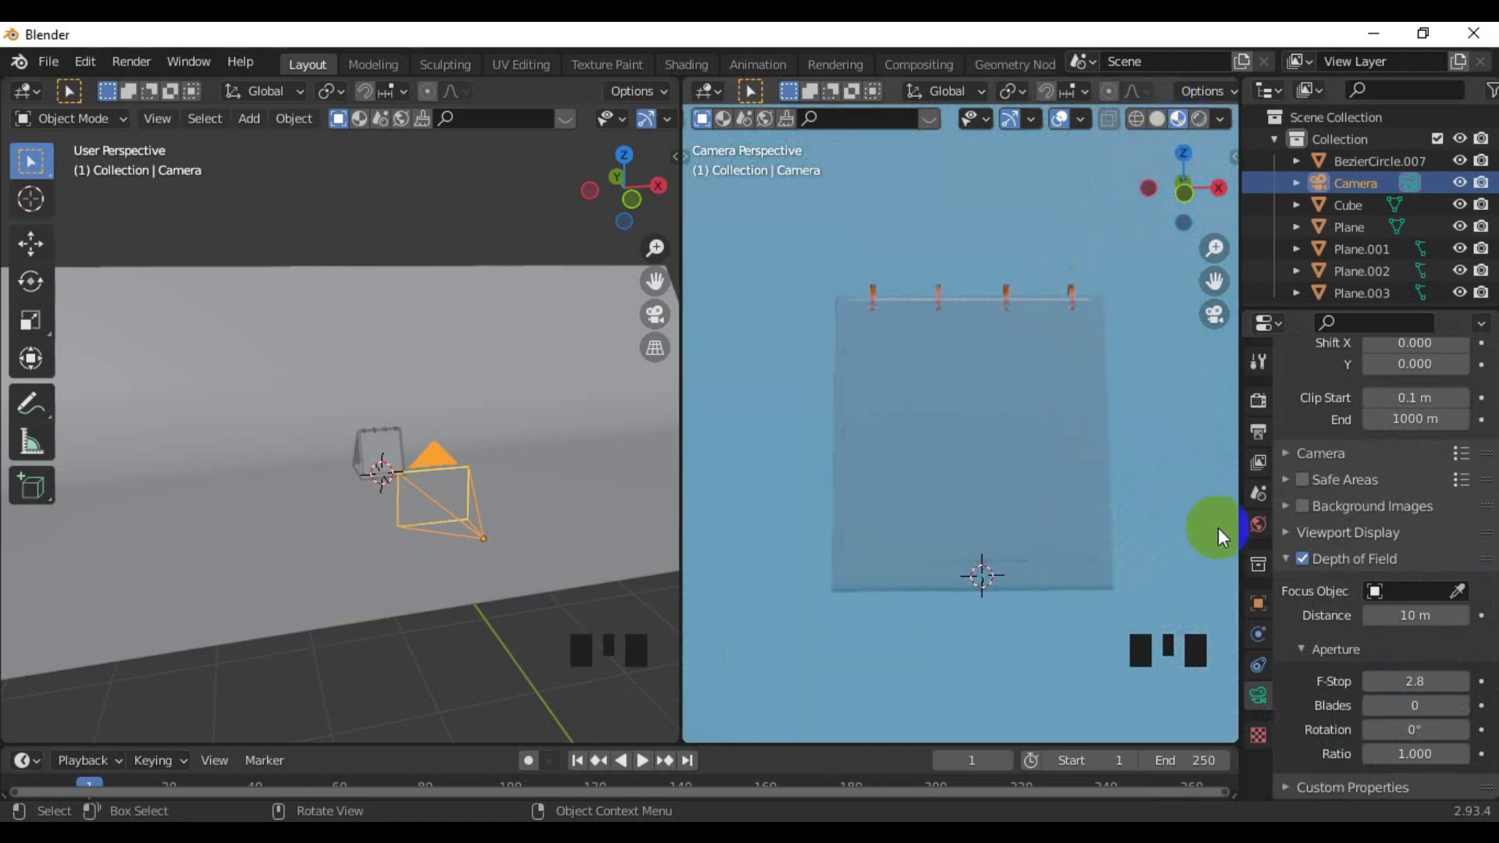
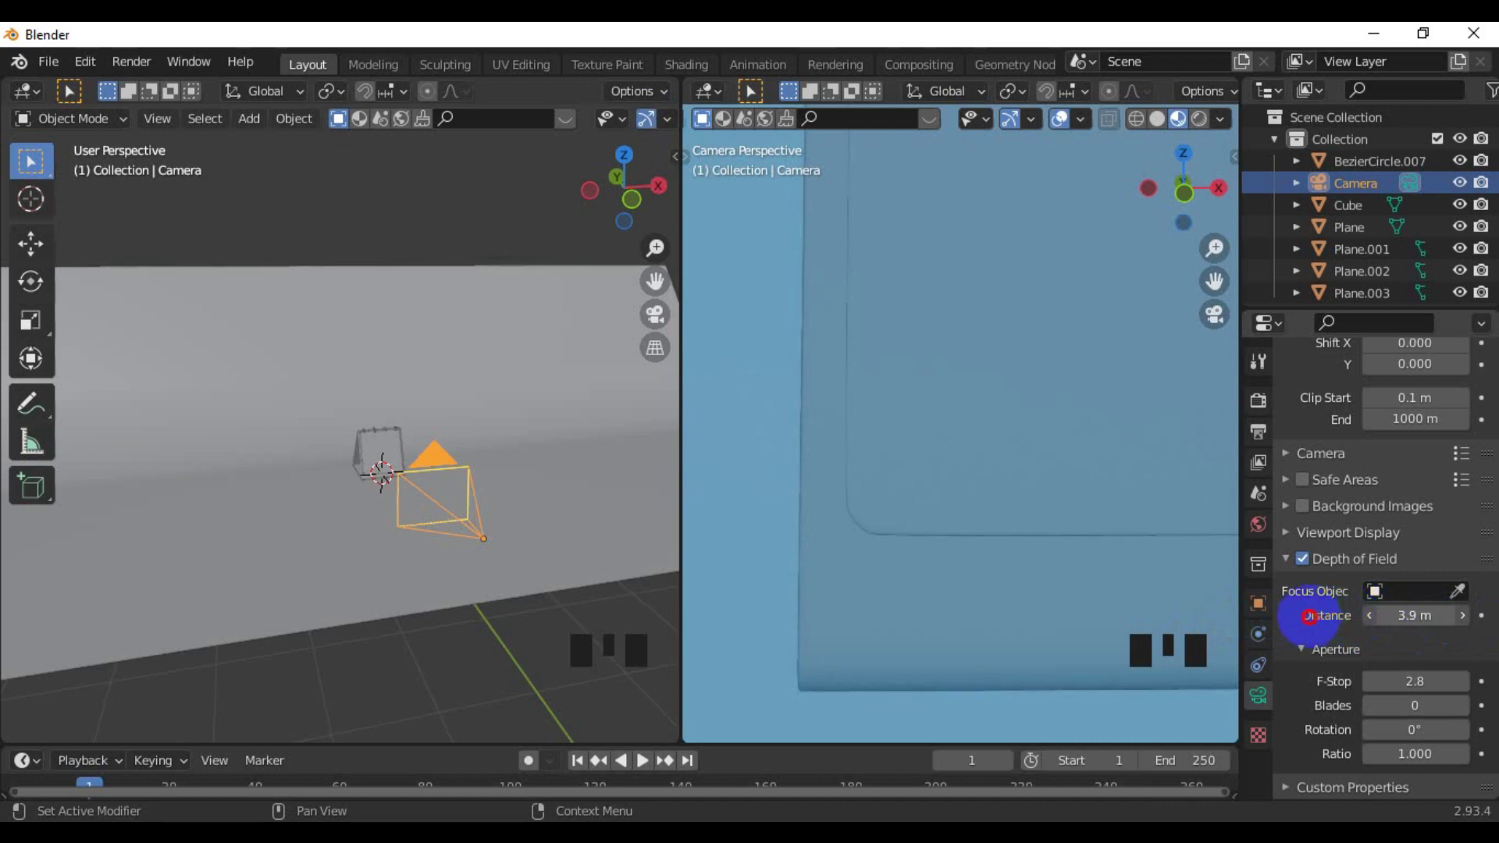
# Reframe the camera view and switch the preview back to Cycles rendered shading
pyautogui.scroll(-3)
pyautogui.moveTo(1100, 406); pyautogui.dragTo(980, 567)
pyautogui.scroll(-3)
pyautogui.moveTo(982, 542); pyautogui.dragTo(972, 534)
pyautogui.scroll(-3)
pyautogui.scroll(-3)
pyautogui.scroll(3)
pyautogui.click(1206, 125)
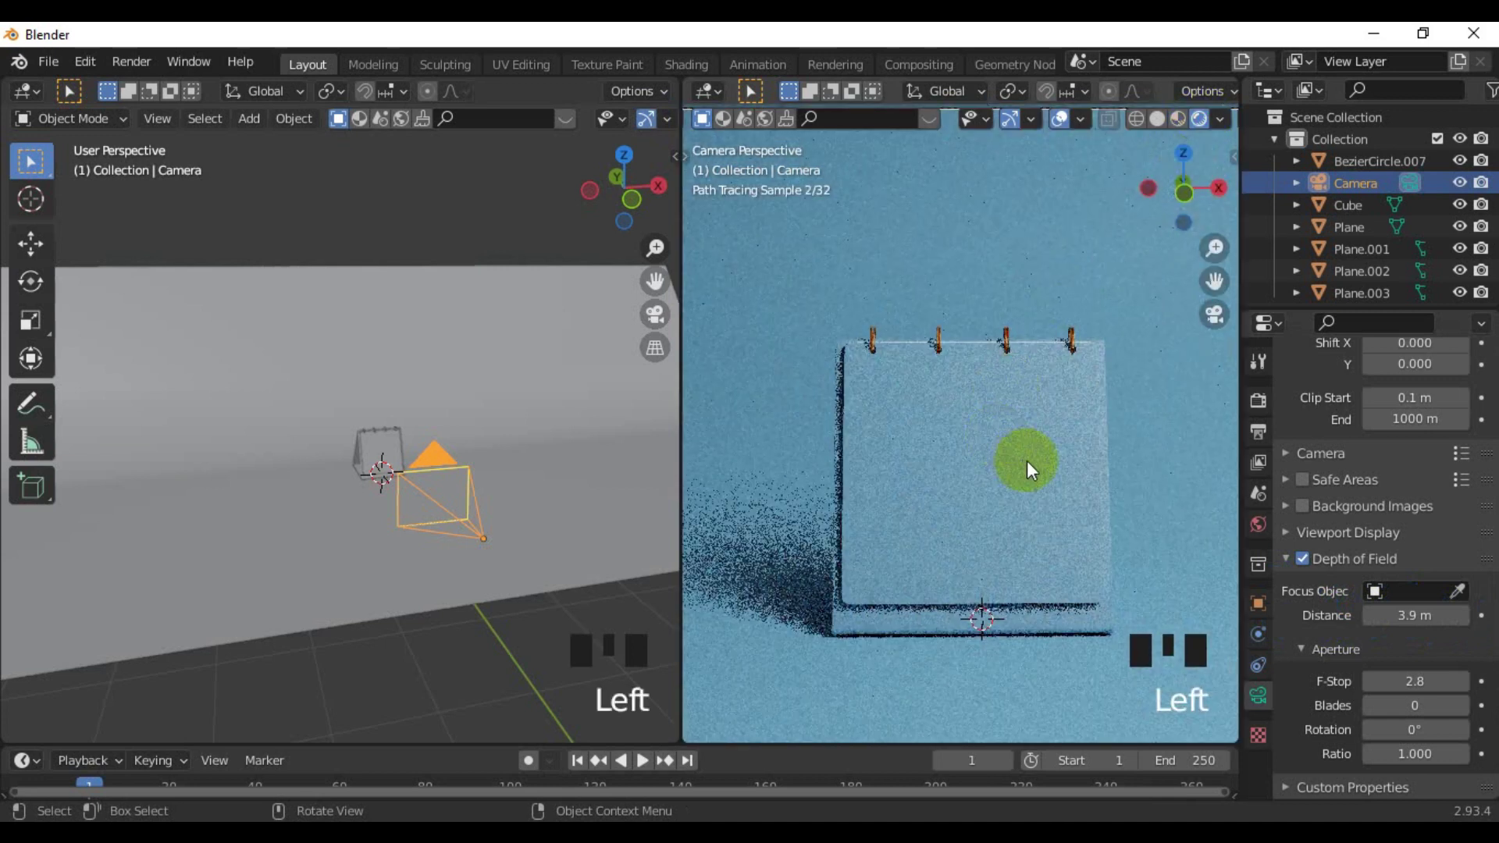
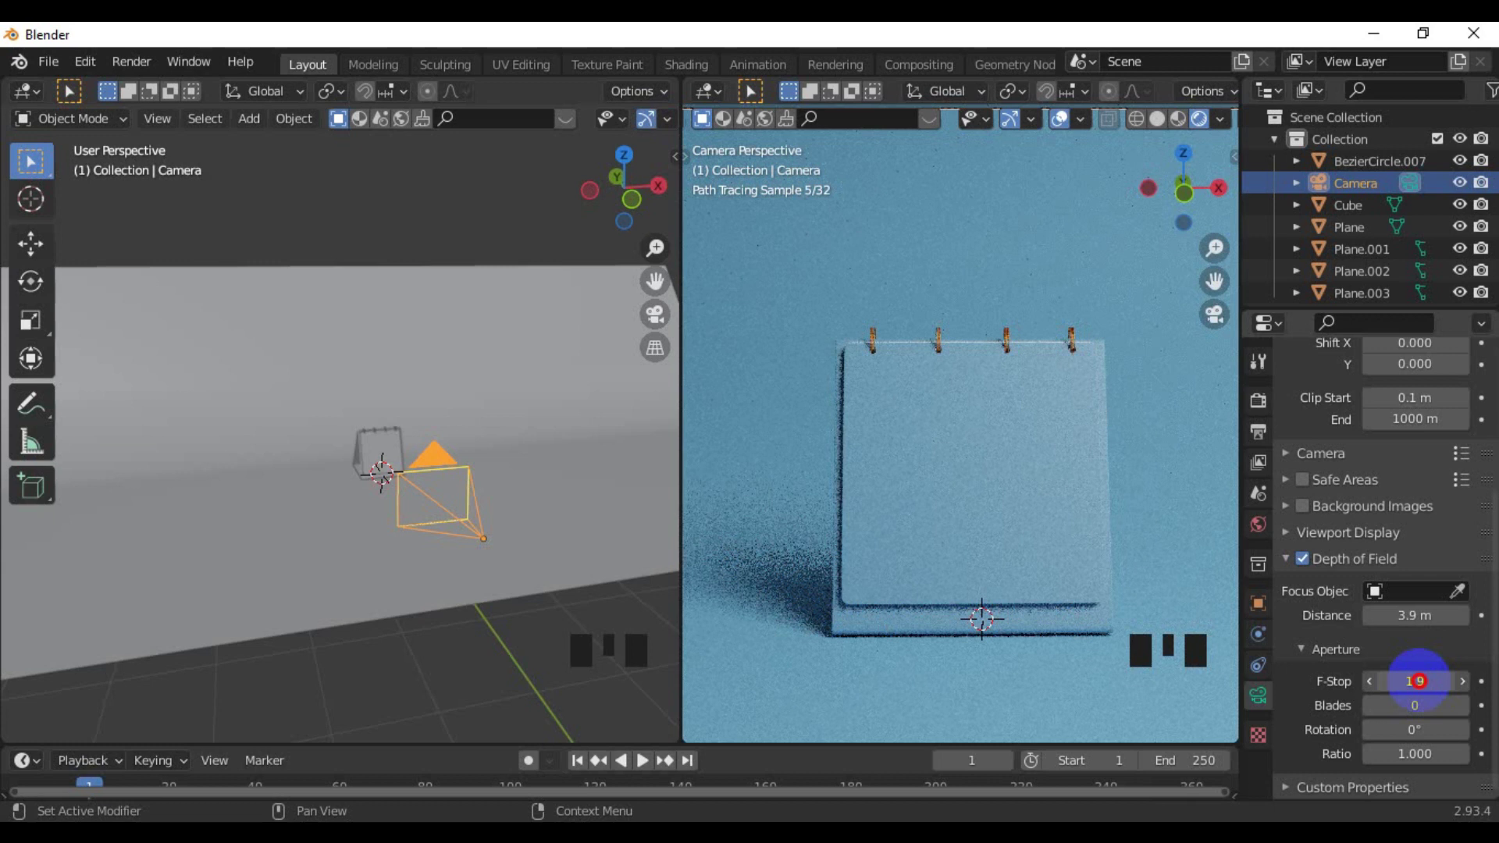
# Zoom the camera view out to frame the whole calendar with its shadow on the blue backdrop
pyautogui.scroll(-3)
pyautogui.scroll(-3)
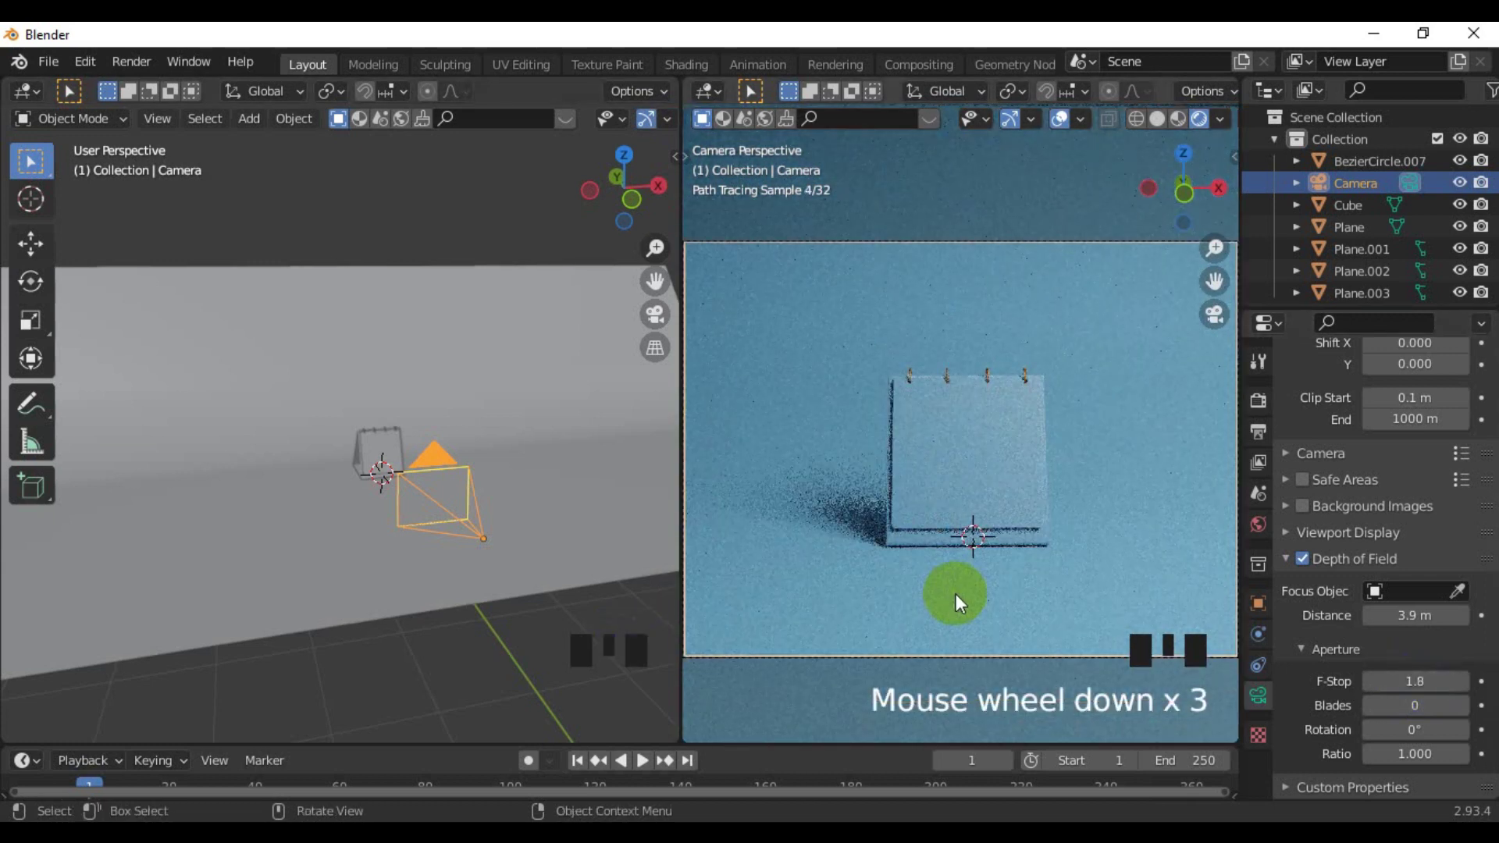
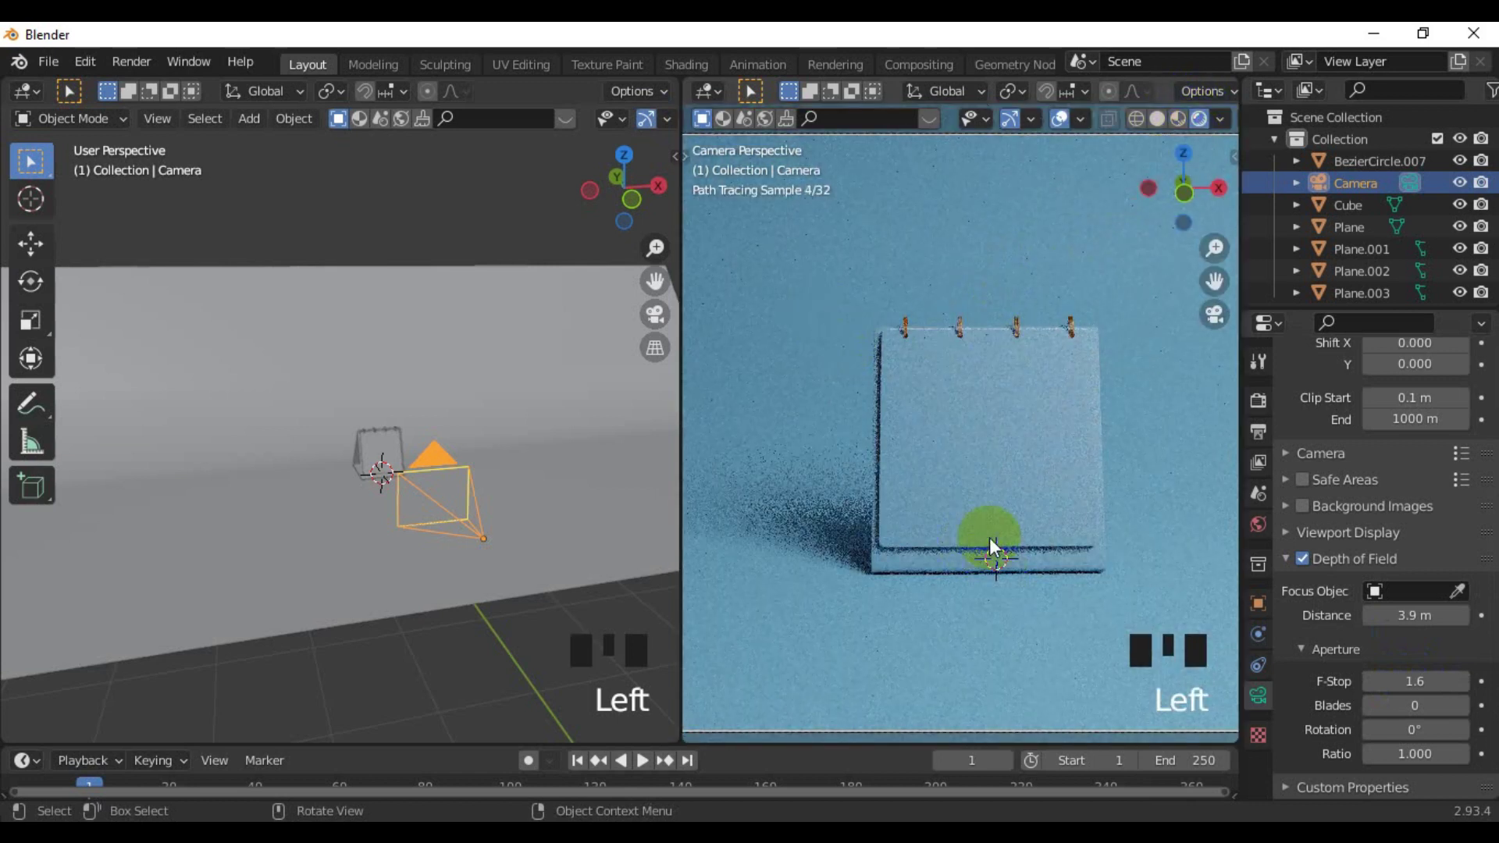
pyautogui.scroll(-3)
pyautogui.scroll(-3)
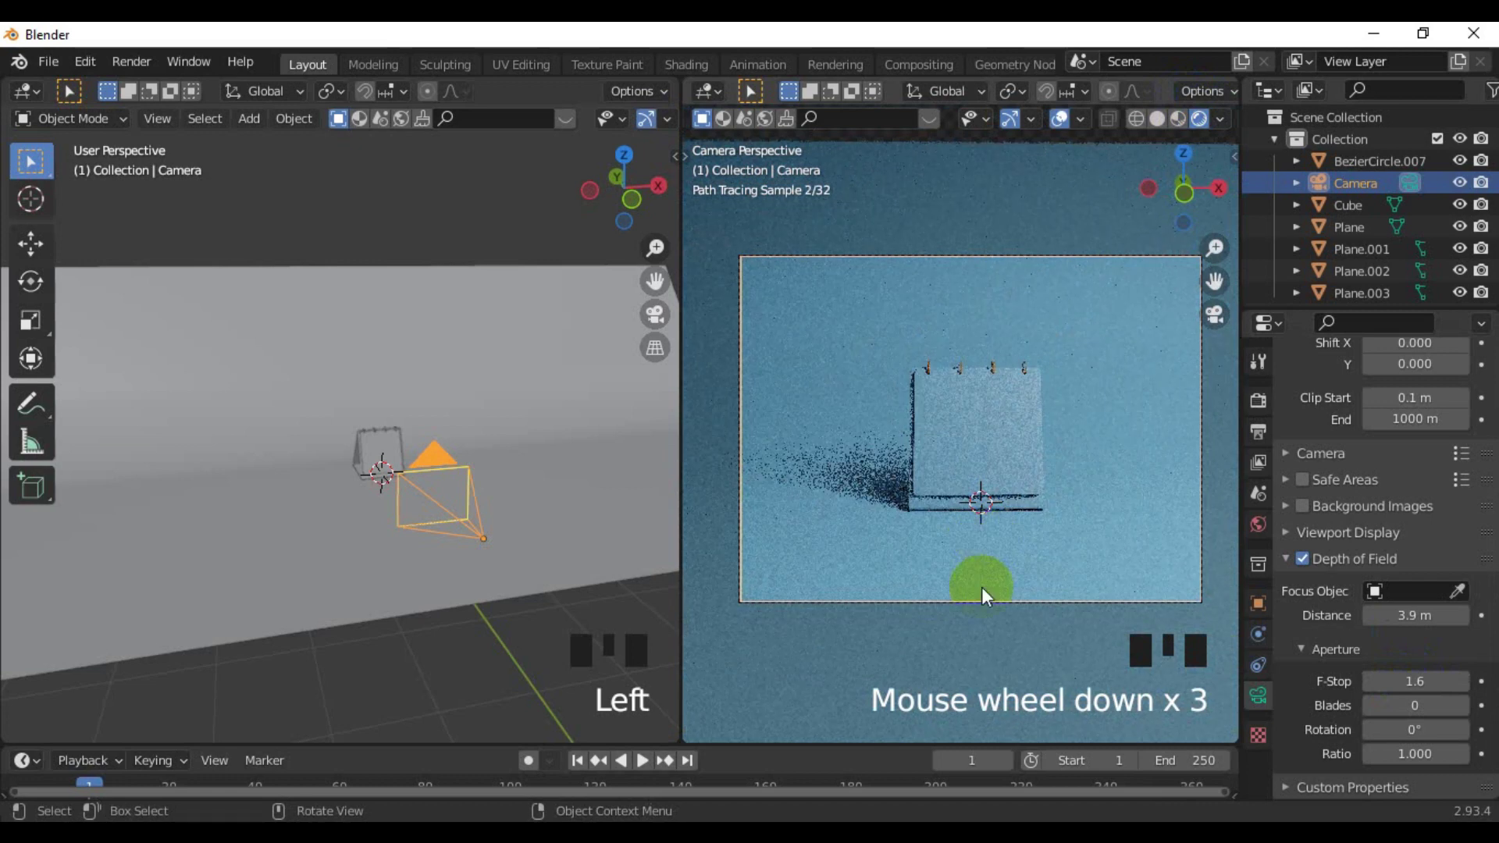